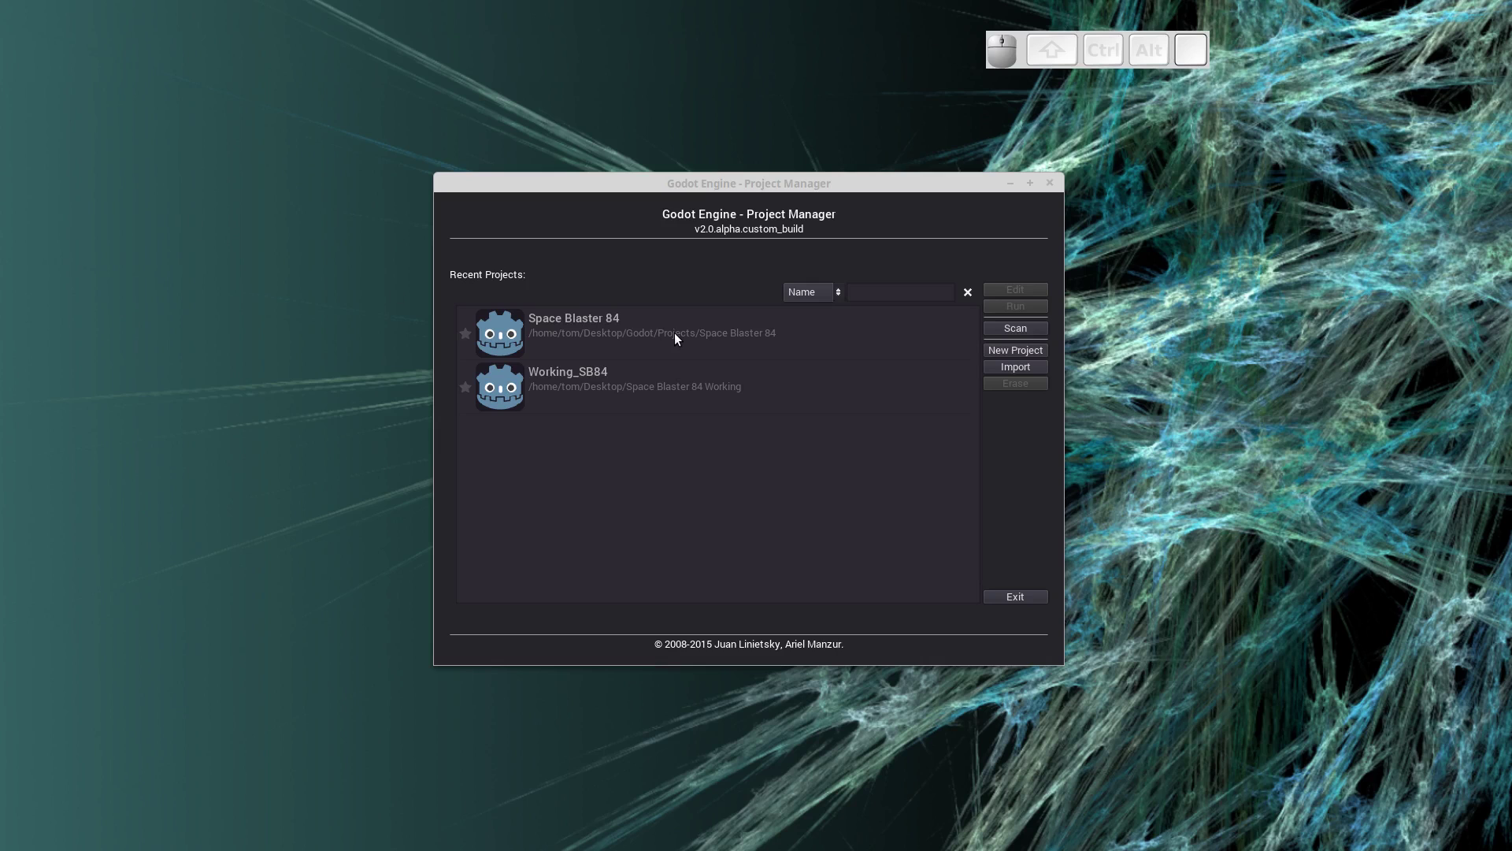
Open the Space Blaster 84 project in the 2D workspace and create a plain Node as scene root.
{"action": "left_click", "coordinate": [607, 327]}
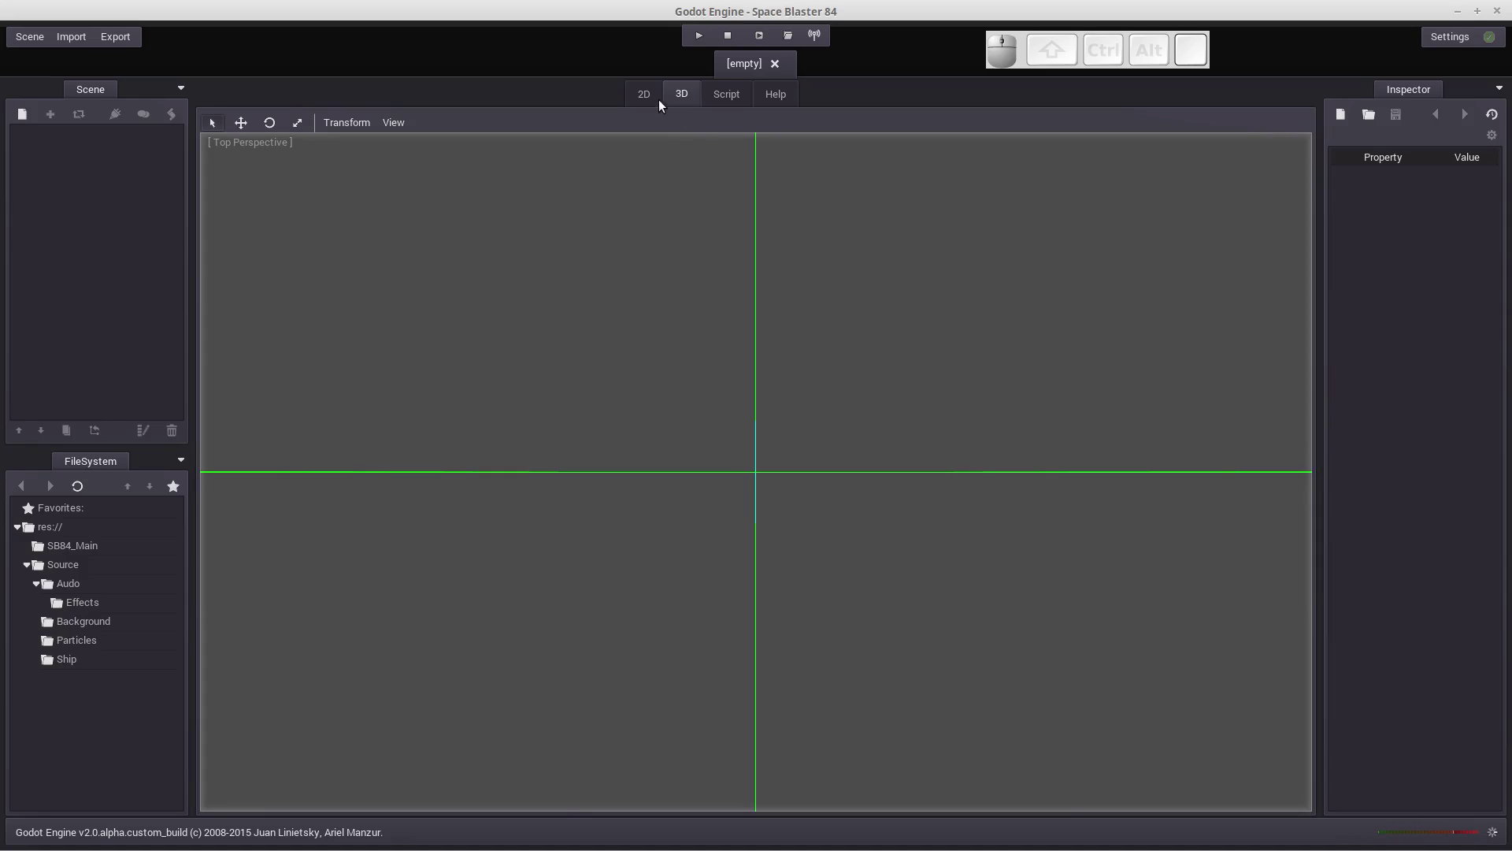
{"action": "left_click", "coordinate": [645, 107]}
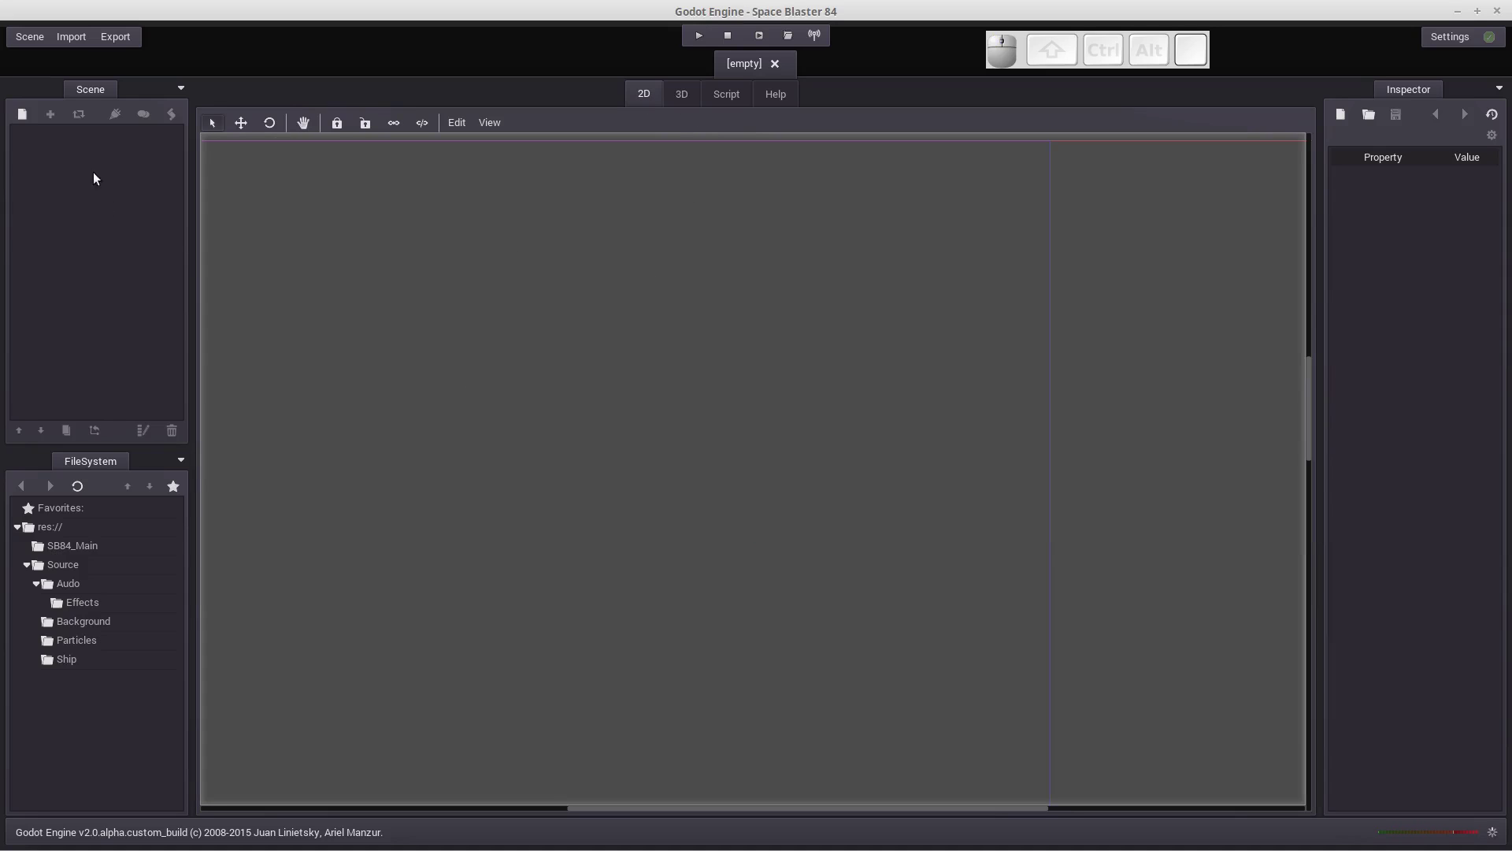
{"action": "left_click", "coordinate": [27, 118]}
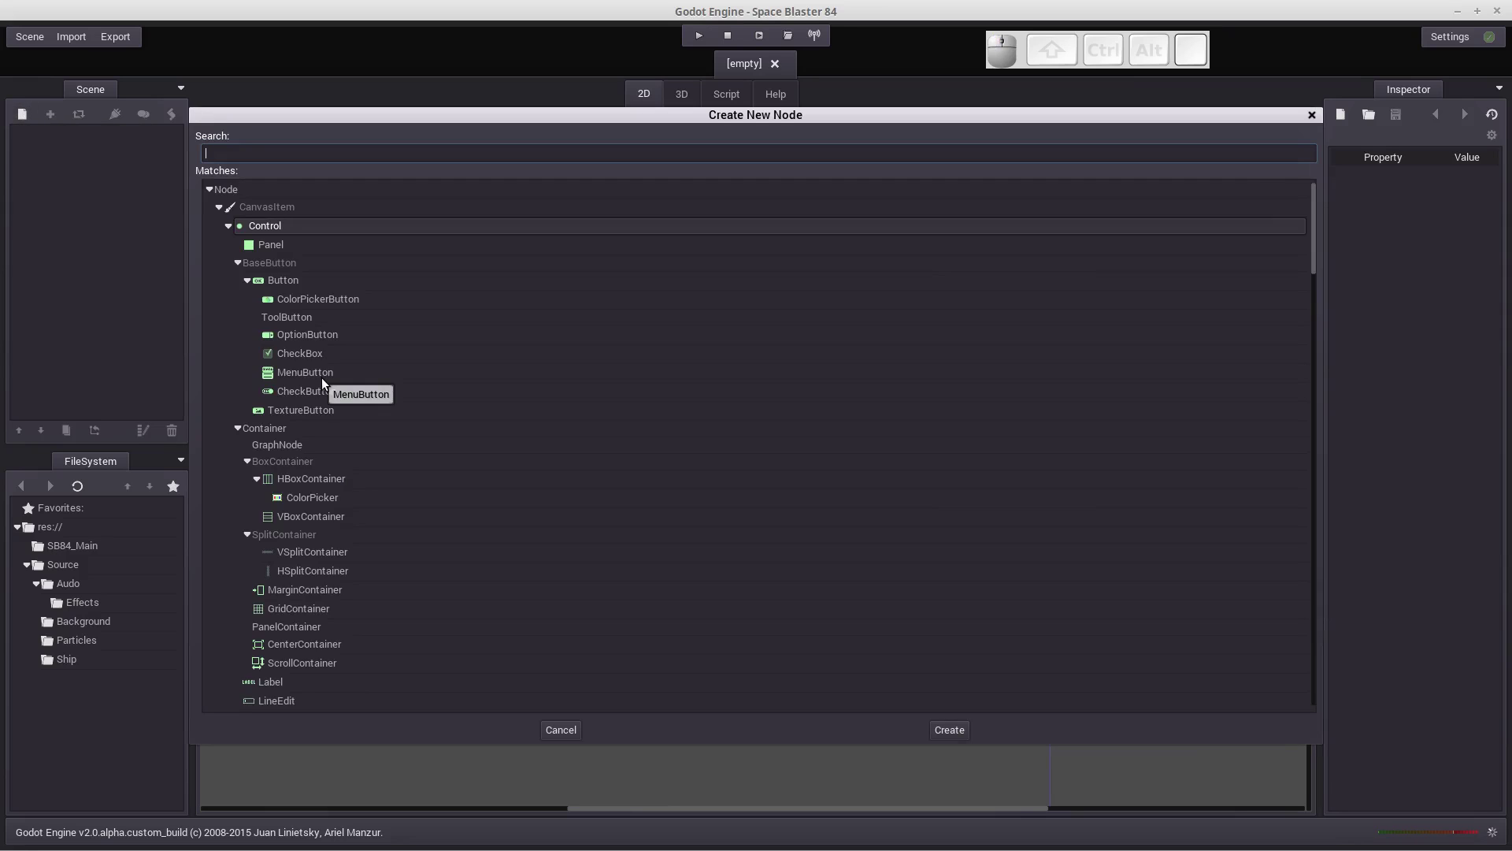
{"action": "left_click", "coordinate": [233, 194]}
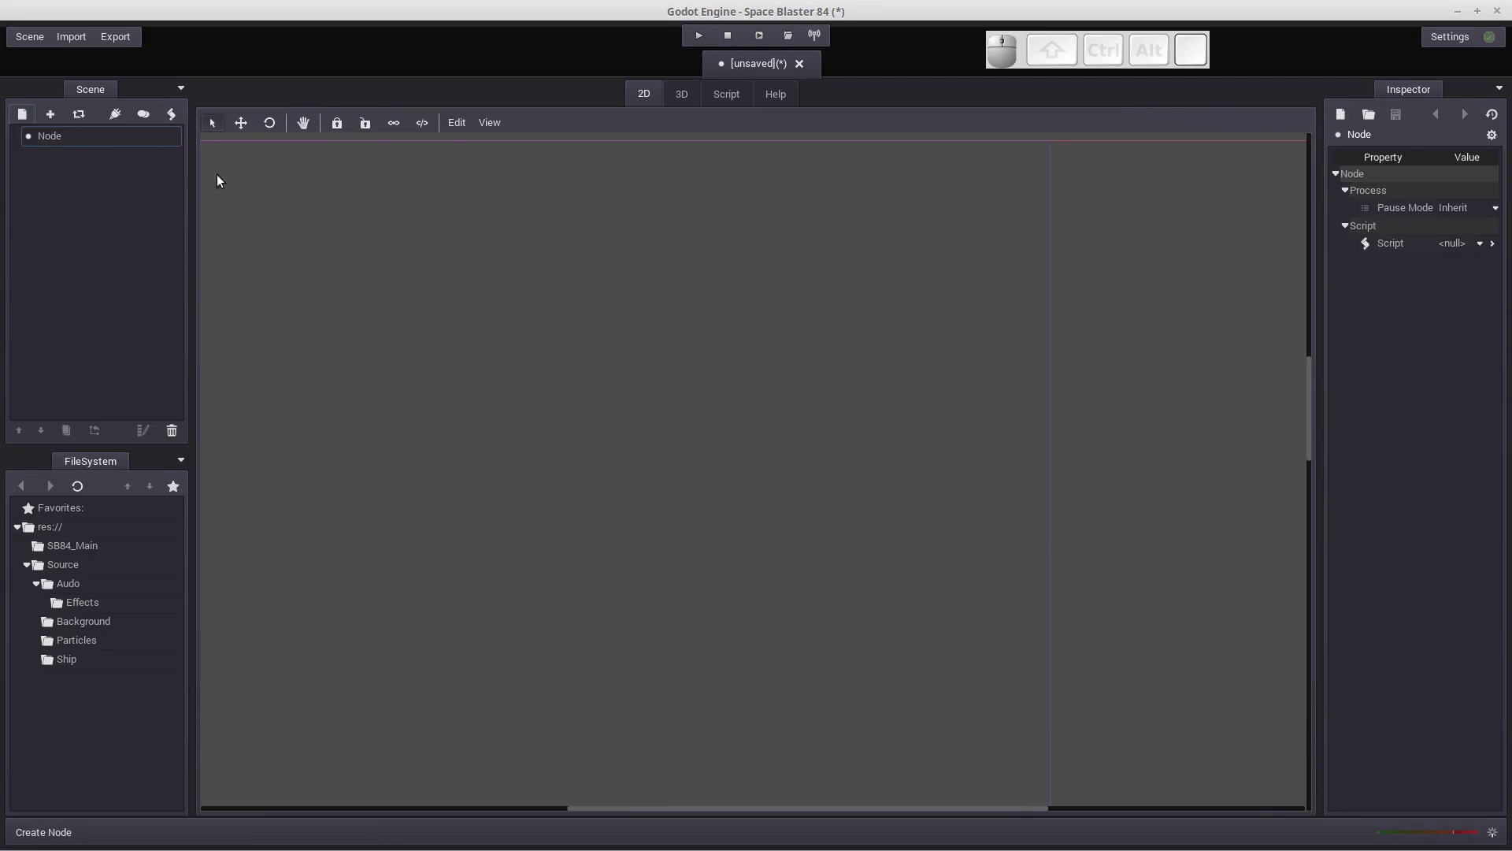
Rename the root node to BG_Root.
{"action": "left_click", "coordinate": [75, 141]}
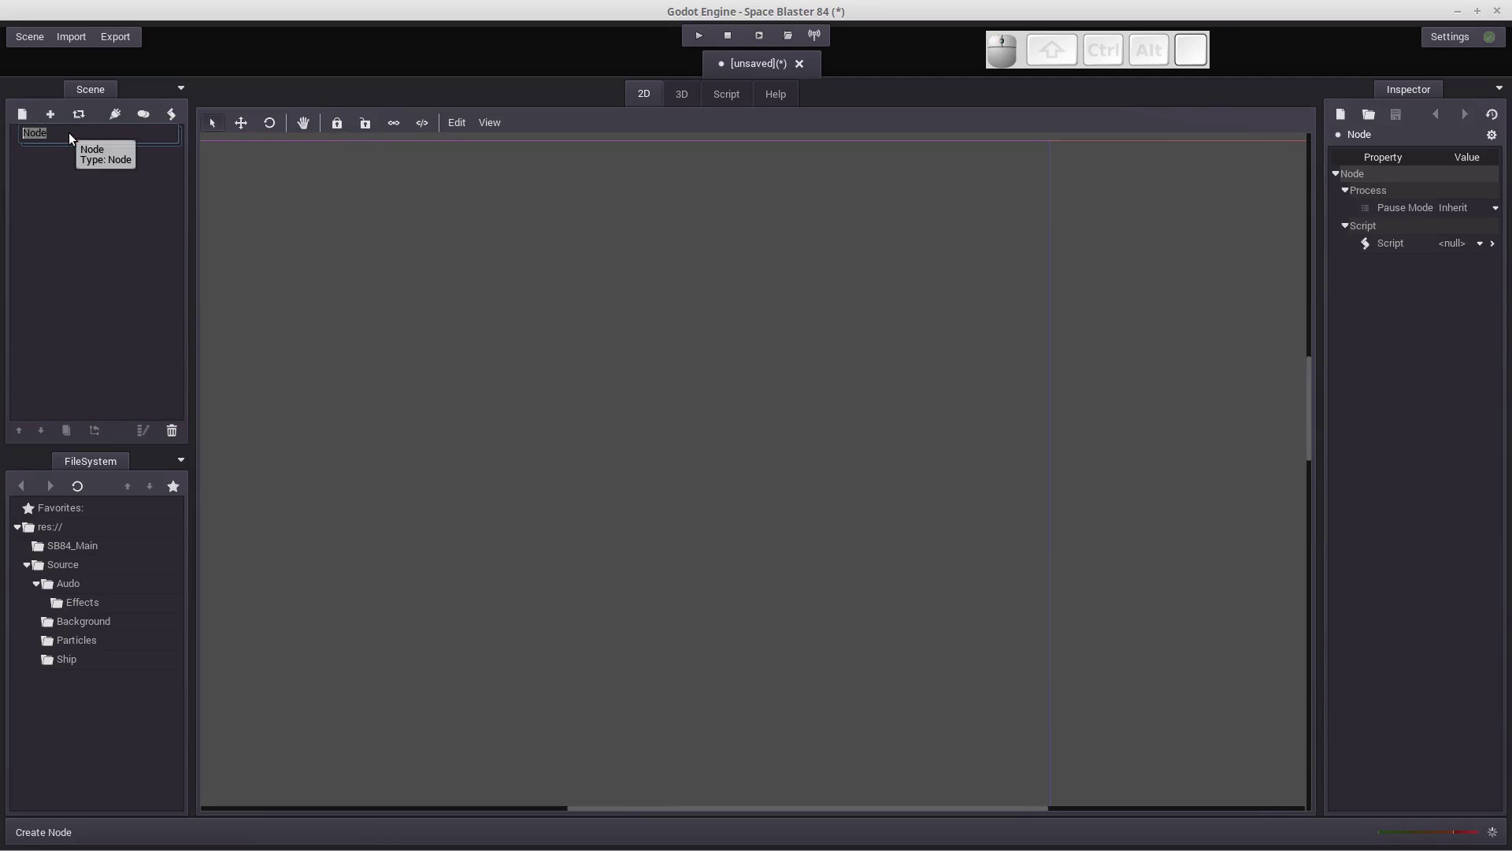
{"action": "key", "text": "shift+-"}
{"action": "key", "text": "shift+Return"}
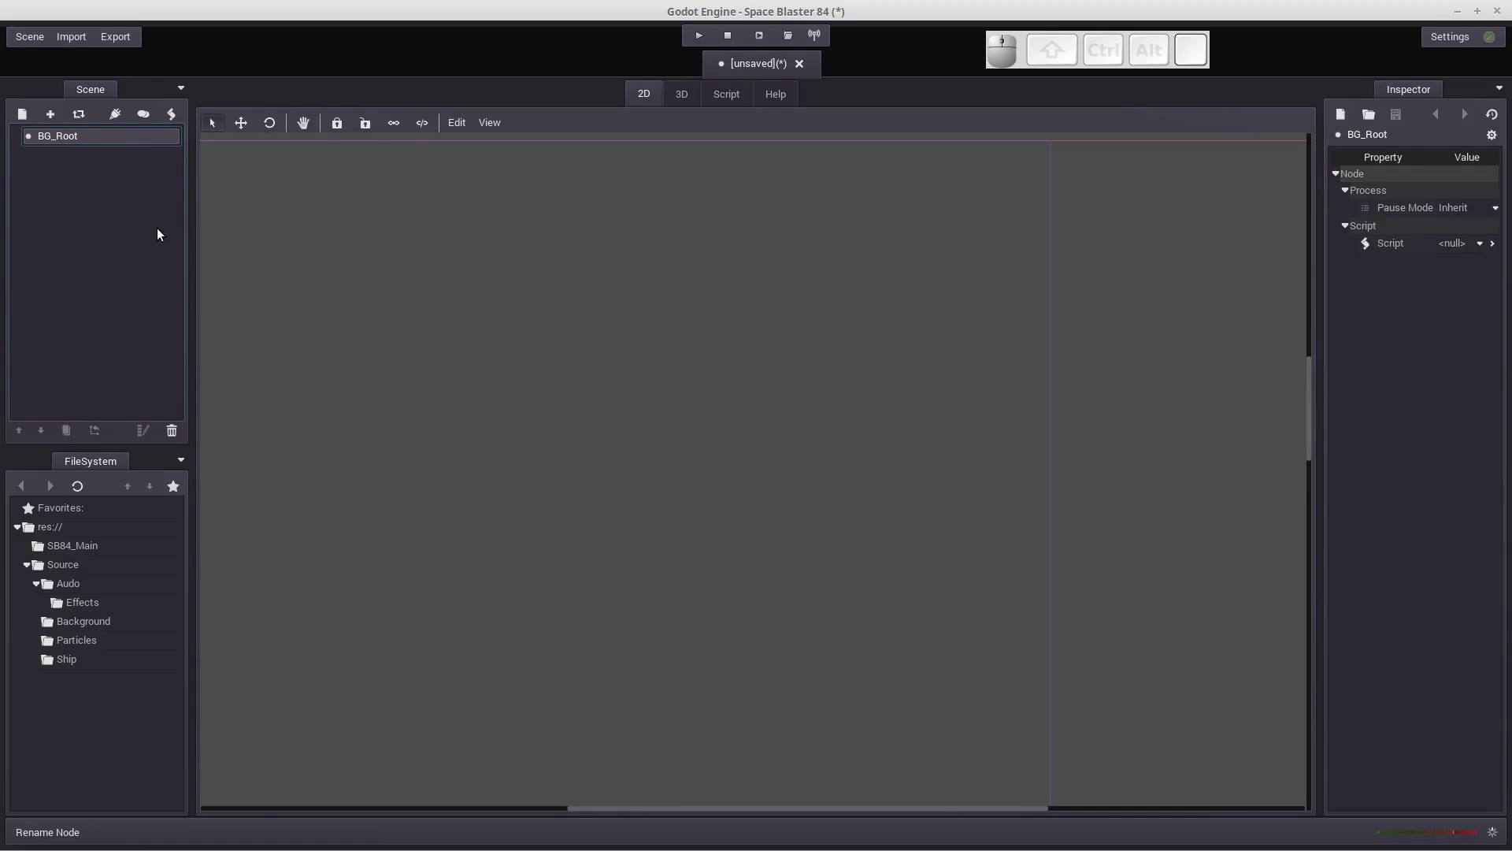
{"action": "scroll", "scroll_direction": "down", "scroll_amount": 3}
{"action": "scroll", "scroll_direction": "down", "scroll_amount": 3}
{"action": "scroll", "scroll_direction": "down", "scroll_amount": 3}
{"action": "middle_click", "coordinate": [698, 380]}
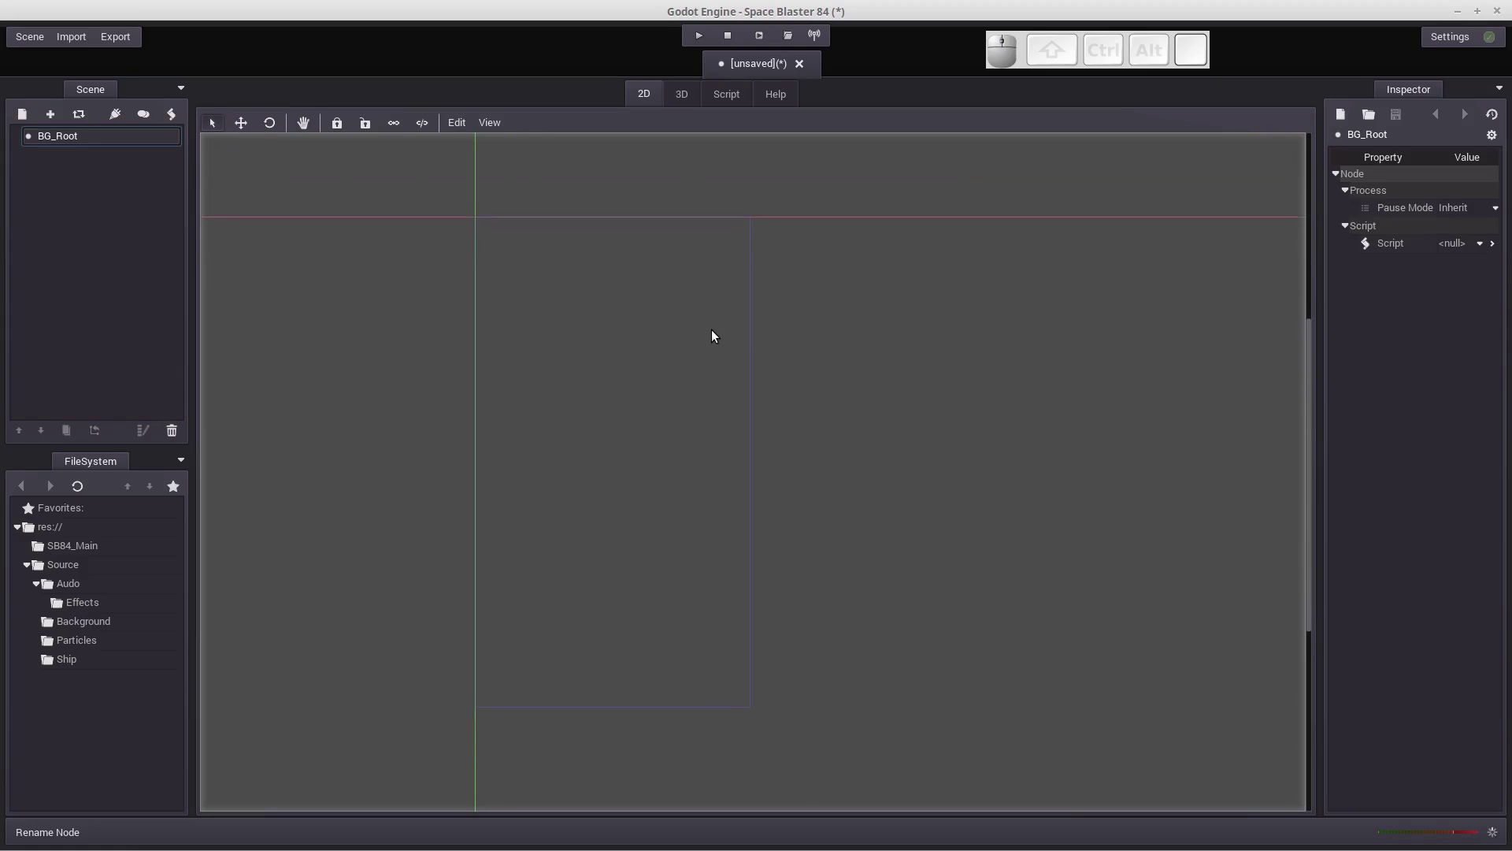
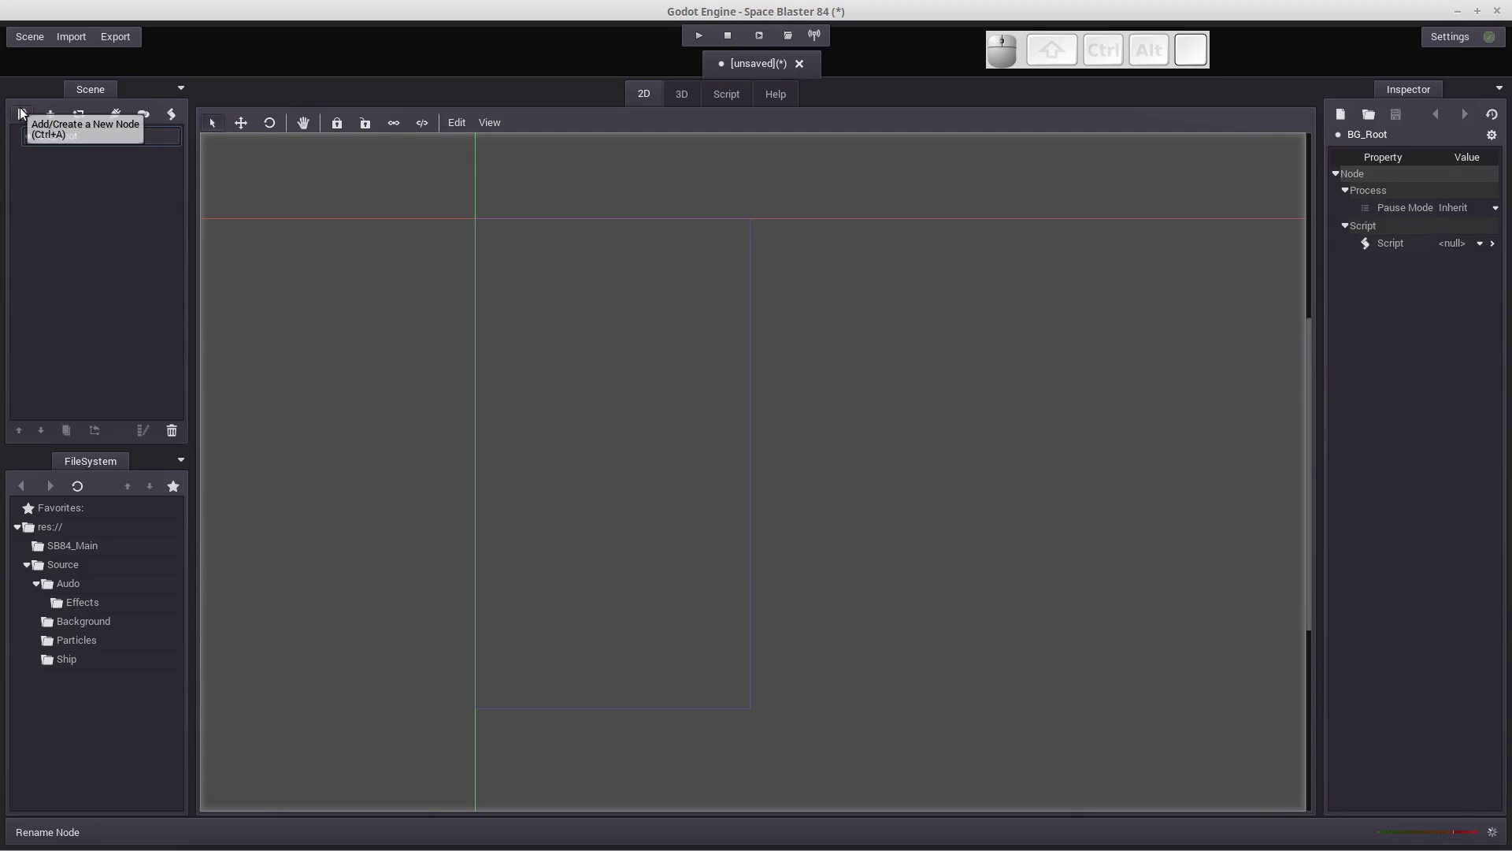
Create a ParallaxBackground node (under CanvasLayer) as a child of BG_Root.
{"action": "left_click", "coordinate": [24, 114]}
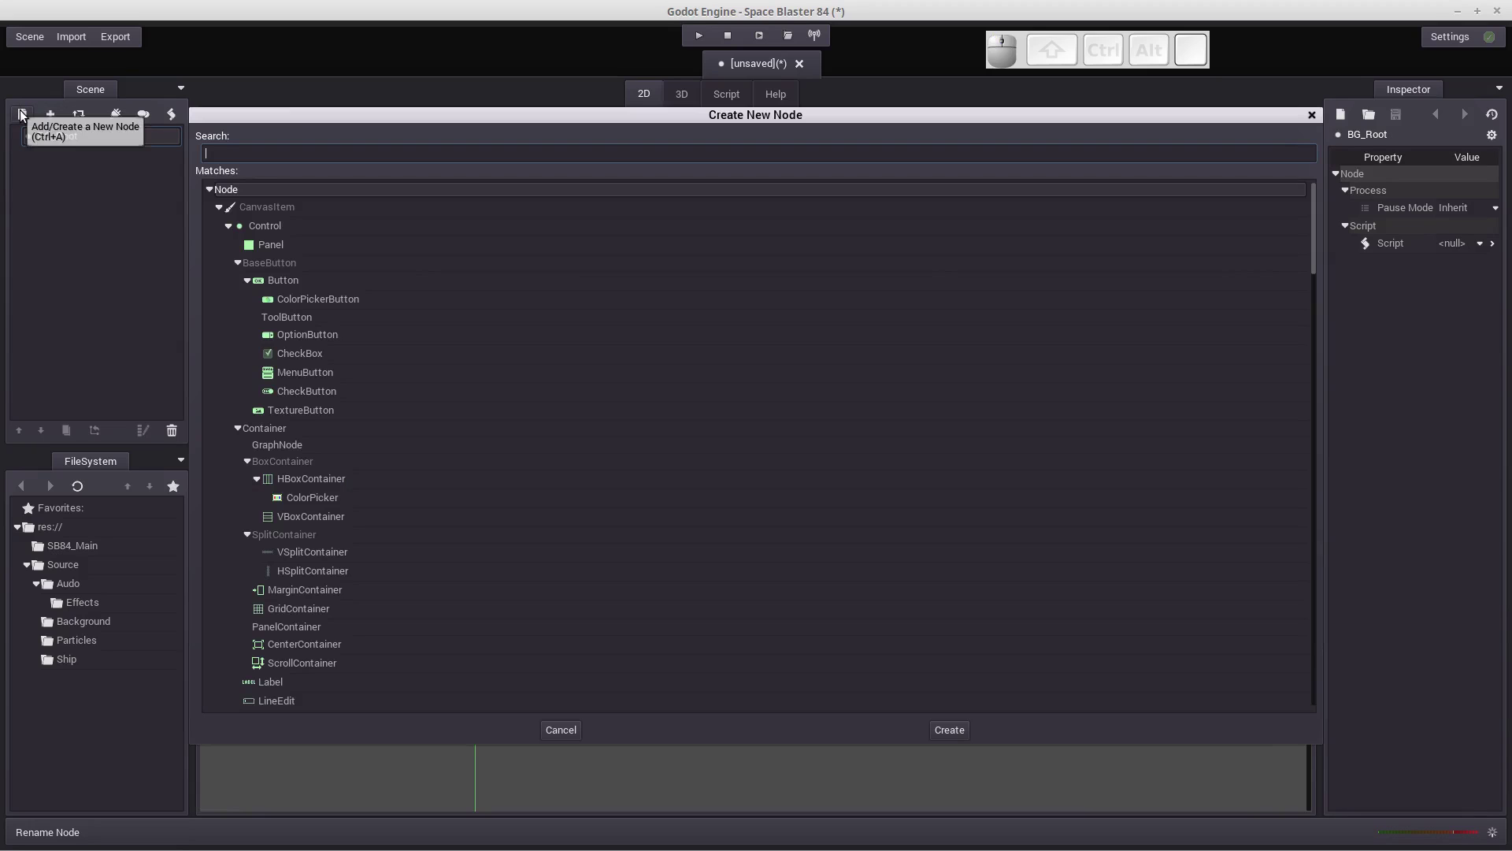
{"action": "scroll", "scroll_direction": "down", "scroll_amount": 3}
{"action": "scroll", "scroll_direction": "down", "scroll_amount": 3}
{"action": "scroll", "scroll_direction": "up", "scroll_amount": 3}
{"action": "scroll", "scroll_direction": "up", "scroll_amount": 3}
{"action": "scroll", "scroll_direction": "down", "scroll_amount": 3}
{"action": "scroll", "scroll_direction": "down", "scroll_amount": 3}
{"action": "scroll", "scroll_direction": "down", "scroll_amount": 3}
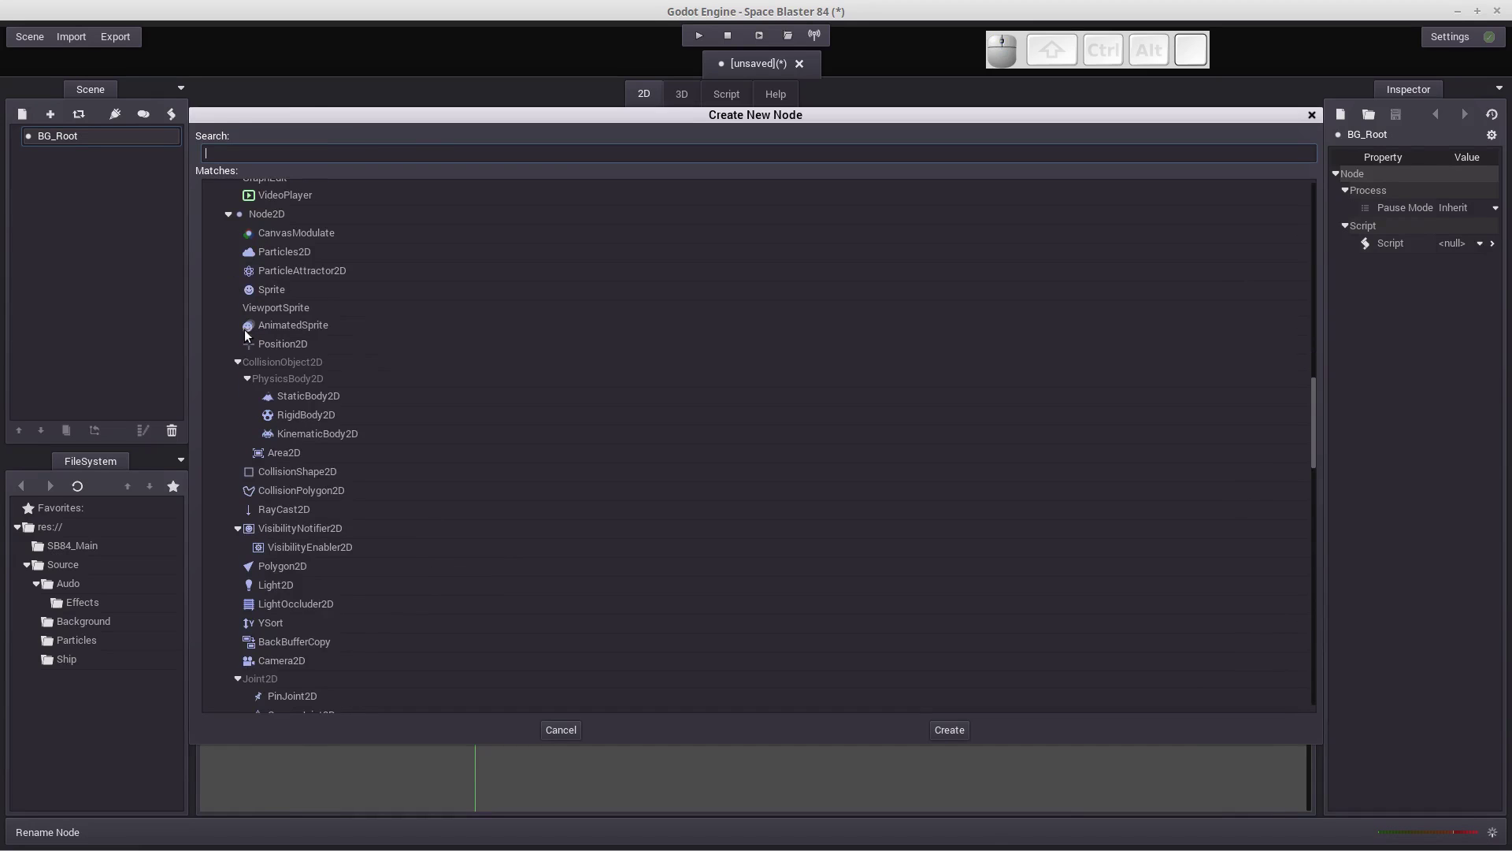
{"action": "scroll", "scroll_direction": "down", "scroll_amount": 3}
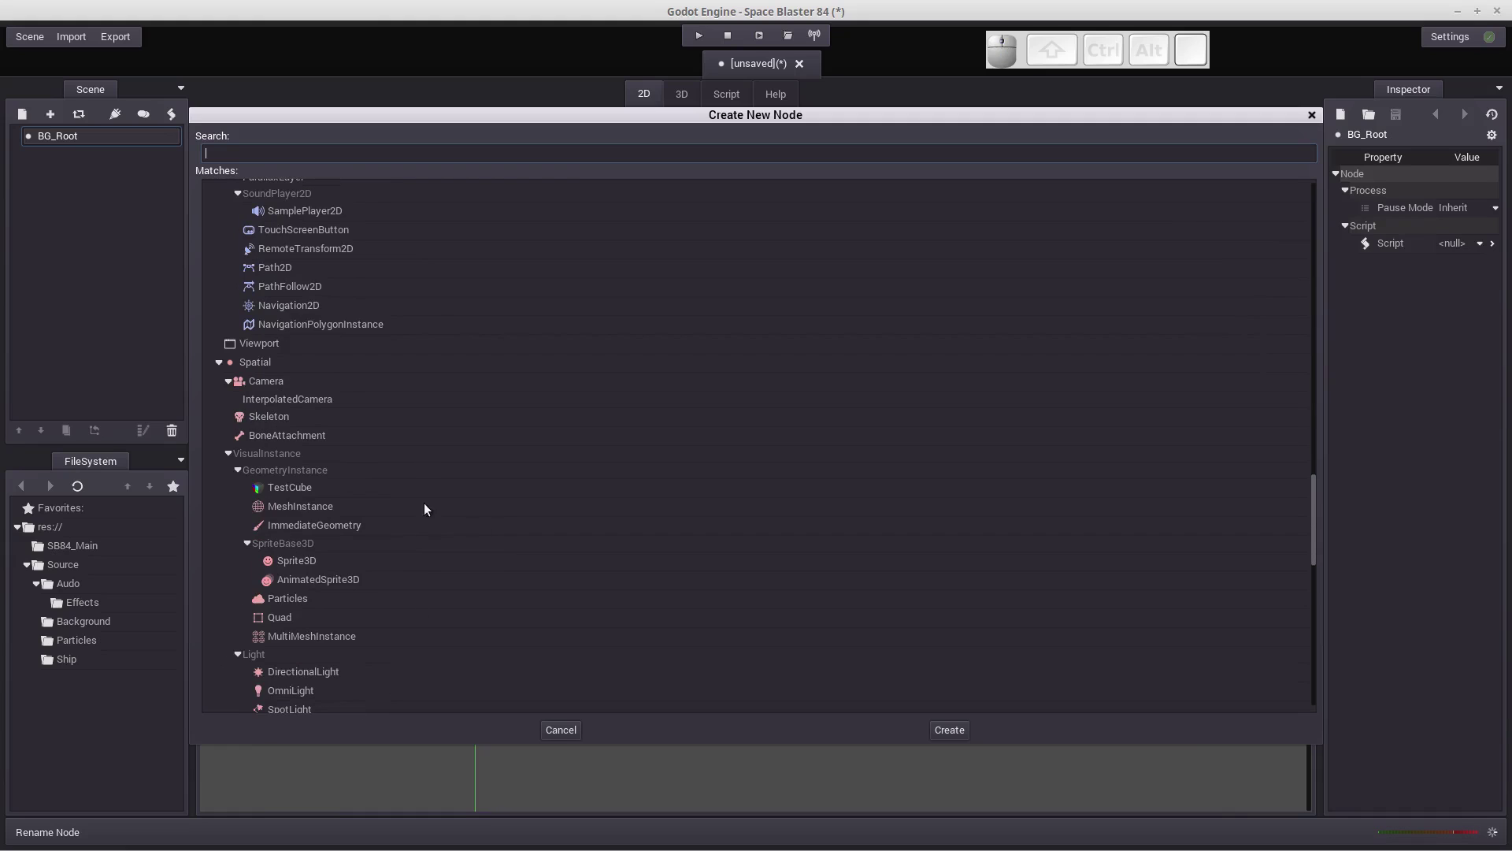
{"action": "scroll", "scroll_direction": "down", "scroll_amount": 3}
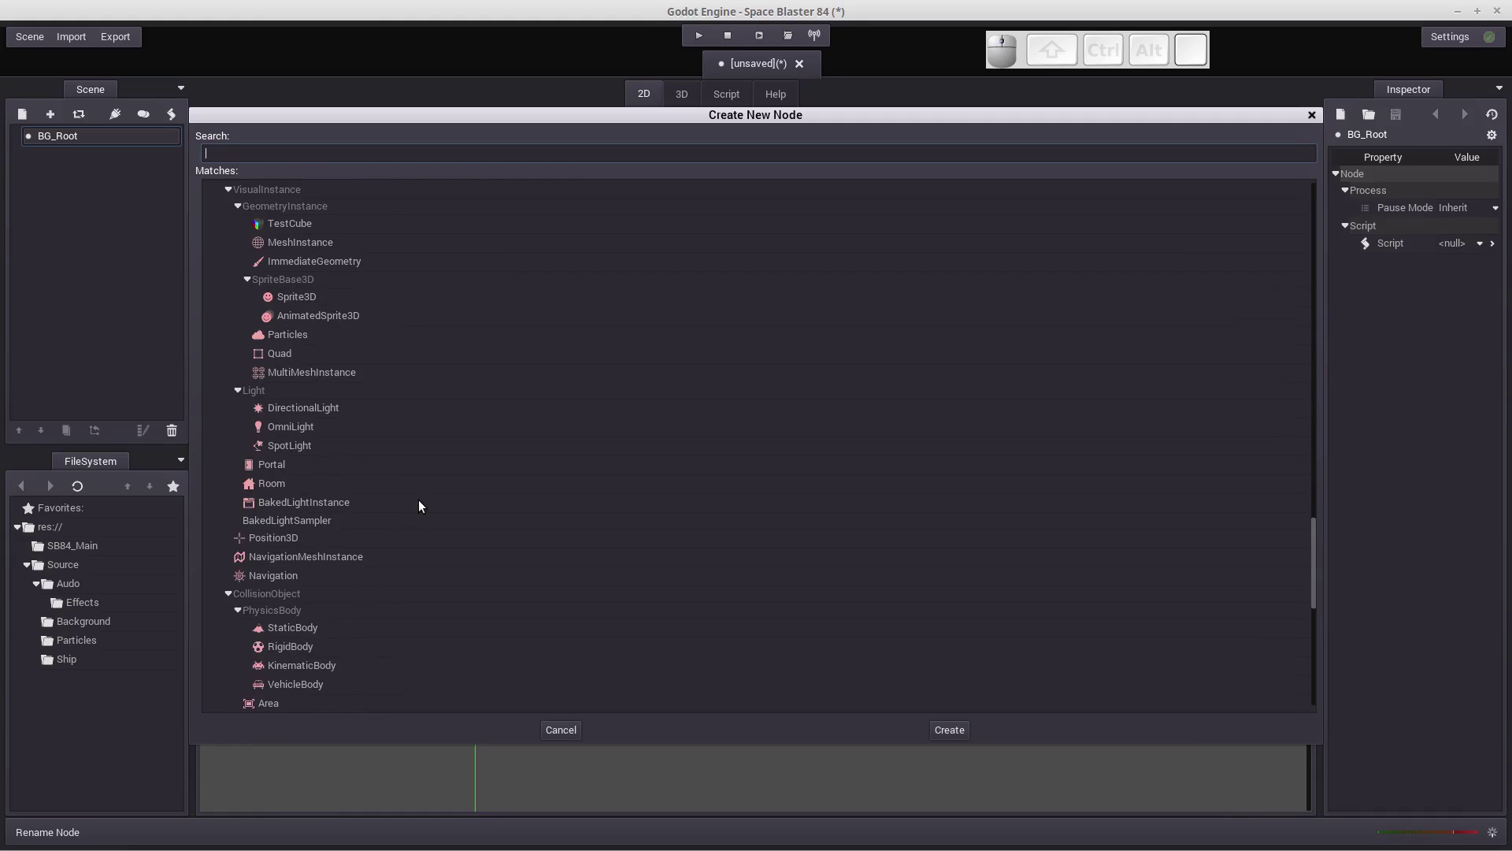
{"action": "scroll", "scroll_direction": "down", "scroll_amount": 3}
{"action": "scroll", "scroll_direction": "down", "scroll_amount": 3}
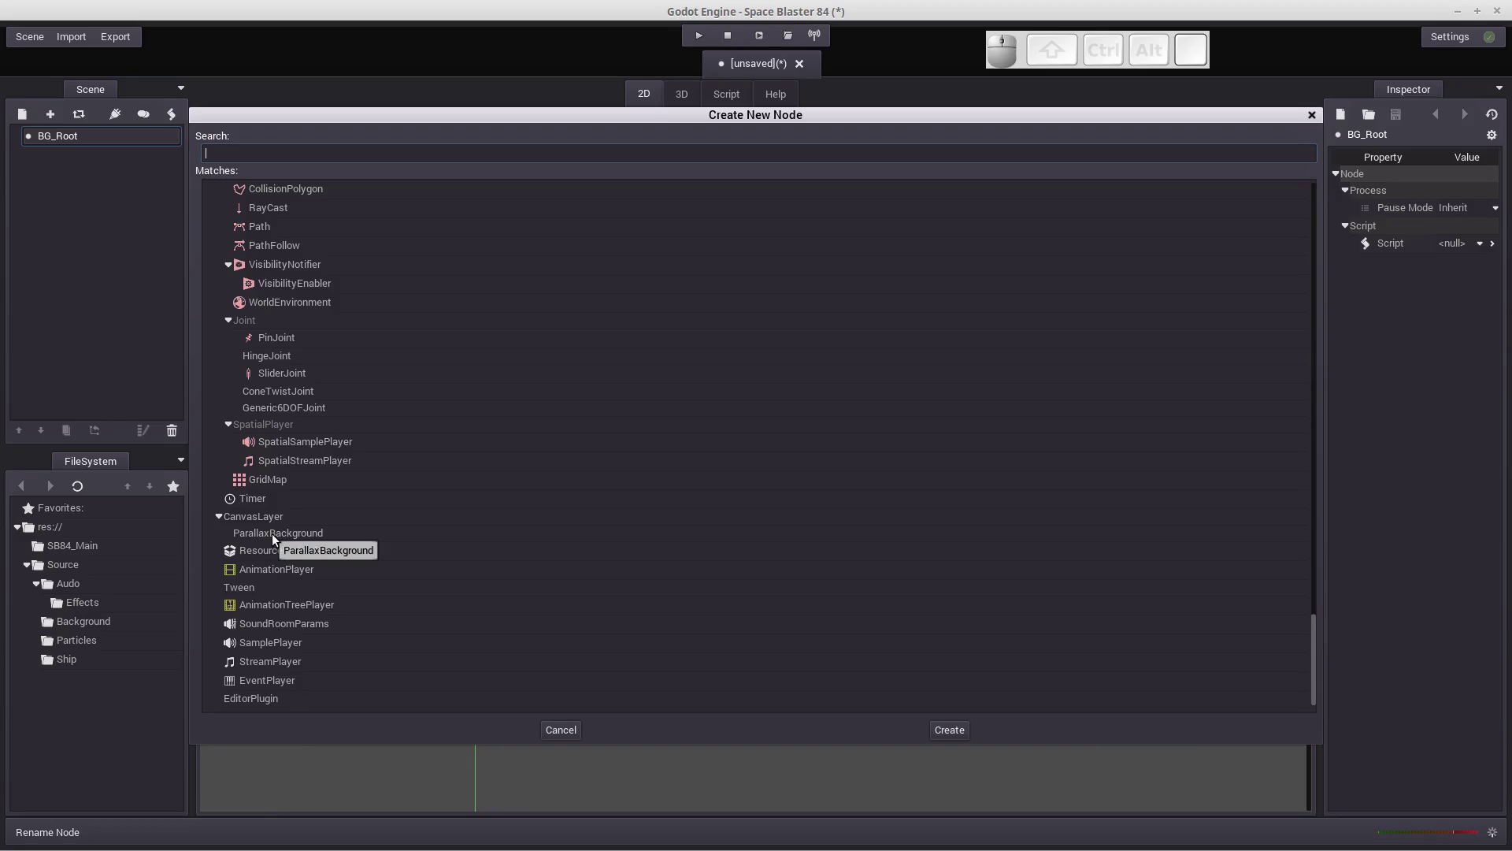
{"action": "left_click", "coordinate": [275, 537]}
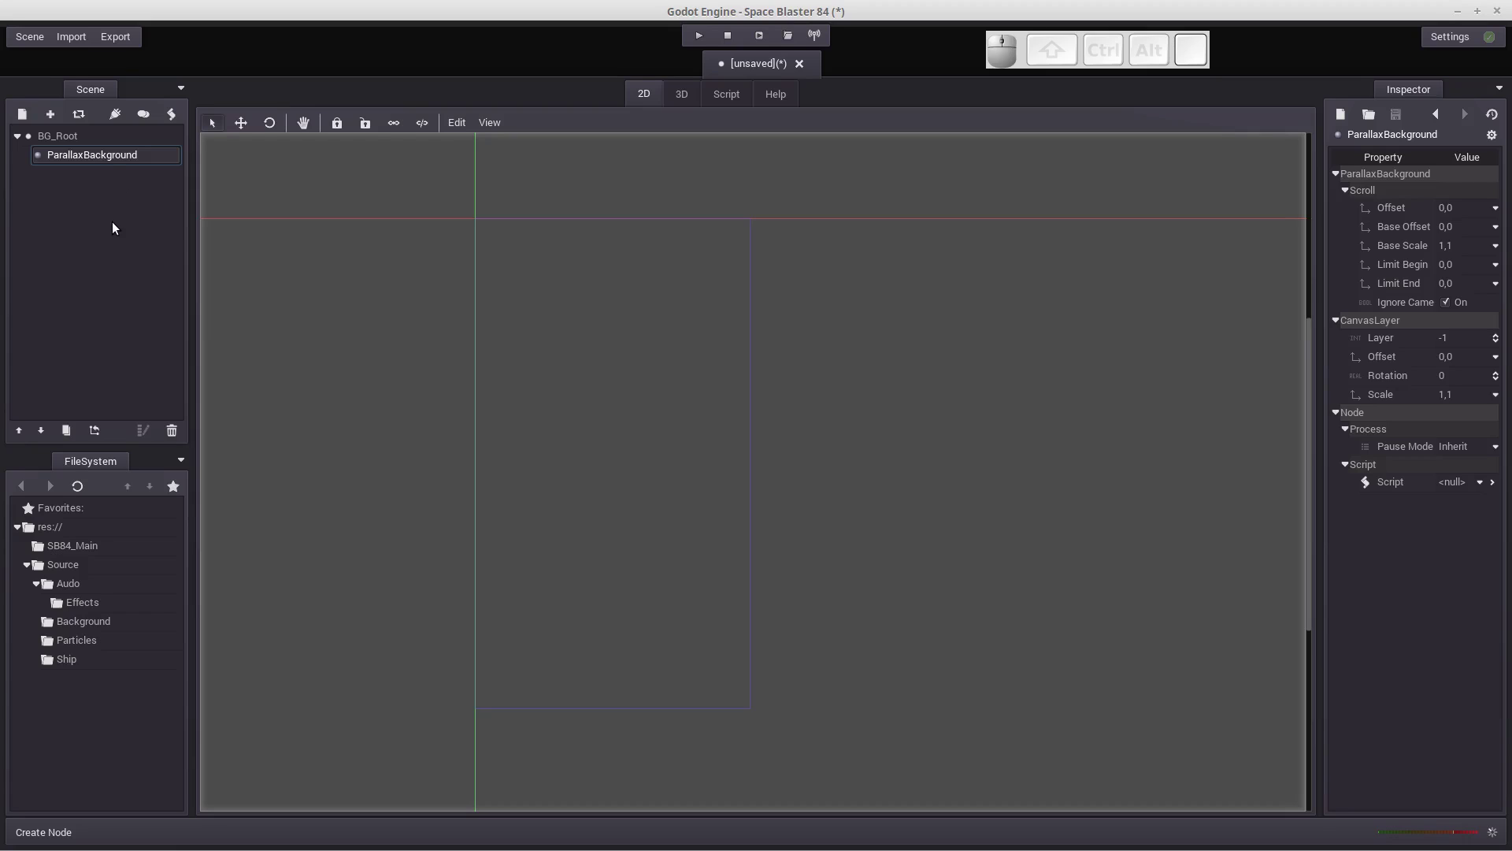
Add a Sprite node as a child of ParallaxBackground.
{"action": "left_click", "coordinate": [93, 158]}
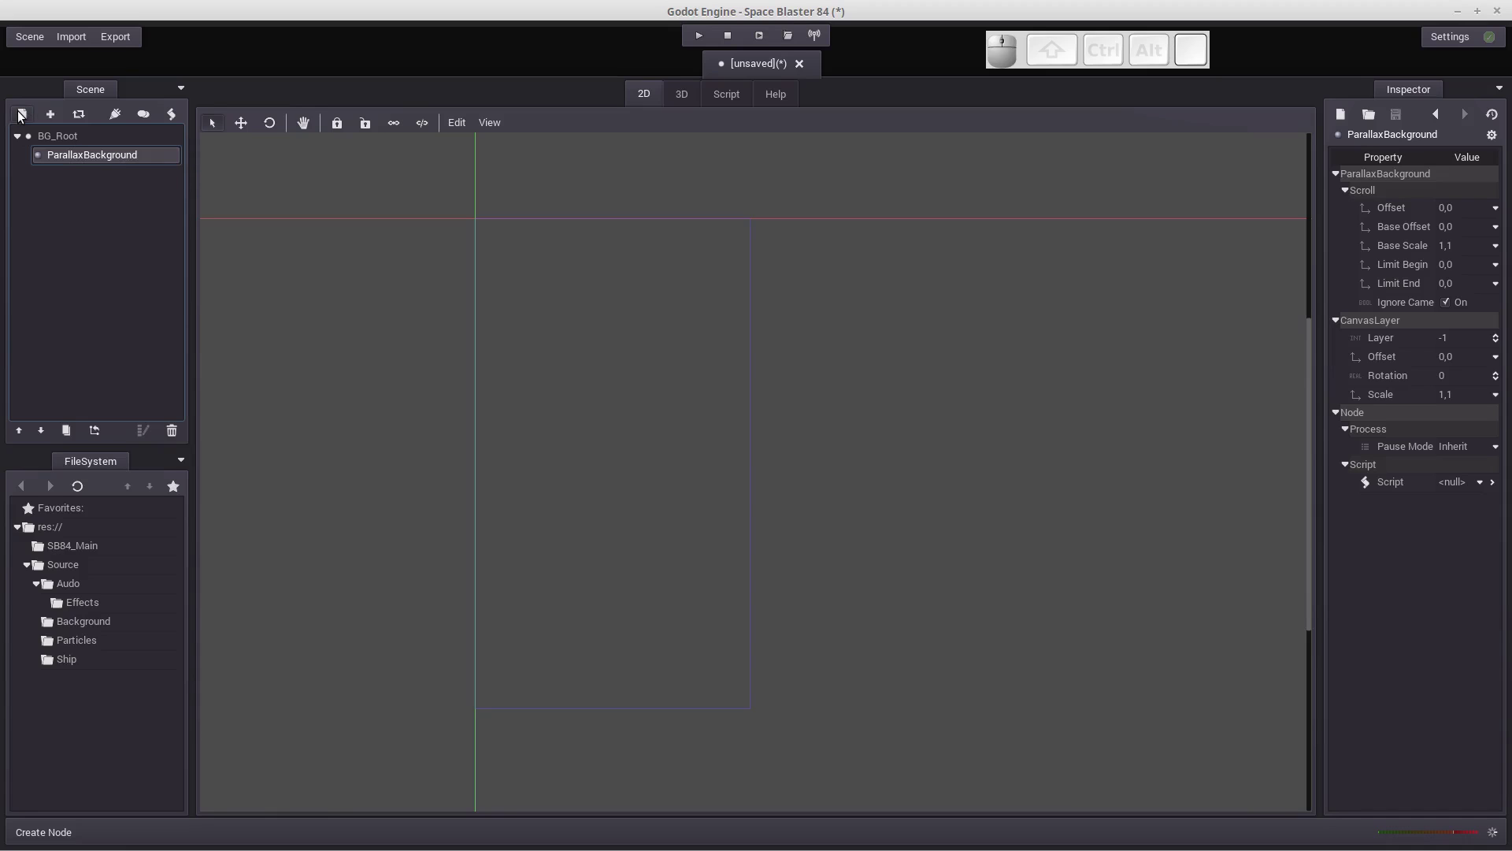
{"action": "left_click", "coordinate": [21, 115]}
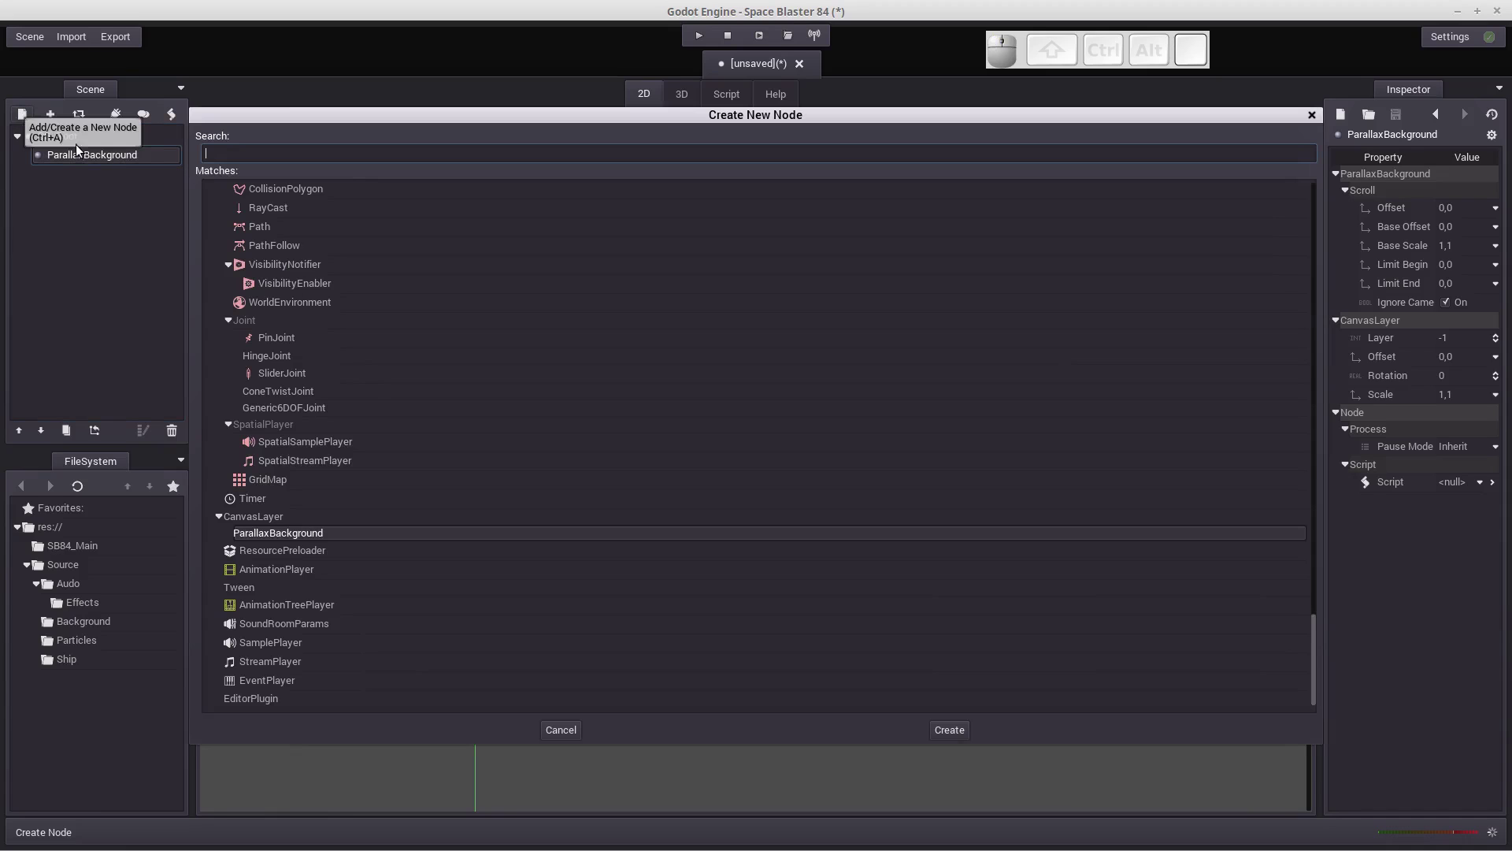
{"action": "scroll", "scroll_direction": "up", "scroll_amount": 3}
{"action": "scroll", "scroll_direction": "down", "scroll_amount": 3}
{"action": "scroll", "scroll_direction": "up", "scroll_amount": 3}
{"action": "scroll", "scroll_direction": "up", "scroll_amount": 3}
{"action": "scroll", "scroll_direction": "up", "scroll_amount": 3}
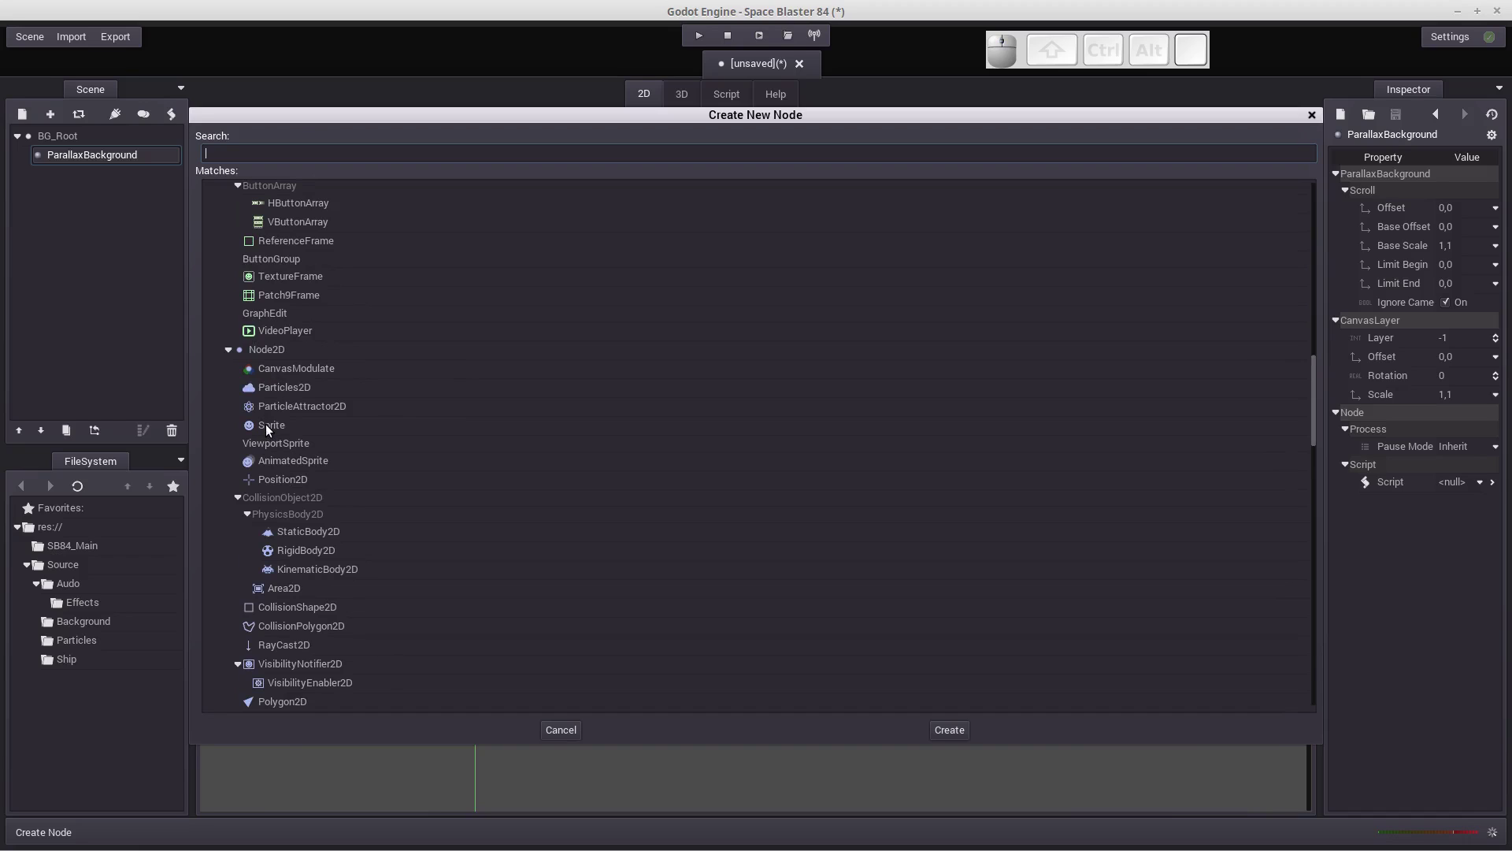
{"action": "left_click", "coordinate": [268, 428]}
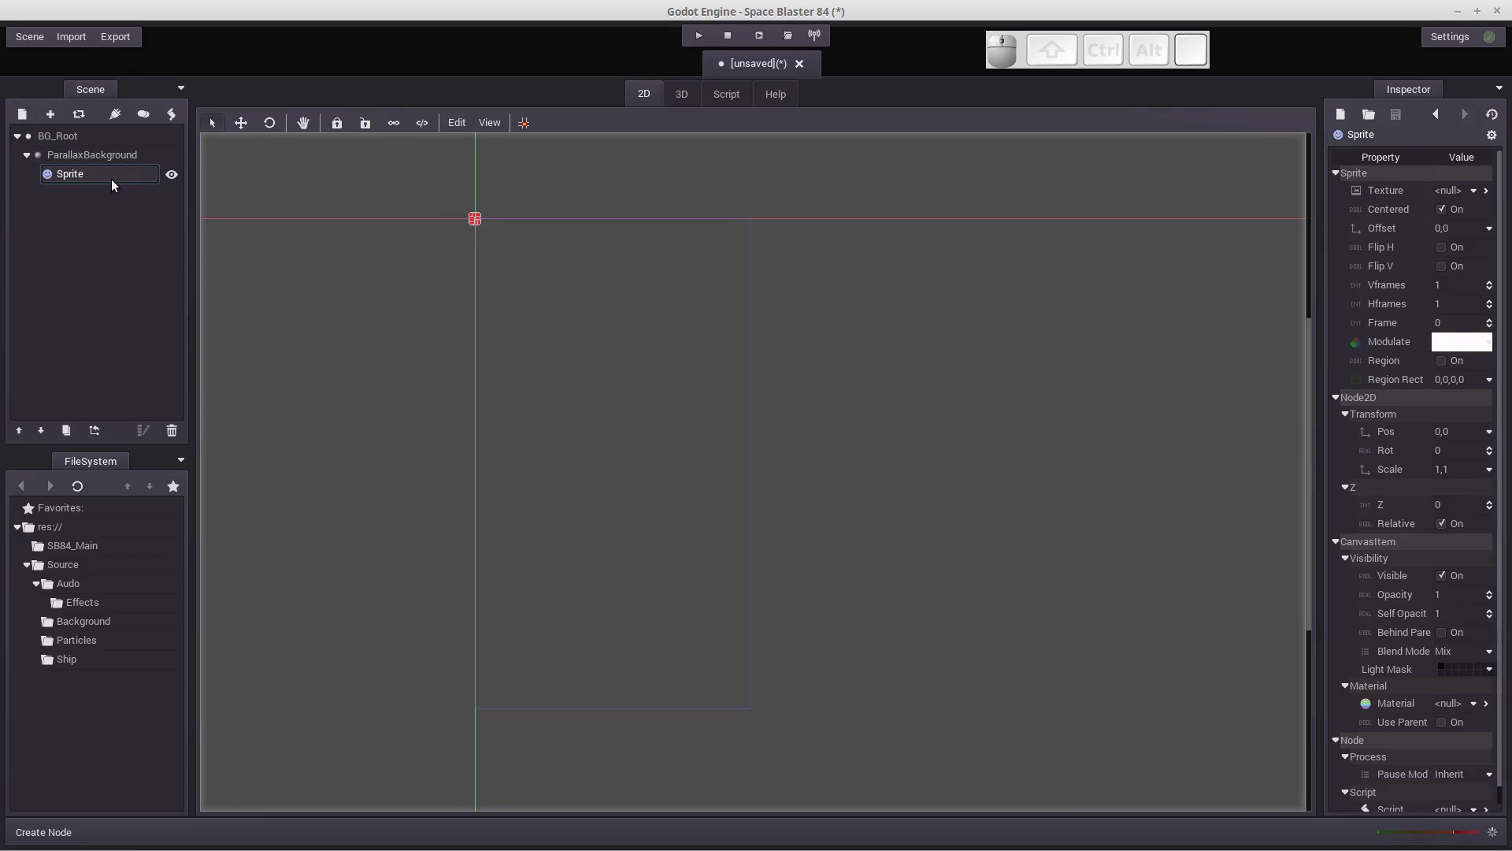
Rename the new Sprite to Sprite_Background.
{"action": "left_click", "coordinate": [97, 182]}
{"action": "left_click", "coordinate": [98, 181]}
{"action": "left_click", "coordinate": [98, 182]}
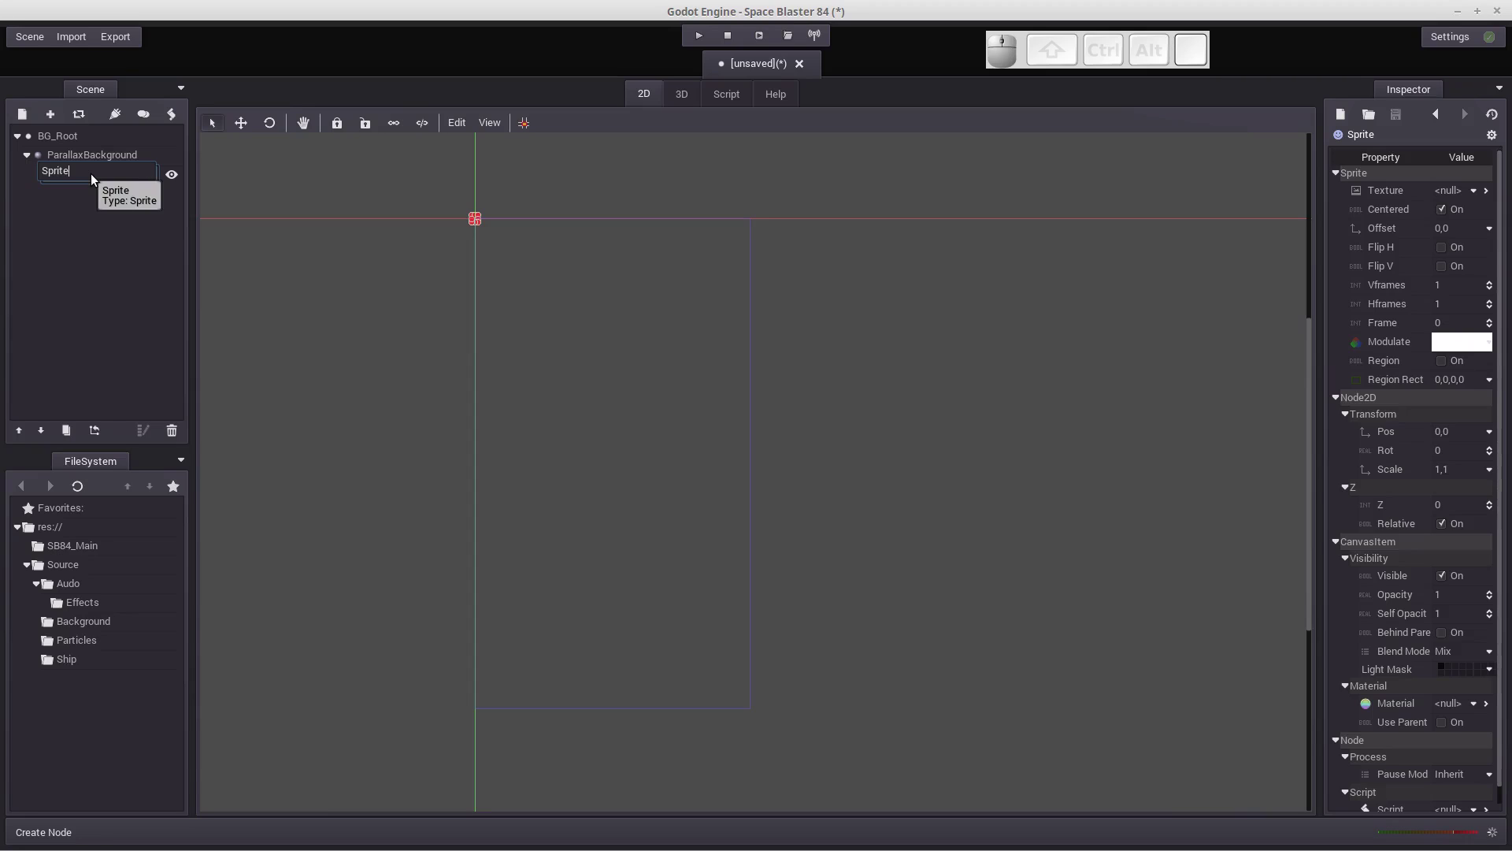
{"action": "key", "text": "shift+-"}
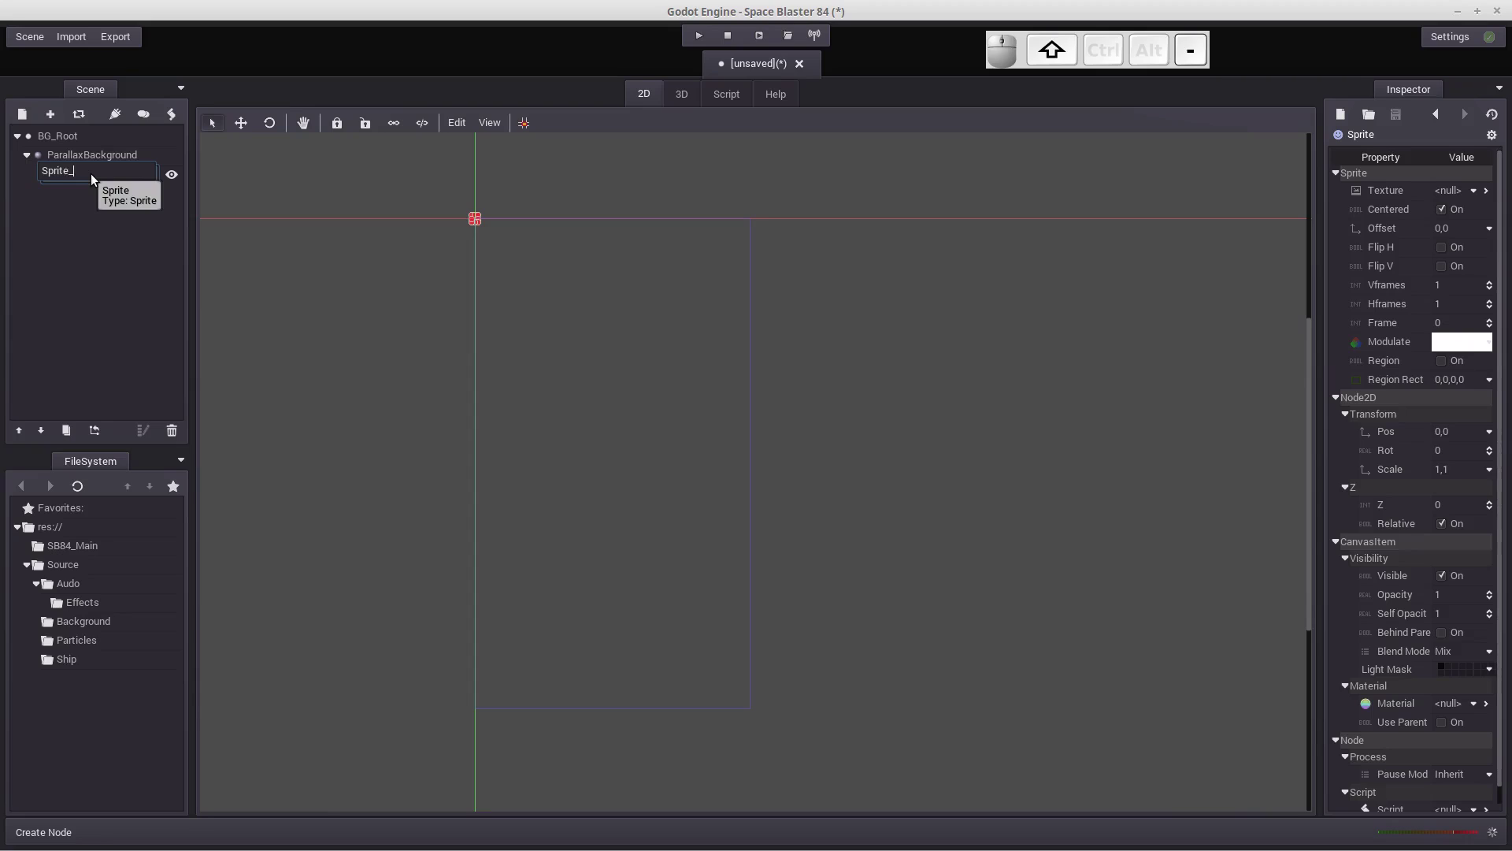
{"action": "key", "text": "shift+b"}
{"action": "key", "text": "shift+a"}
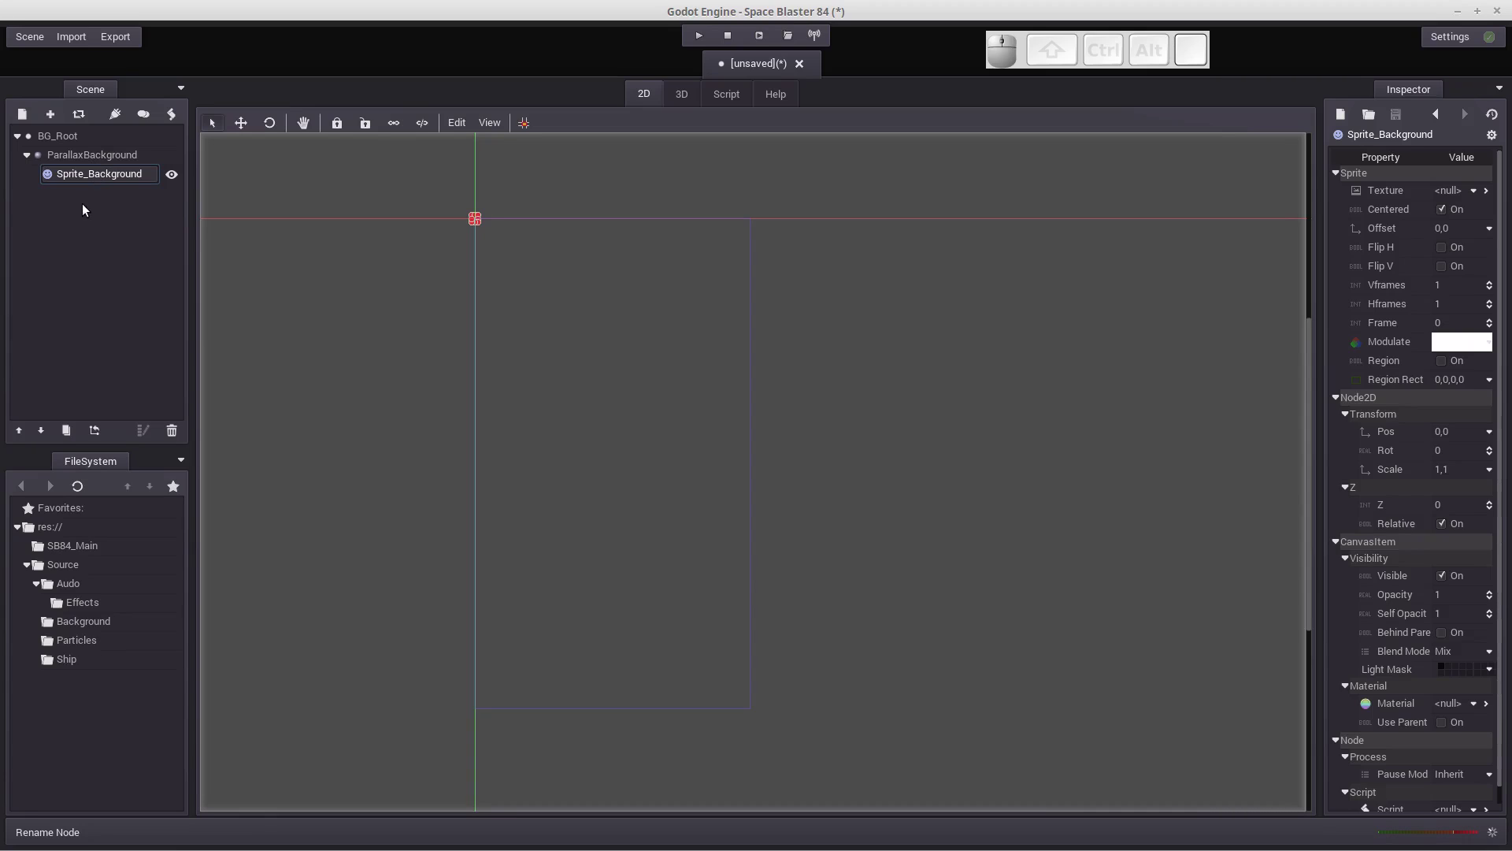
Add a ParallaxLayer node under ParallaxBackground.
{"action": "left_click", "coordinate": [83, 165]}
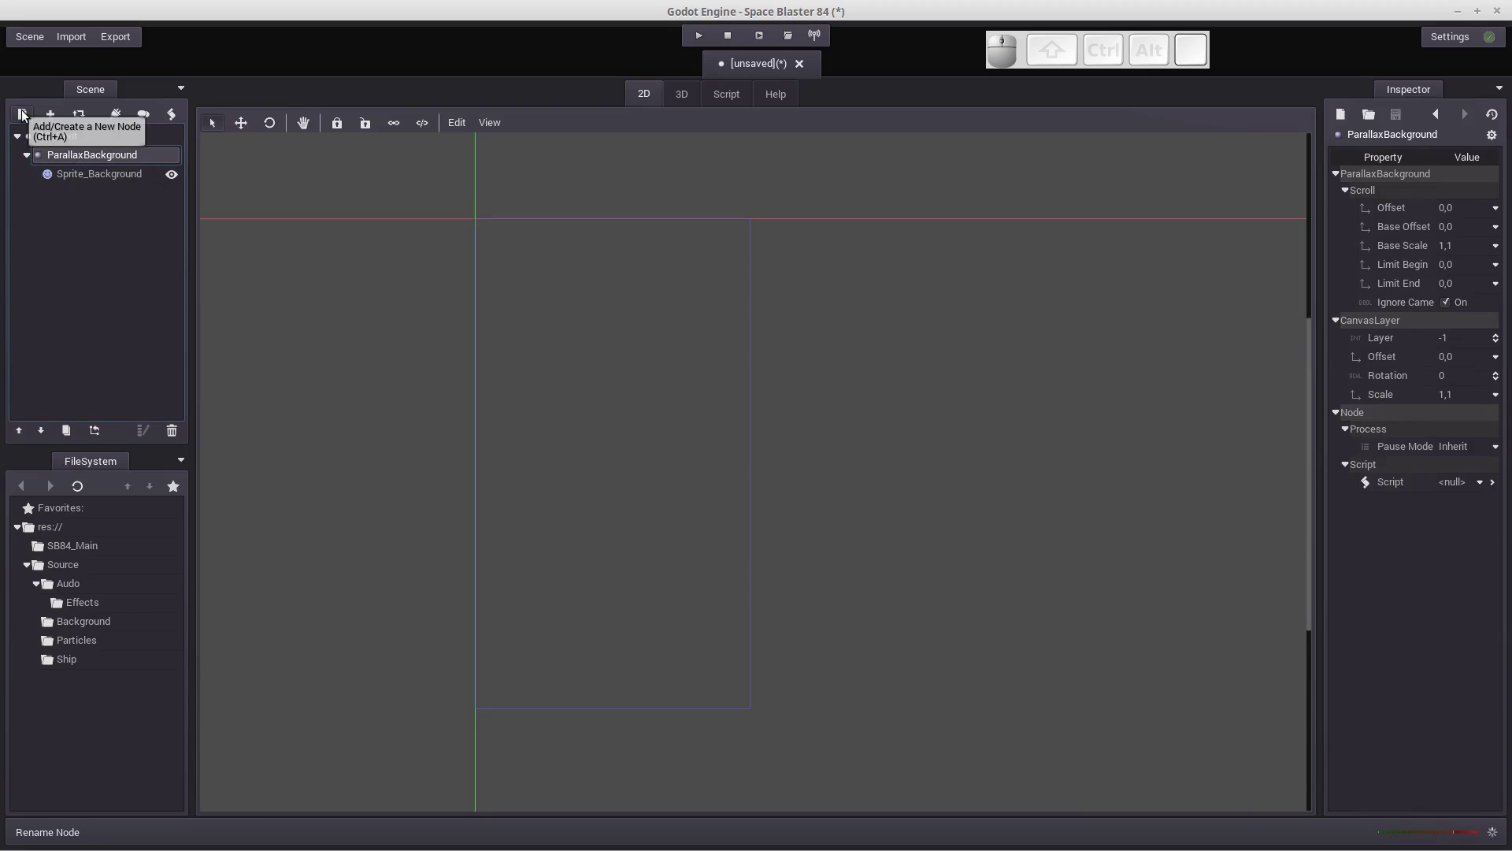
{"action": "left_click", "coordinate": [26, 113]}
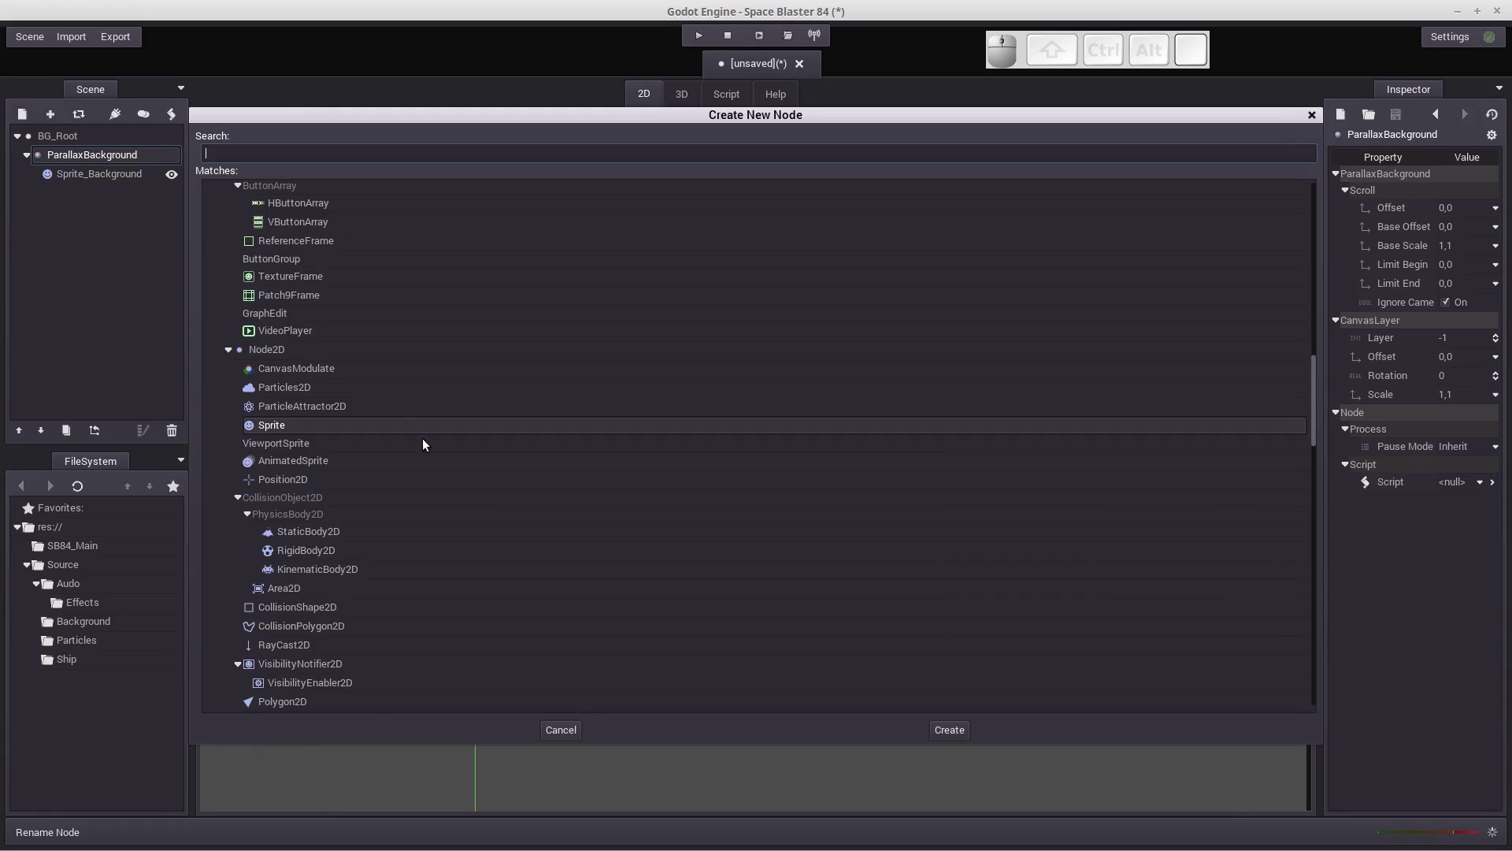
{"action": "scroll", "scroll_direction": "down", "scroll_amount": 3}
{"action": "scroll", "scroll_direction": "down", "scroll_amount": 3}
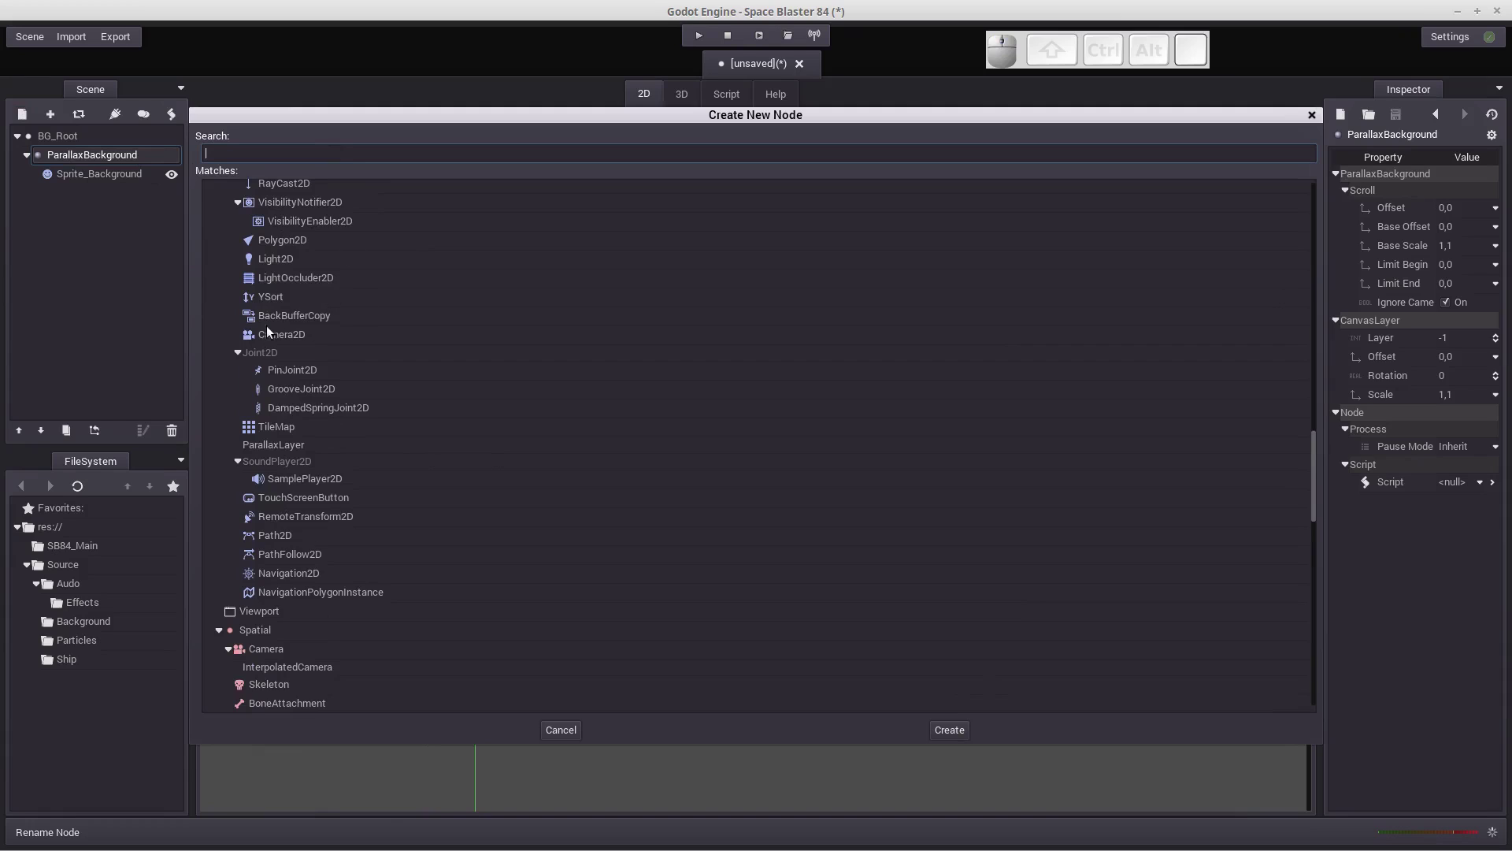
{"action": "left_click", "coordinate": [283, 451]}
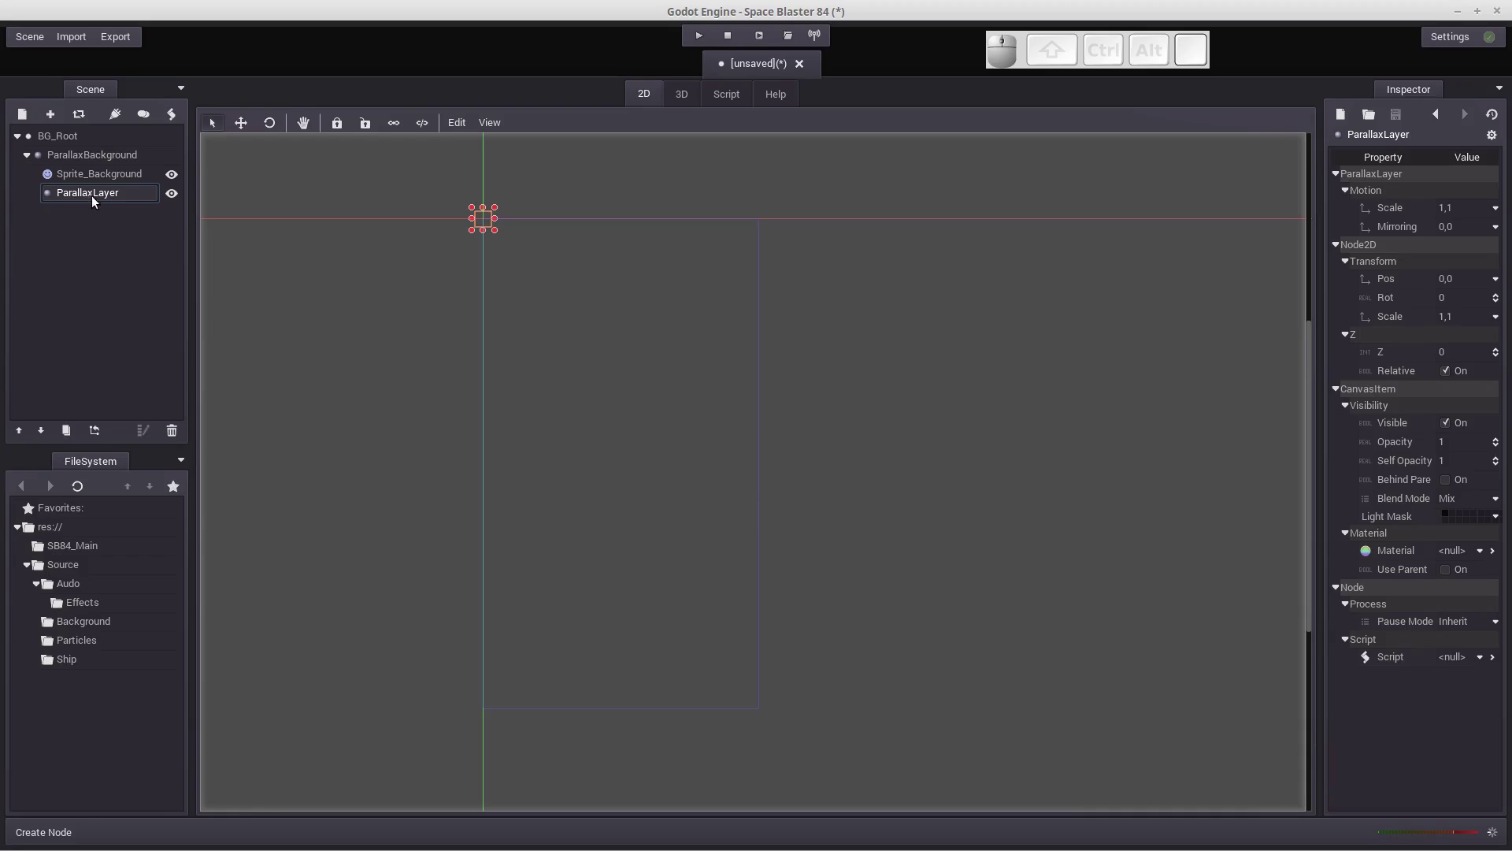
Add a Sprite as a child of the new ParallaxLayer.
{"action": "left_click", "coordinate": [65, 199]}
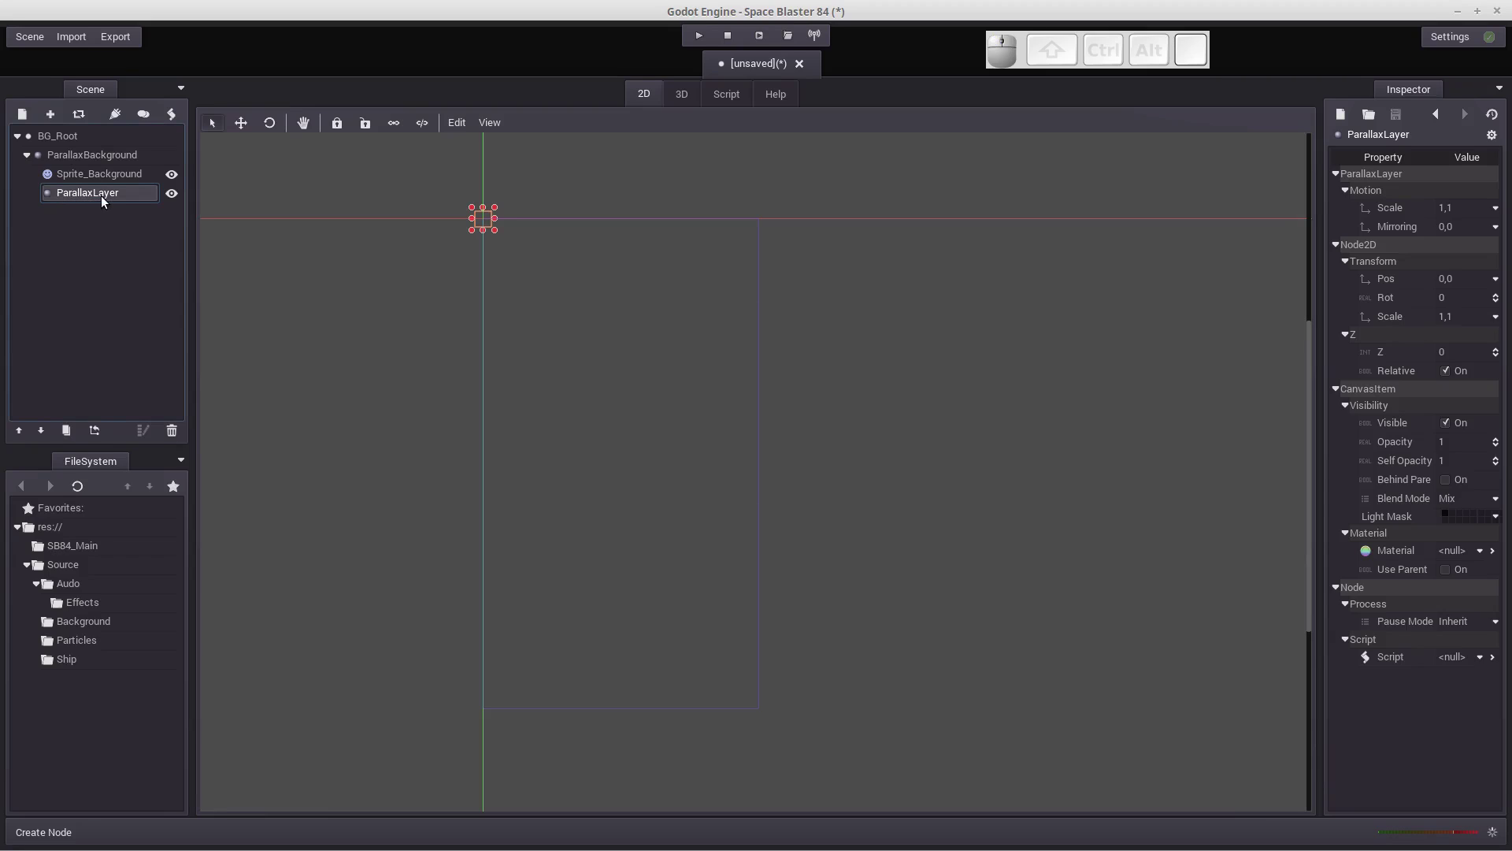
{"action": "left_click", "coordinate": [29, 122]}
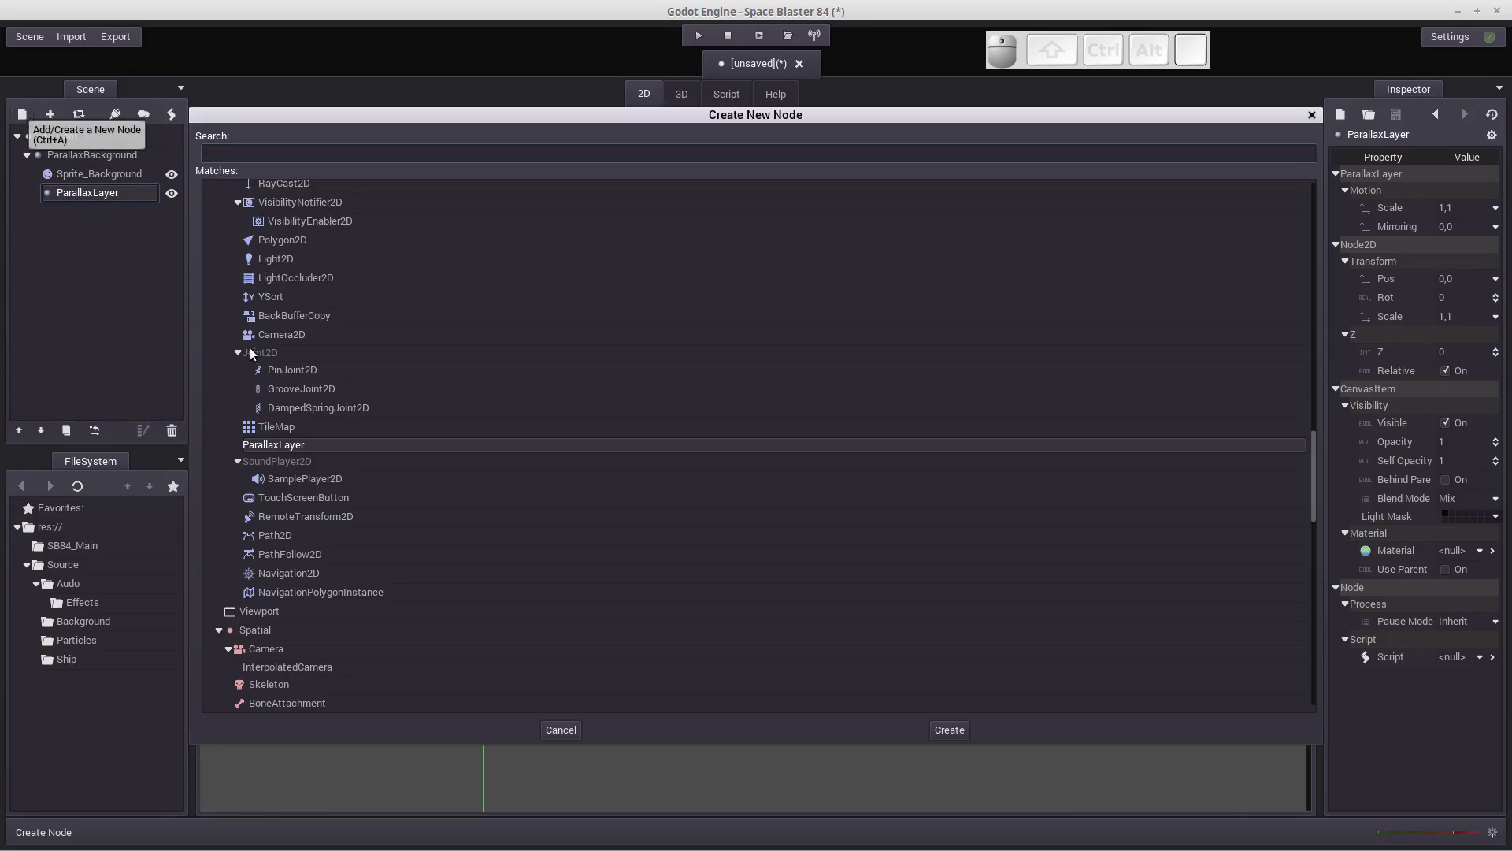
{"action": "scroll", "scroll_direction": "up", "scroll_amount": 3}
{"action": "scroll", "scroll_direction": "up", "scroll_amount": 3}
{"action": "left_click", "coordinate": [271, 299]}
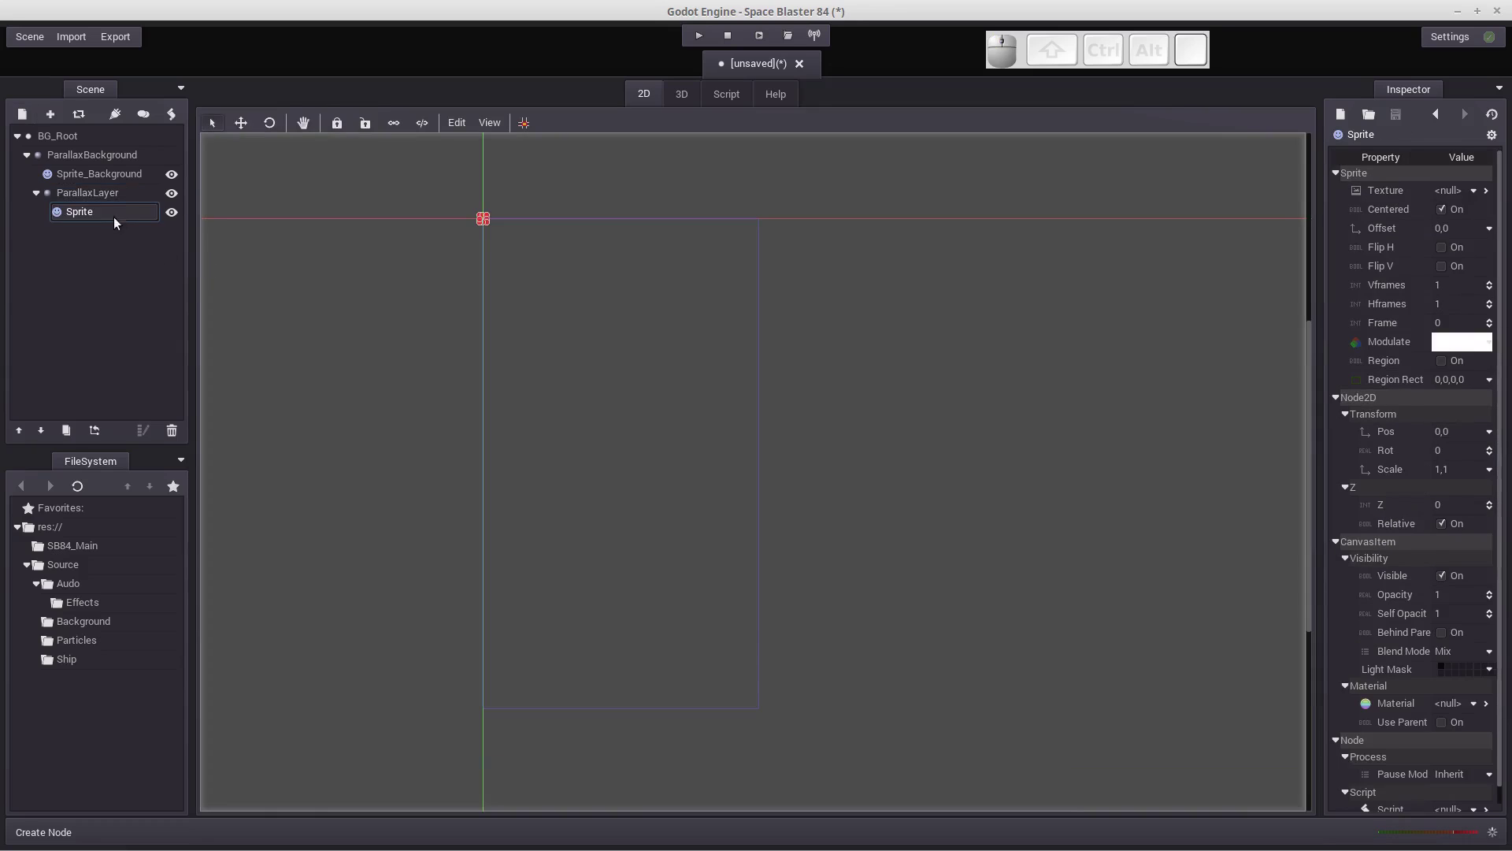
Rename the ParallaxLayer's sprite to Sprite_Nebula.
{"action": "left_click", "coordinate": [109, 214]}
{"action": "left_click", "coordinate": [108, 214]}
{"action": "left_click", "coordinate": [109, 214]}
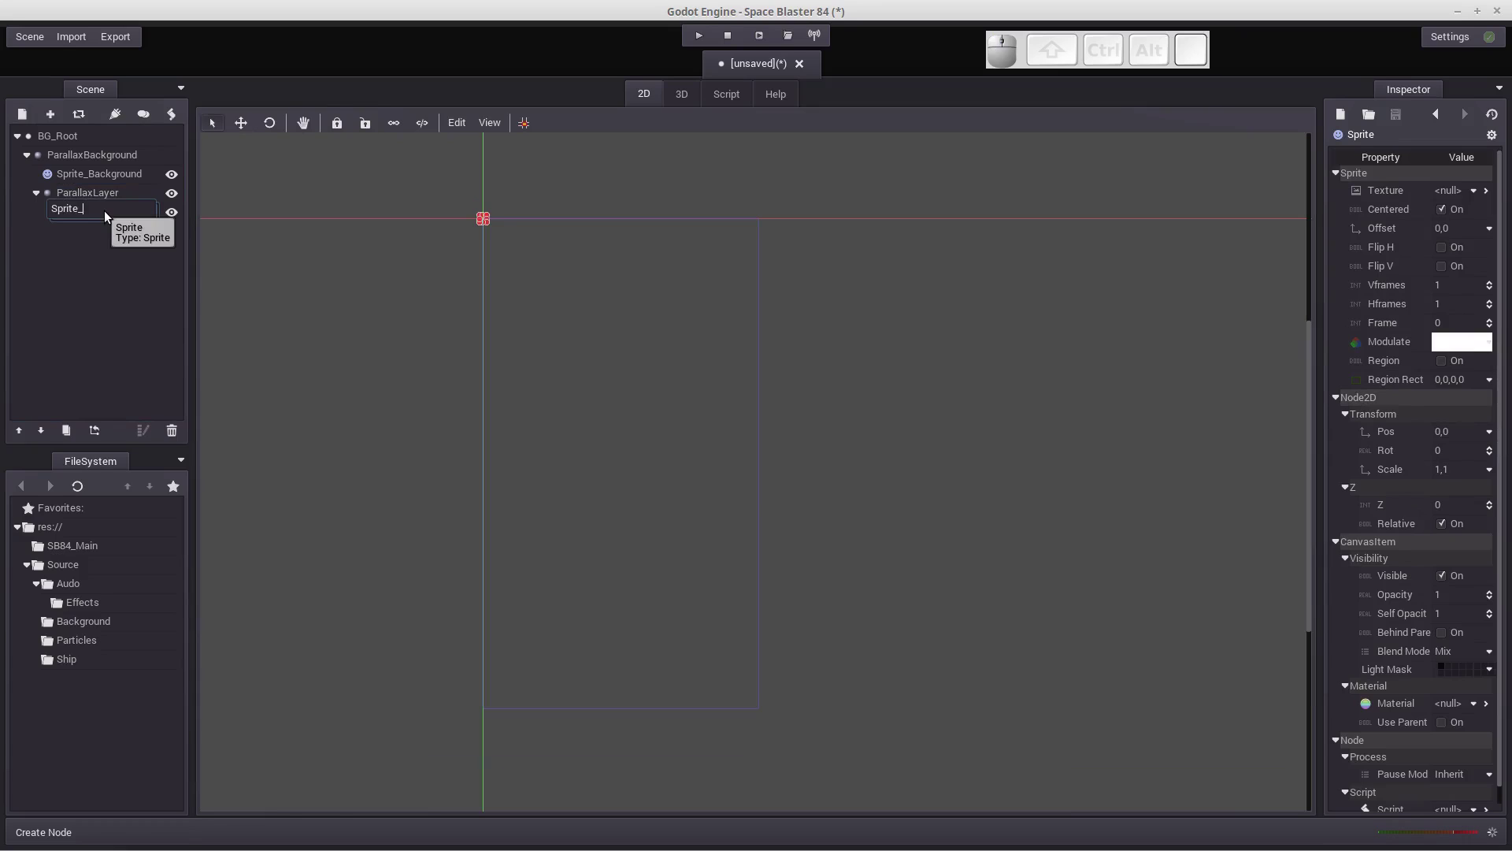
{"action": "key", "text": "shift+n"}
{"action": "key", "text": "shift+e"}
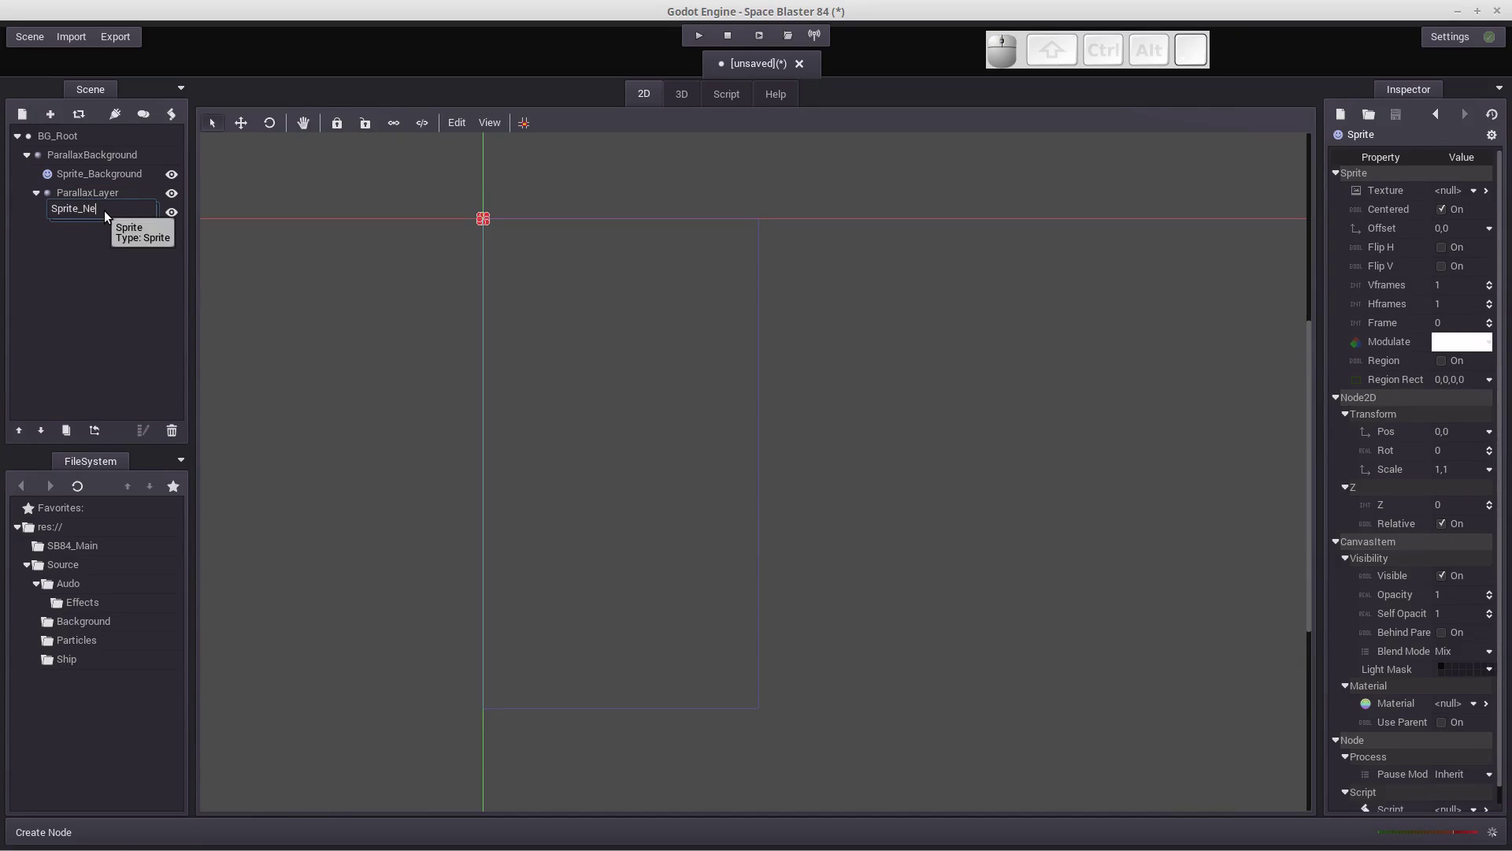
{"action": "key", "text": "b"}
{"action": "key", "text": "u"}
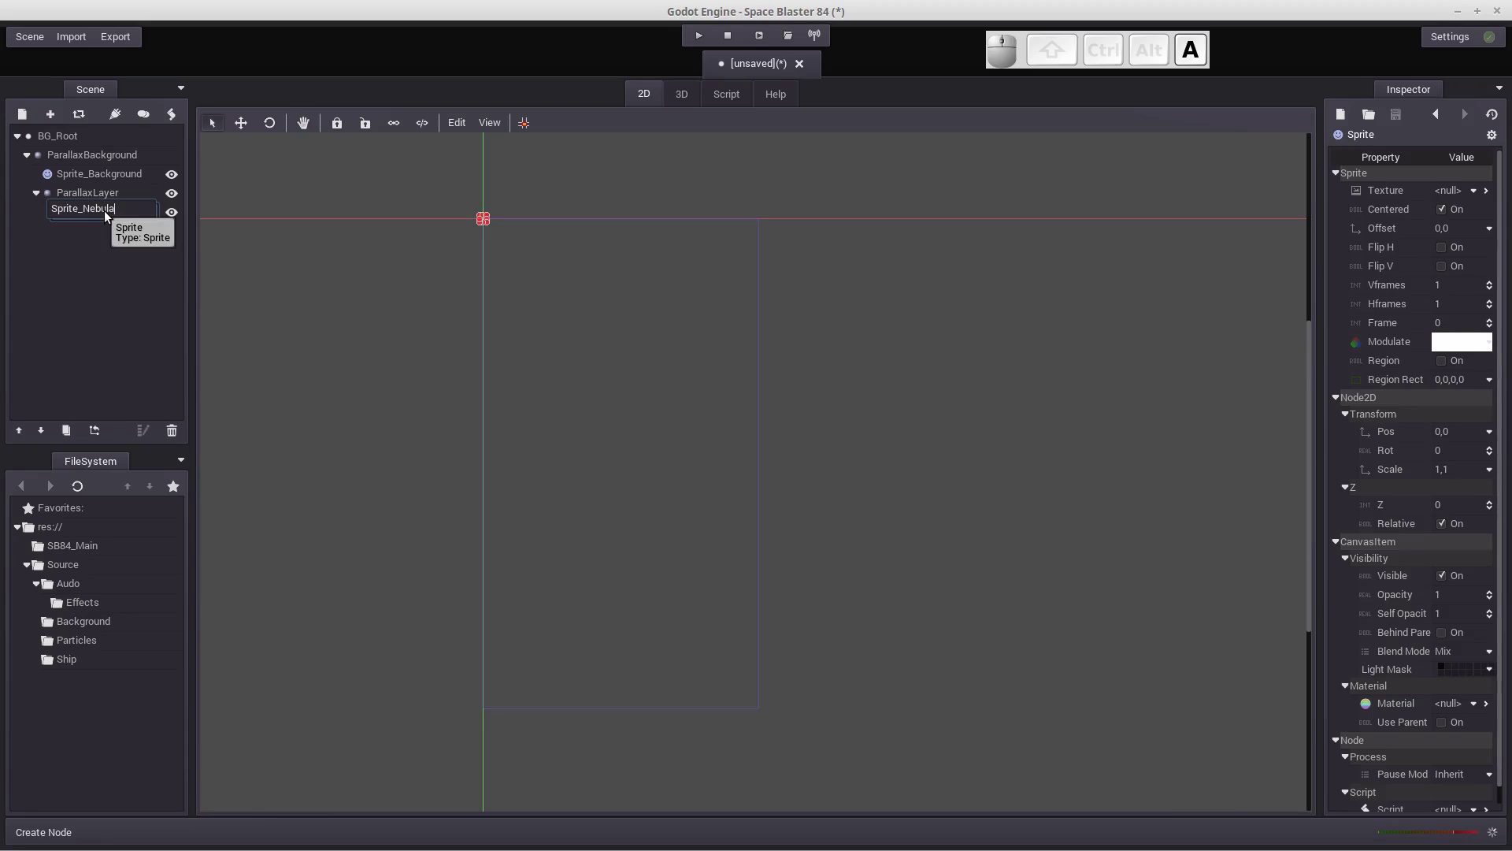
{"action": "key", "text": "Return"}
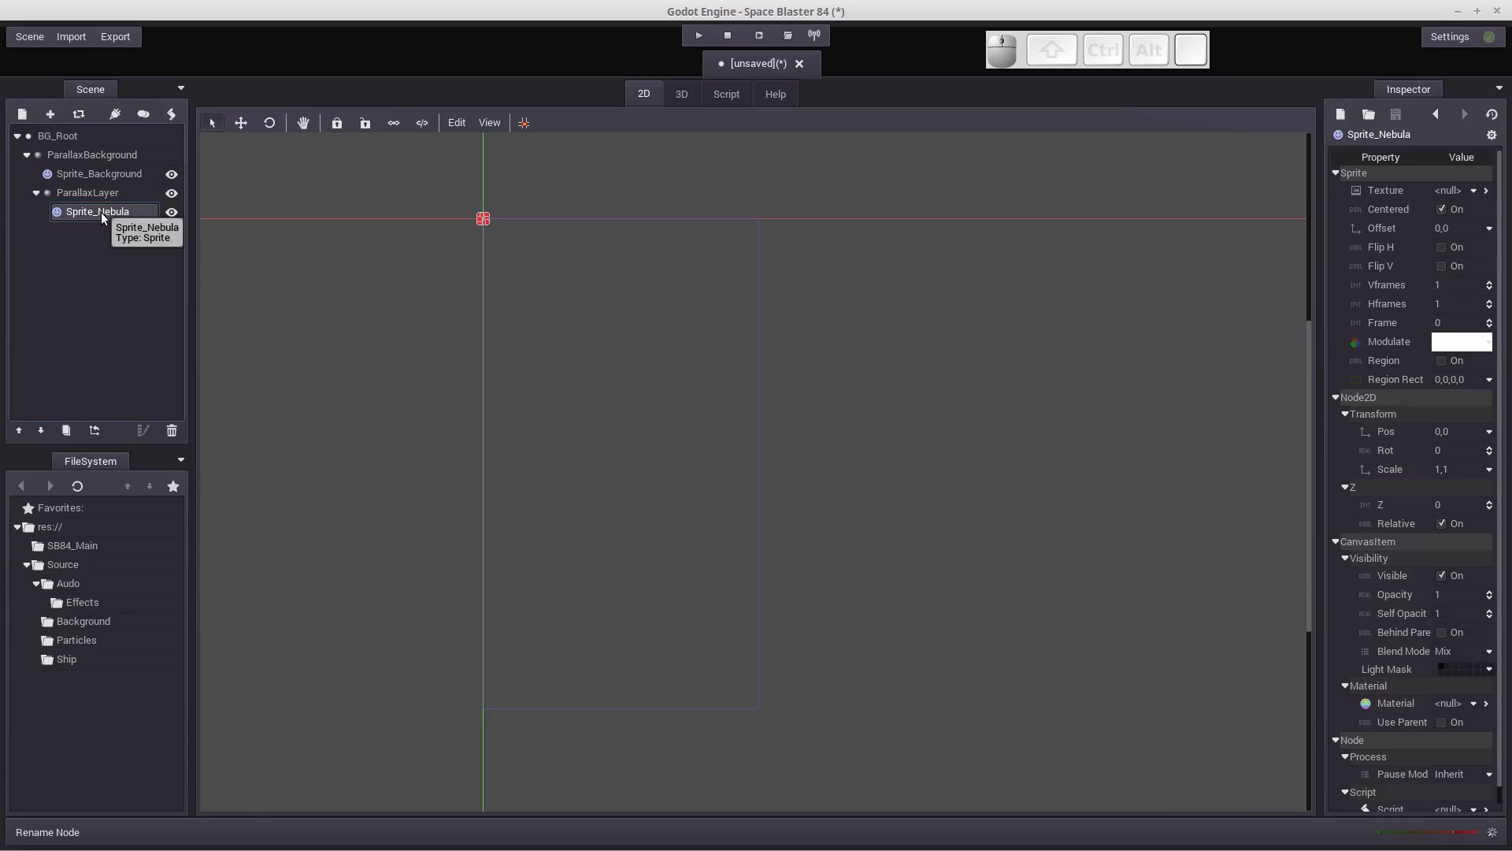
Add a second ParallaxLayer, ParallaxLayer 2, under ParallaxBackground.
{"action": "left_click", "coordinate": [70, 159]}
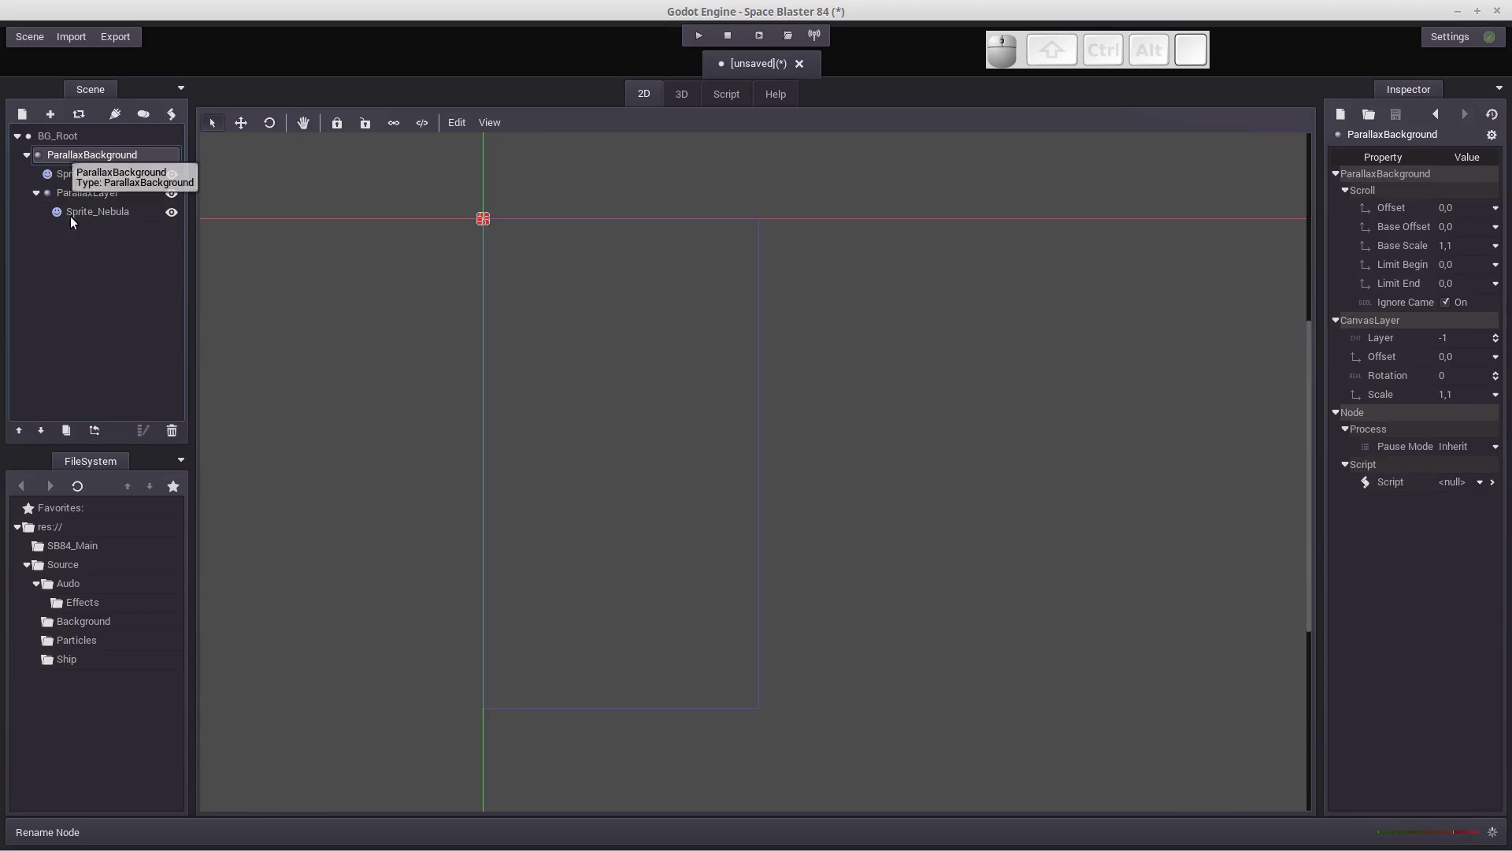
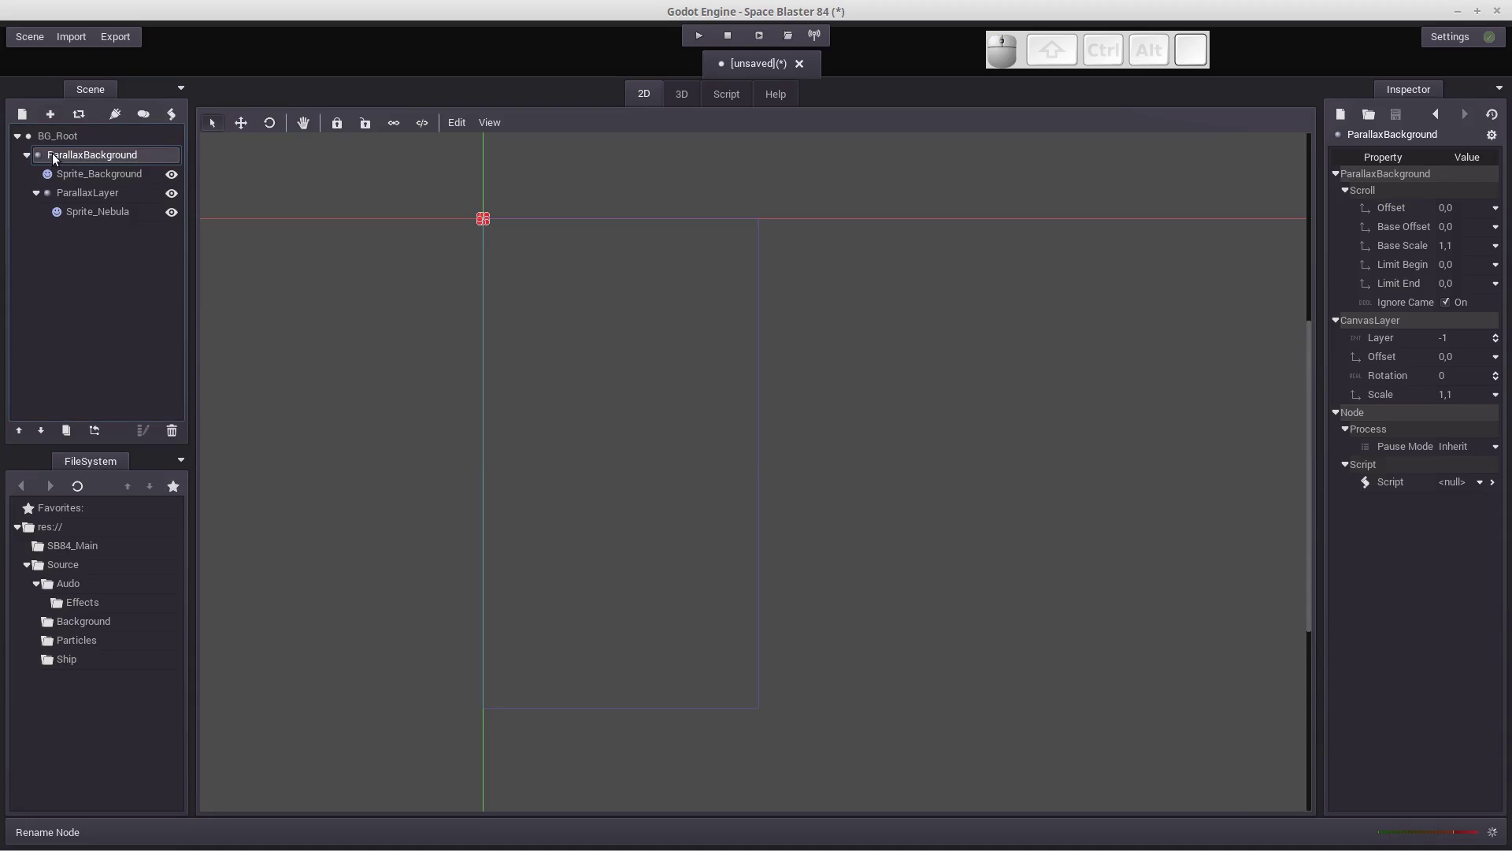
{"action": "left_click", "coordinate": [28, 115]}
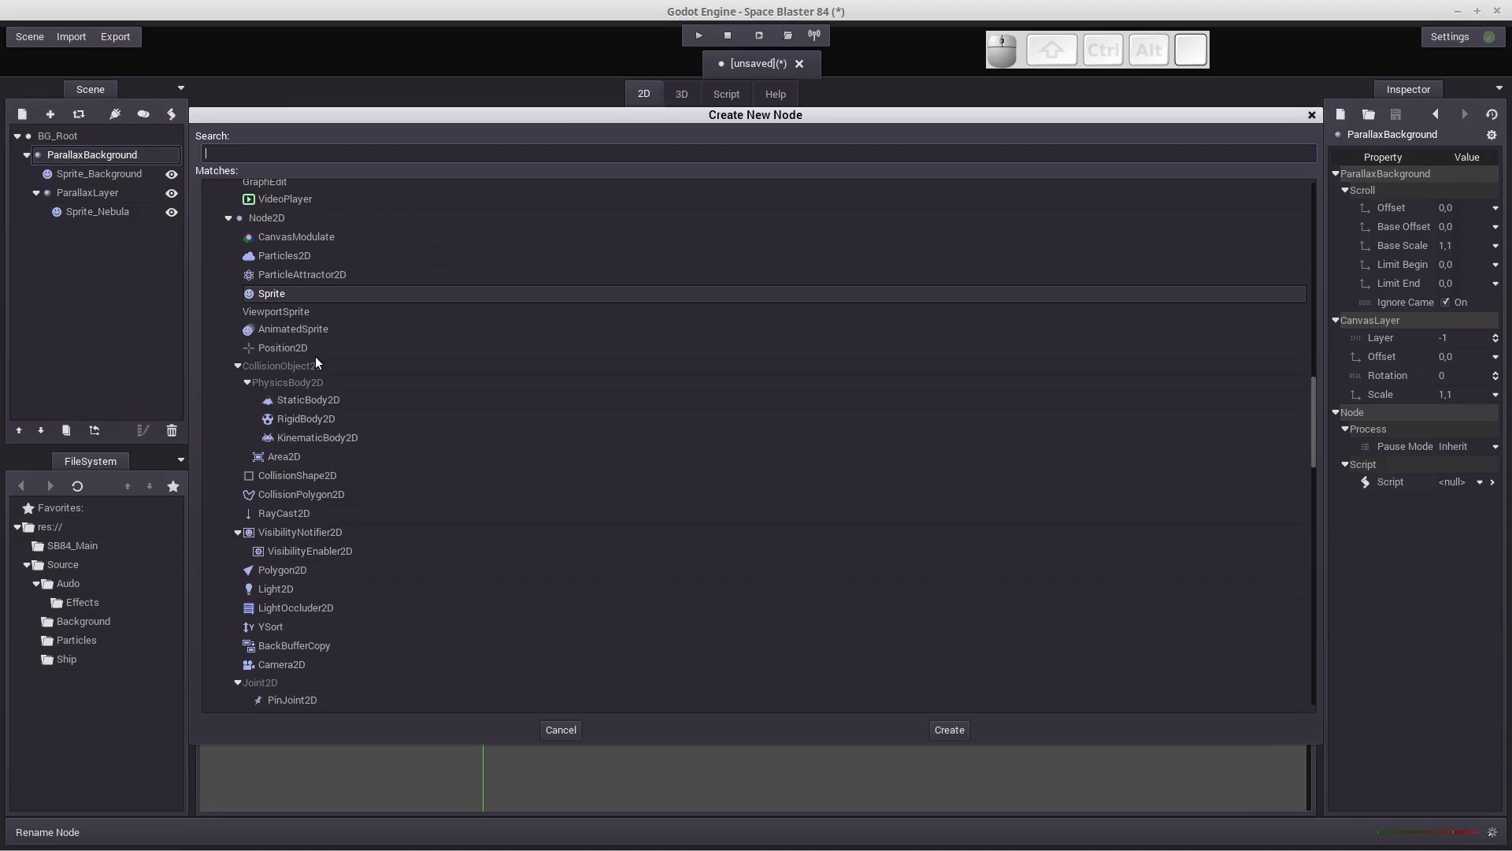
{"action": "scroll", "scroll_direction": "down", "scroll_amount": 3}
{"action": "middle_click", "coordinate": [322, 551]}
{"action": "left_click", "coordinate": [282, 653]}
{"action": "left_click", "coordinate": [100, 241]}
Add a Sprite under ParallaxLayer 2 and begin renaming it Sprite_Stars.
{"action": "left_click", "coordinate": [31, 122]}
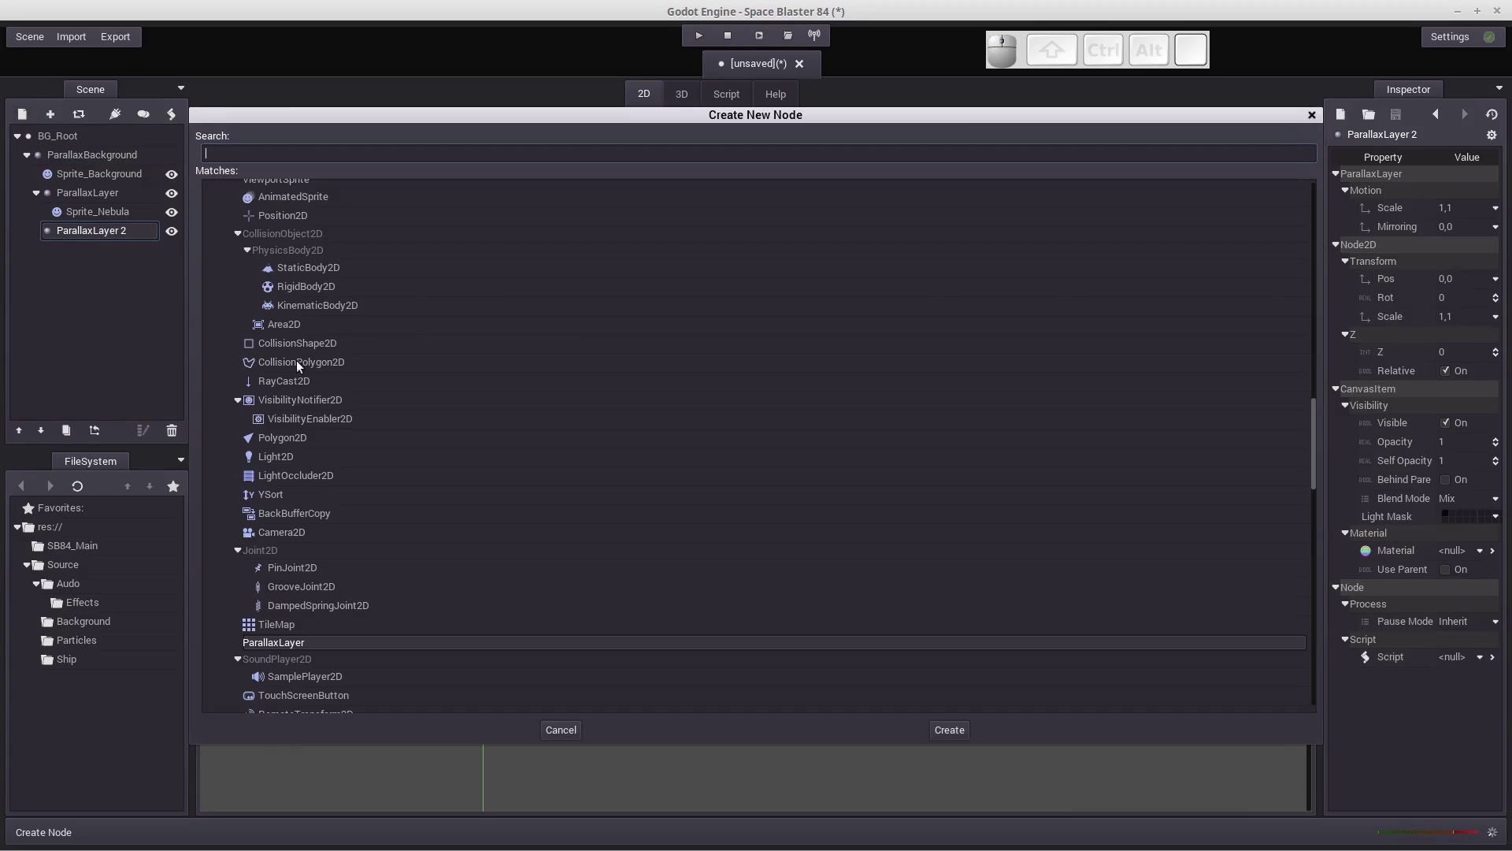
{"action": "scroll", "scroll_direction": "up", "scroll_amount": 3}
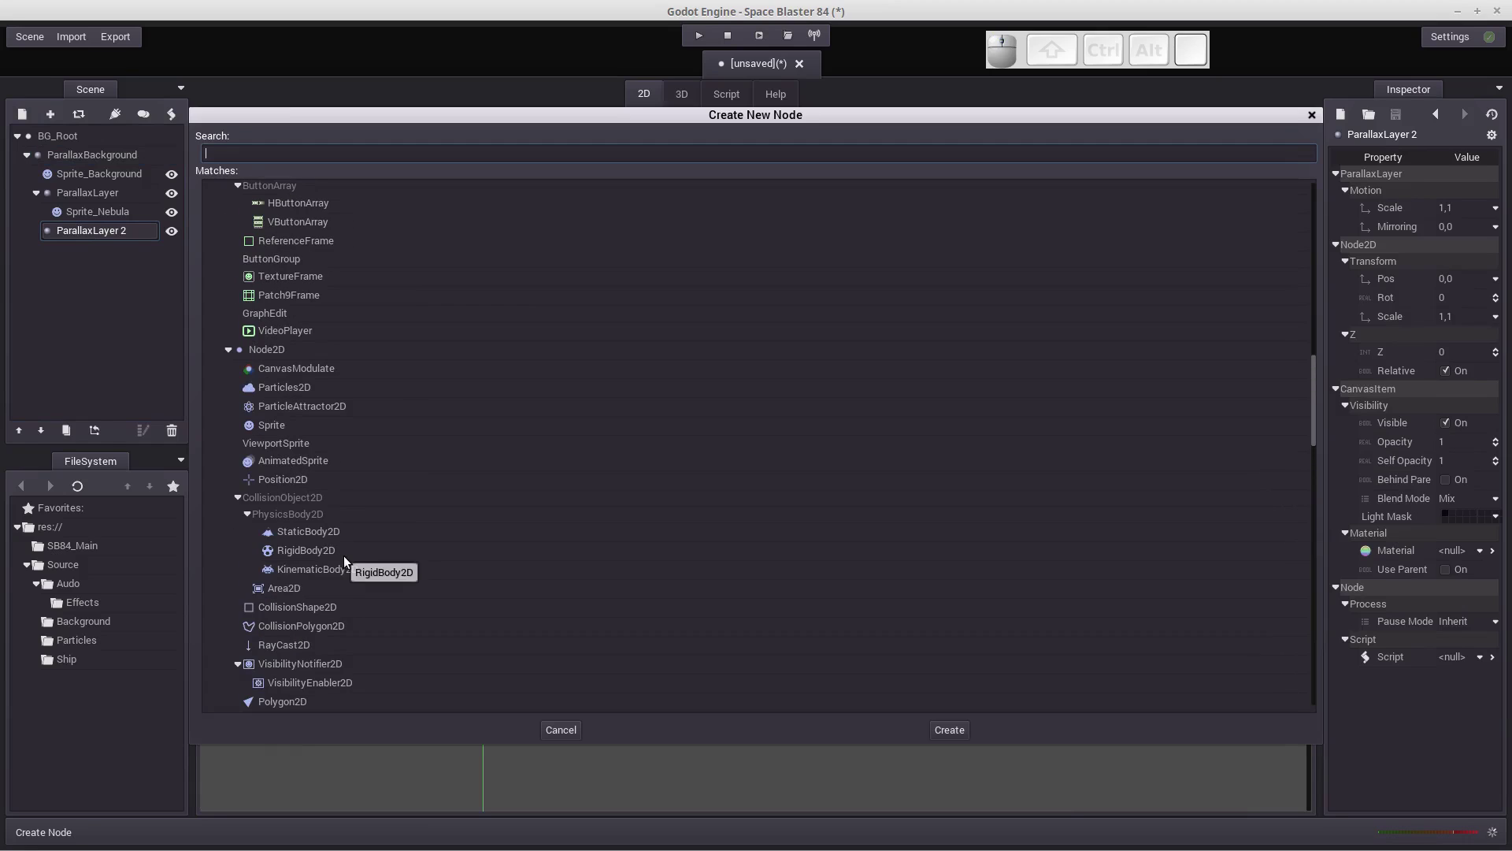
{"action": "left_click", "coordinate": [272, 431]}
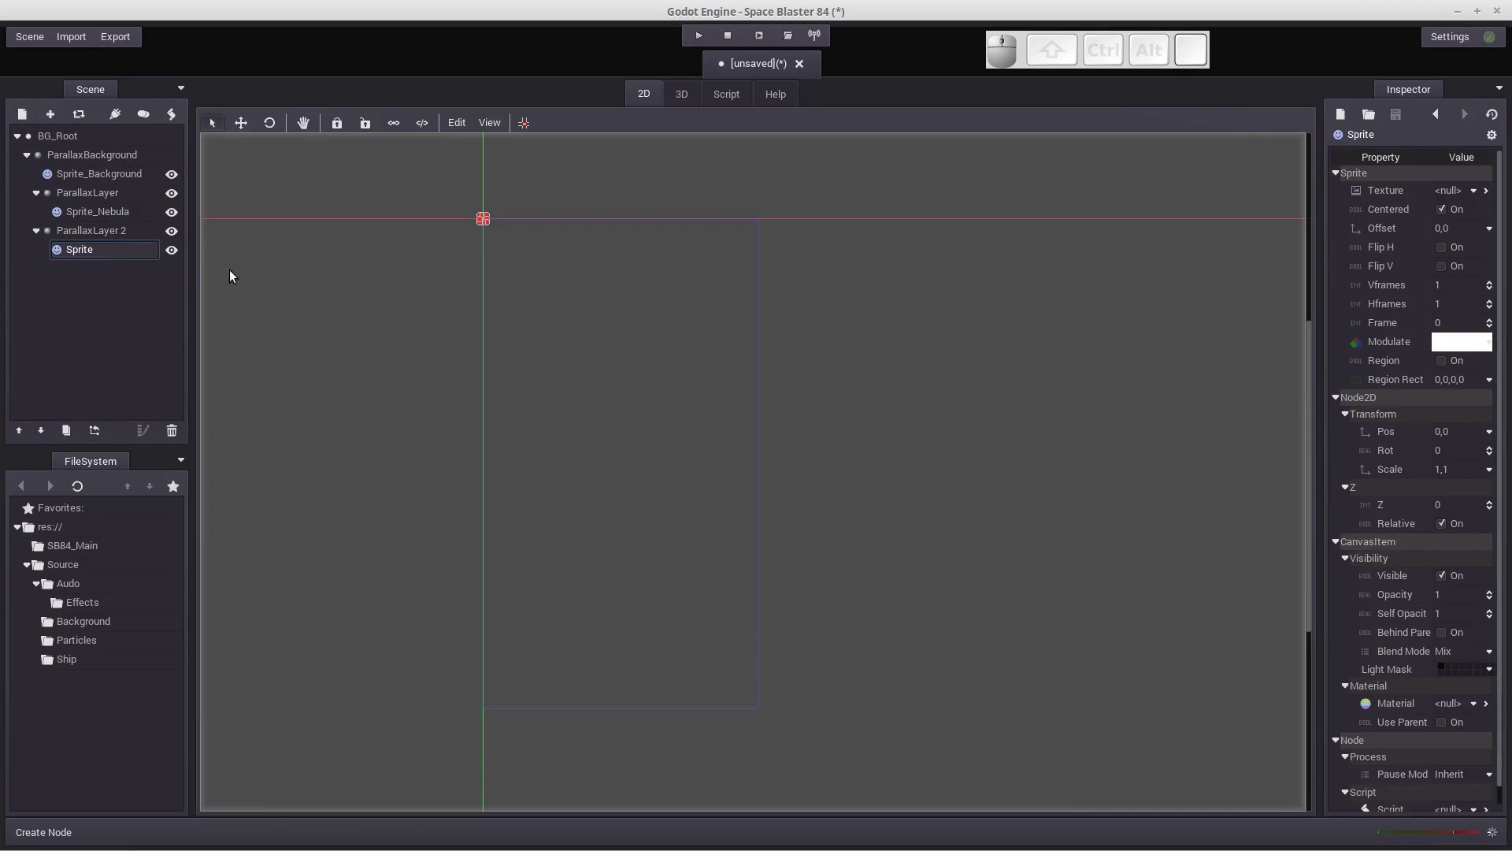
{"action": "left_click", "coordinate": [102, 257]}
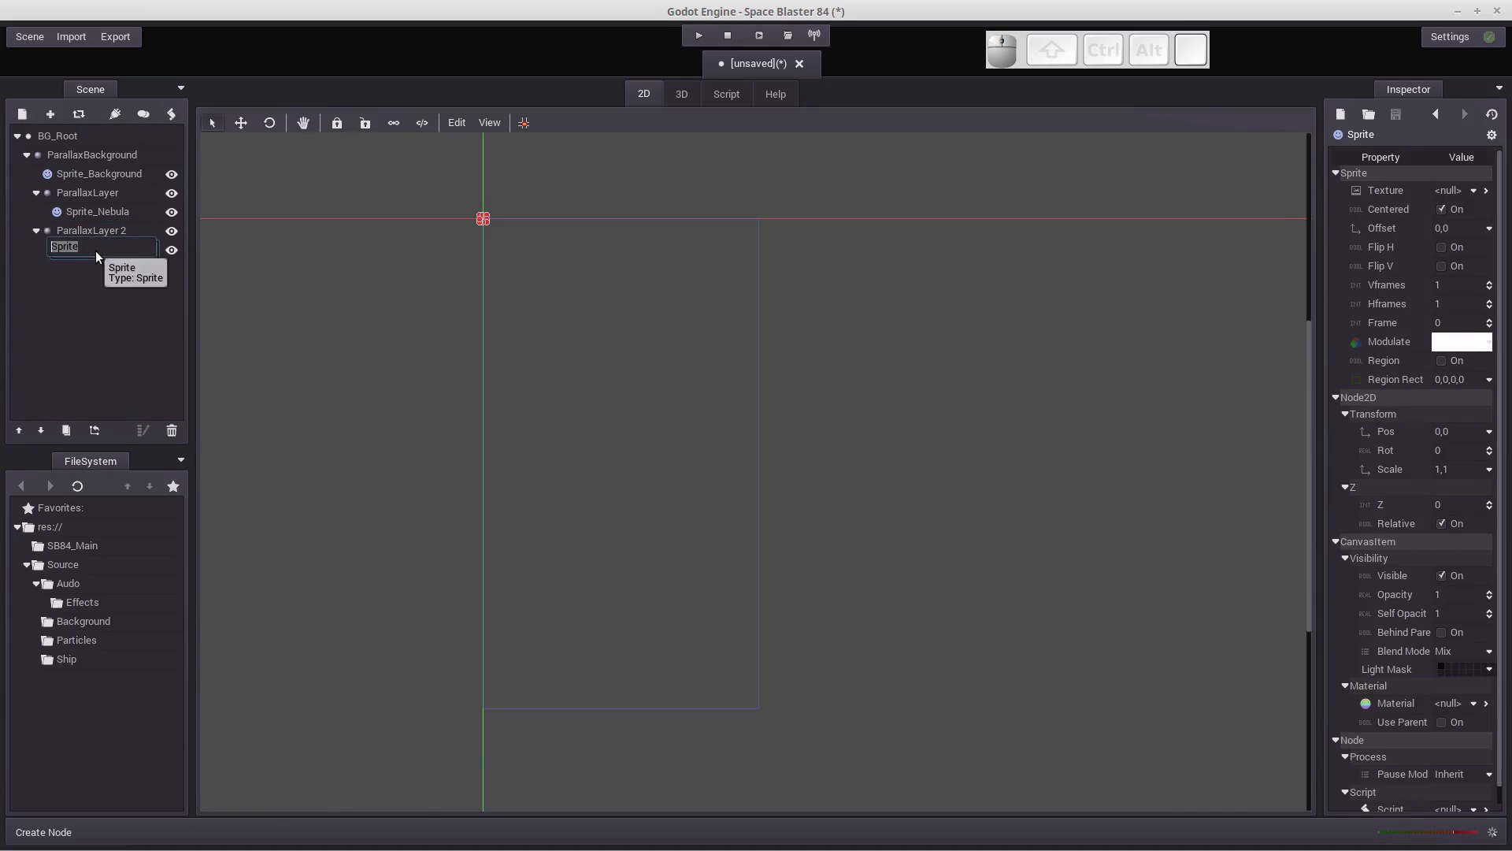
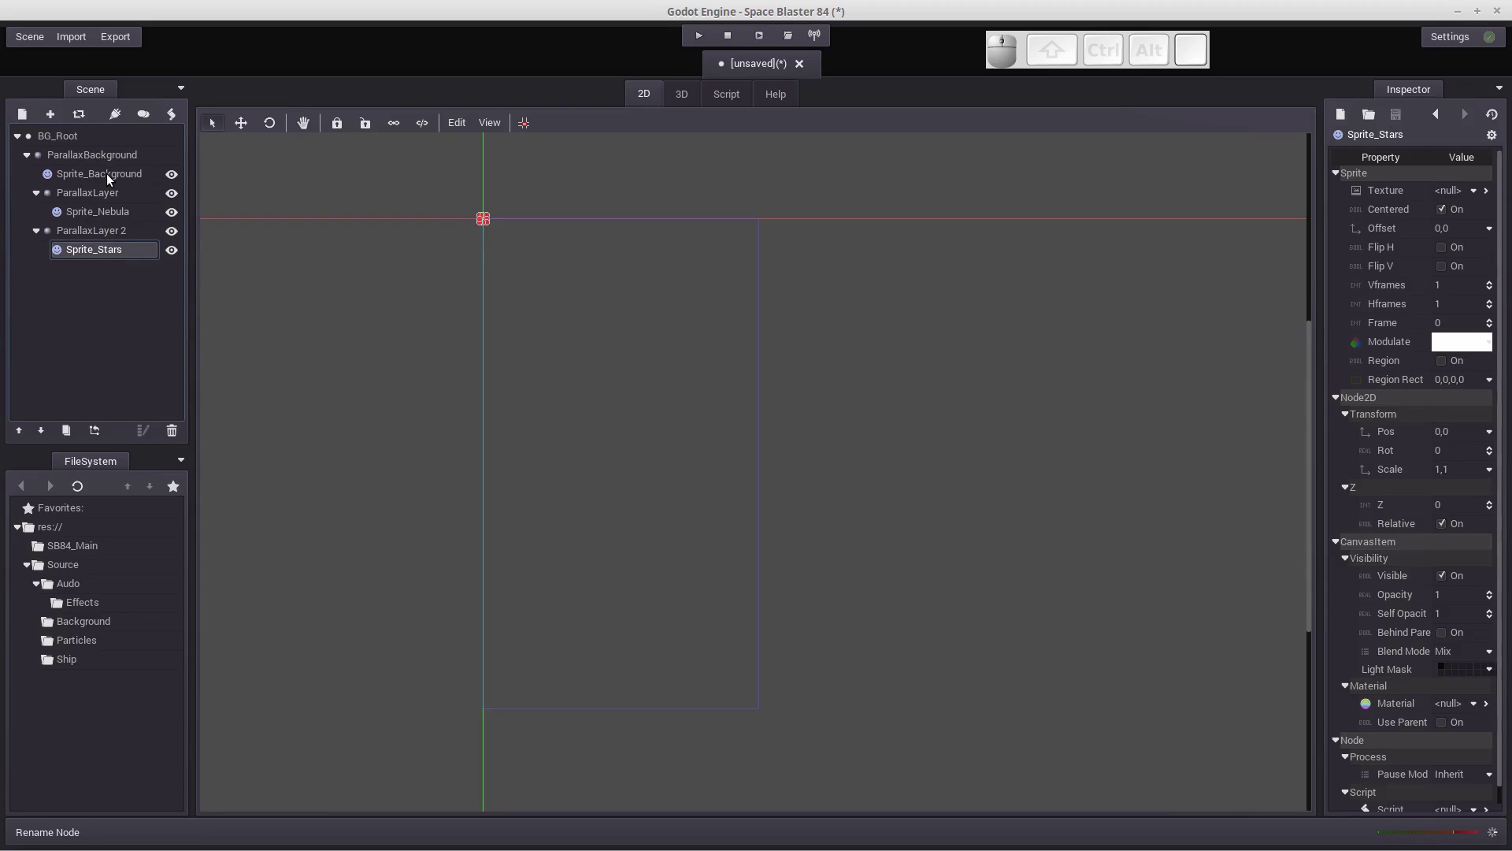
Save the scene as BG.scn inside a newly created res://BG folder.
{"action": "left_click", "coordinate": [111, 177]}
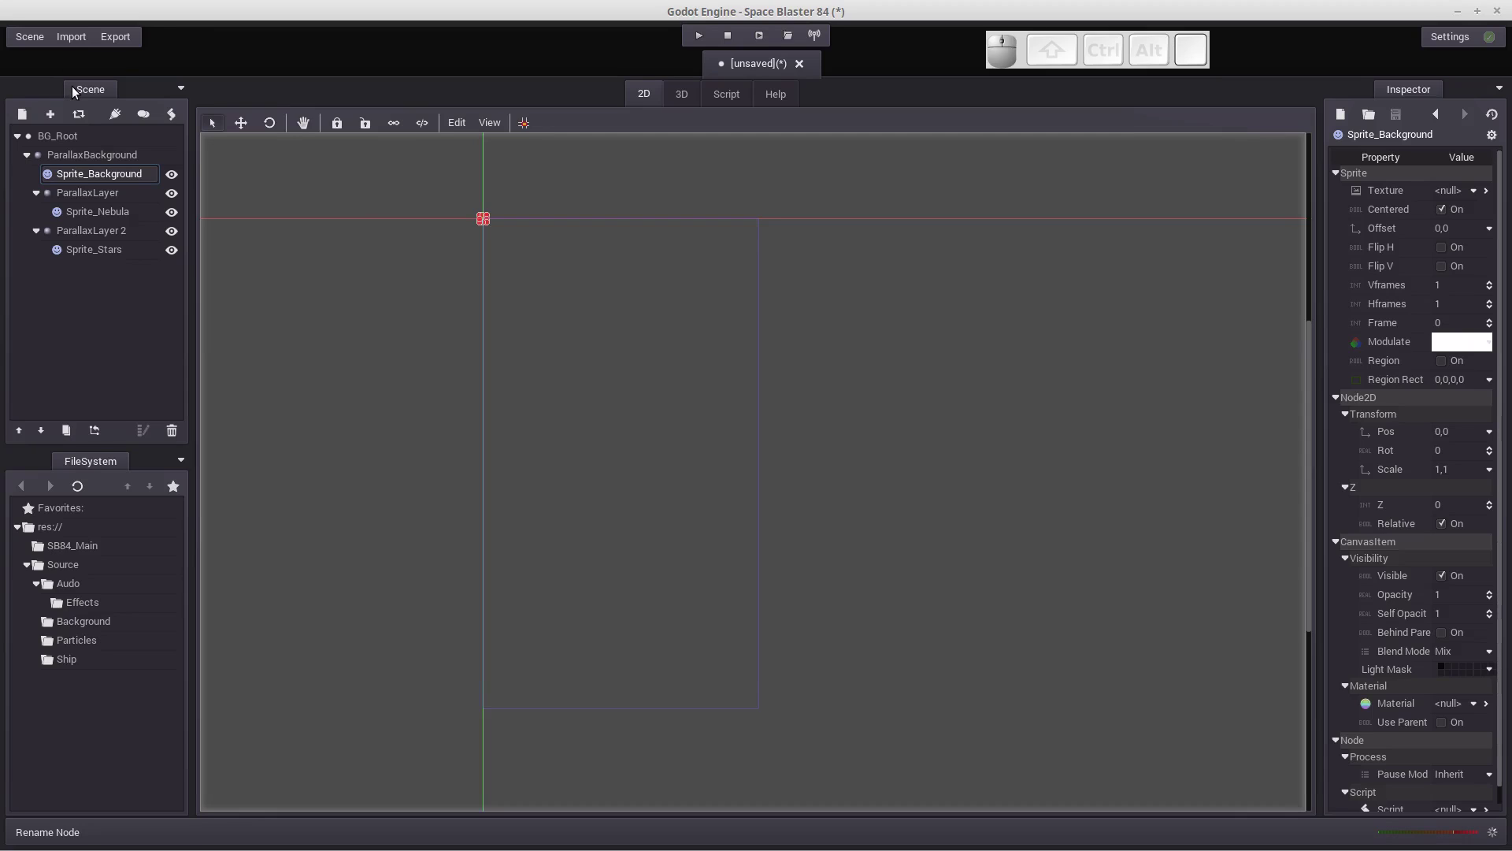
{"action": "left_click", "coordinate": [38, 46]}
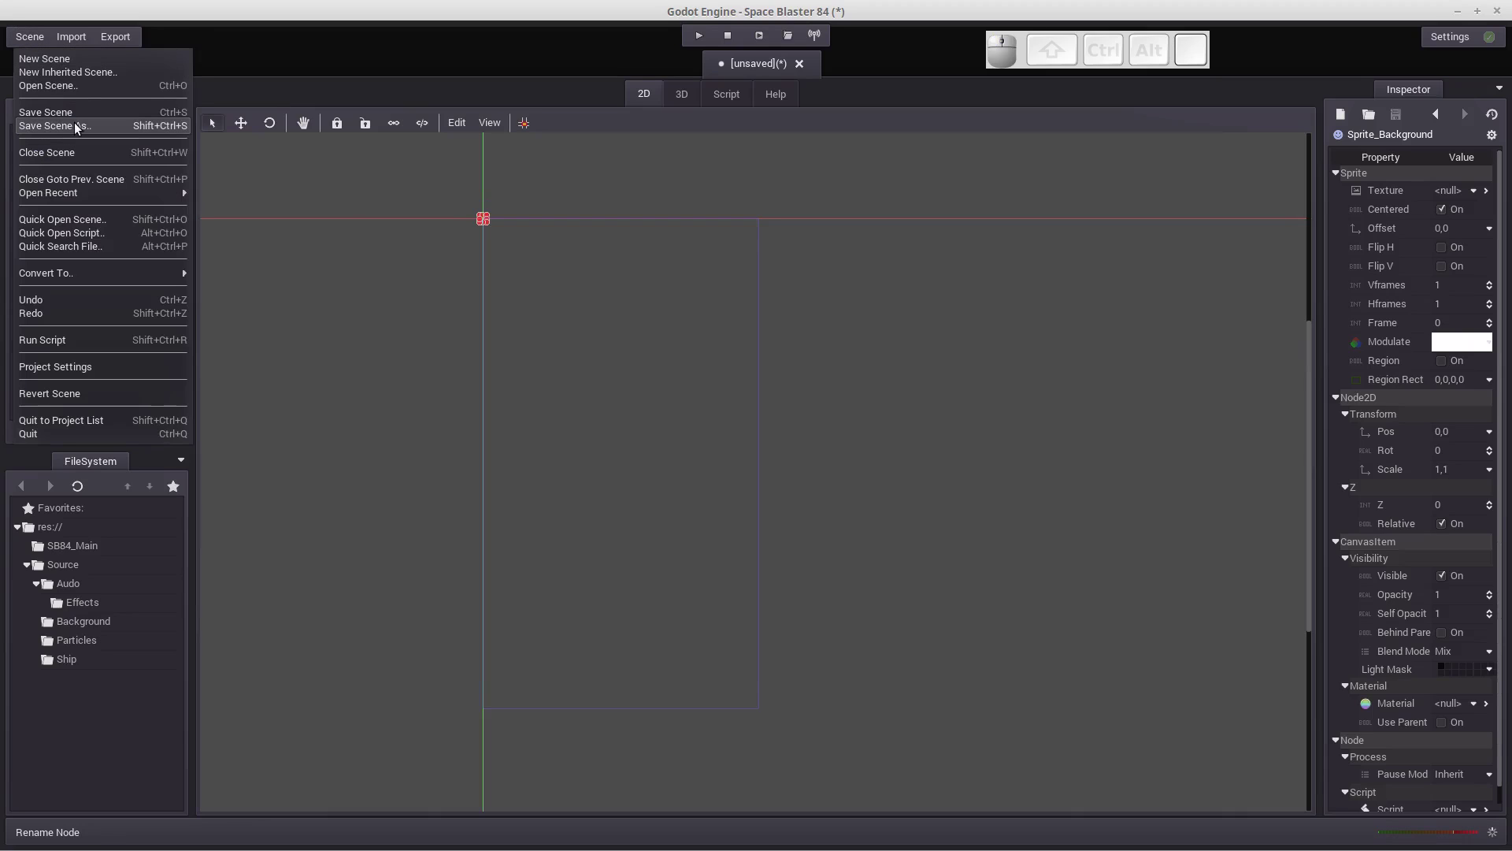
{"action": "left_click", "coordinate": [71, 134]}
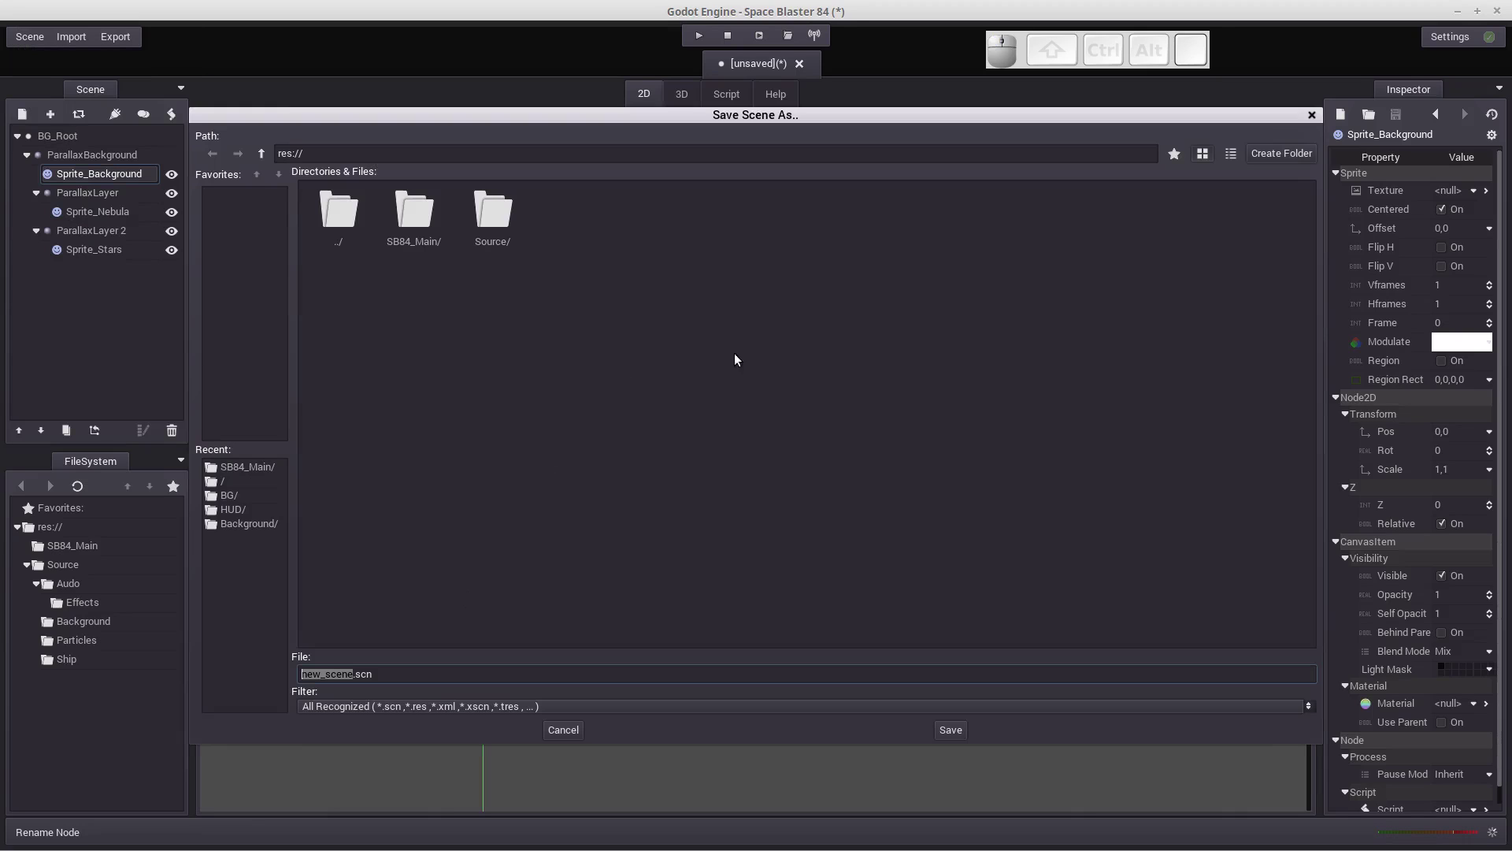
{"action": "left_click", "coordinate": [1266, 160]}
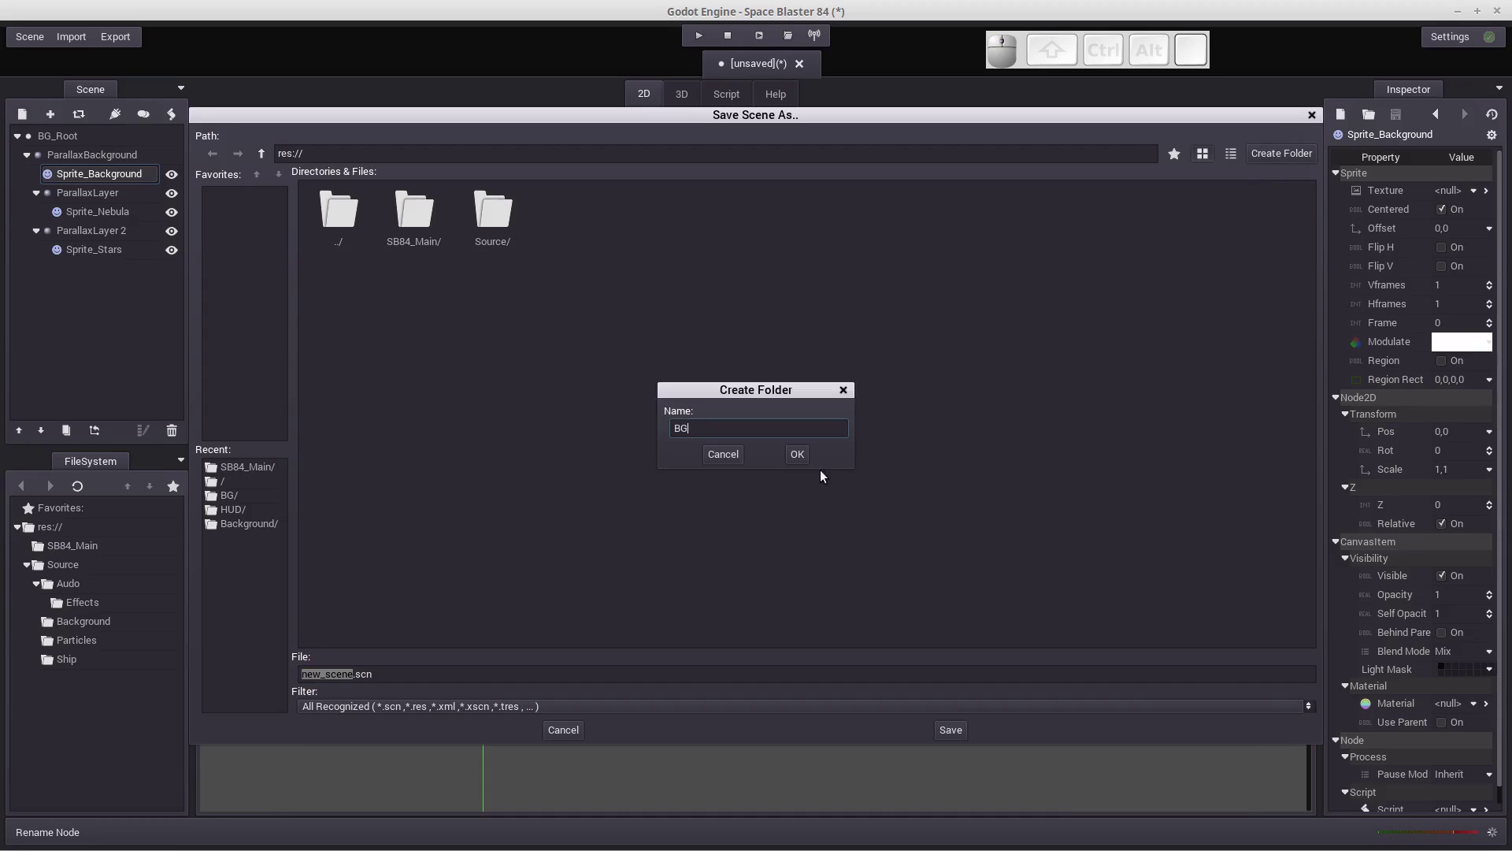
{"action": "left_click", "coordinate": [801, 460]}
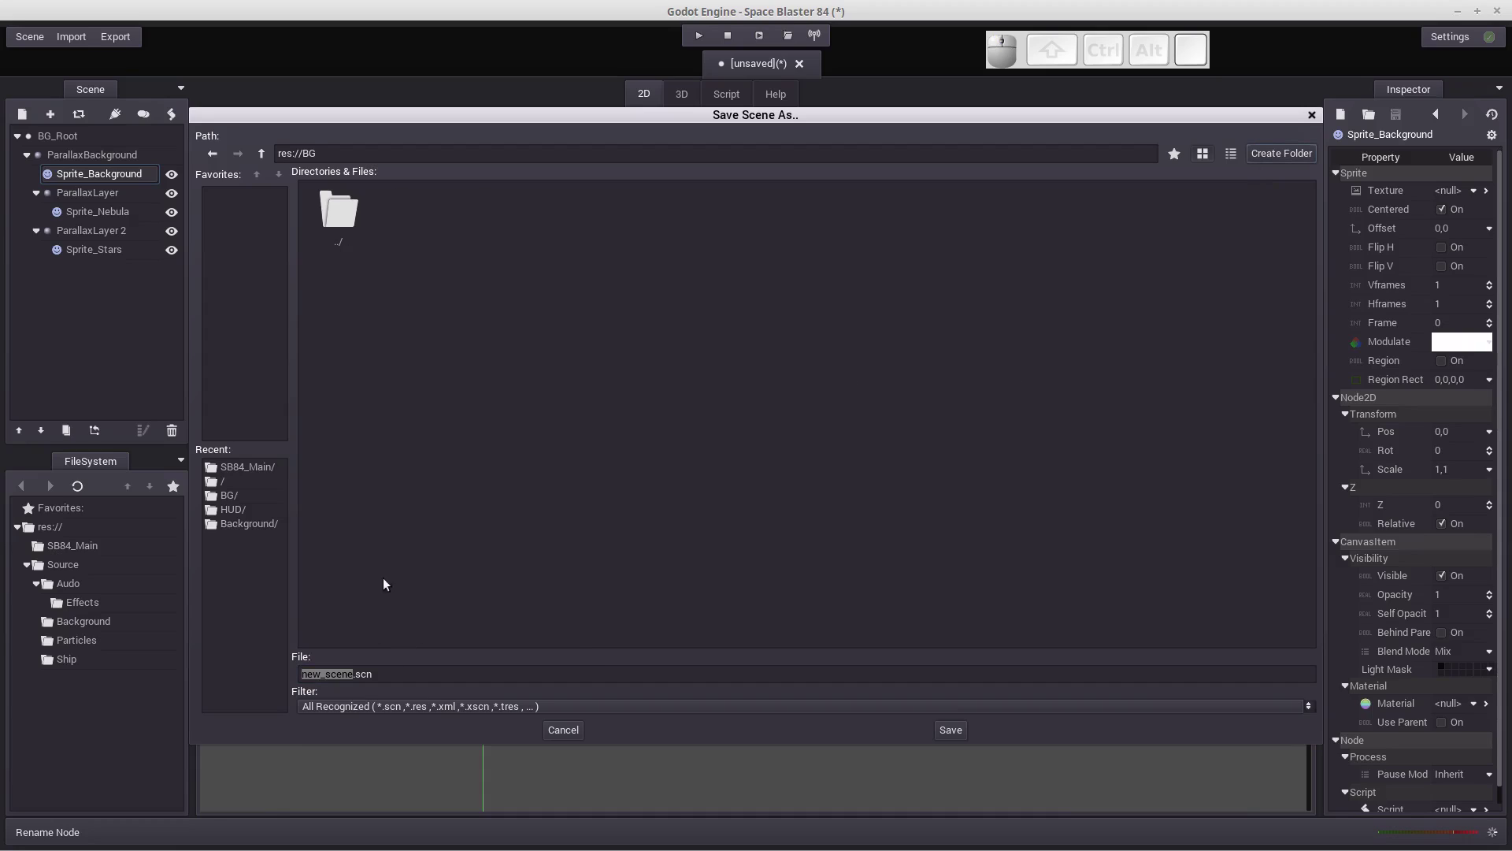
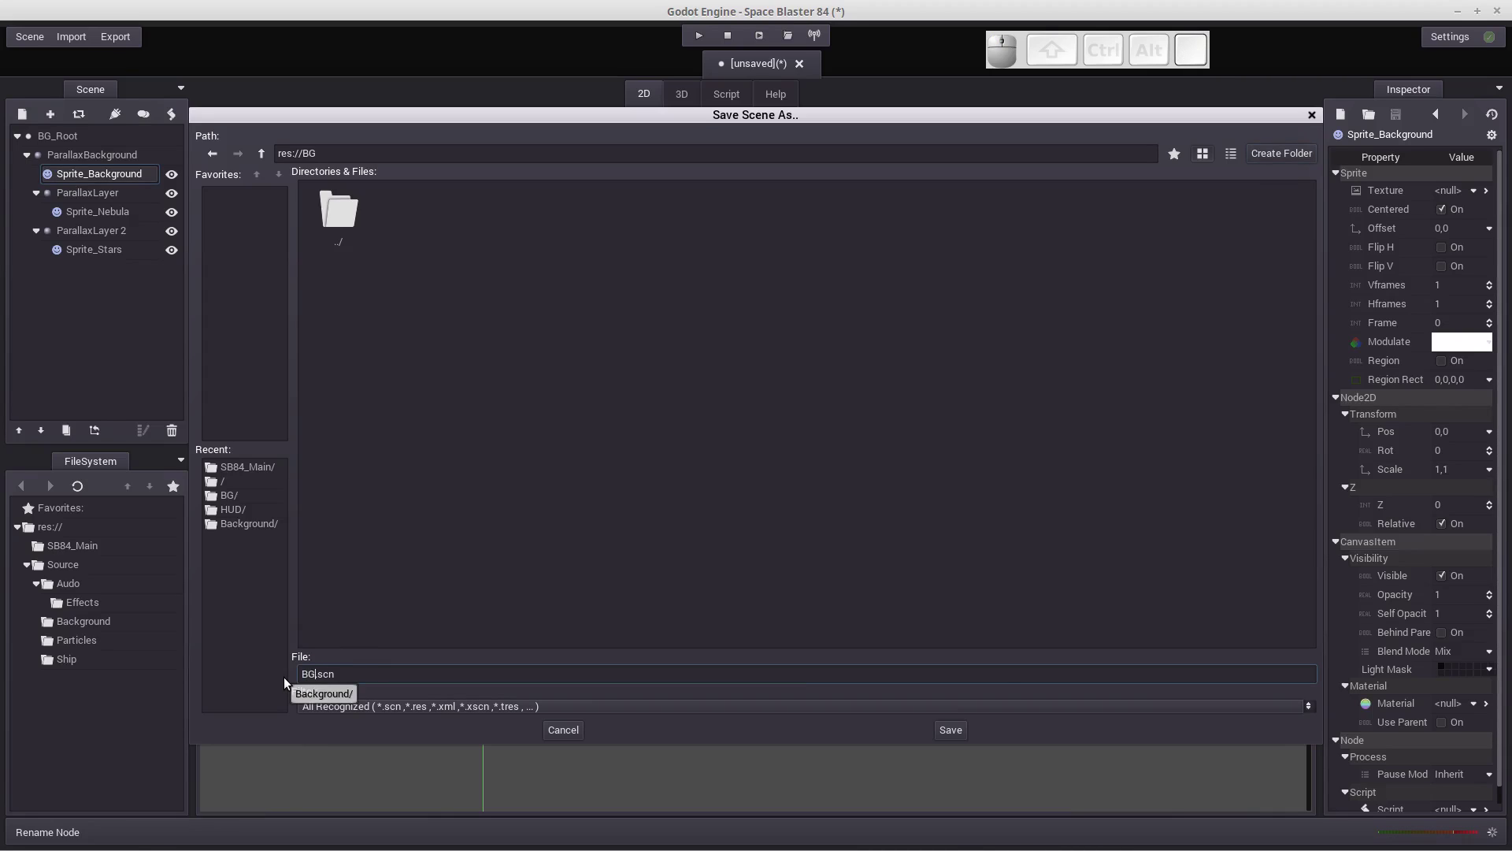
{"action": "left_click", "coordinate": [953, 738]}
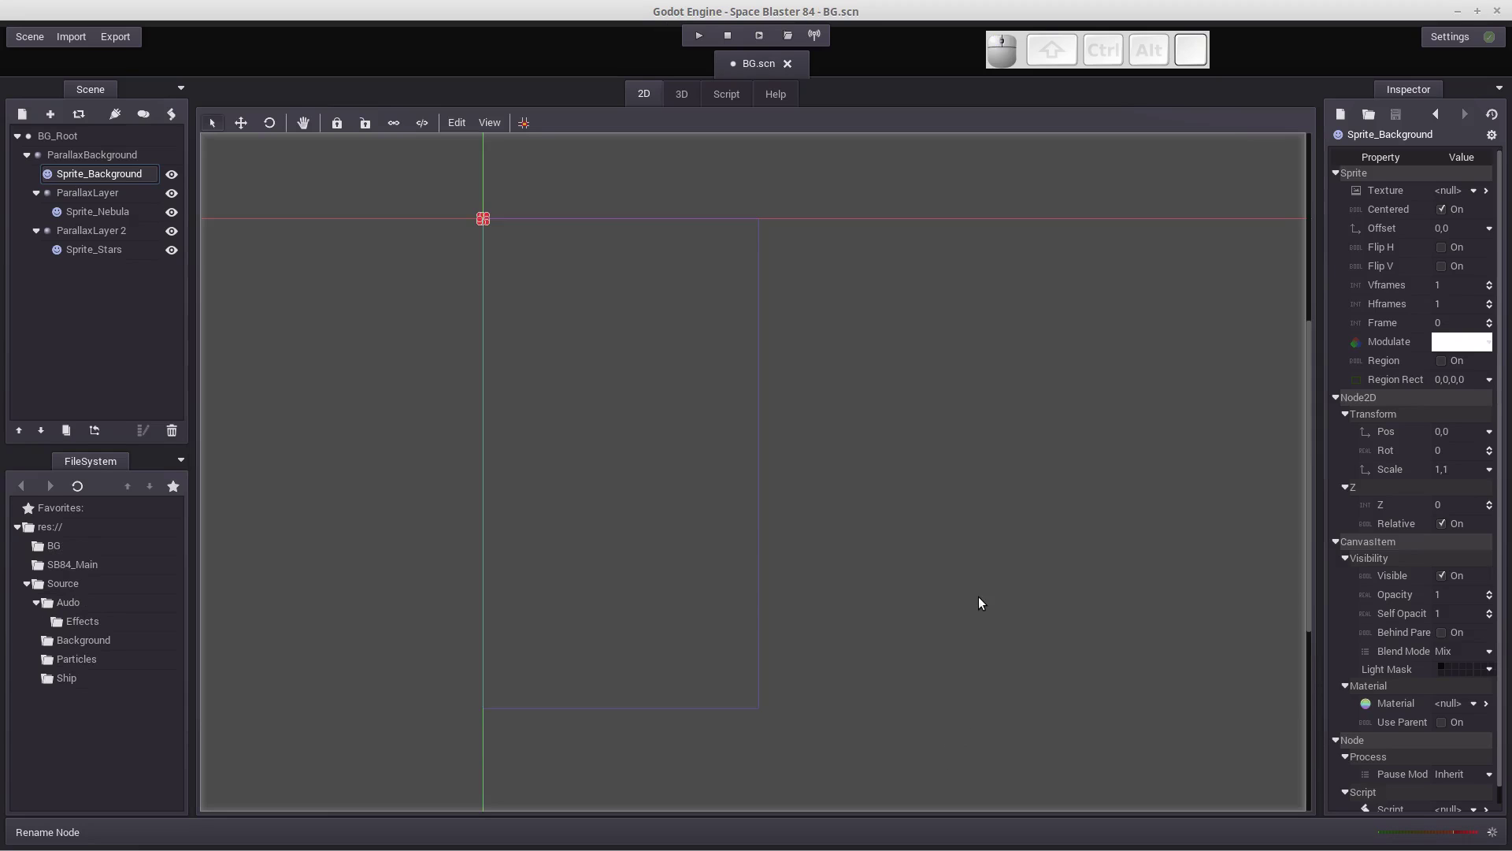
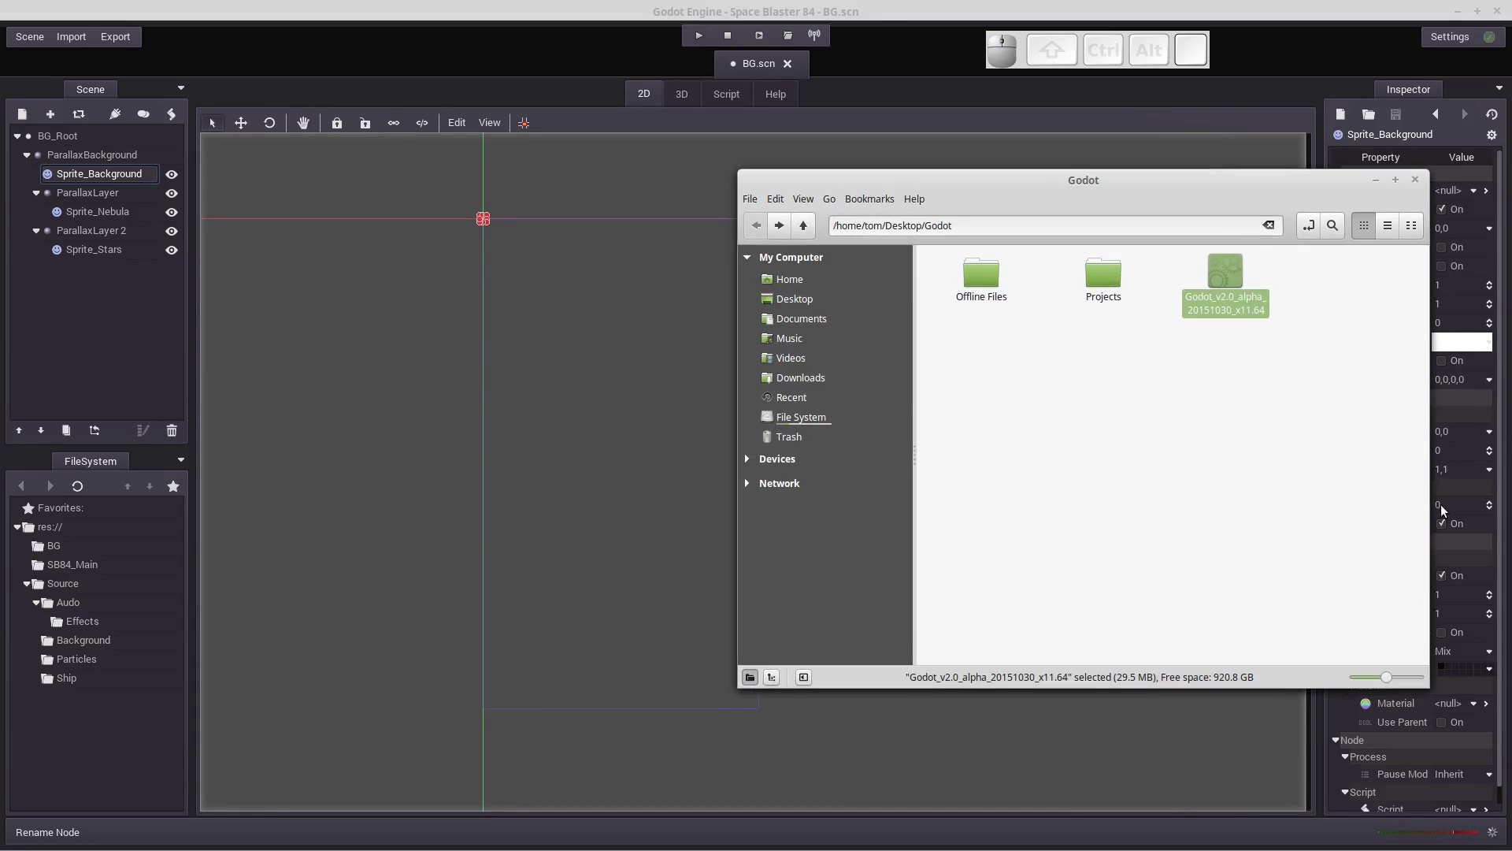
Copy Backdrop.png, Nebula.png and Stars.png from the project's Source background images folder.
{"action": "left_click", "coordinate": [1165, 416]}
{"action": "left_click", "coordinate": [1112, 280]}
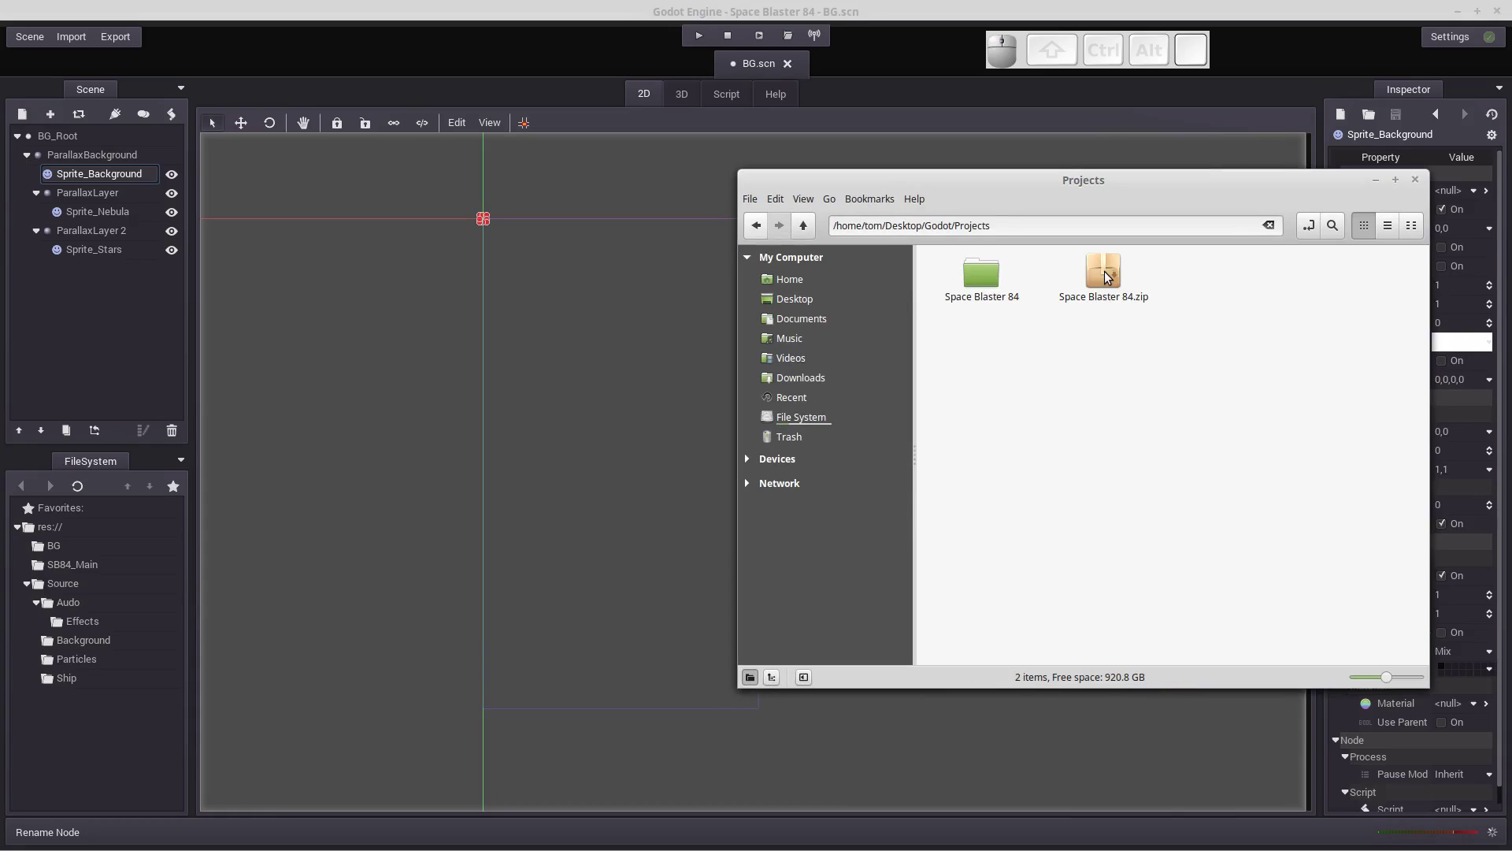
{"action": "left_click", "coordinate": [983, 282]}
{"action": "left_click", "coordinate": [1075, 490]}
{"action": "left_click", "coordinate": [1231, 279]}
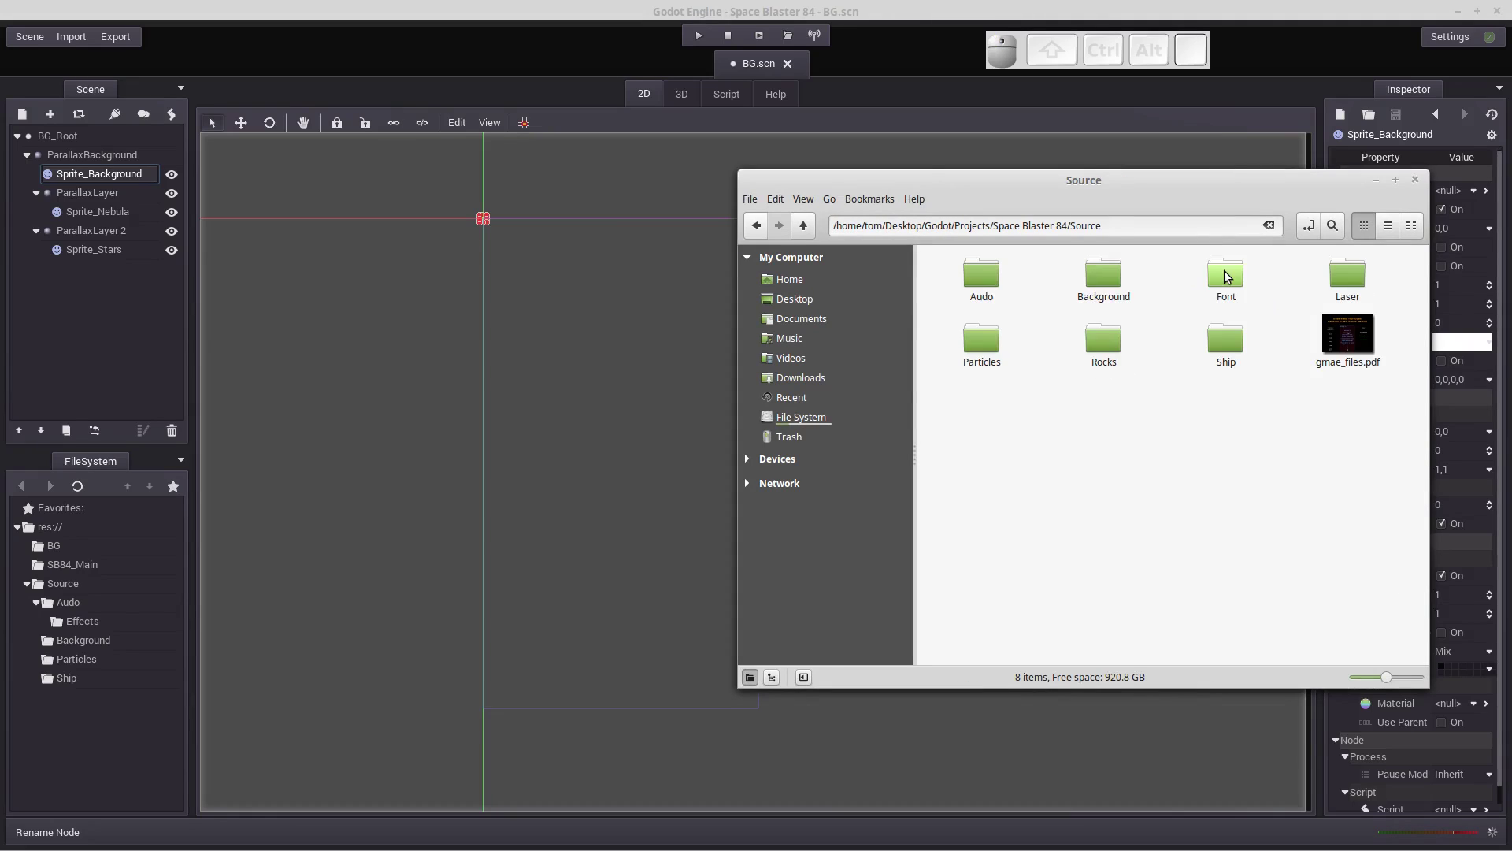
{"action": "left_click", "coordinate": [1115, 277]}
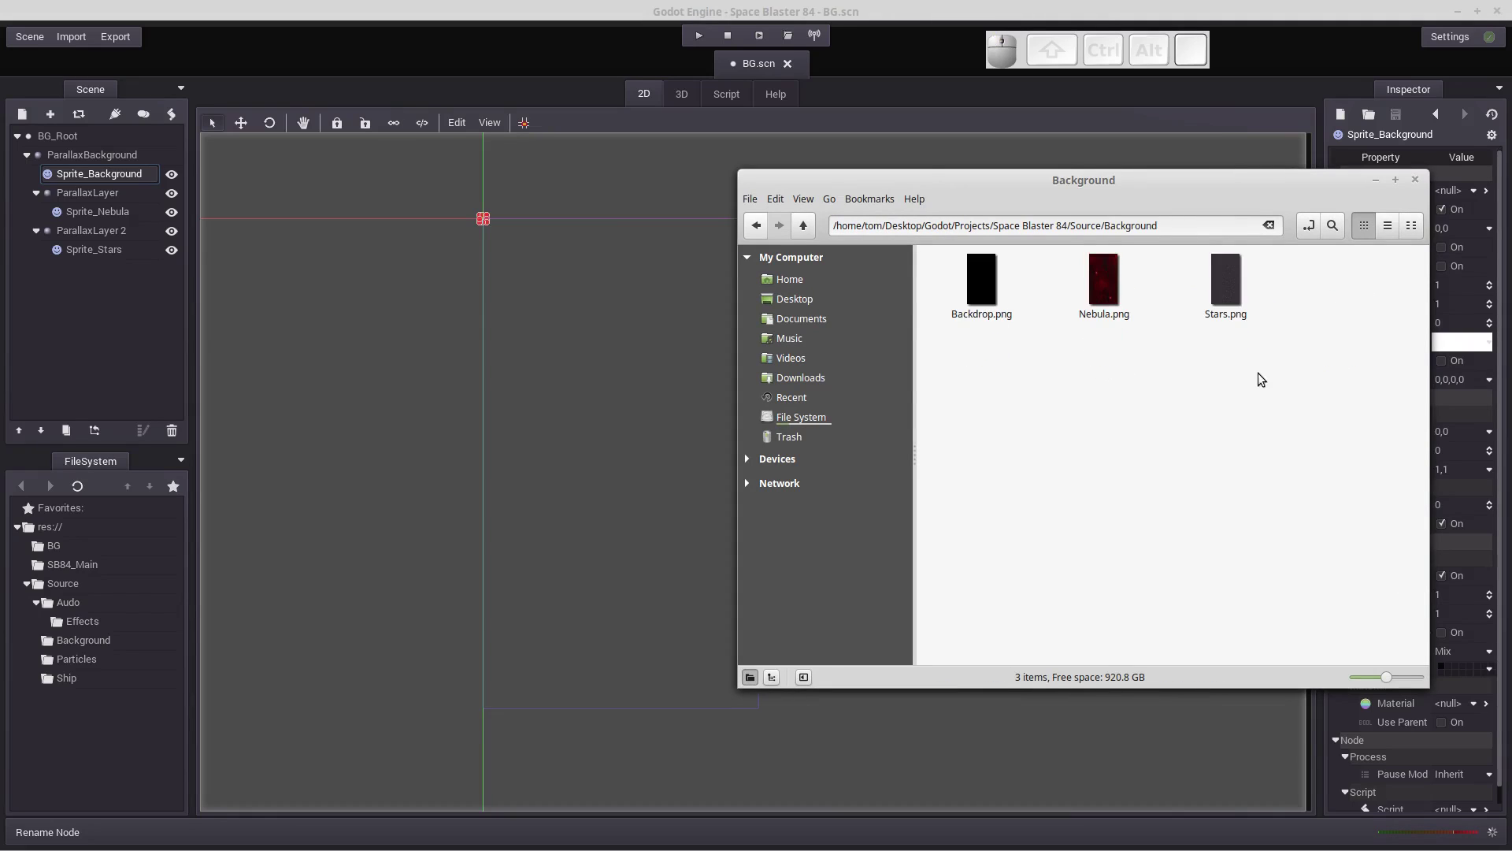
{"action": "left_click_drag", "start_coordinate": [1275, 346], "coordinate": [1015, 292]}
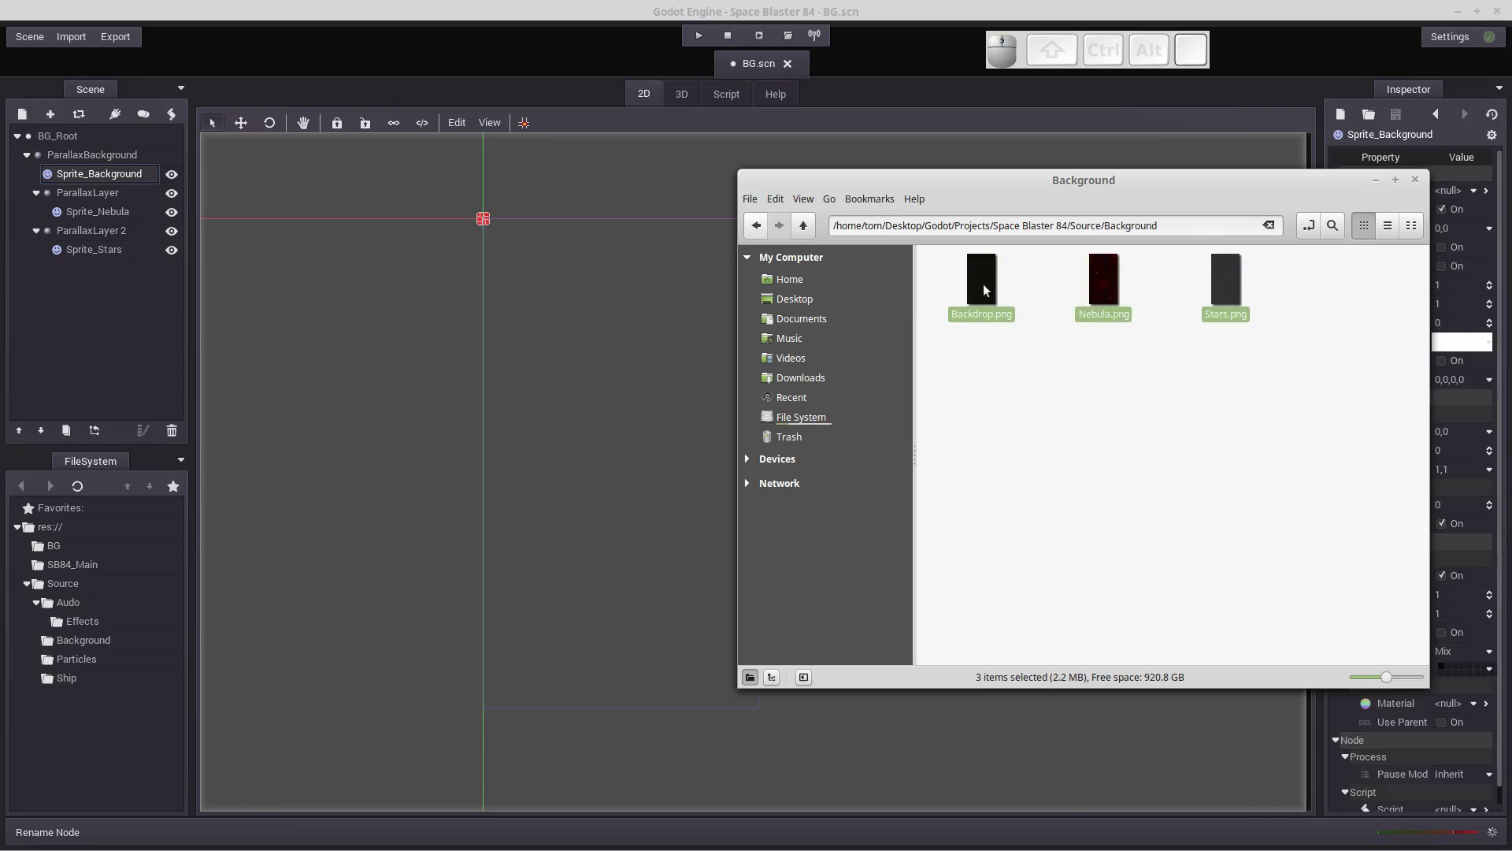
{"action": "right_click", "coordinate": [989, 289]}
{"action": "left_click", "coordinate": [1016, 406]}
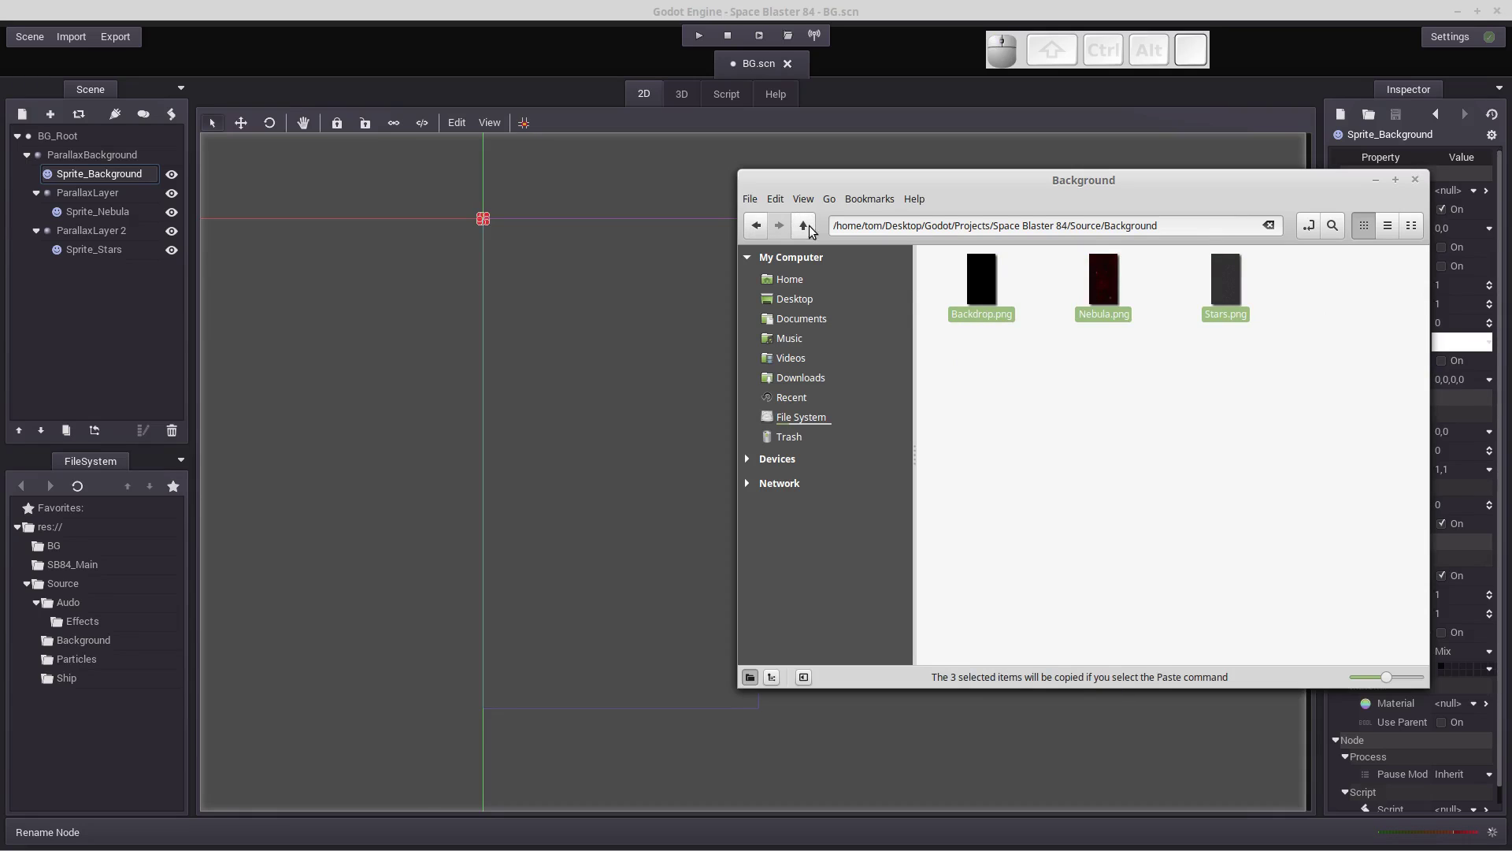
Create a new folder named Image inside the project's BG folder.
{"action": "left_click", "coordinate": [816, 225]}
{"action": "left_click", "coordinate": [816, 224]}
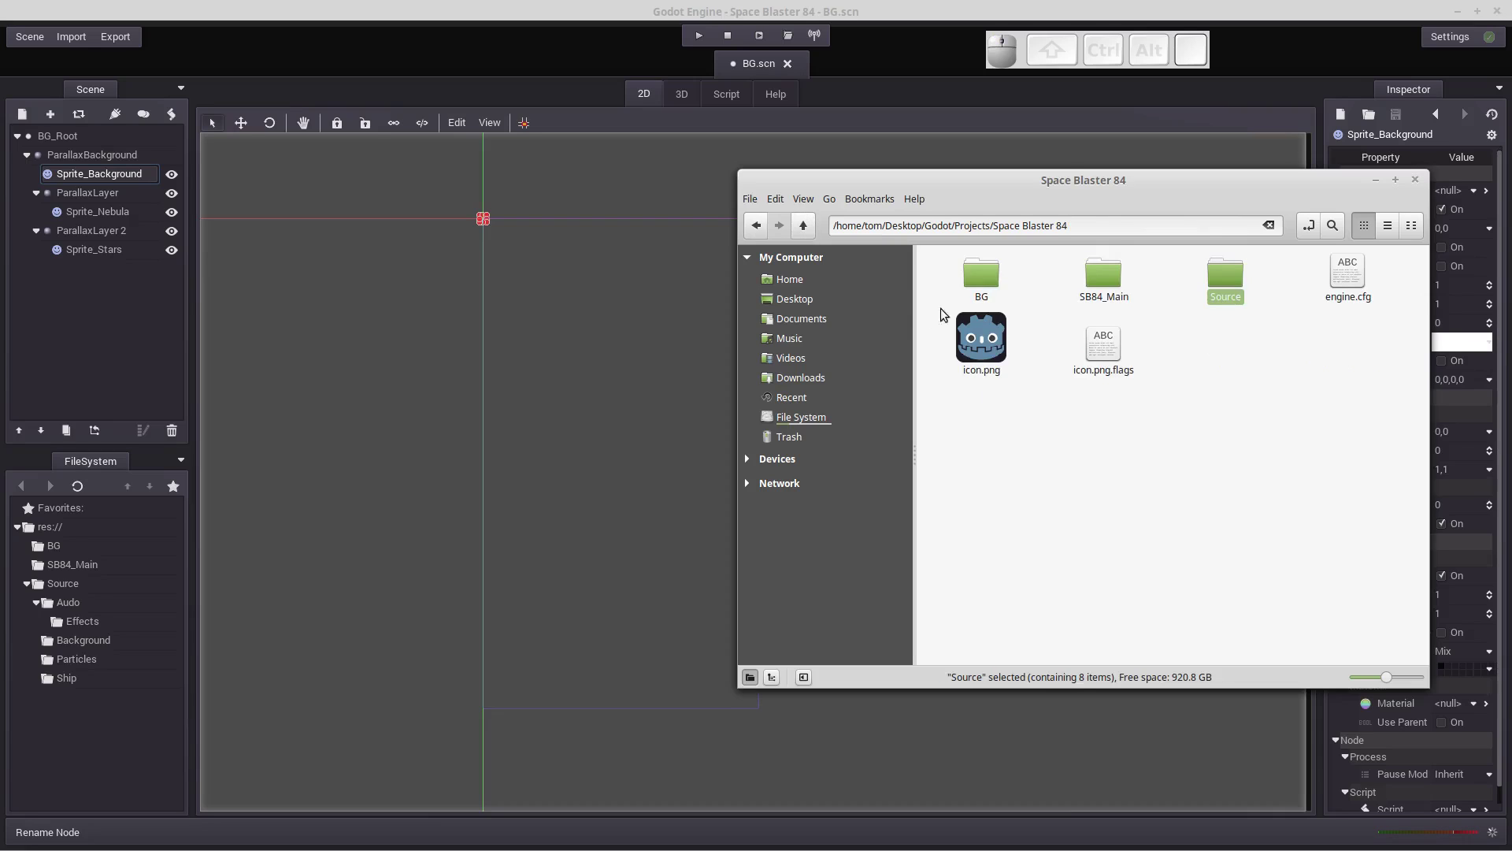
{"action": "left_click", "coordinate": [986, 276]}
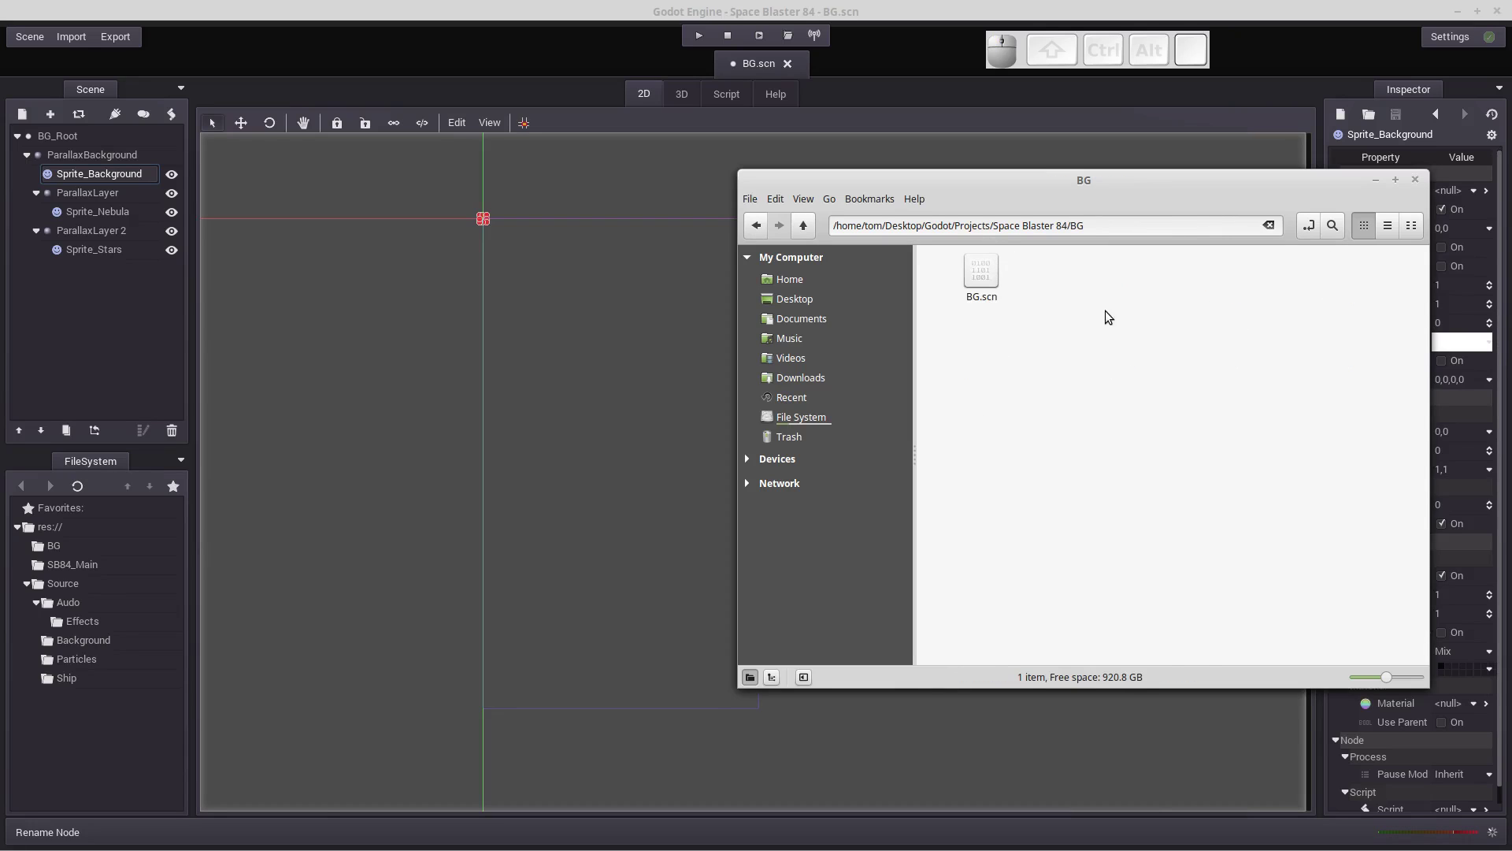
{"action": "right_click", "coordinate": [1111, 316]}
{"action": "left_click", "coordinate": [1131, 323]}
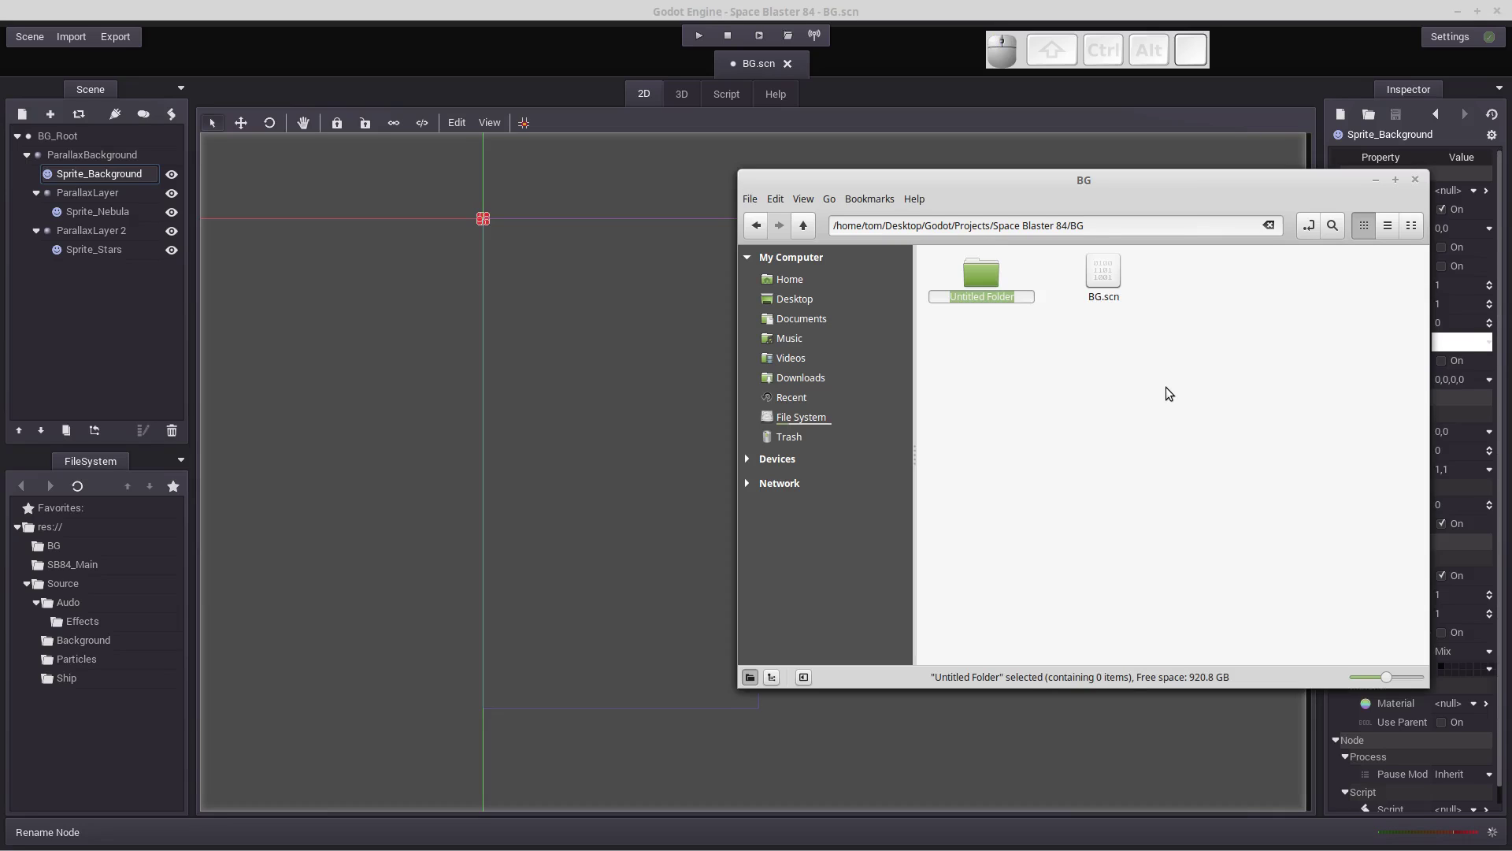
{"action": "key", "text": "shift+i"}
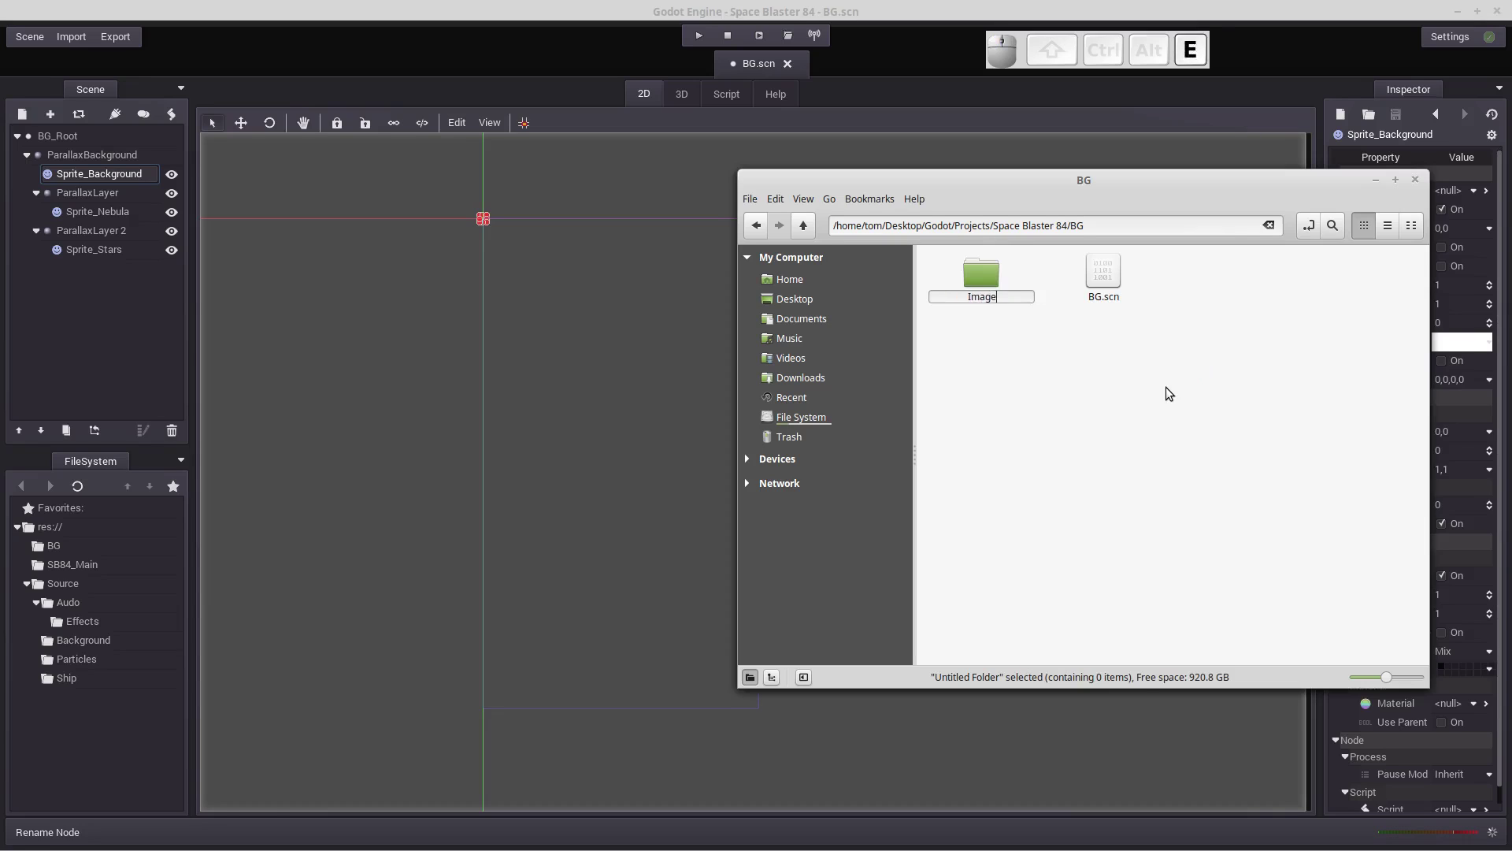
{"action": "key", "text": "Return"}
Paste the three PNGs into the Image folder and check them beside BG.scn.
{"action": "left_click", "coordinate": [984, 280]}
{"action": "right_click", "coordinate": [1030, 379]}
{"action": "left_click", "coordinate": [1080, 530]}
{"action": "left_click", "coordinate": [1097, 413]}
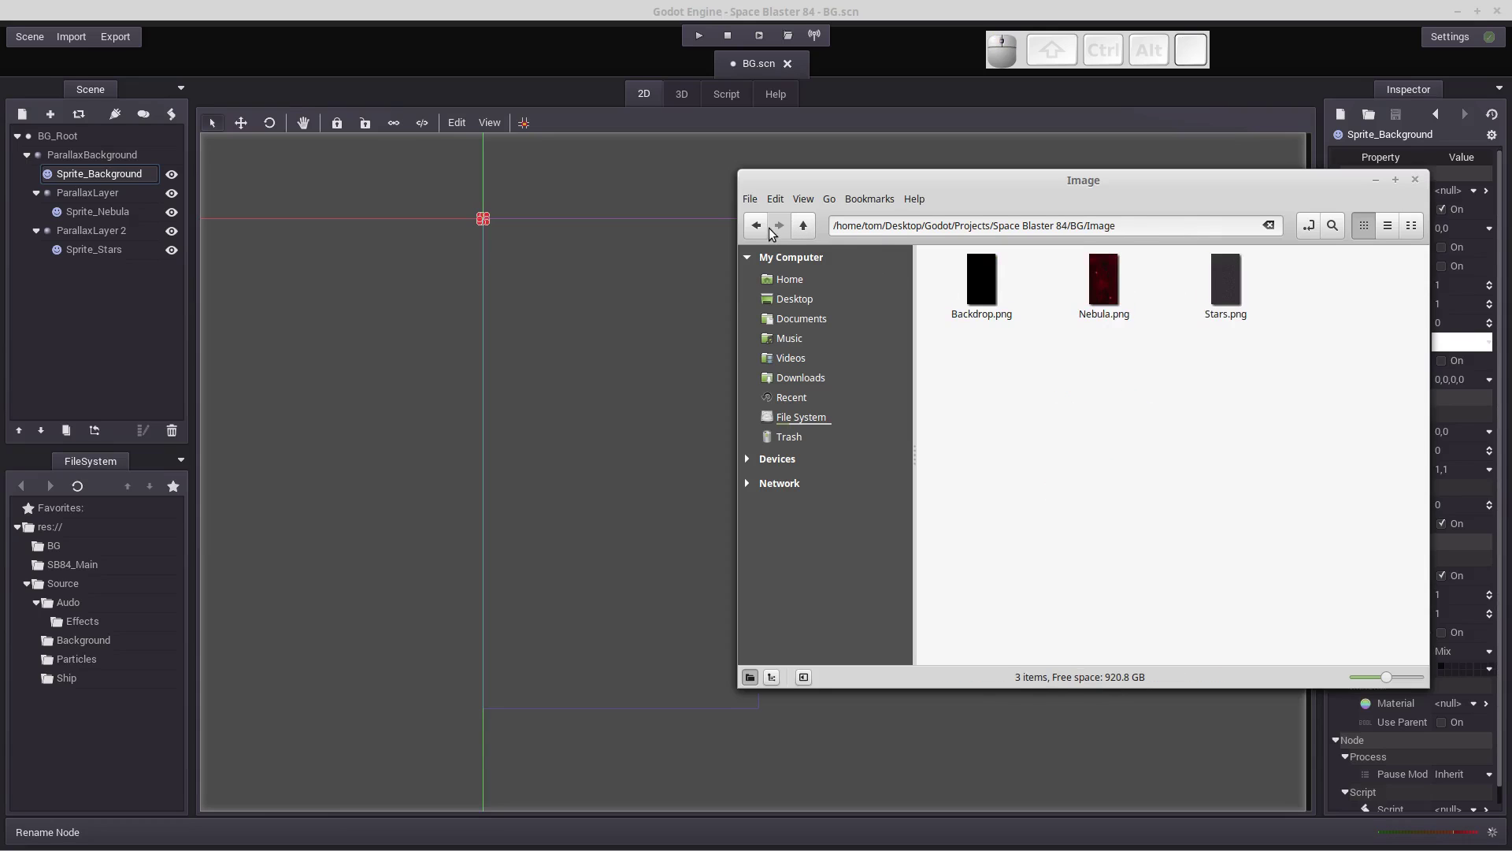
{"action": "left_click", "coordinate": [759, 236]}
{"action": "left_click", "coordinate": [760, 236]}
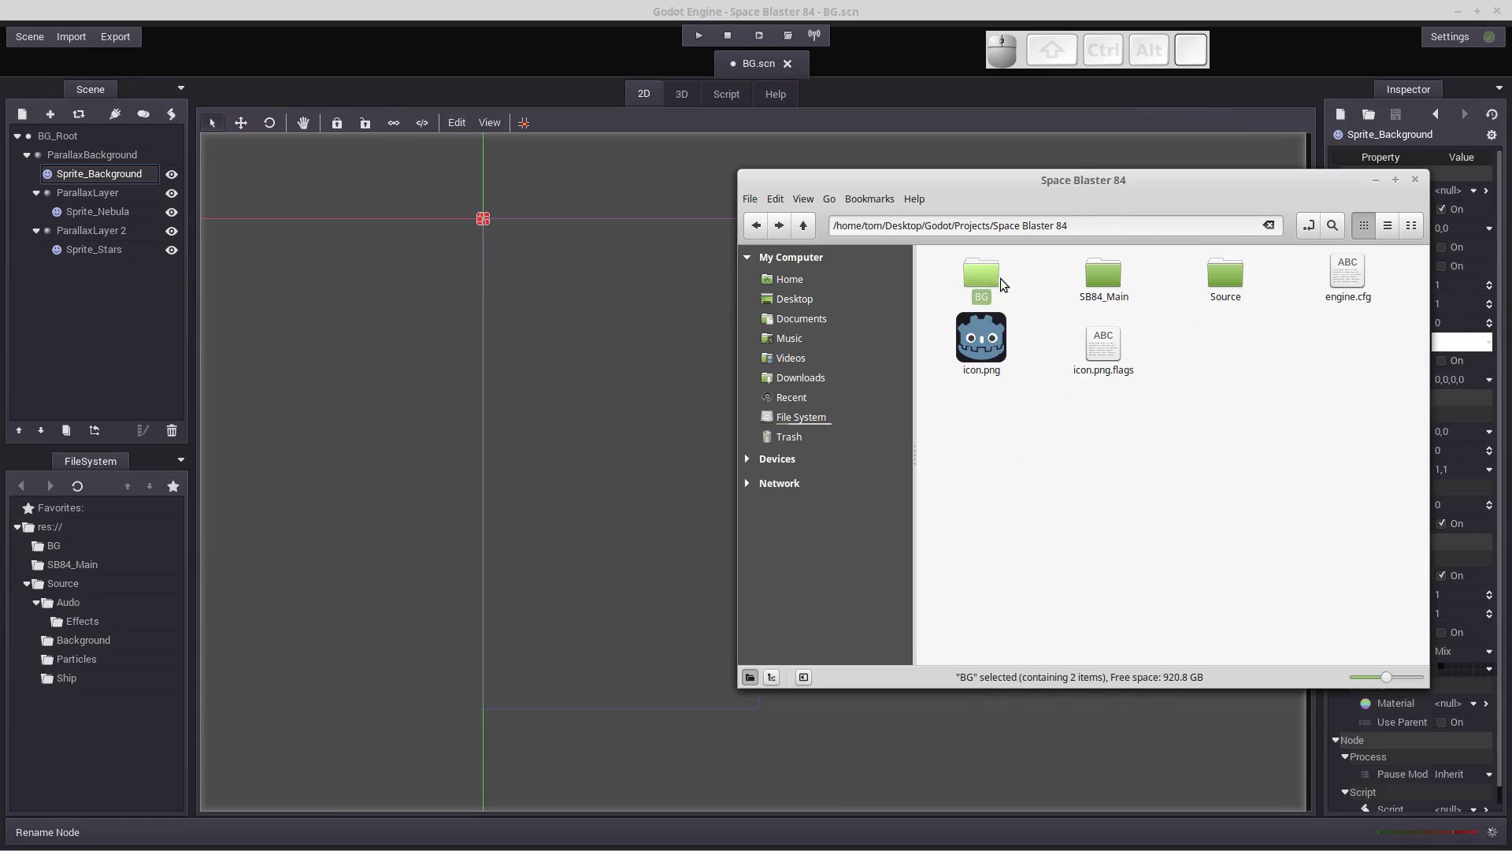
{"action": "left_click", "coordinate": [785, 232]}
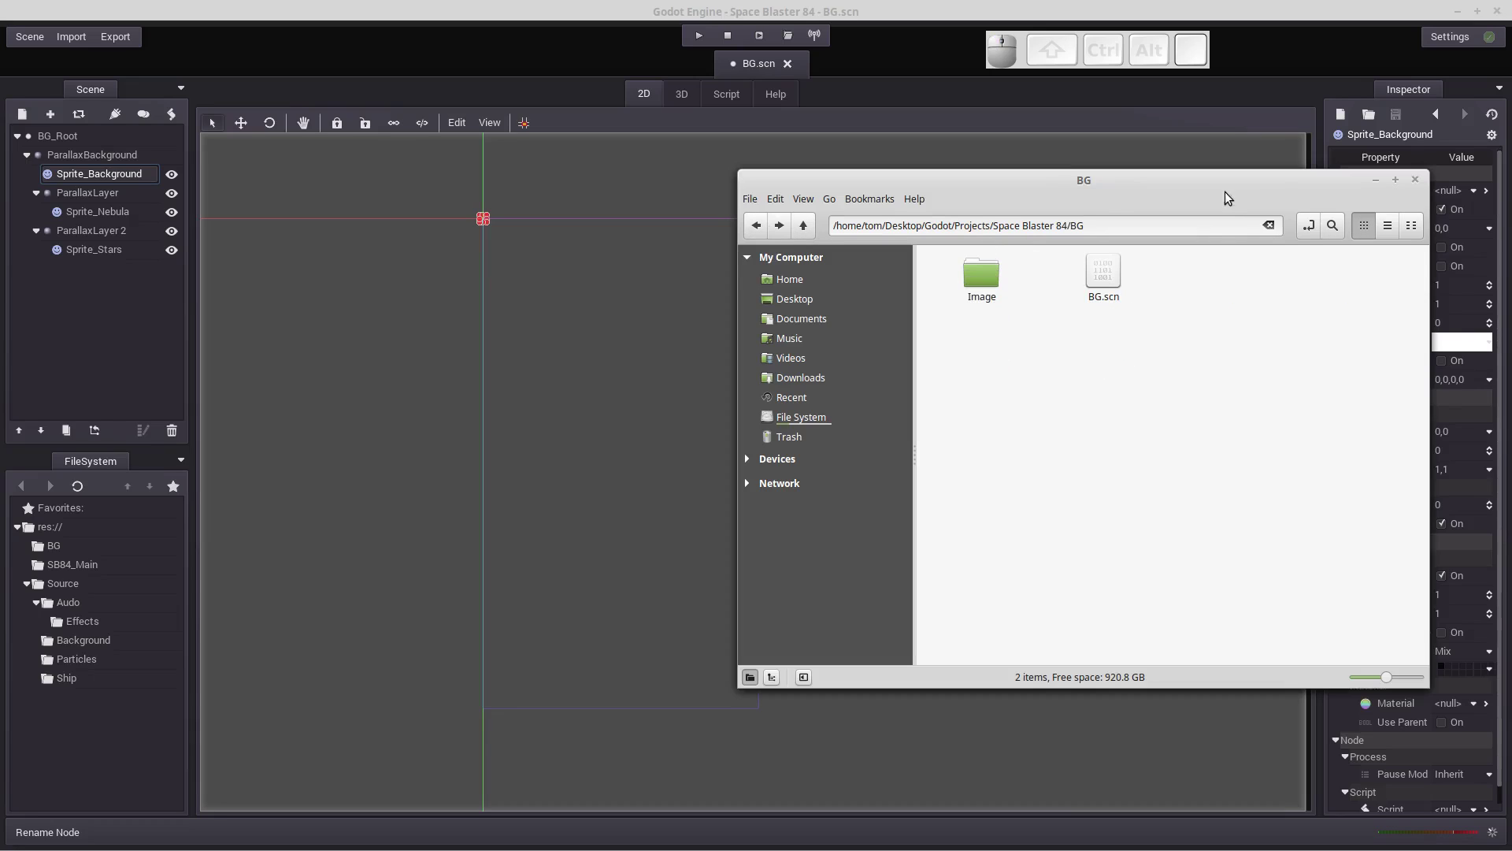
Close the file manager and load res://BG/Image/Backdrop.png as Sprite_Background's texture.
{"action": "left_click", "coordinate": [1382, 186]}
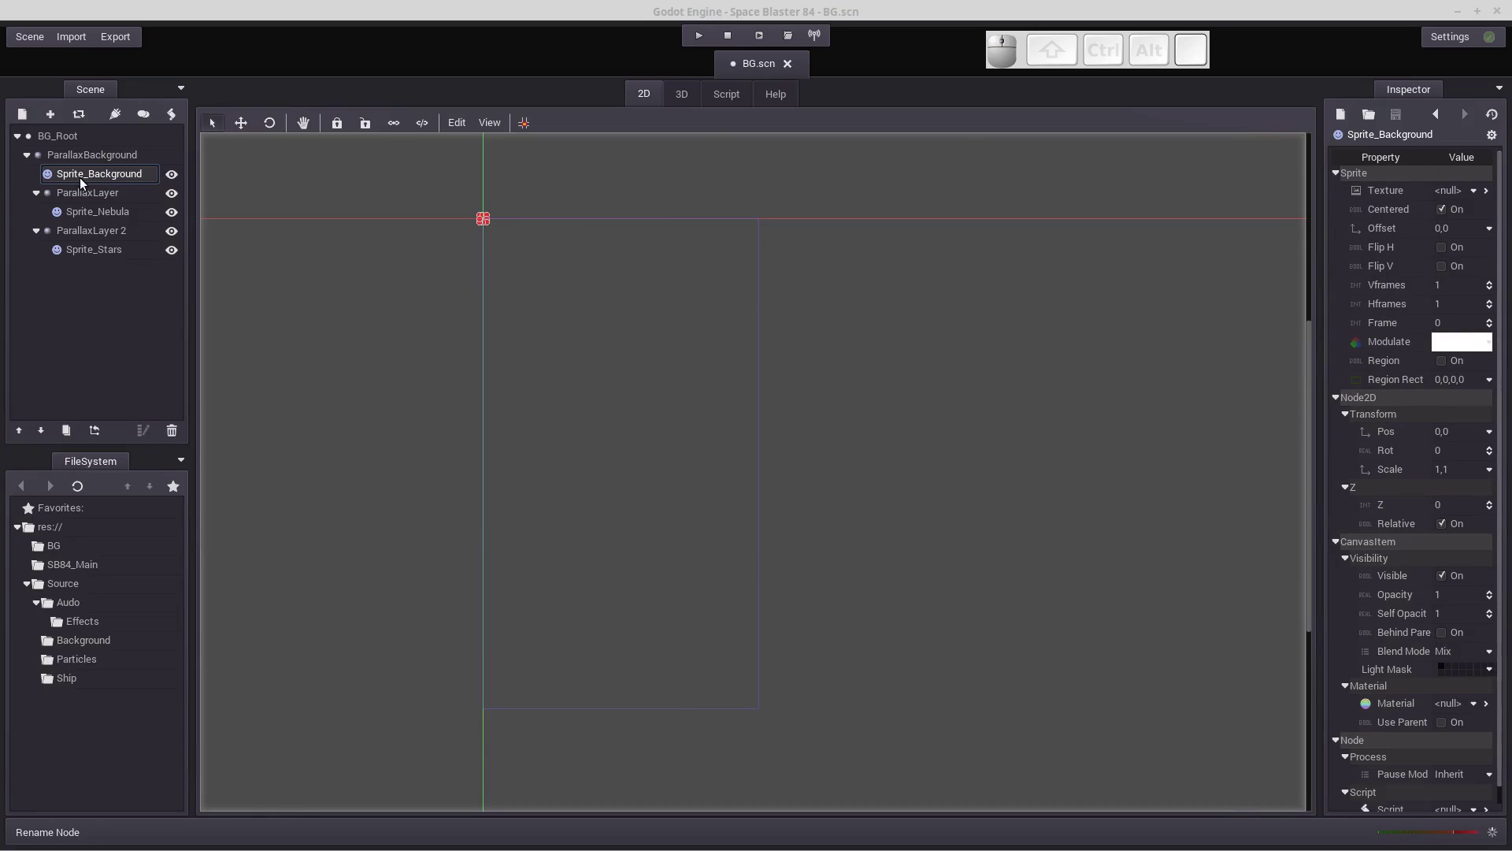
{"action": "left_click", "coordinate": [1482, 199]}
{"action": "left_click", "coordinate": [1458, 274]}
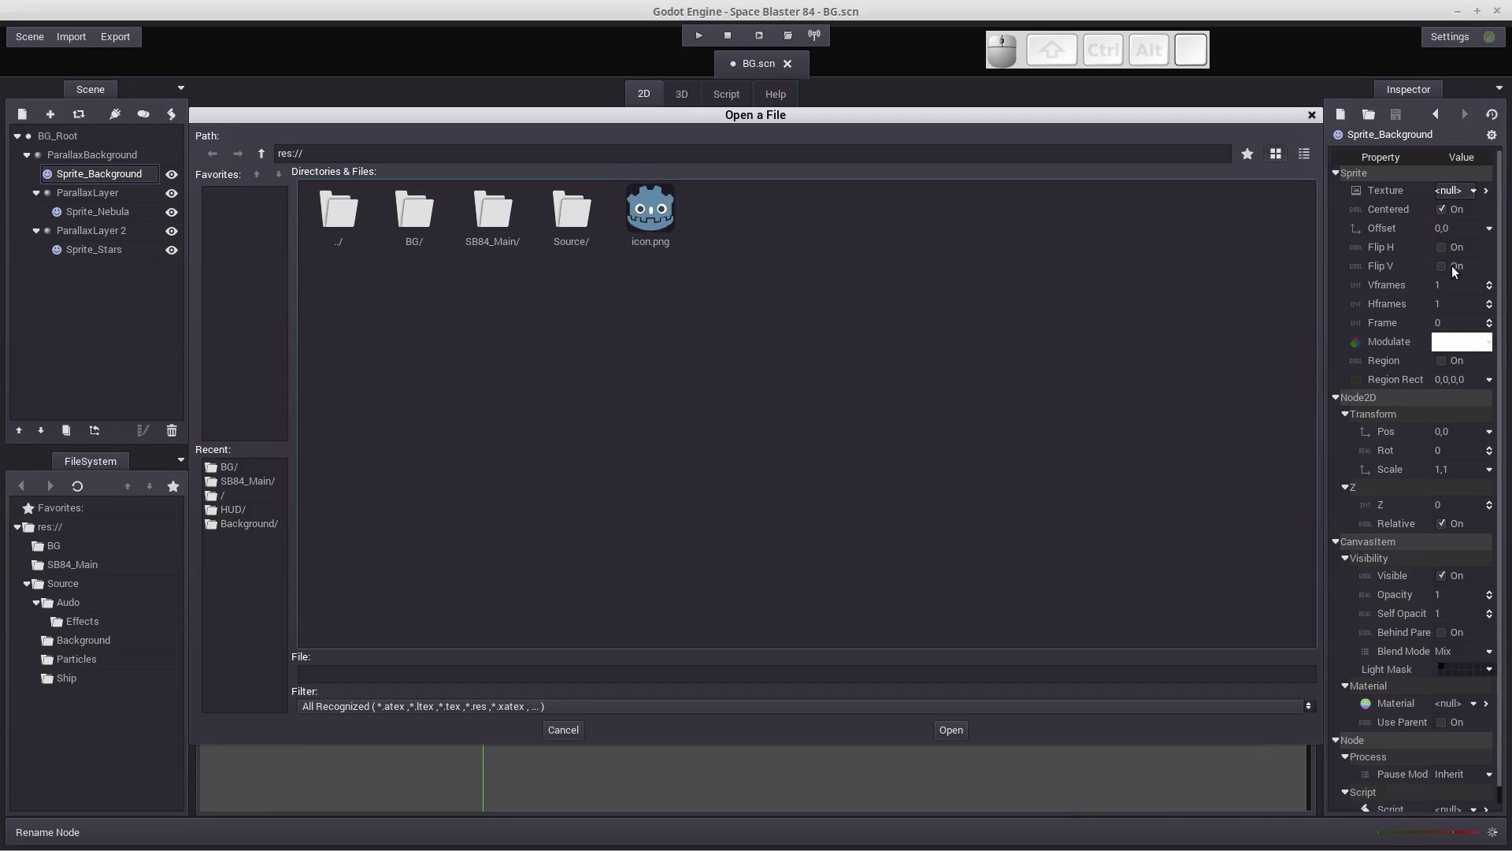
{"action": "left_click", "coordinate": [417, 213]}
{"action": "left_click", "coordinate": [417, 213]}
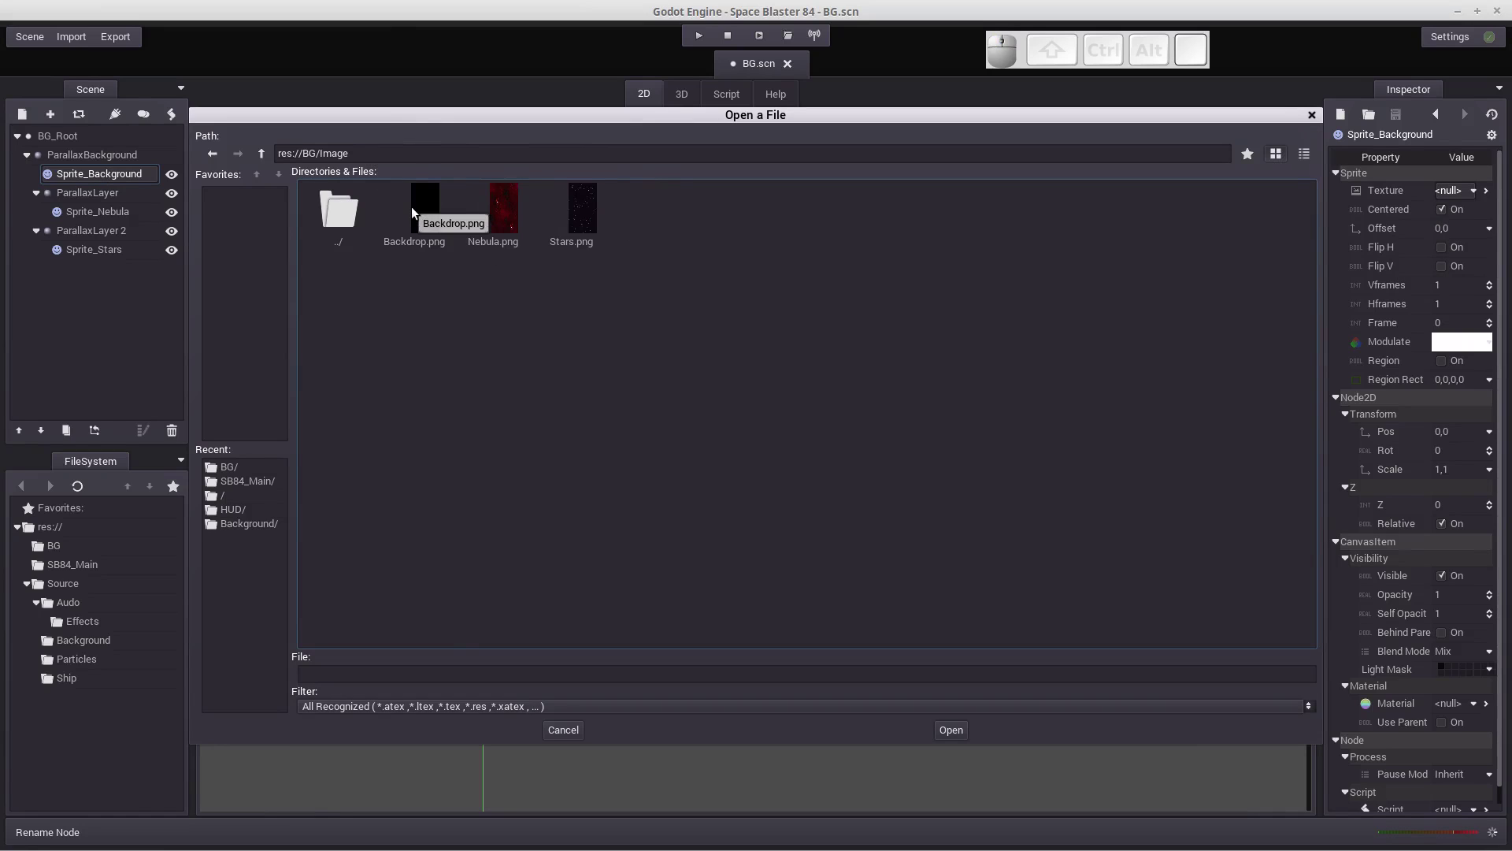
{"action": "left_click", "coordinate": [425, 214]}
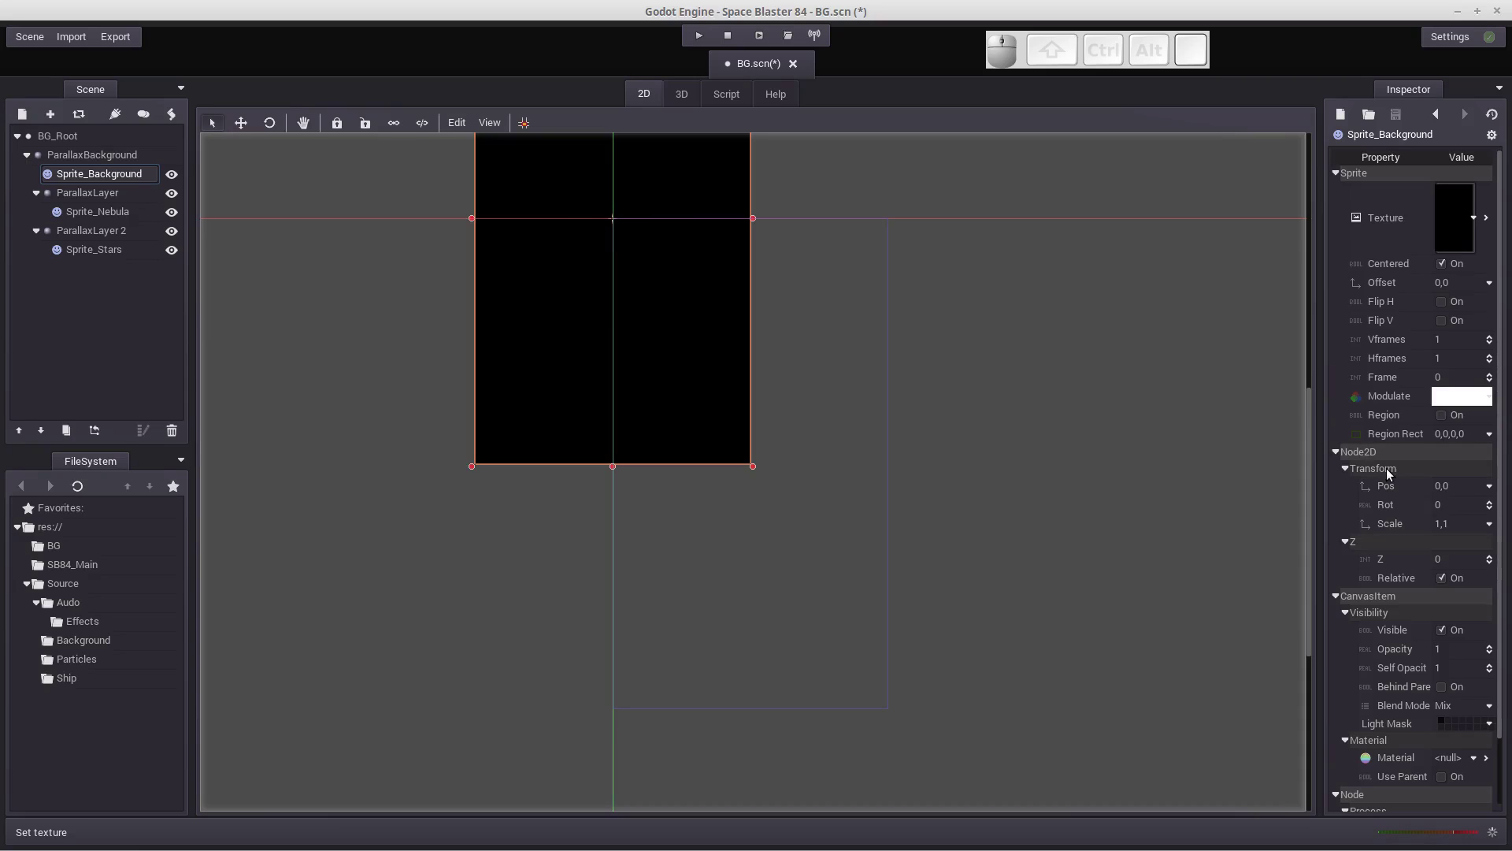
Uncheck Centered so the backdrop is no longer centred on the origin.
{"action": "scroll", "scroll_direction": "up", "scroll_amount": 3}
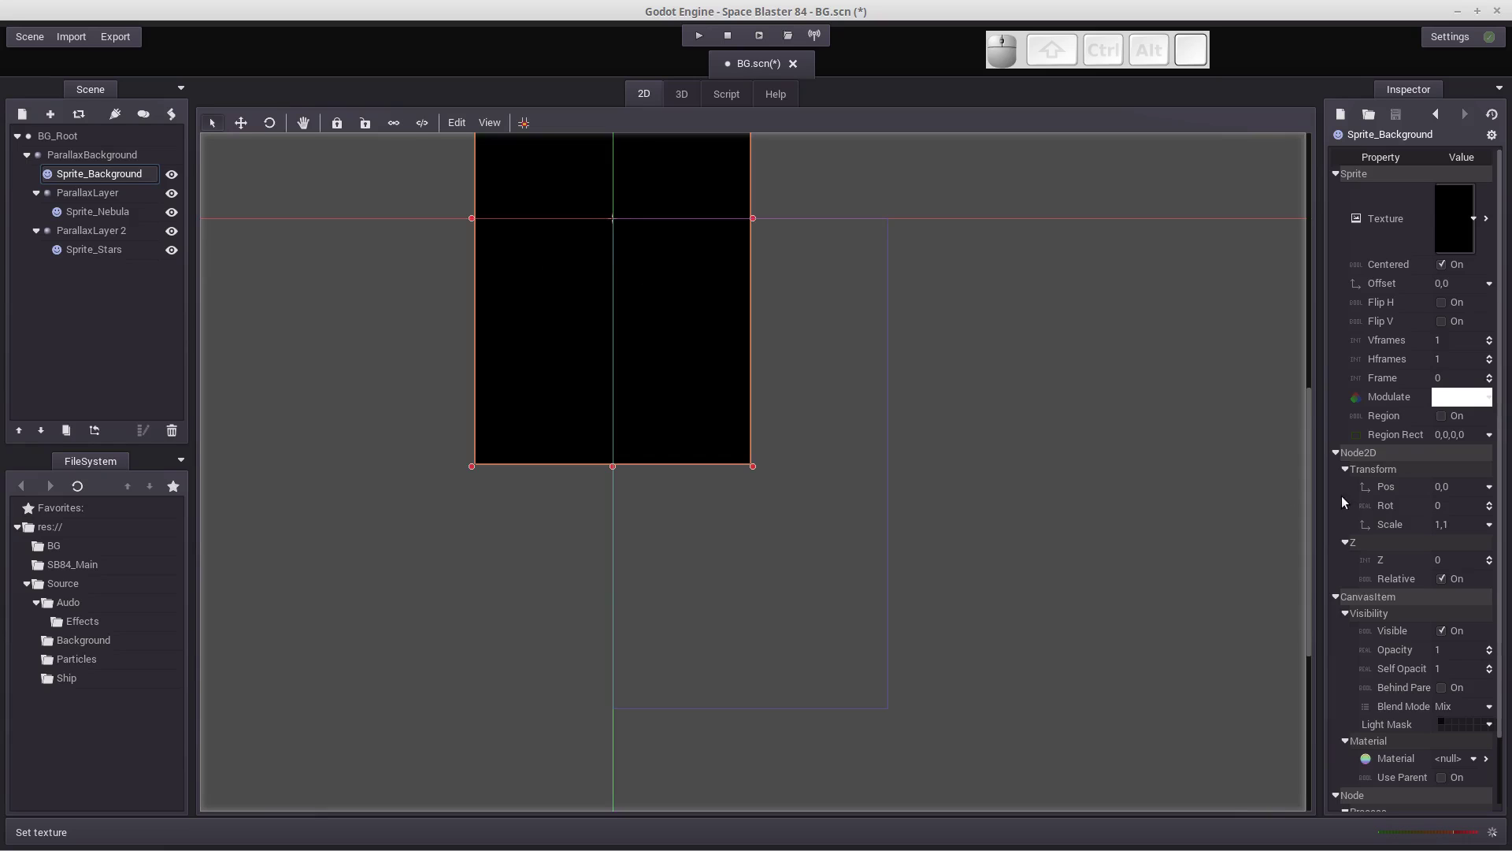
{"action": "scroll", "scroll_direction": "up", "scroll_amount": 3}
{"action": "scroll", "scroll_direction": "down", "scroll_amount": 3}
{"action": "scroll", "scroll_direction": "up", "scroll_amount": 3}
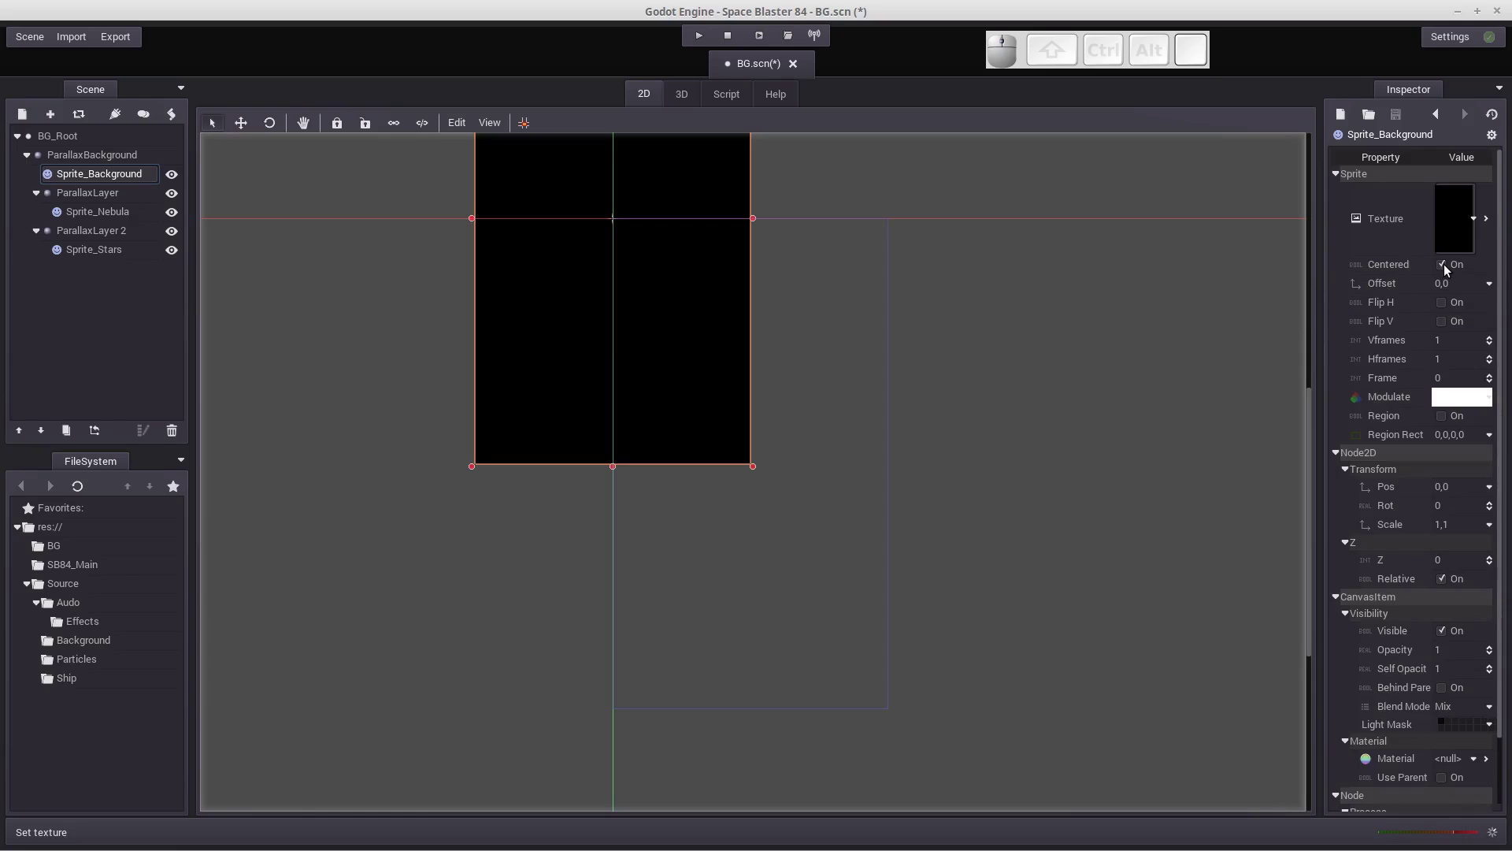
{"action": "left_click", "coordinate": [1448, 268]}
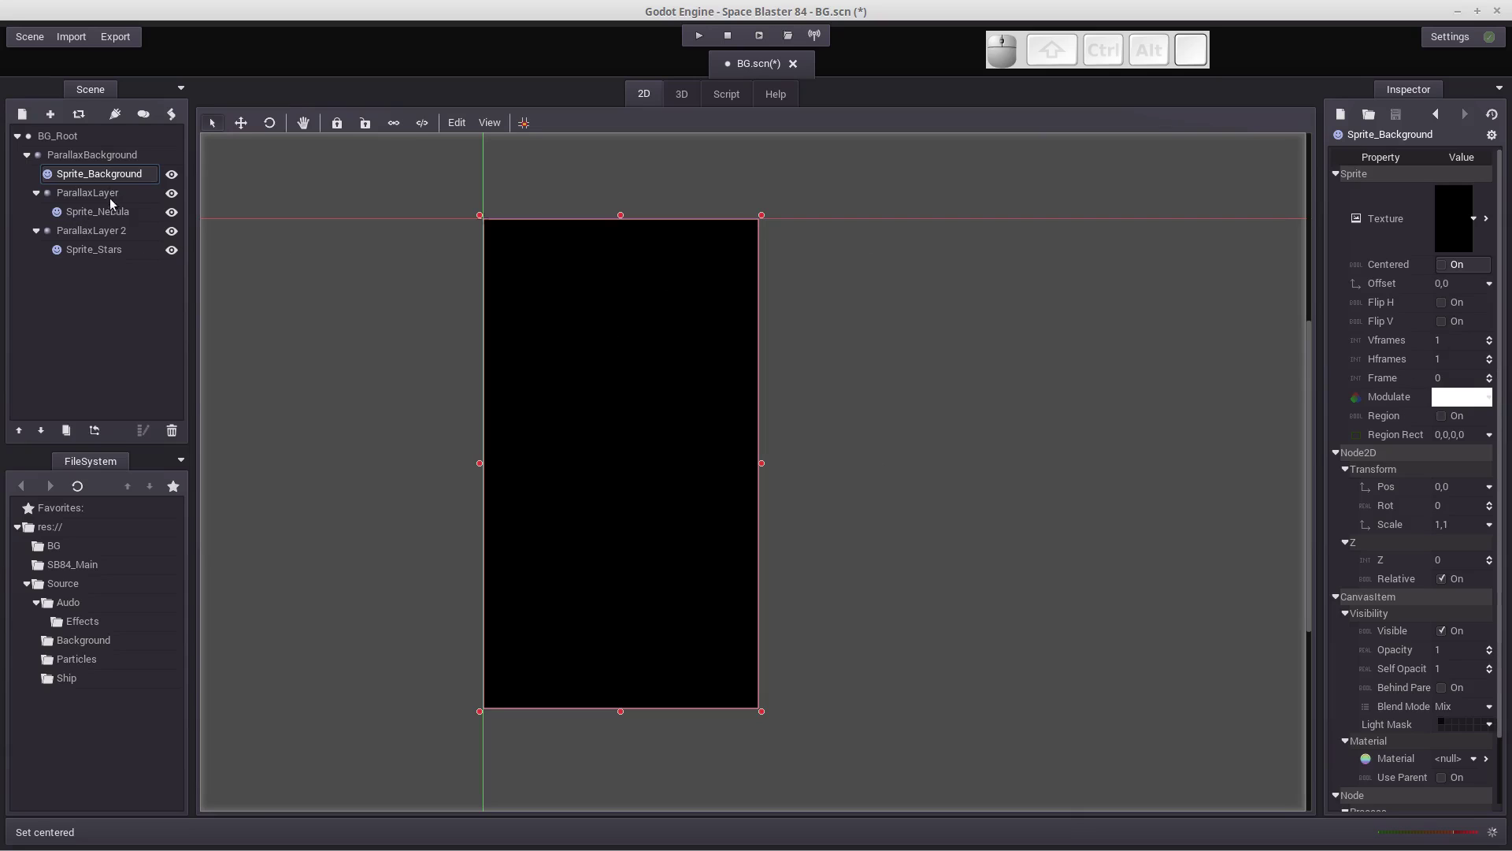
Give Sprite_Nebula the Nebula.png texture from res://BG/Image with Centered unchecked.
{"action": "left_click", "coordinate": [97, 214]}
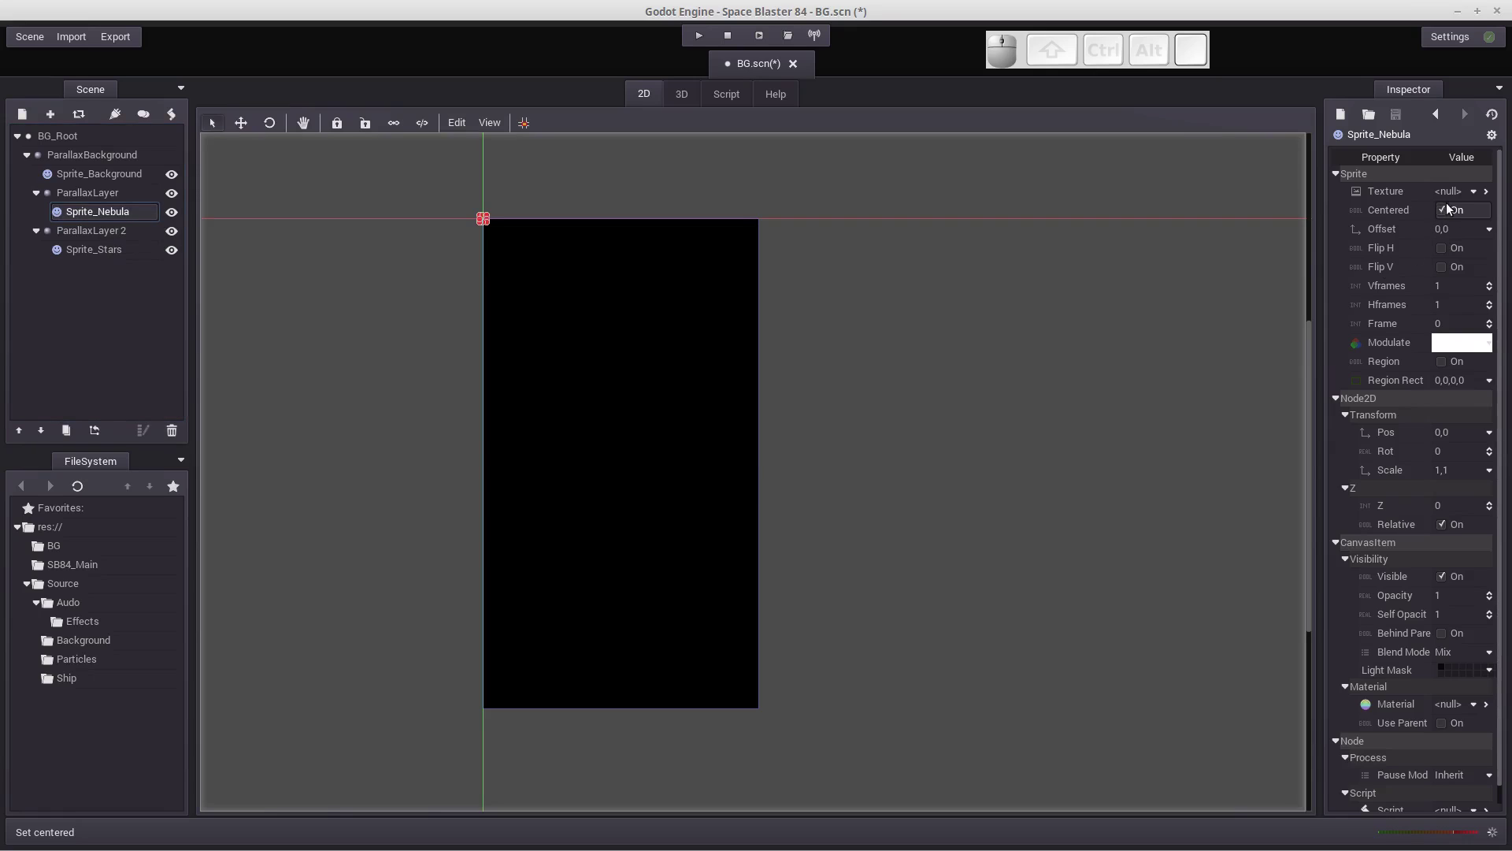
{"action": "left_click", "coordinate": [1484, 196]}
{"action": "left_click", "coordinate": [1458, 276]}
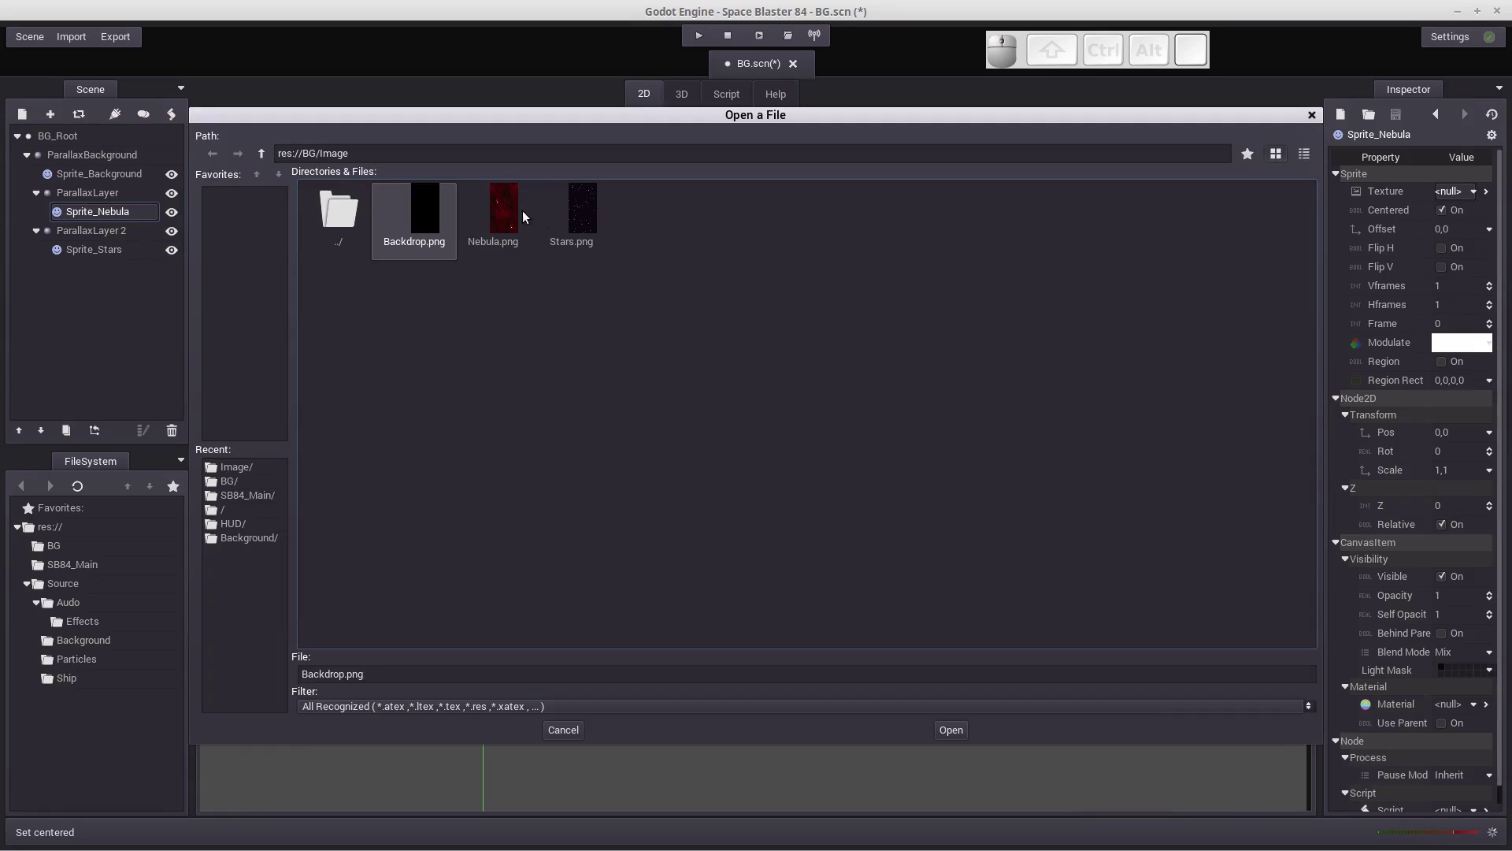
{"action": "left_click", "coordinate": [506, 215]}
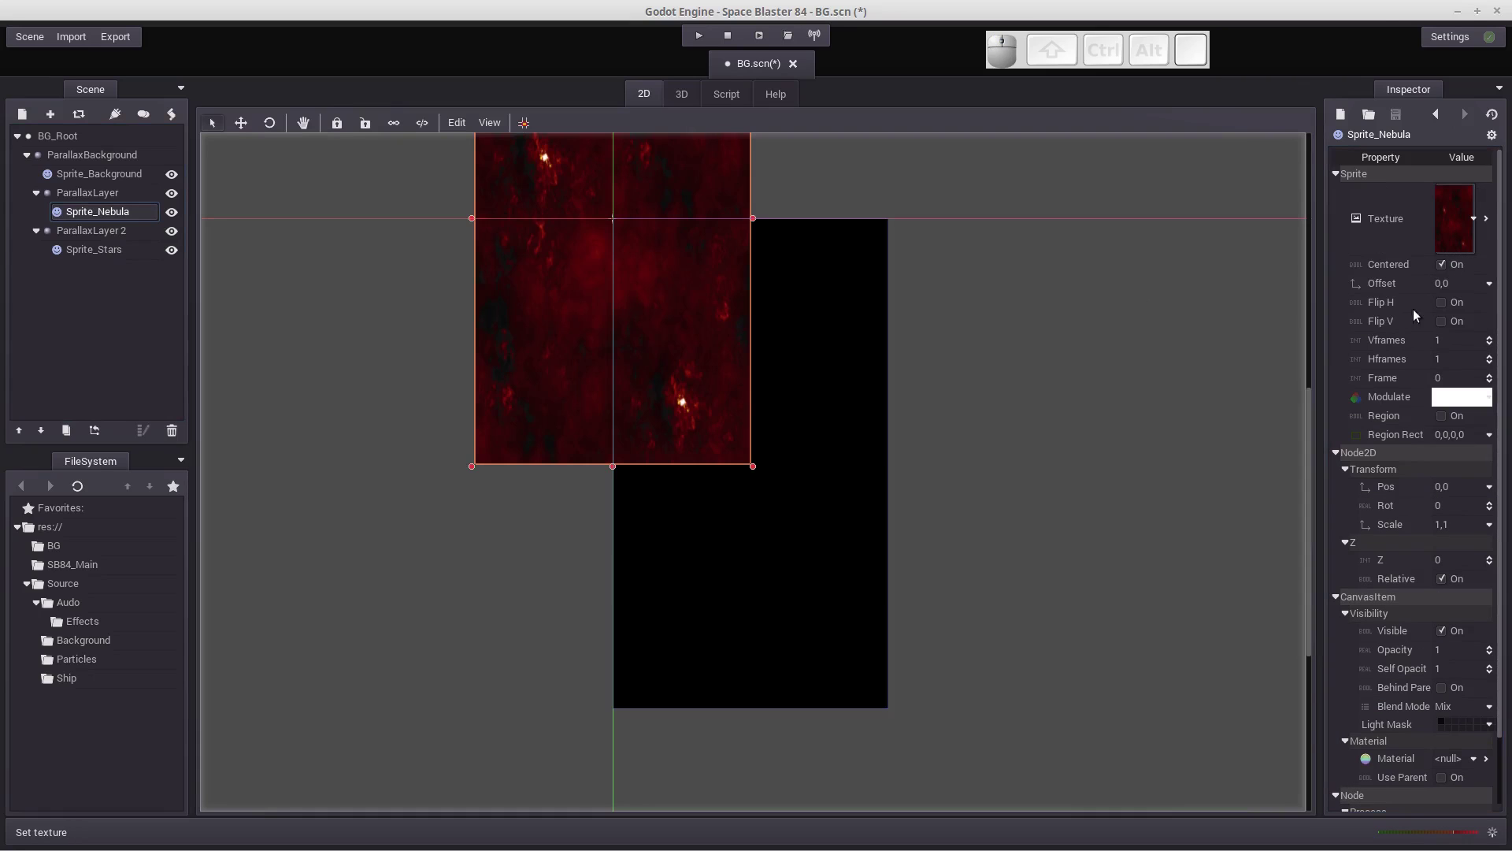
{"action": "left_click", "coordinate": [1449, 272]}
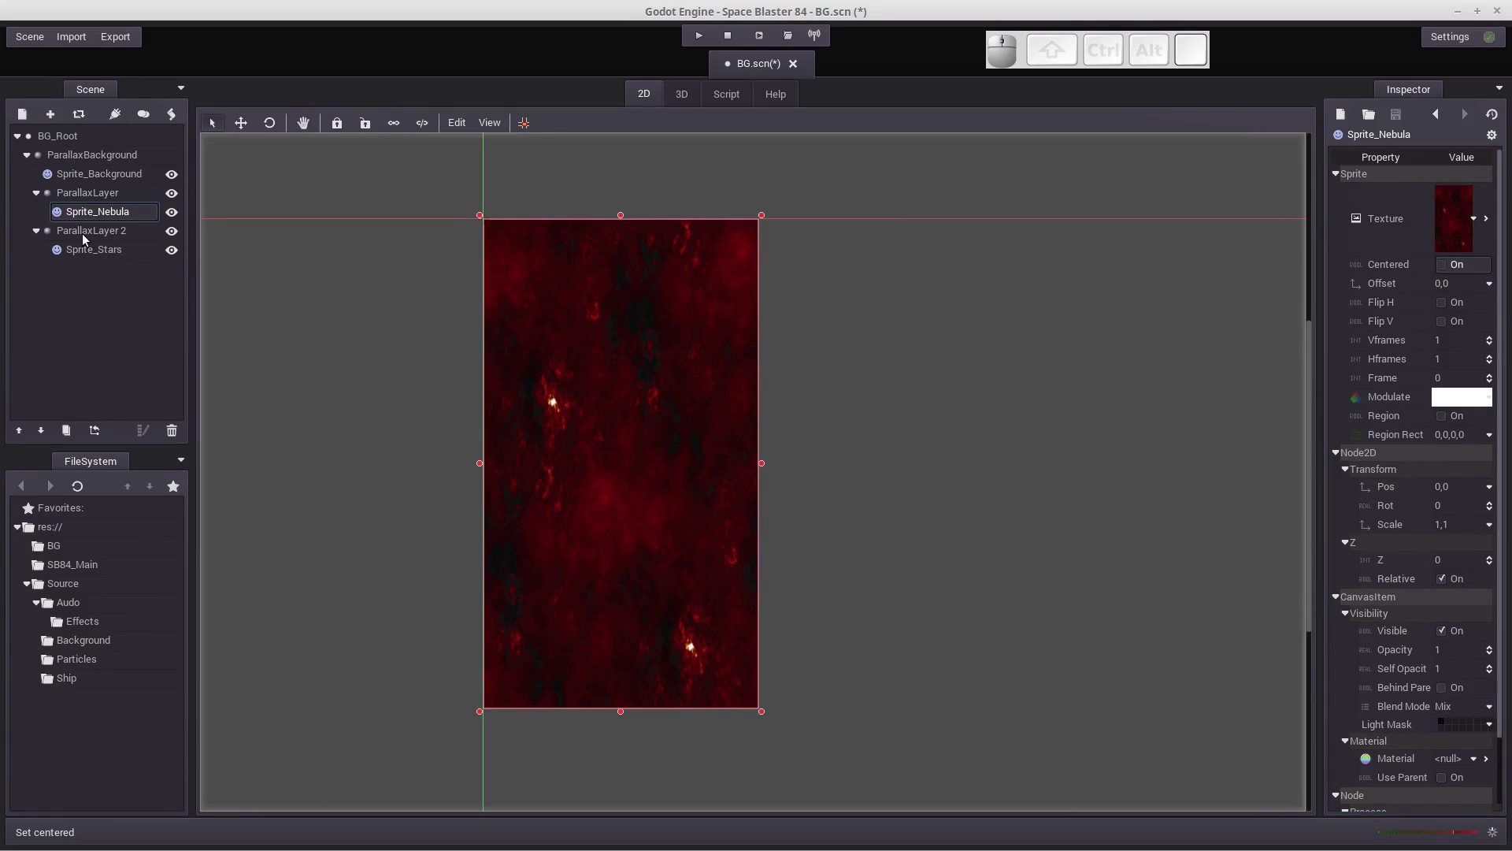
Give Sprite_Stars the Stars.png texture from res://BG/Image with Centered unchecked.
{"action": "left_click", "coordinate": [89, 261]}
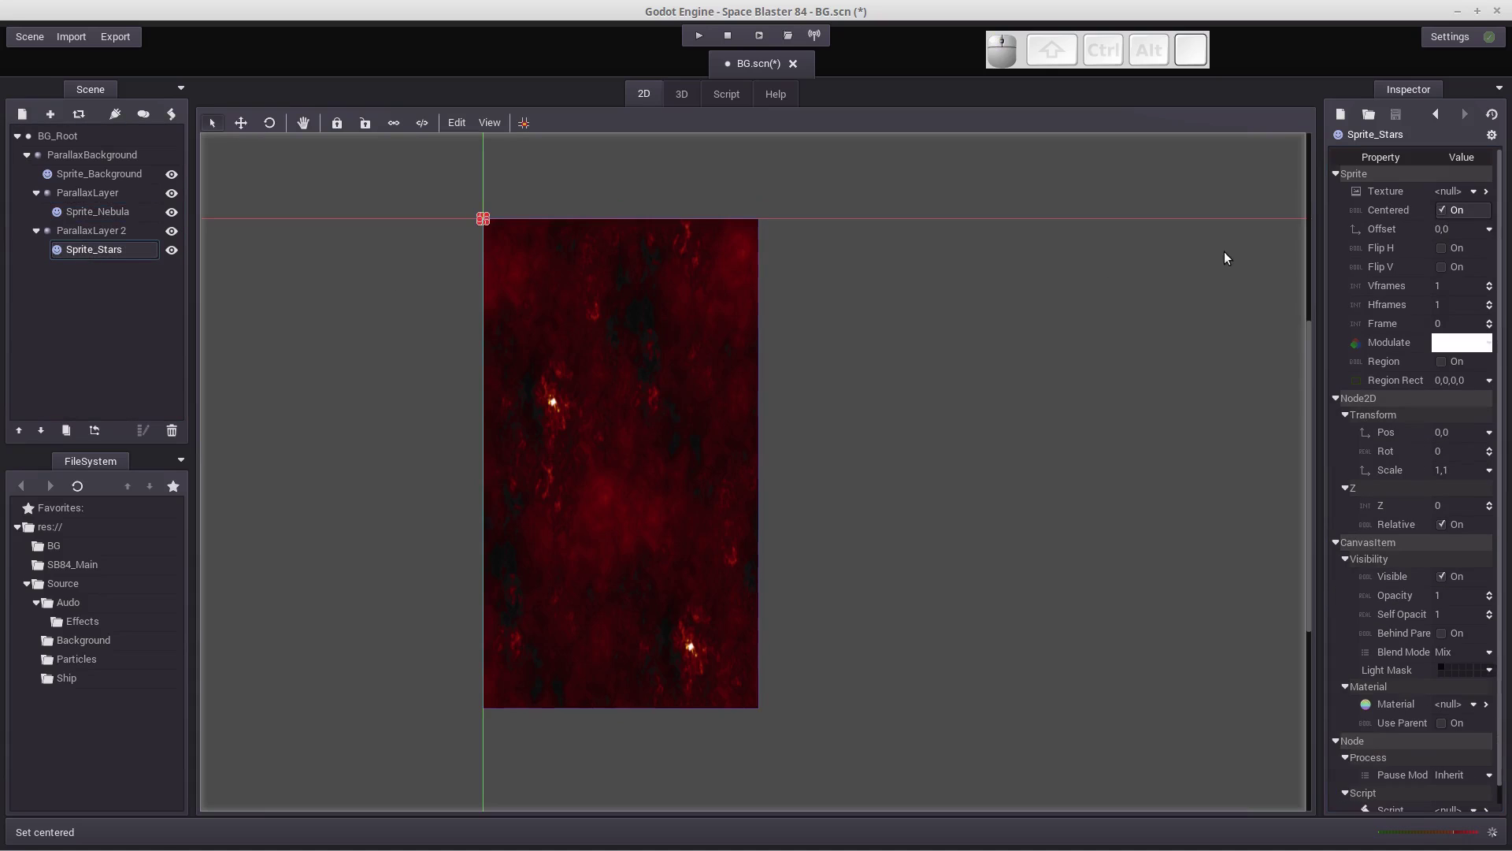
{"action": "left_click", "coordinate": [1480, 201]}
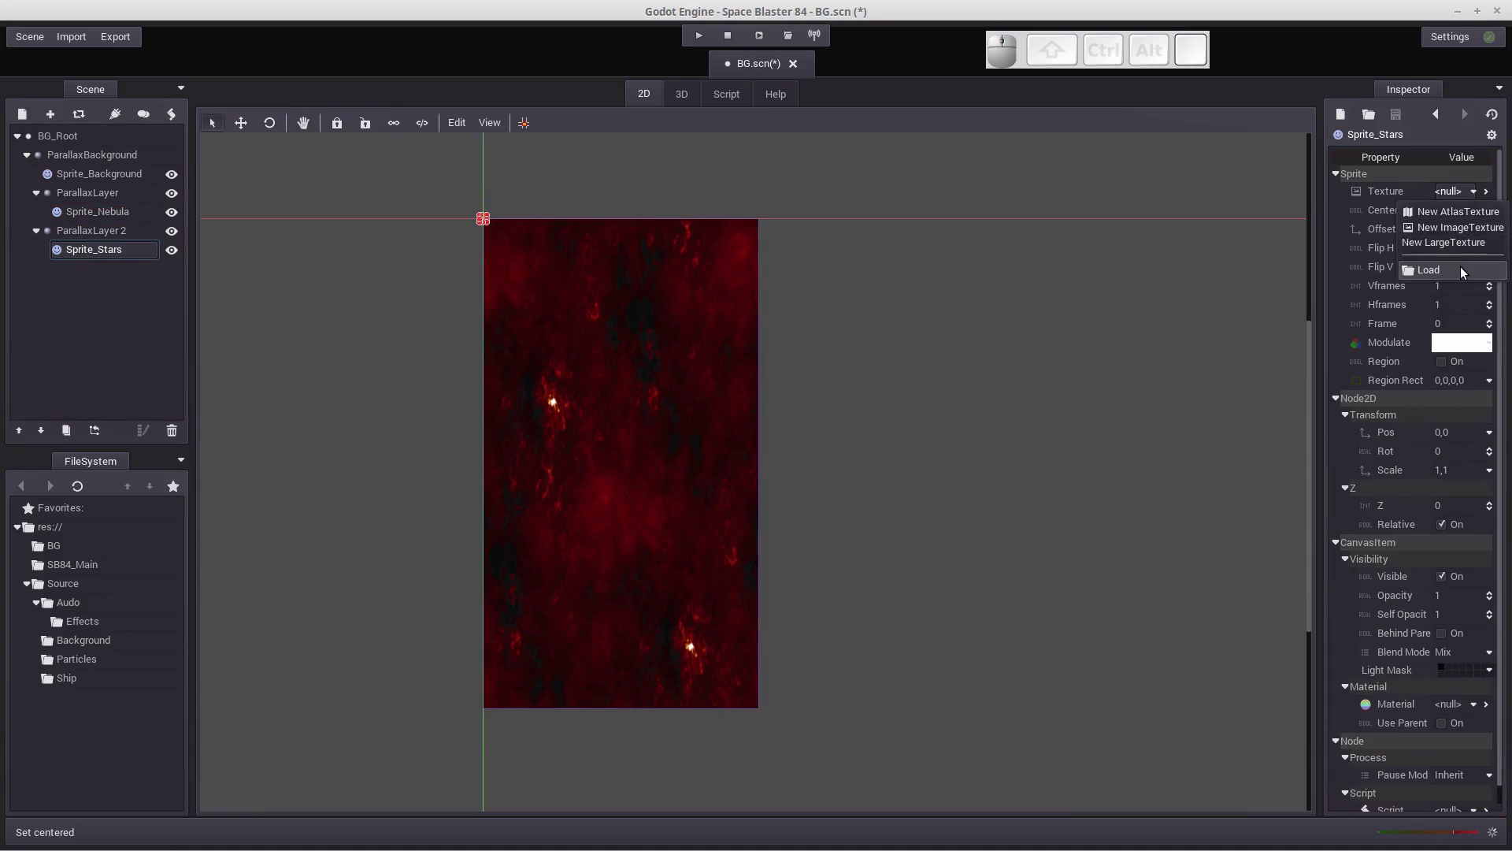
{"action": "left_click", "coordinate": [1466, 277]}
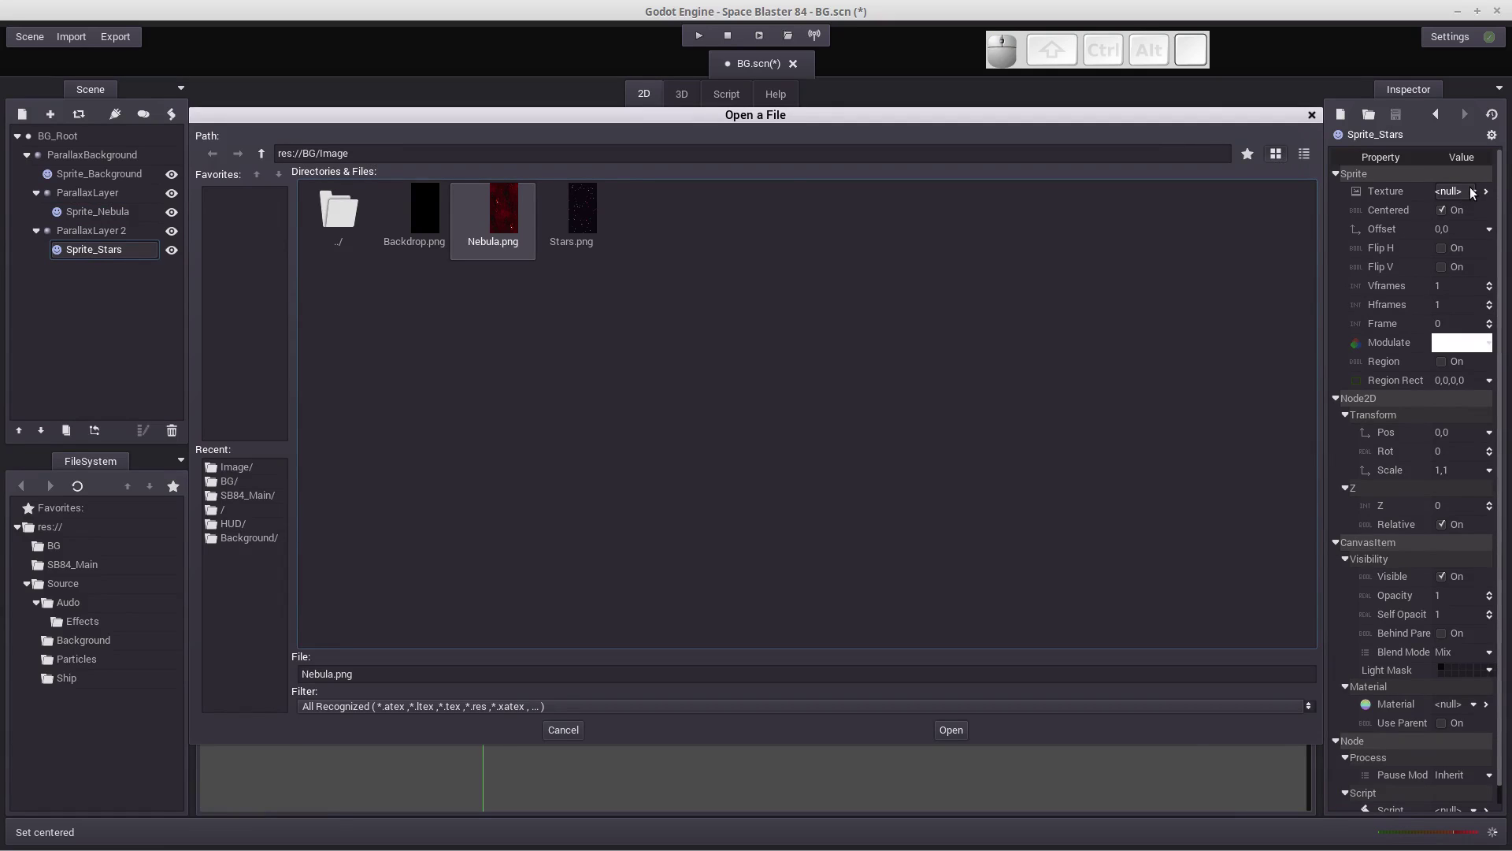
{"action": "left_click", "coordinate": [593, 209]}
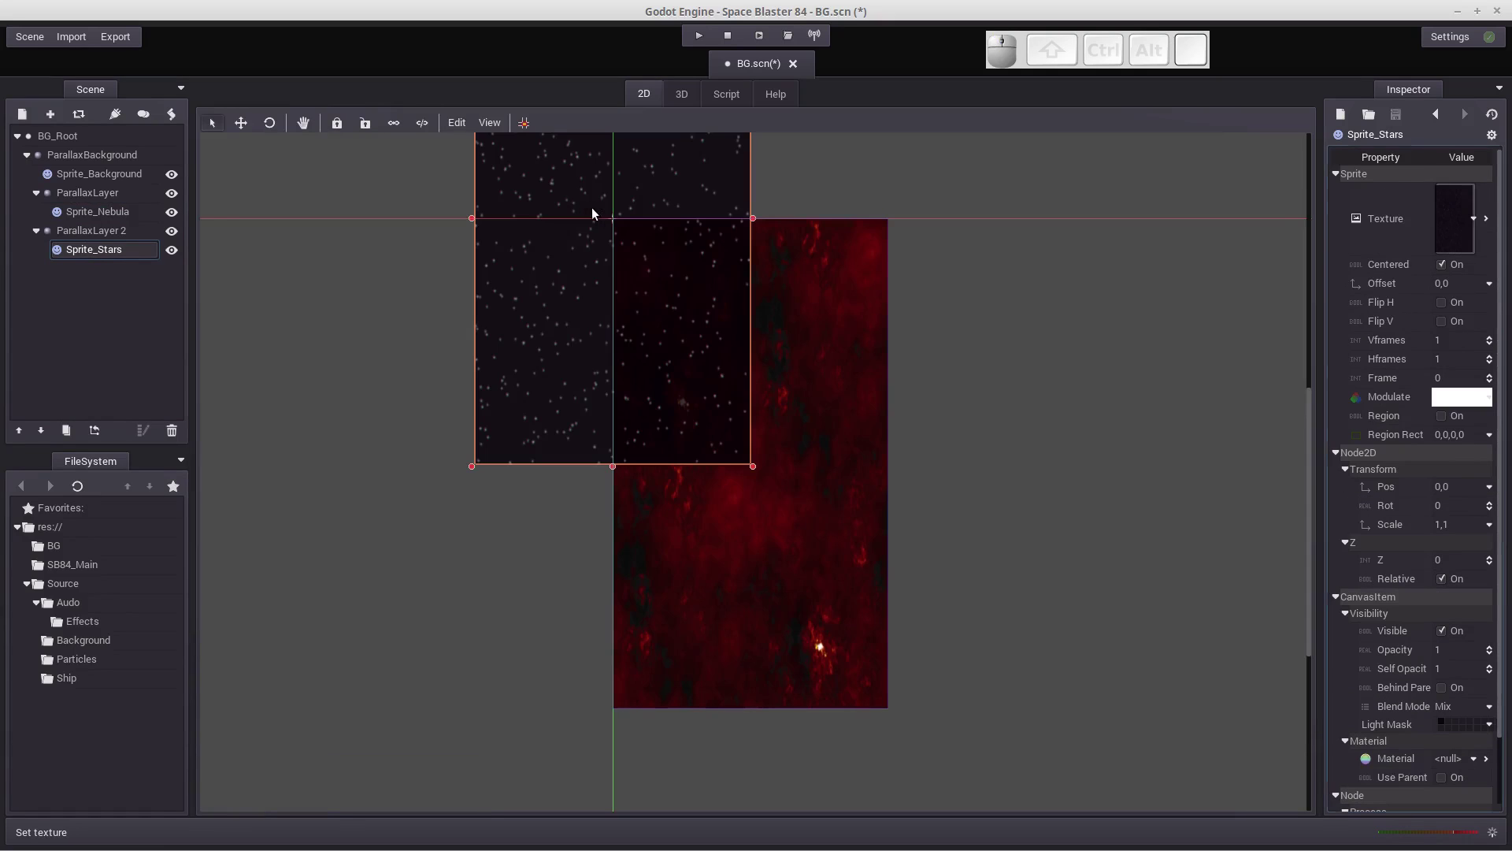
{"action": "left_click", "coordinate": [1445, 270]}
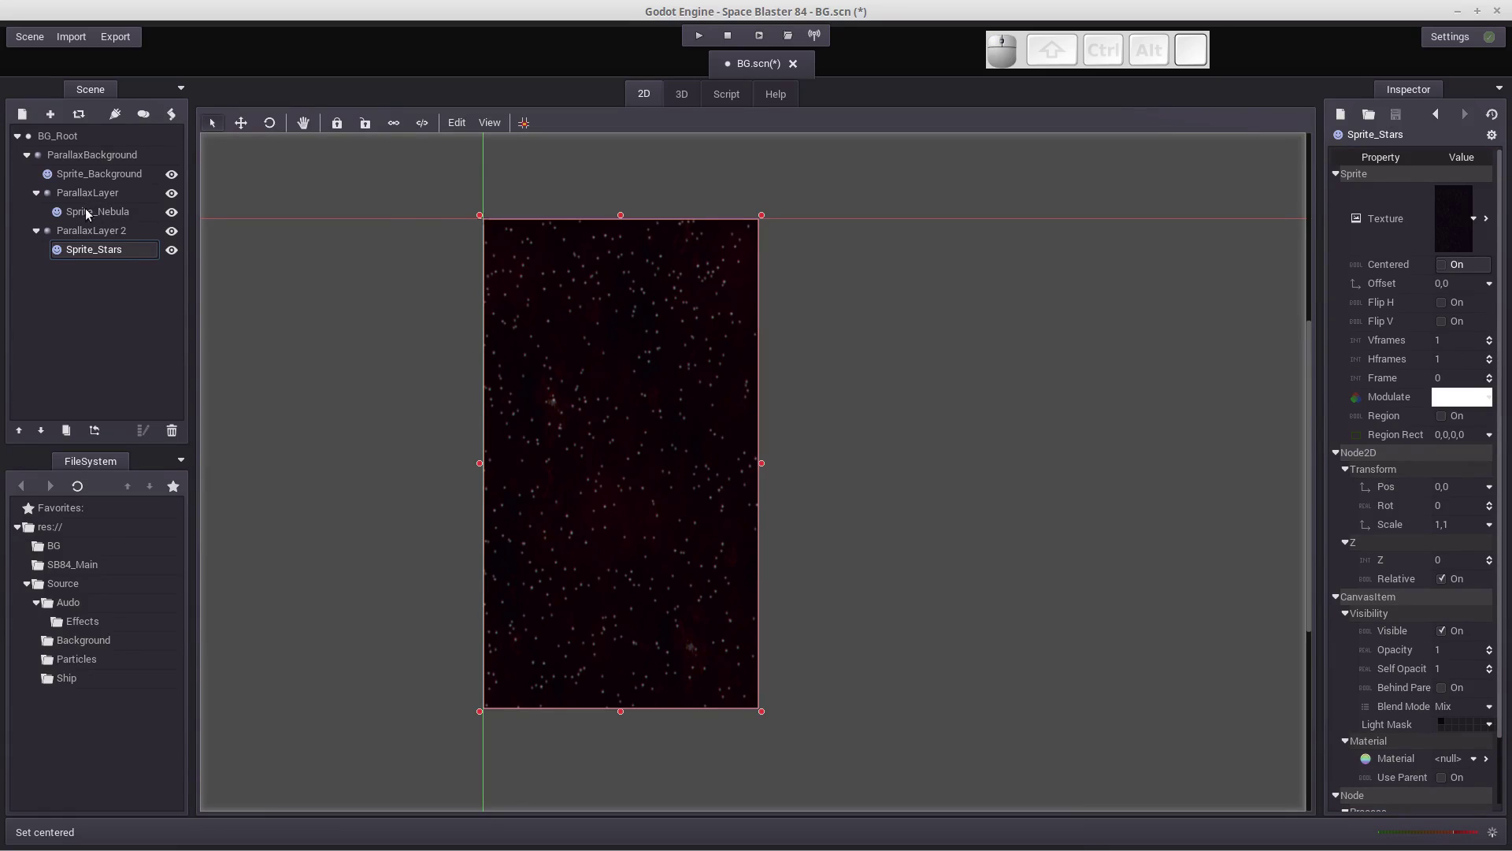
{"action": "left_click", "coordinate": [100, 216]}
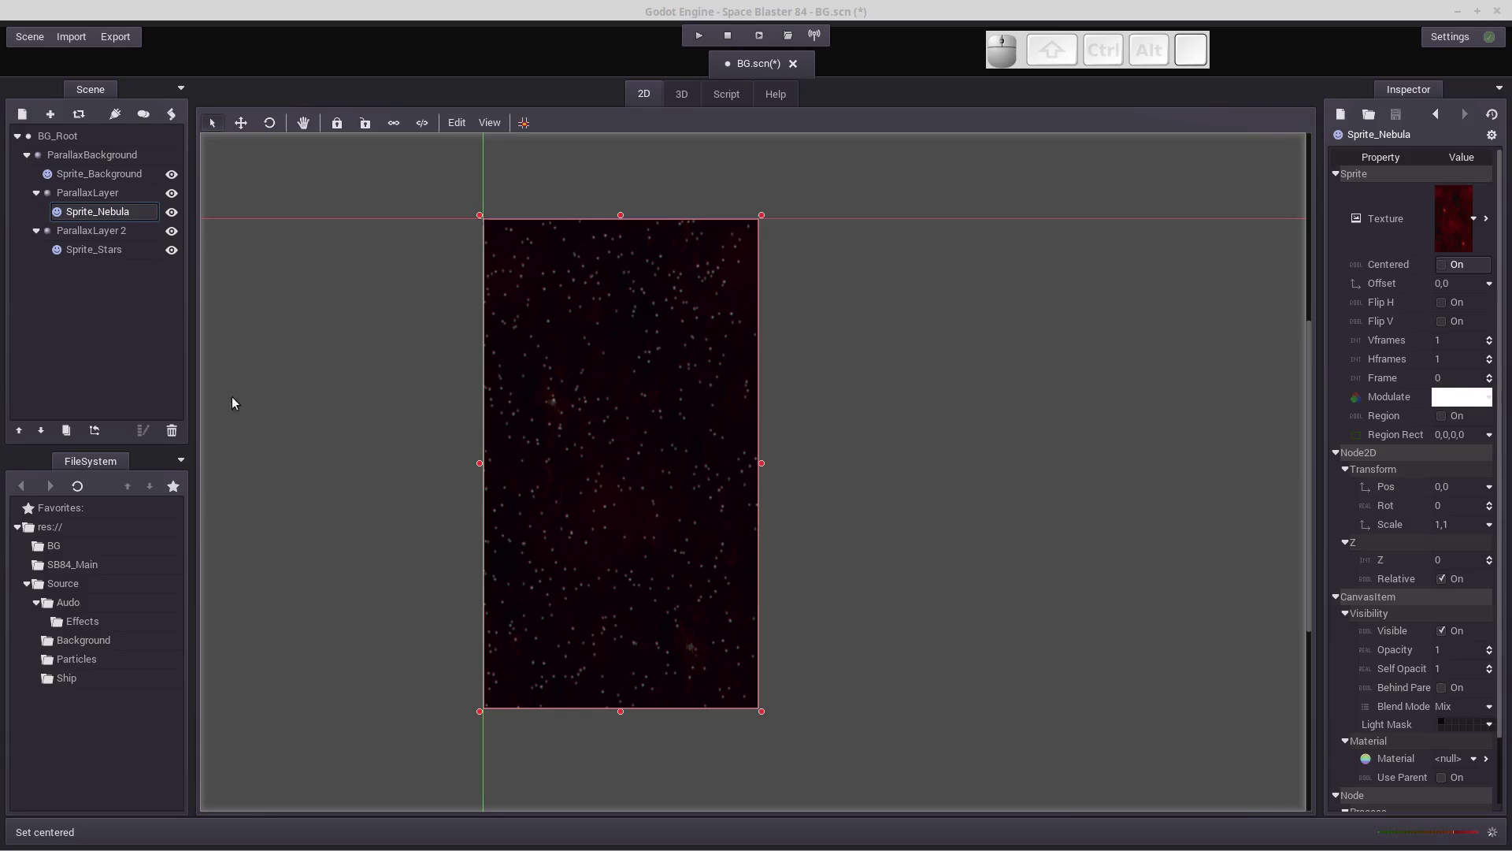
Set Sprite_Stars to the Add blend mode so the stars blend additively over the nebula.
{"action": "left_click", "coordinate": [94, 254]}
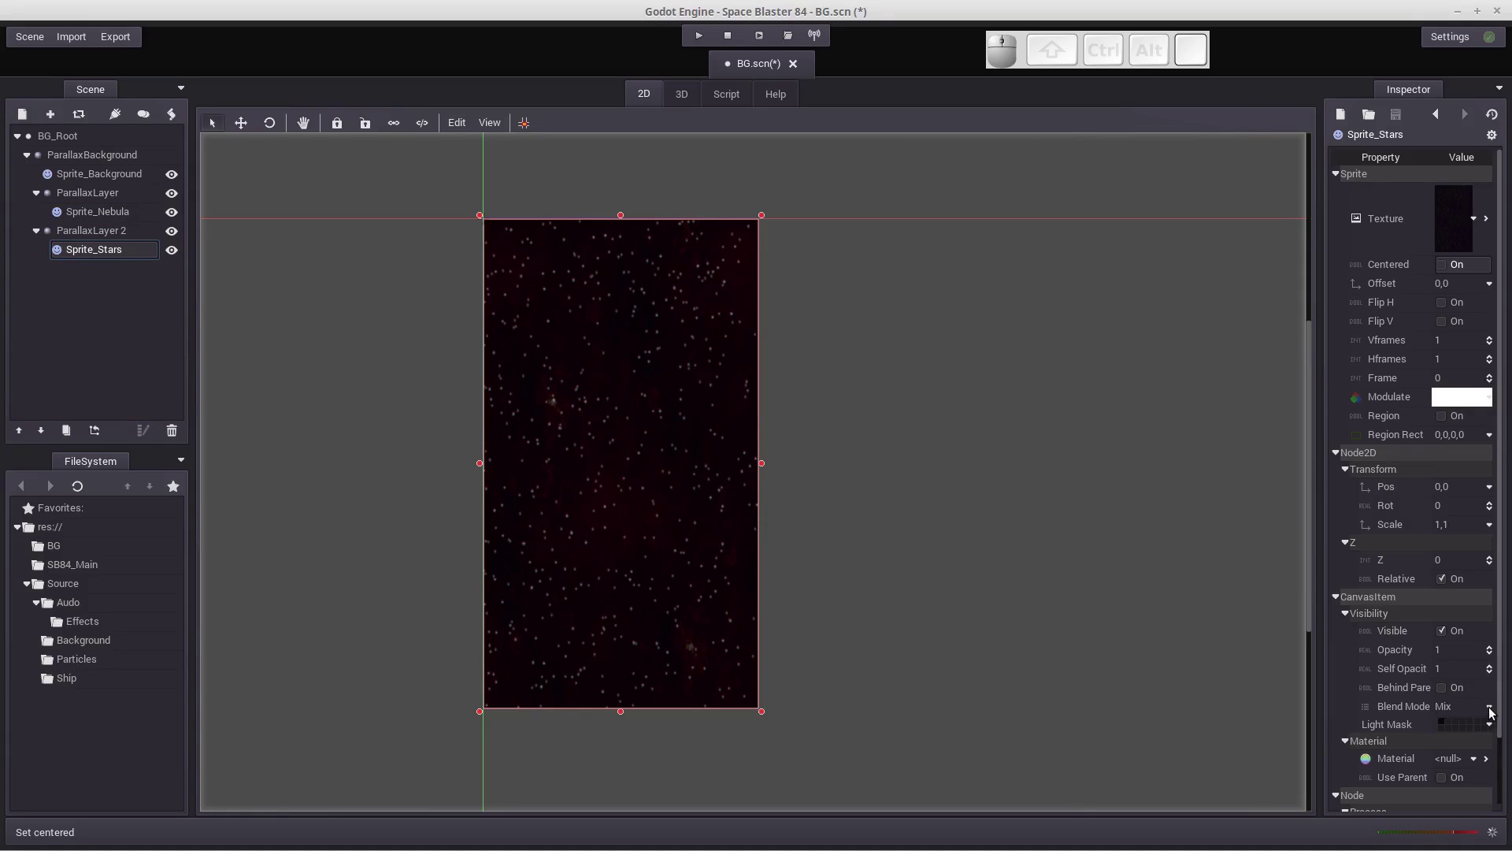
{"action": "left_click", "coordinate": [1496, 712]}
{"action": "left_click", "coordinate": [1475, 742]}
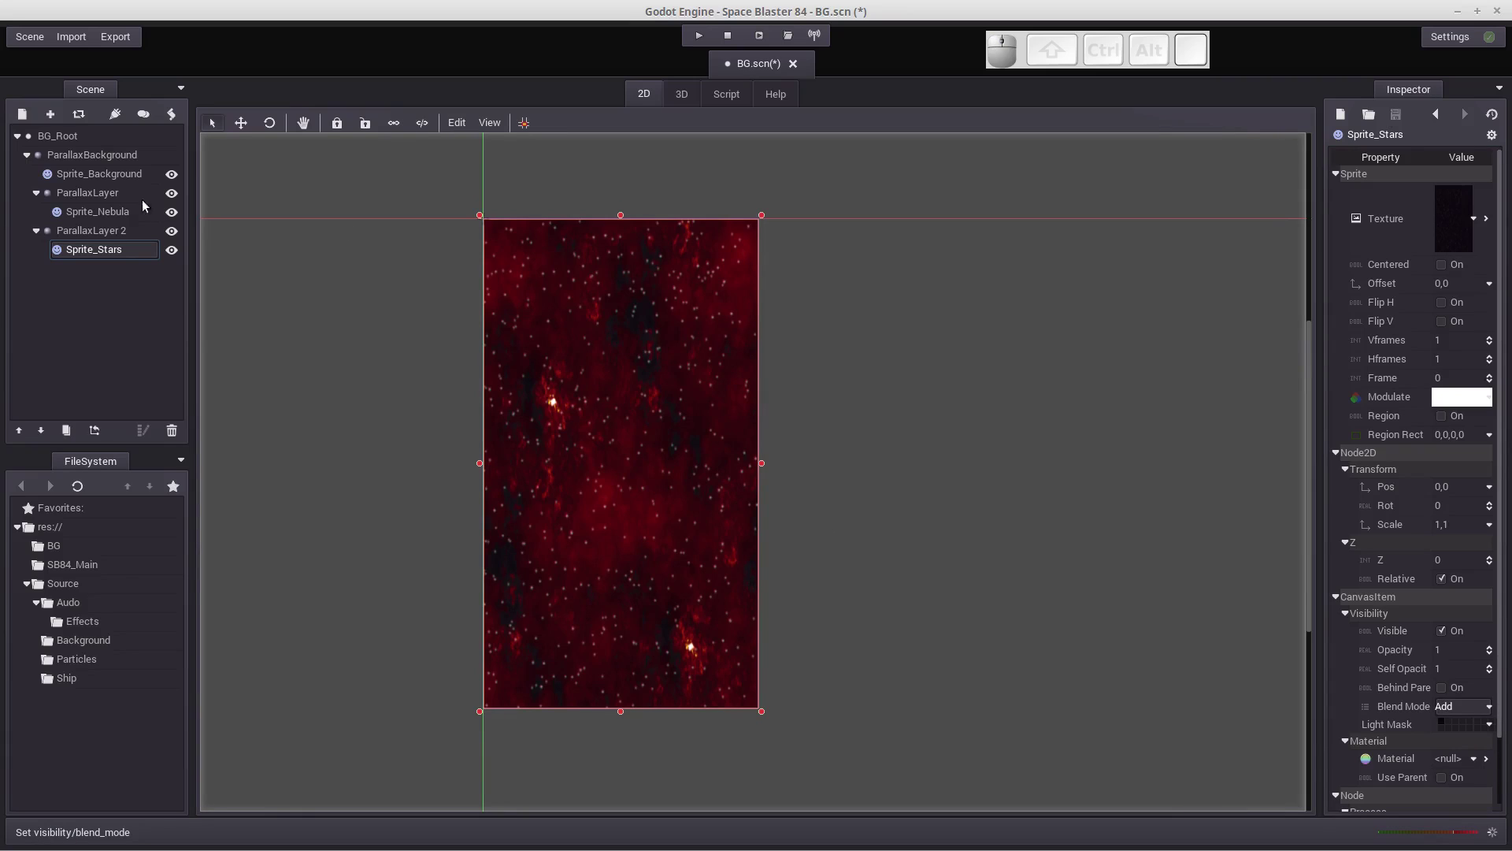
Set Sprite_Nebula's opacity to 0.7.
{"action": "left_click", "coordinate": [86, 217]}
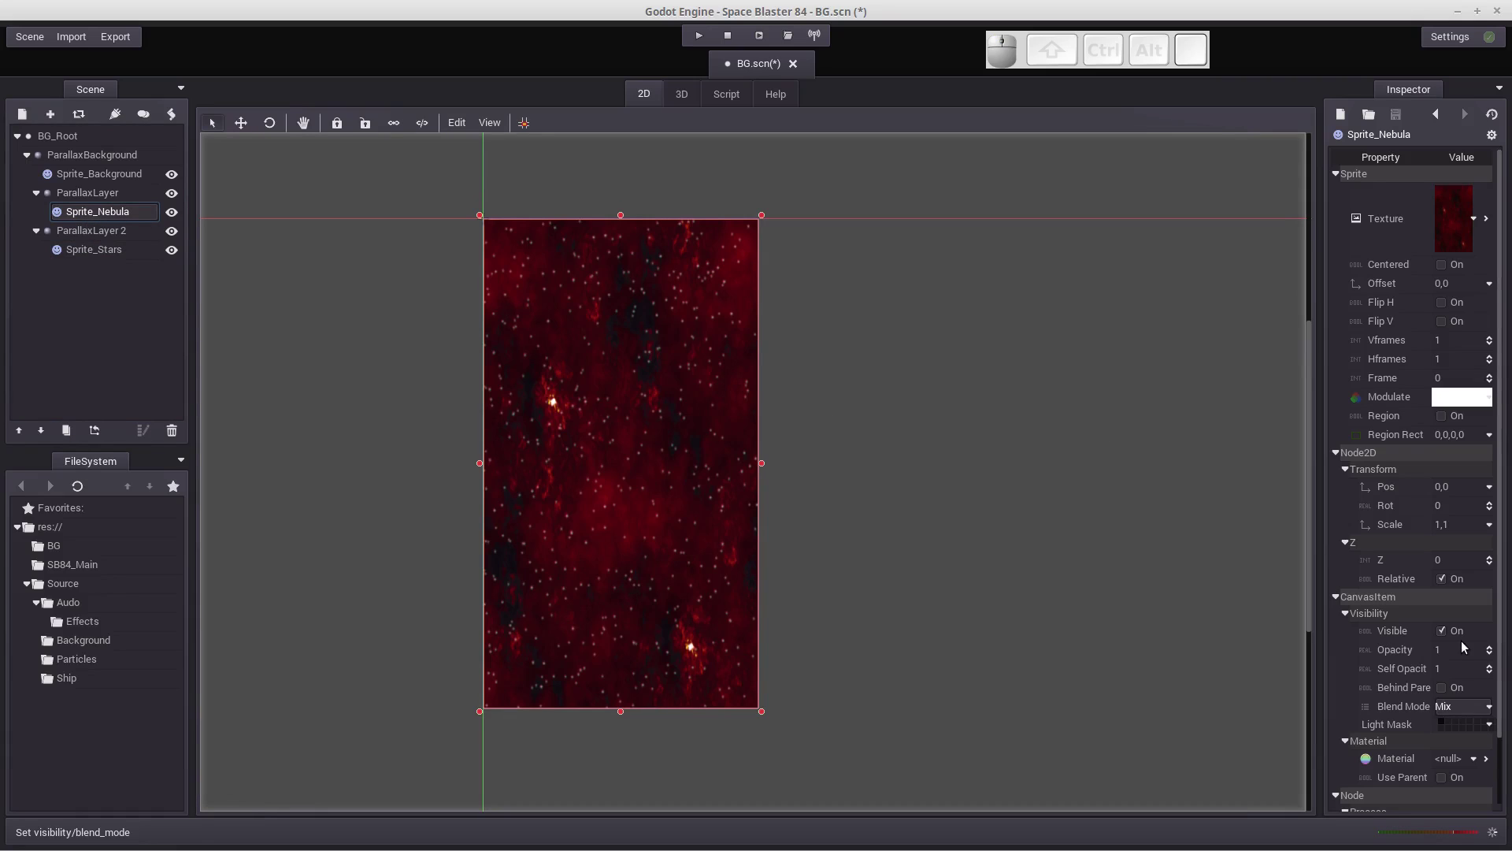
{"action": "left_click", "coordinate": [1451, 655]}
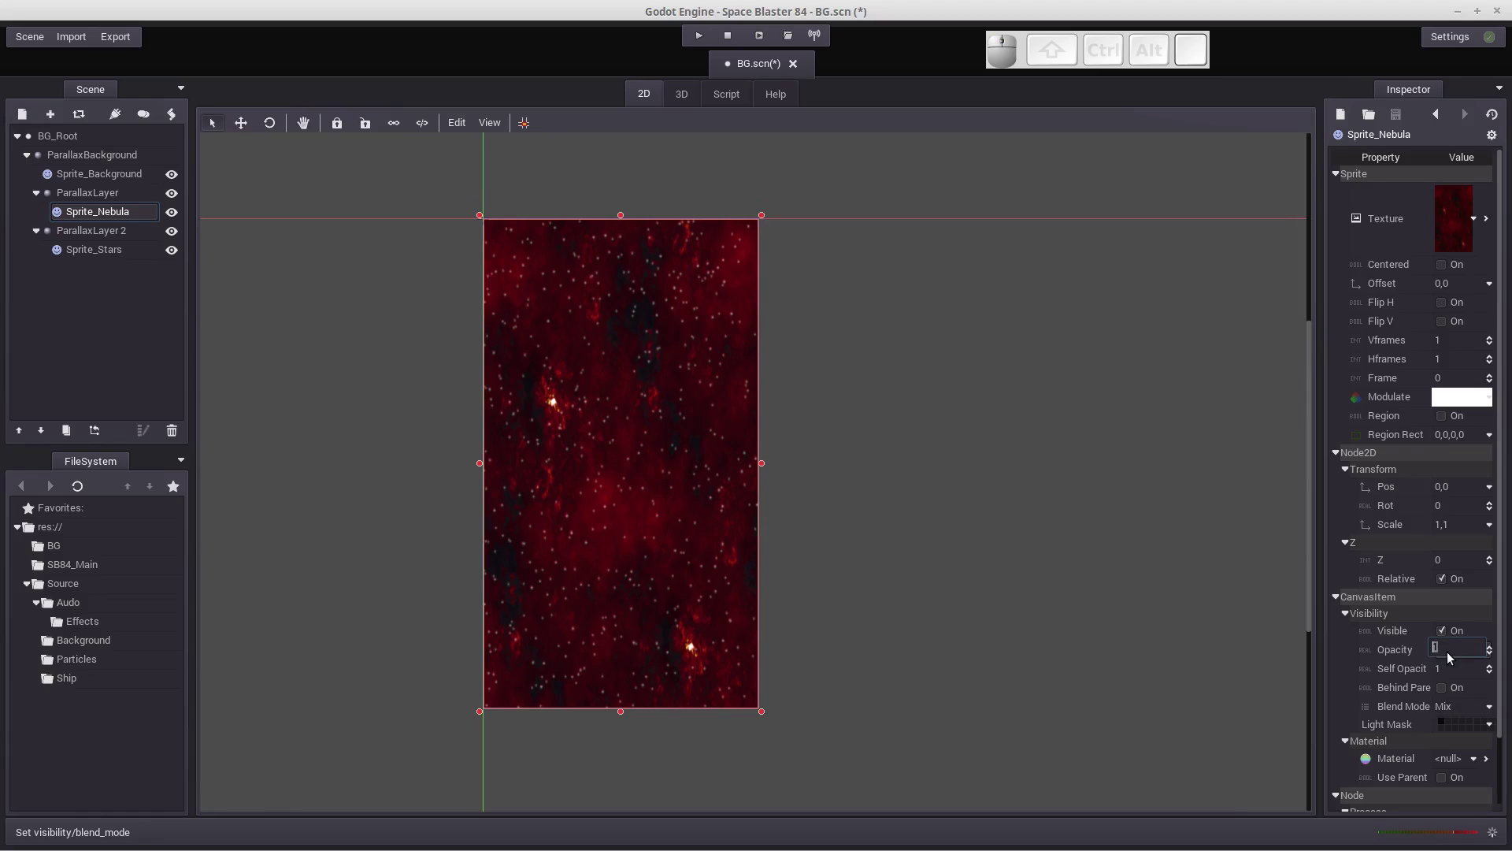
{"action": "key", "text": "KP_Decimal"}
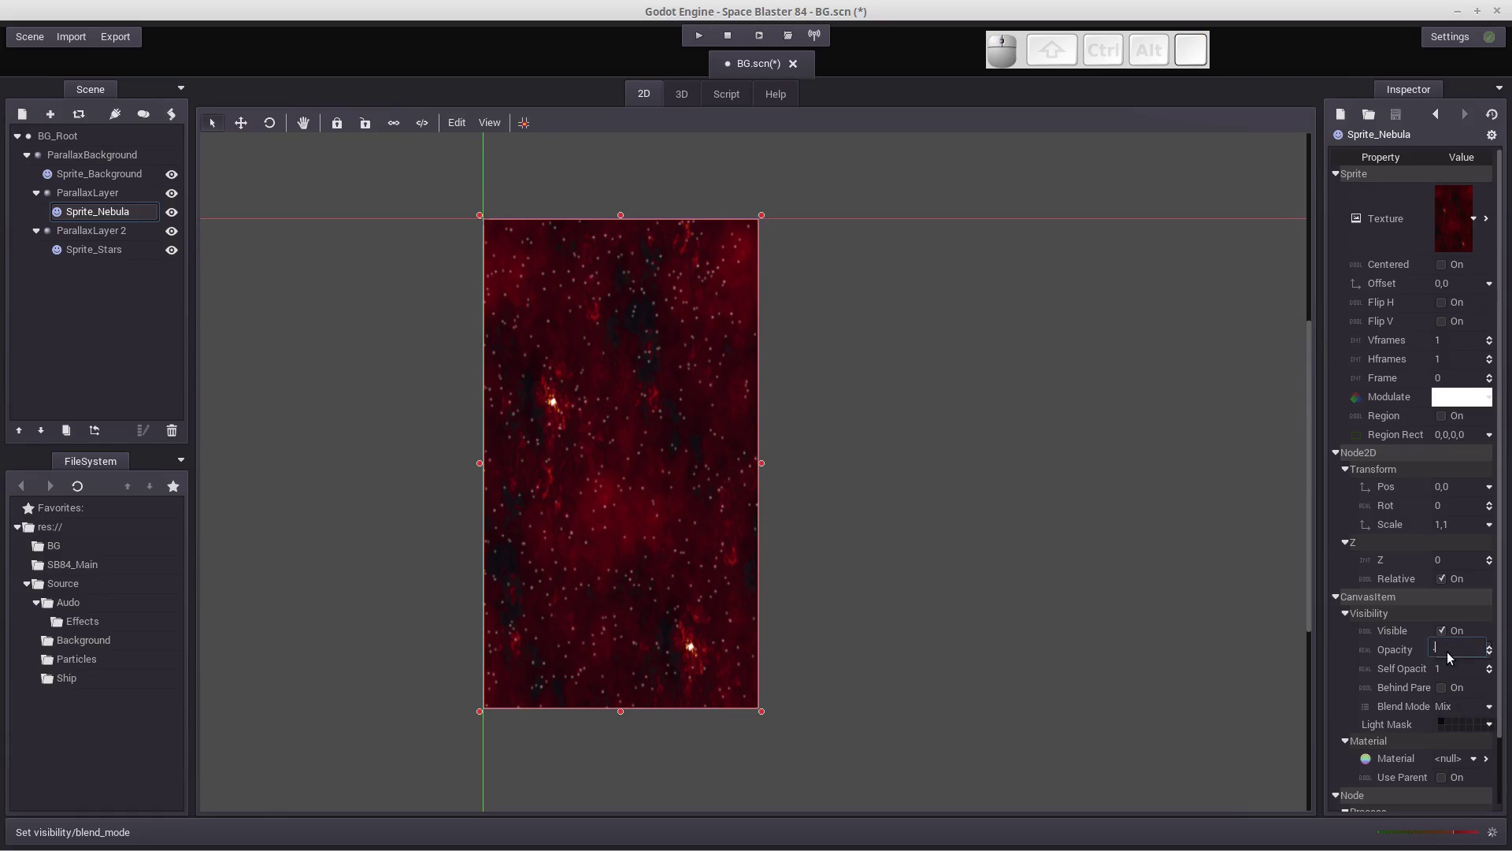
{"action": "key", "text": "KP_7"}
{"action": "key", "text": "KP_Enter"}
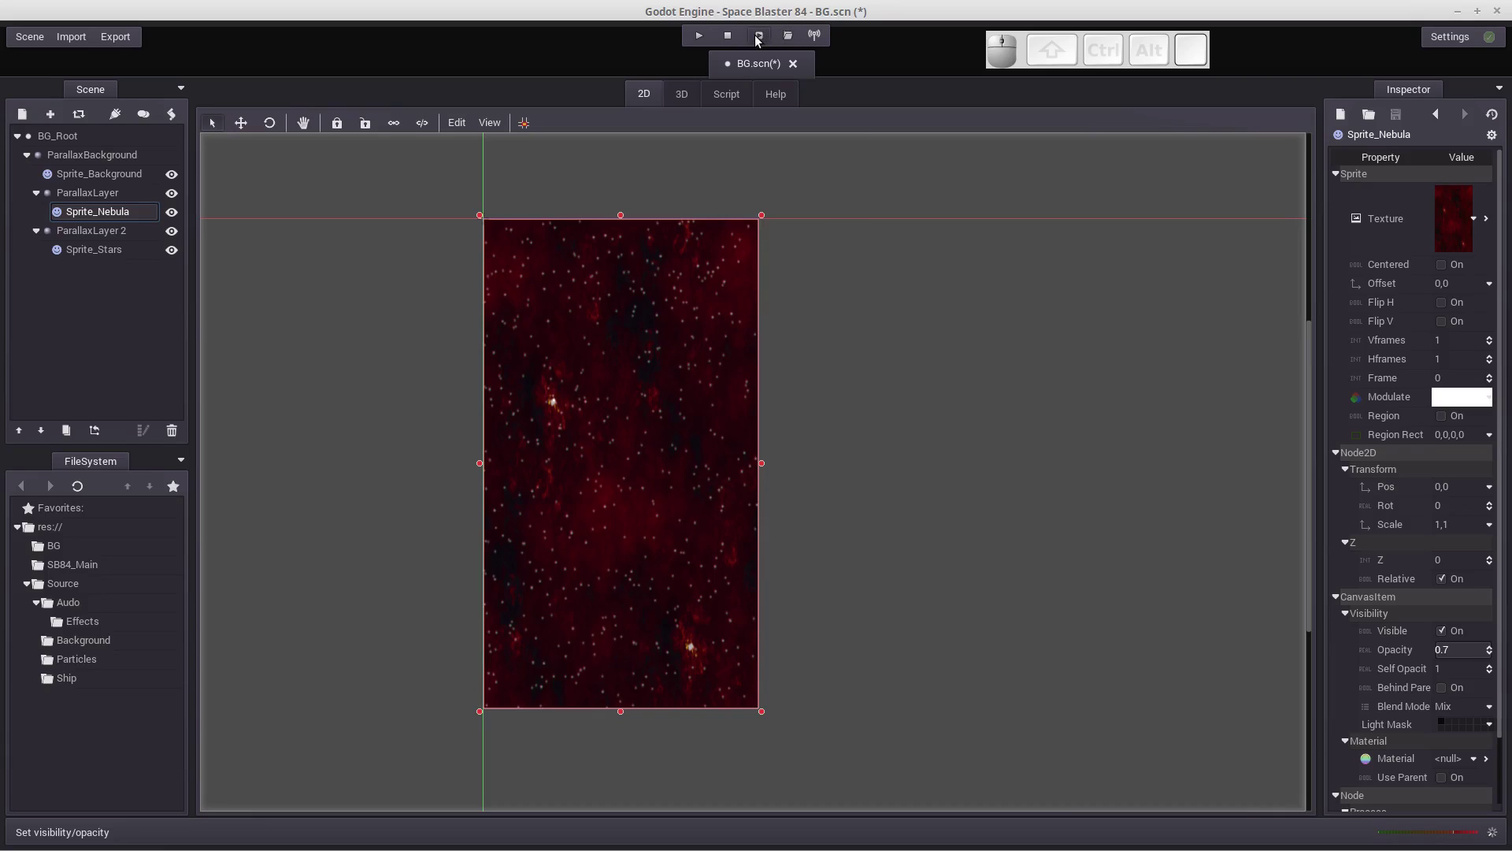
{"action": "left_click", "coordinate": [762, 43]}
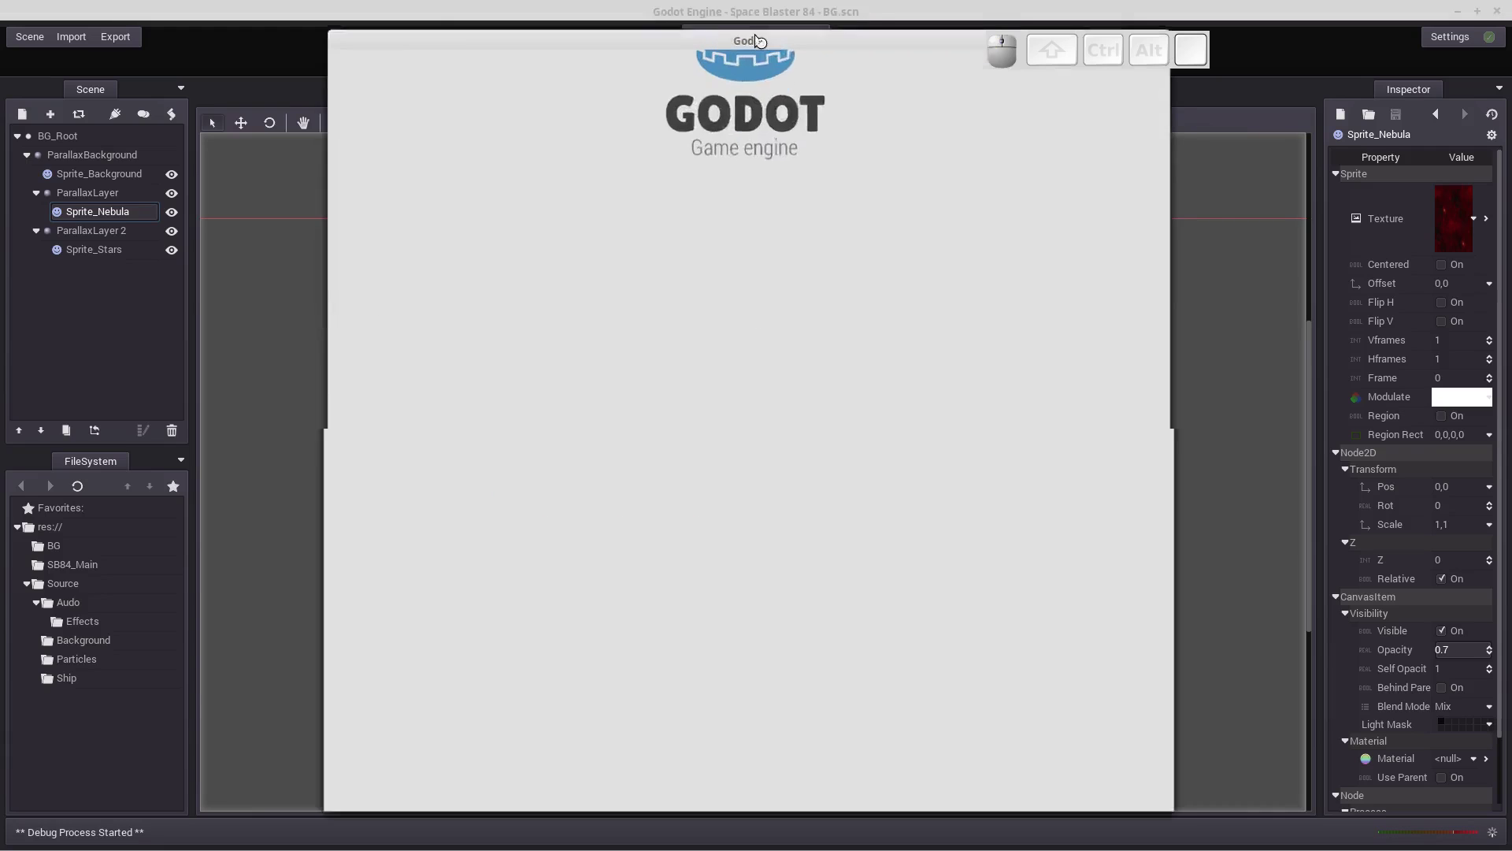
{"action": "left_click", "coordinate": [748, 19]}
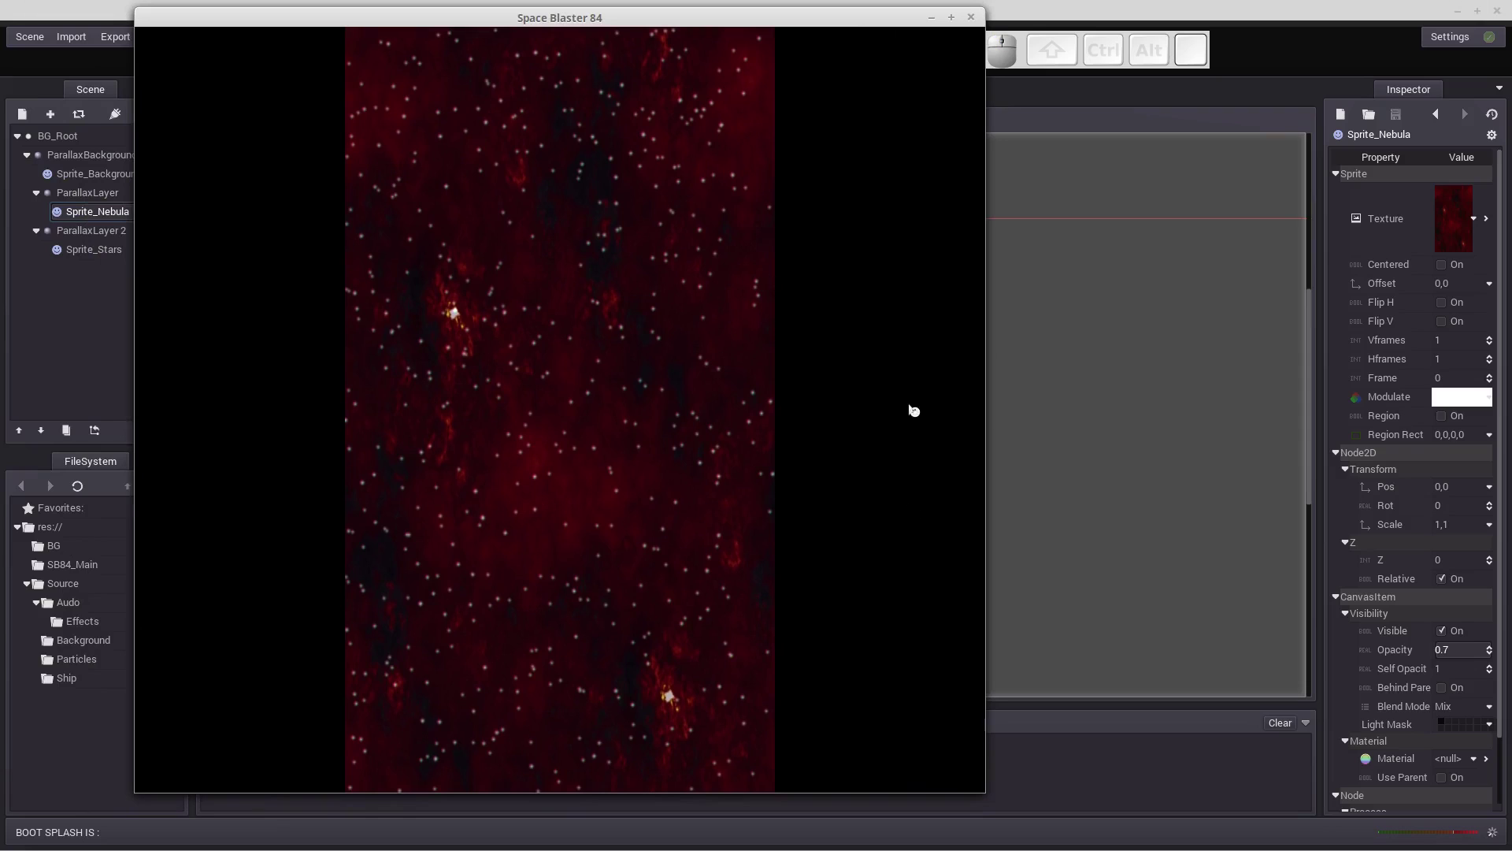
{"action": "left_click", "coordinate": [976, 19]}
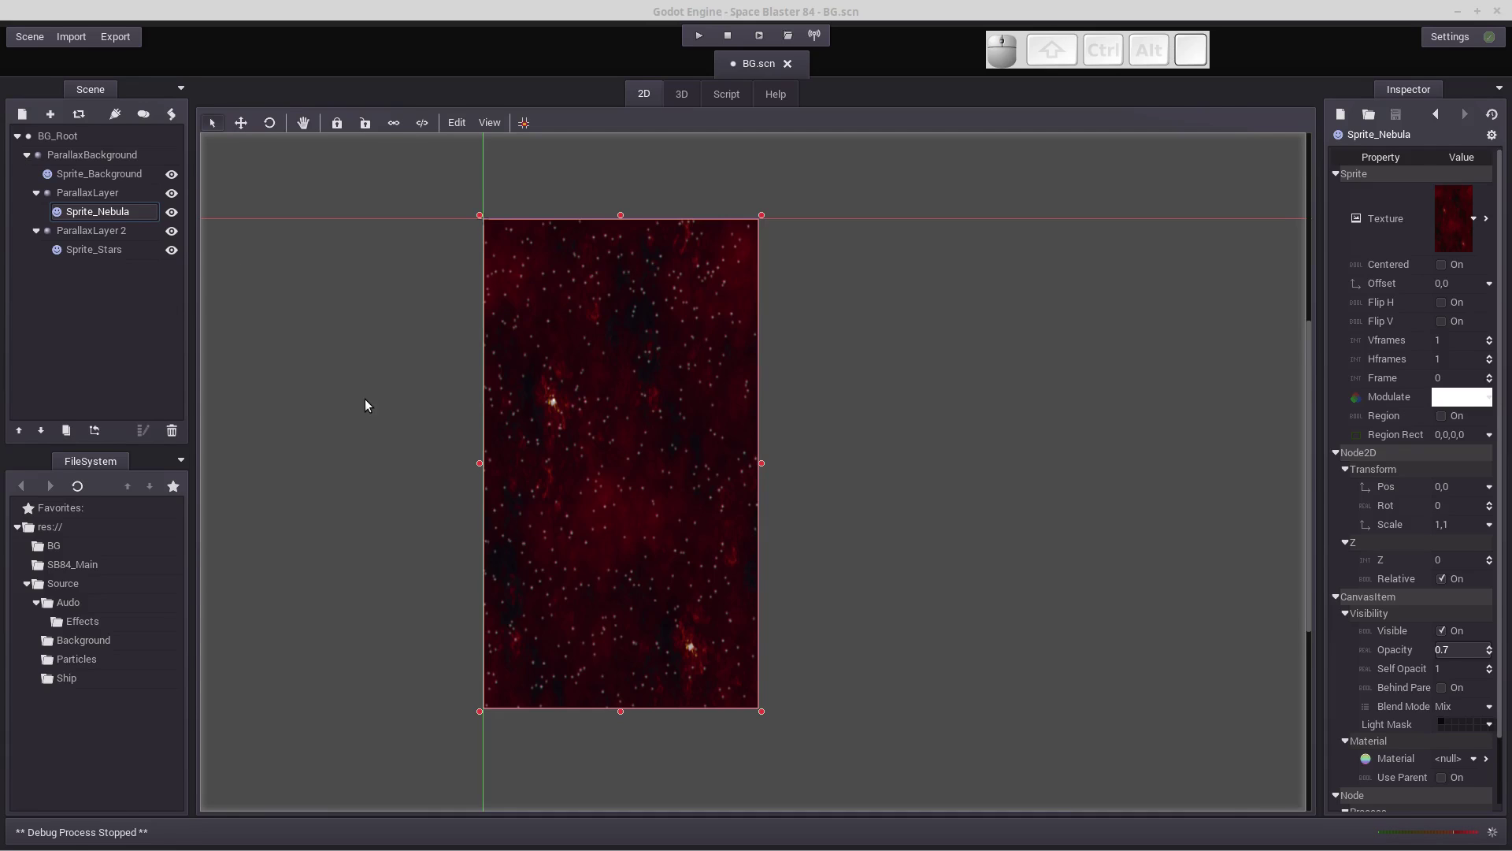
Attach a new script to ParallaxBackground saved as res://BG/BG.gd and create it.
{"action": "left_click", "coordinate": [65, 156]}
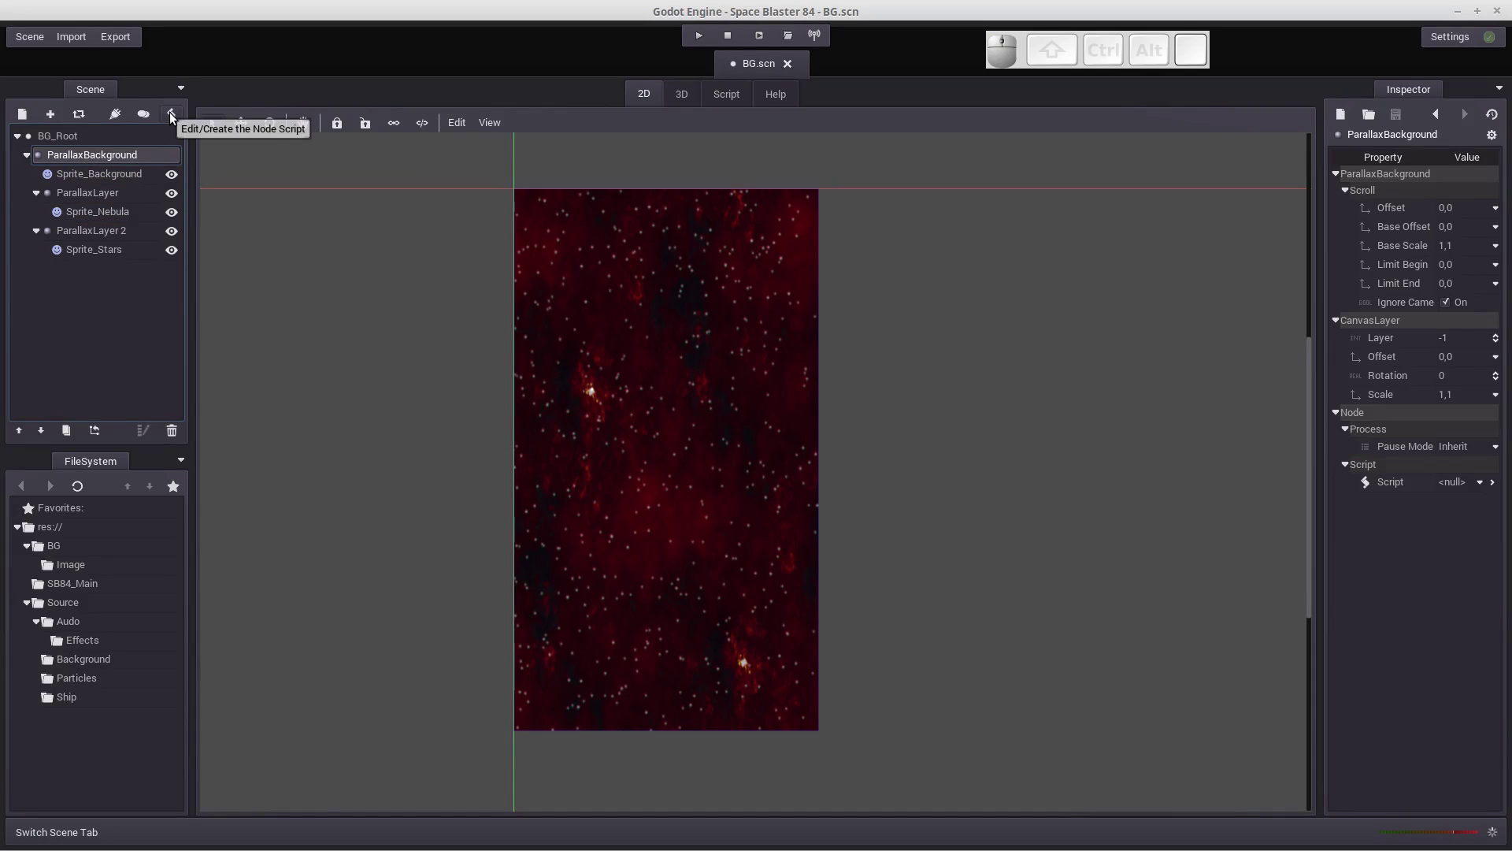
{"action": "left_click", "coordinate": [172, 116]}
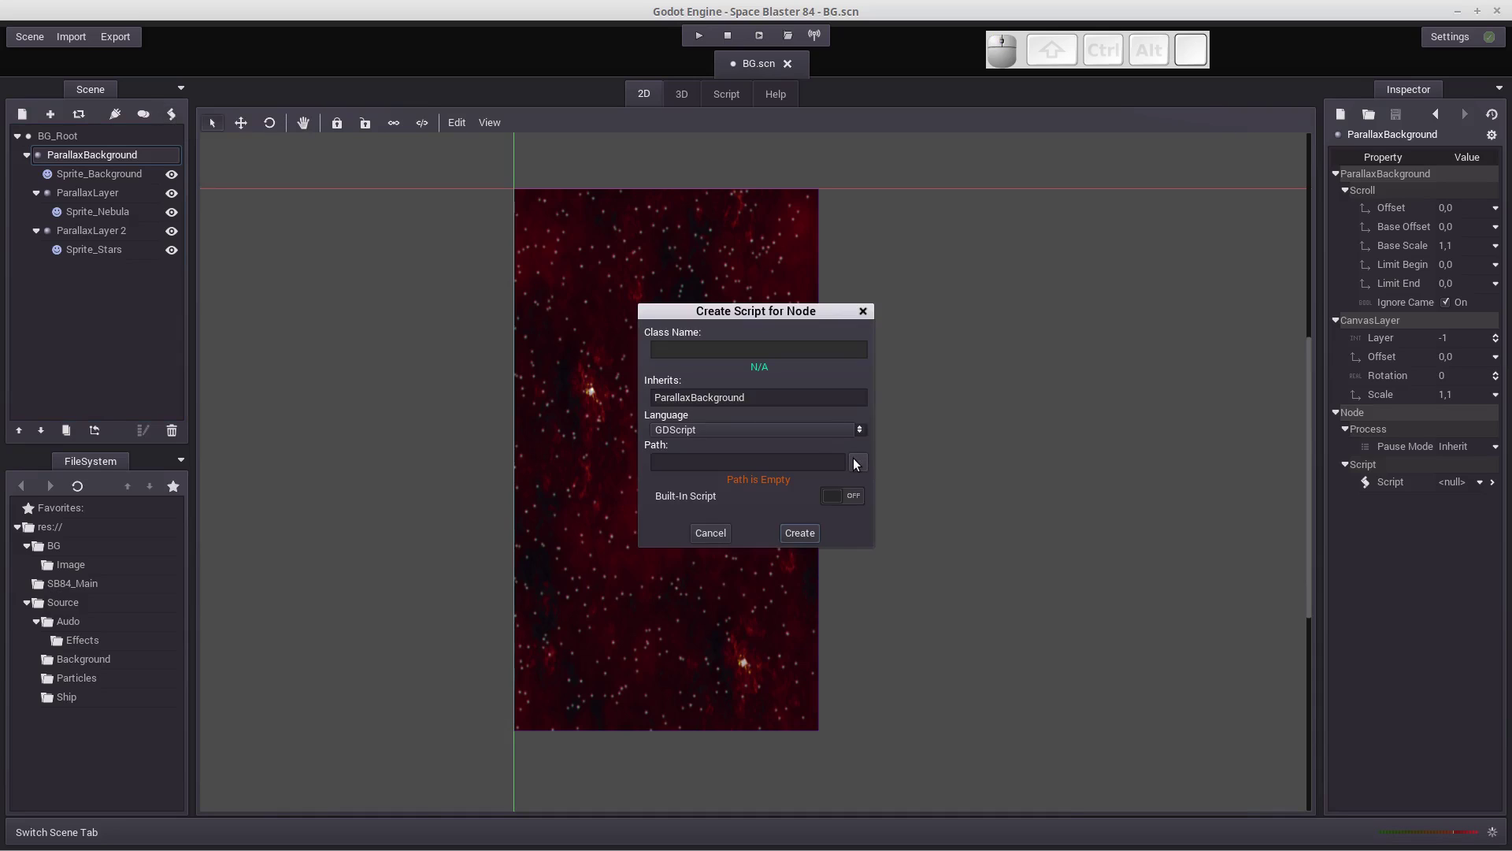
{"action": "left_click", "coordinate": [860, 467]}
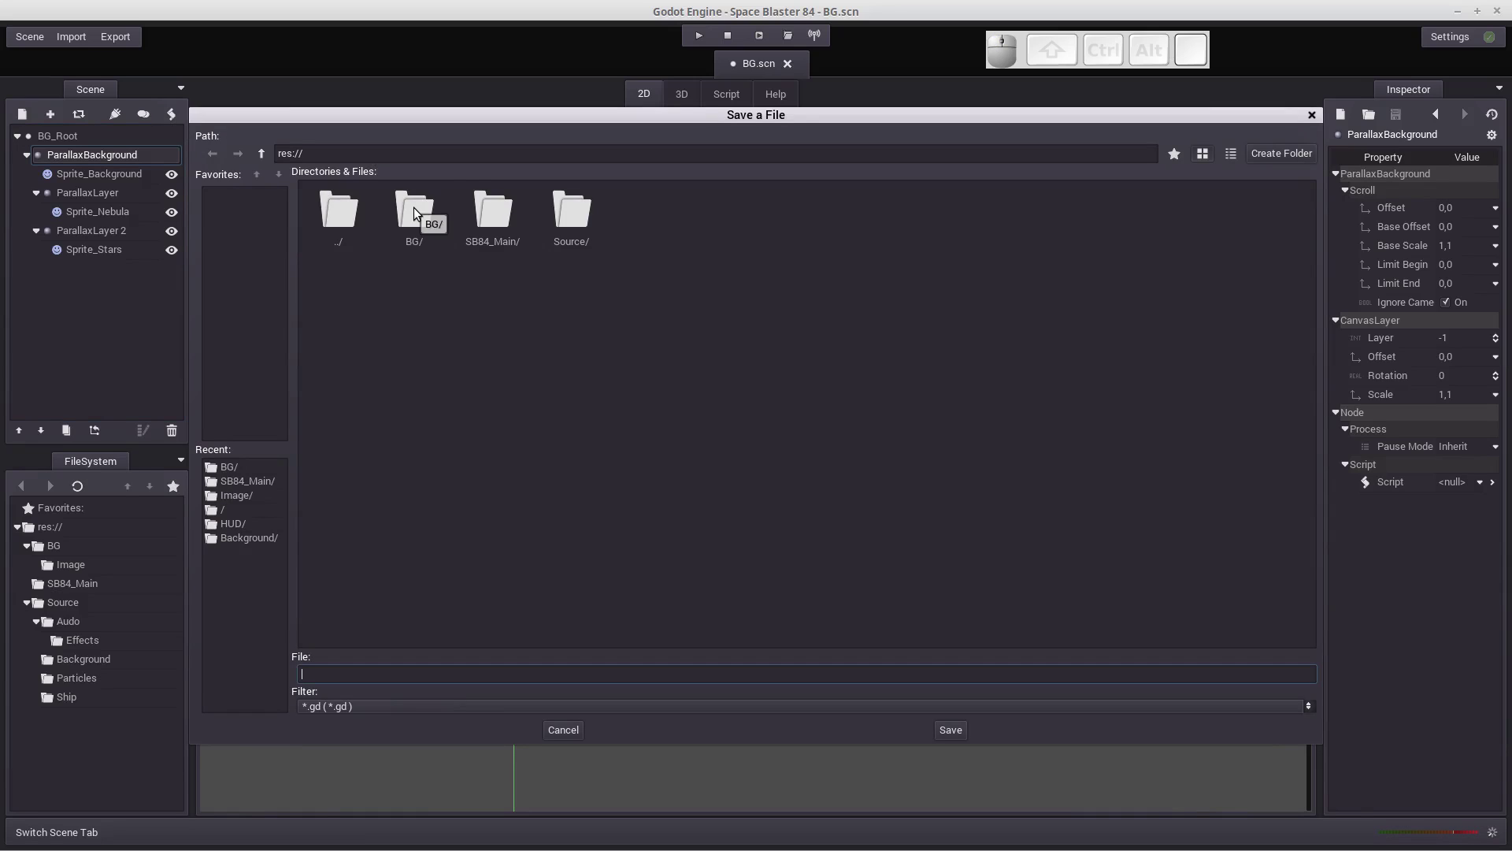
{"action": "left_click", "coordinate": [418, 212]}
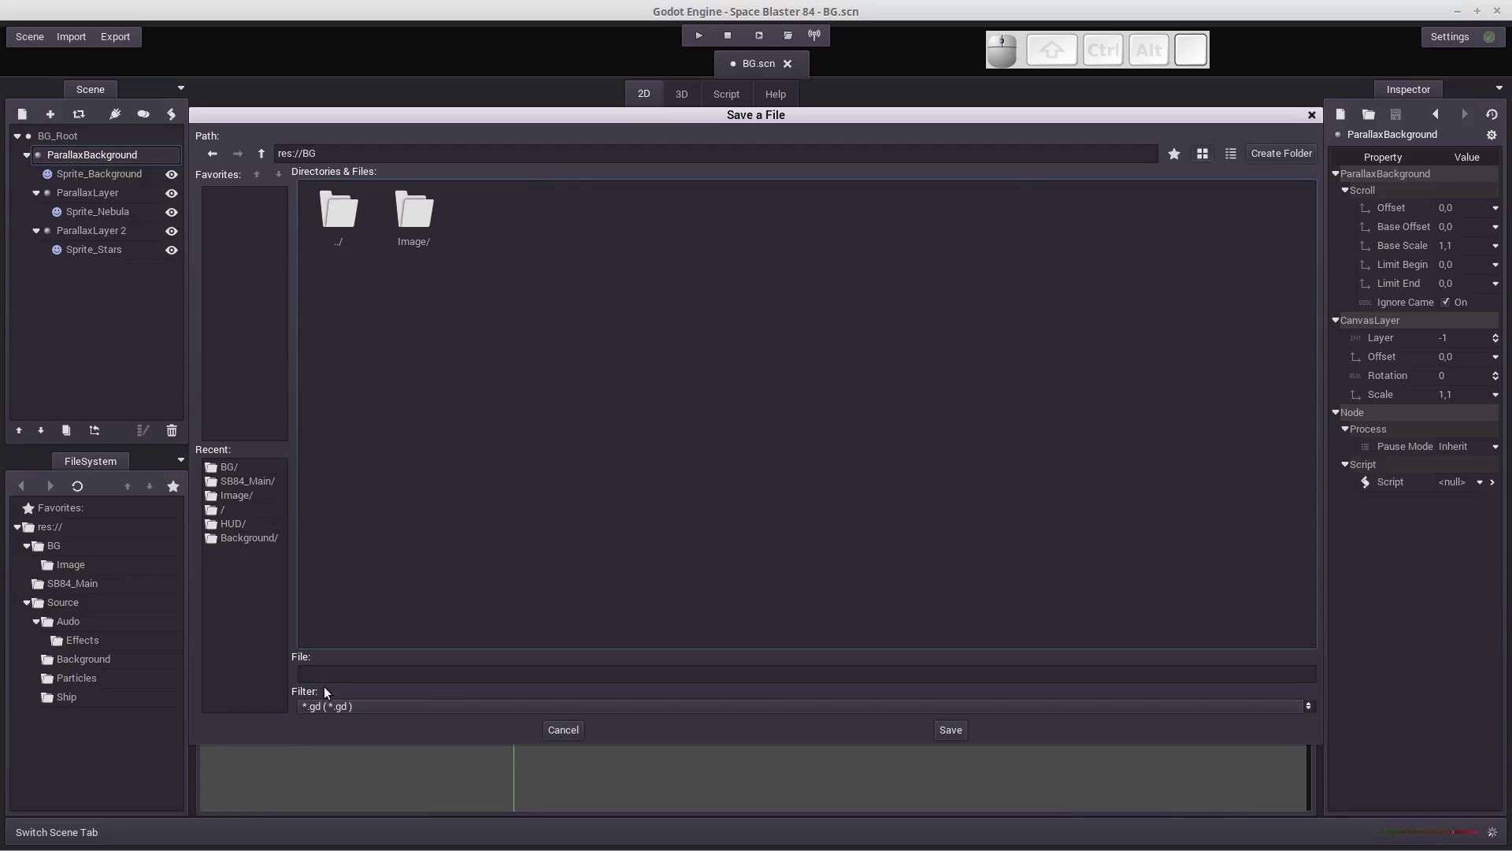
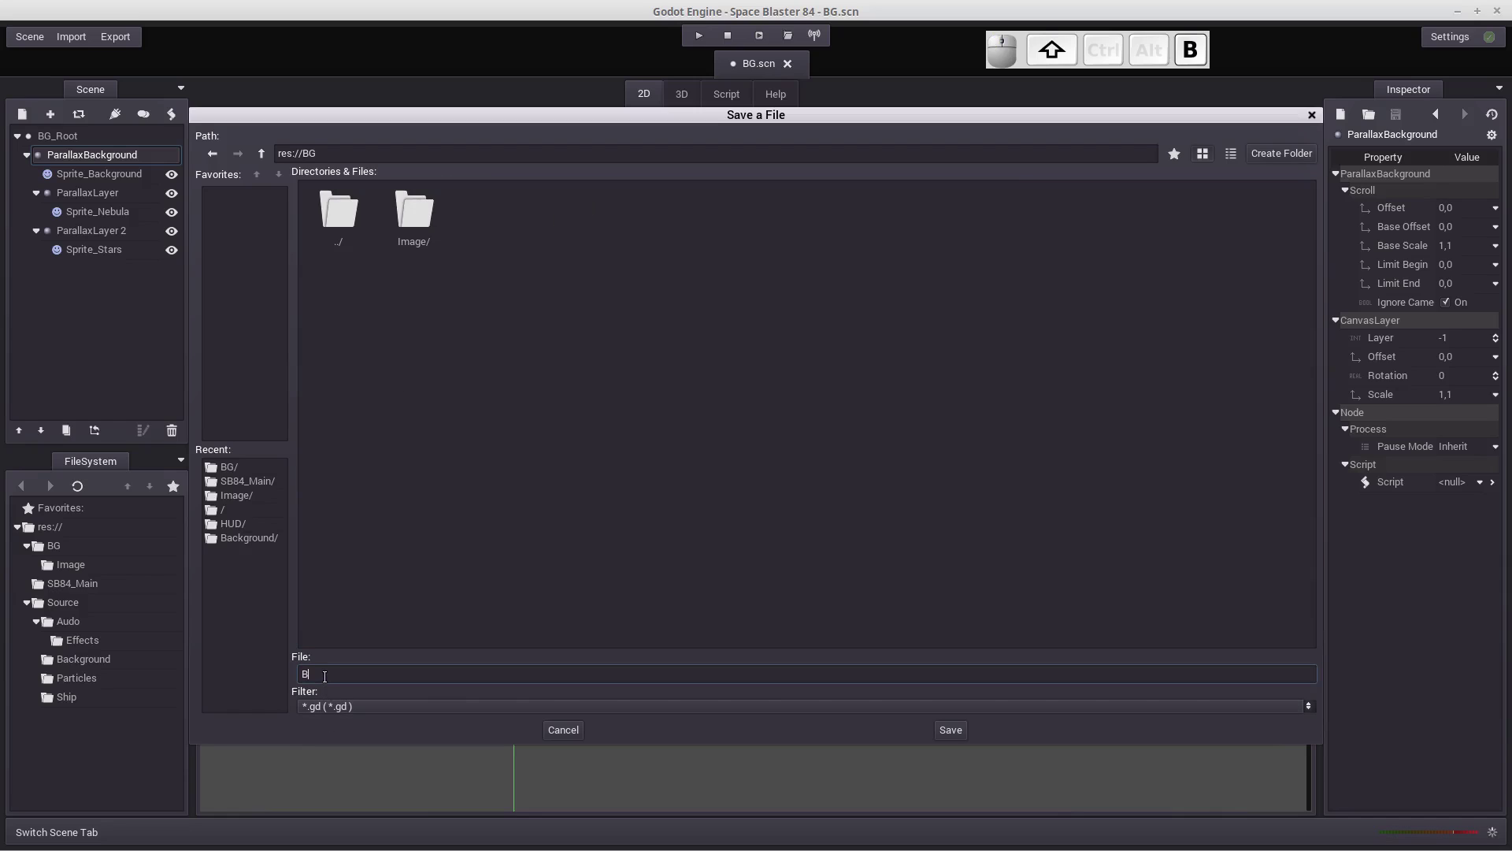
{"action": "key", "text": "Return"}
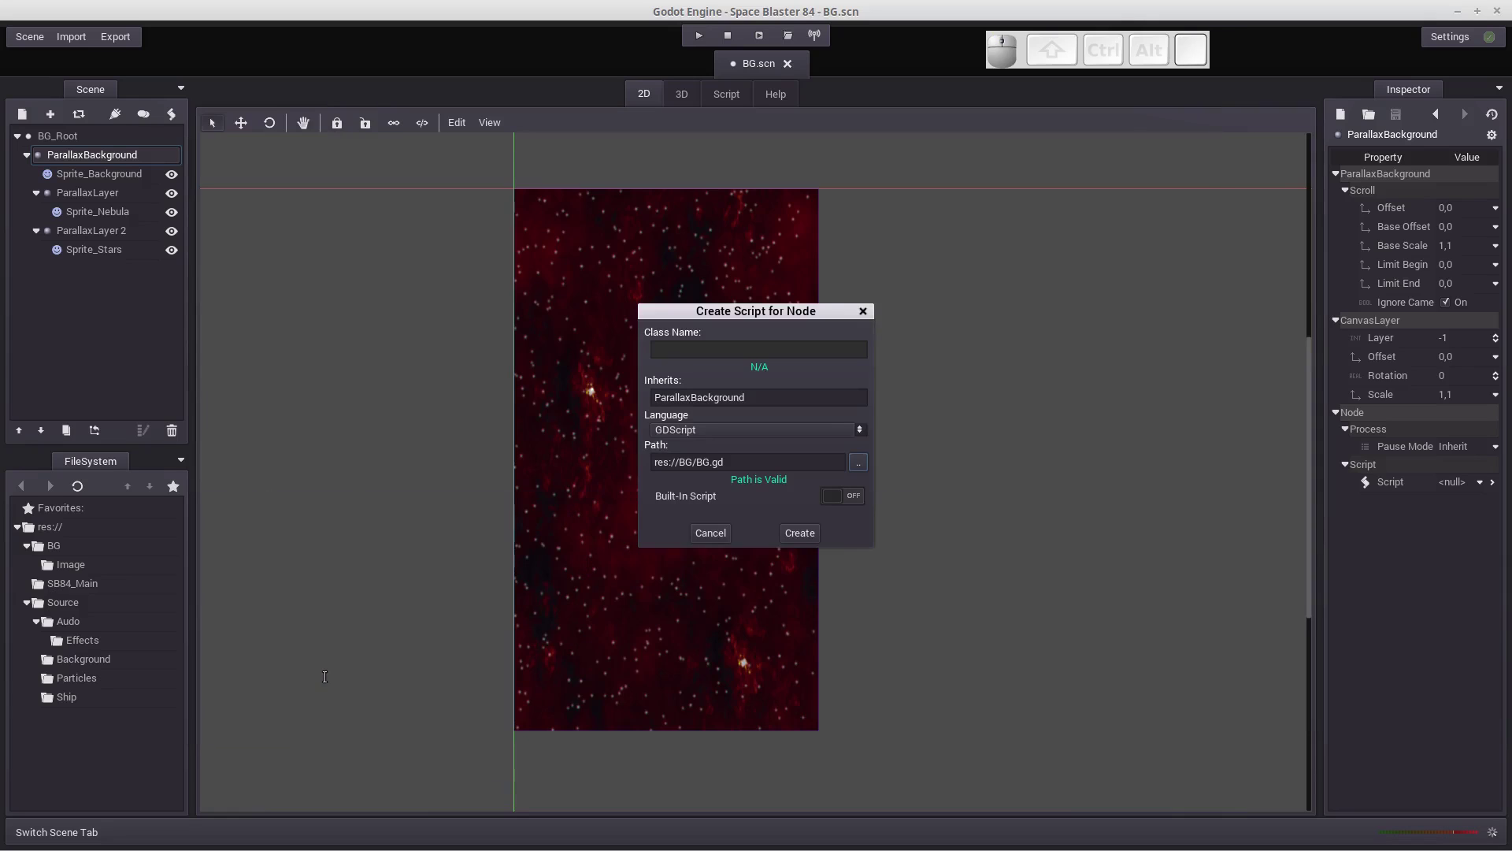
{"action": "left_click", "coordinate": [809, 539]}
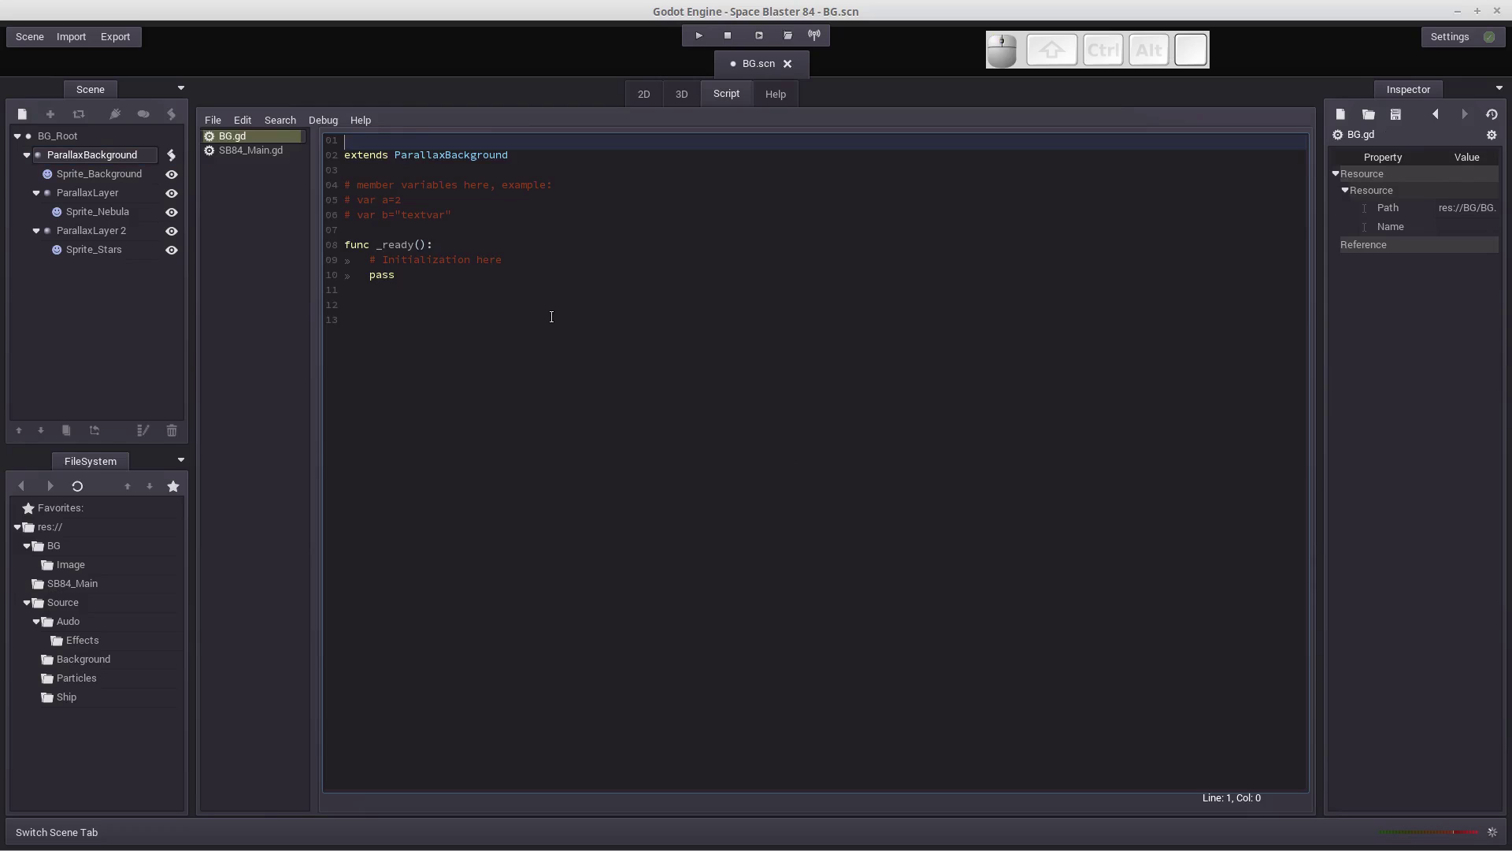
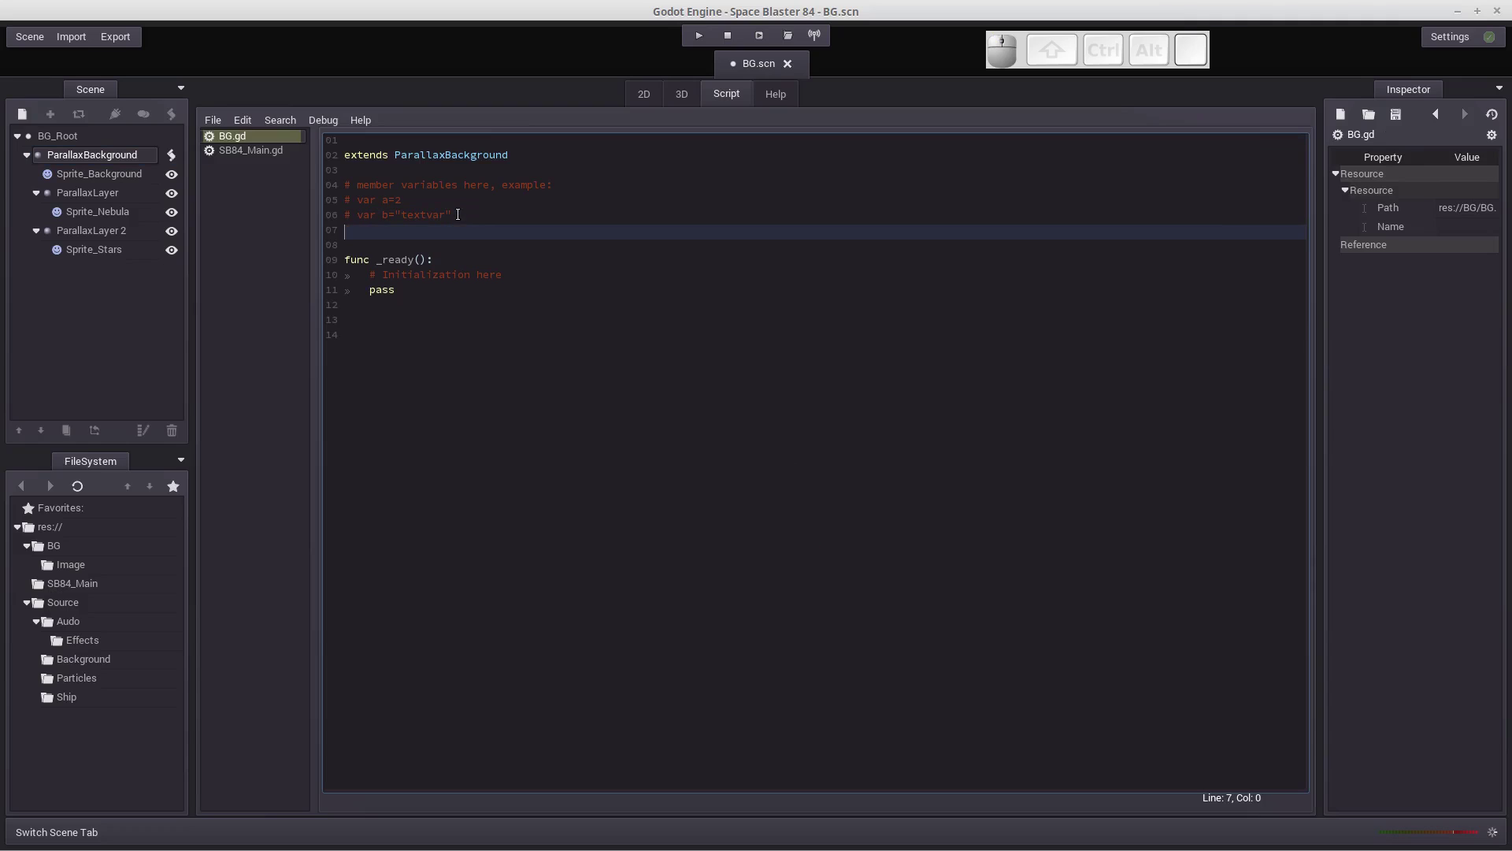
In BG.gd declare var offsetLoc = 0 and replace pass in _ready() with set_process(true).
{"action": "key", "text": "space"}
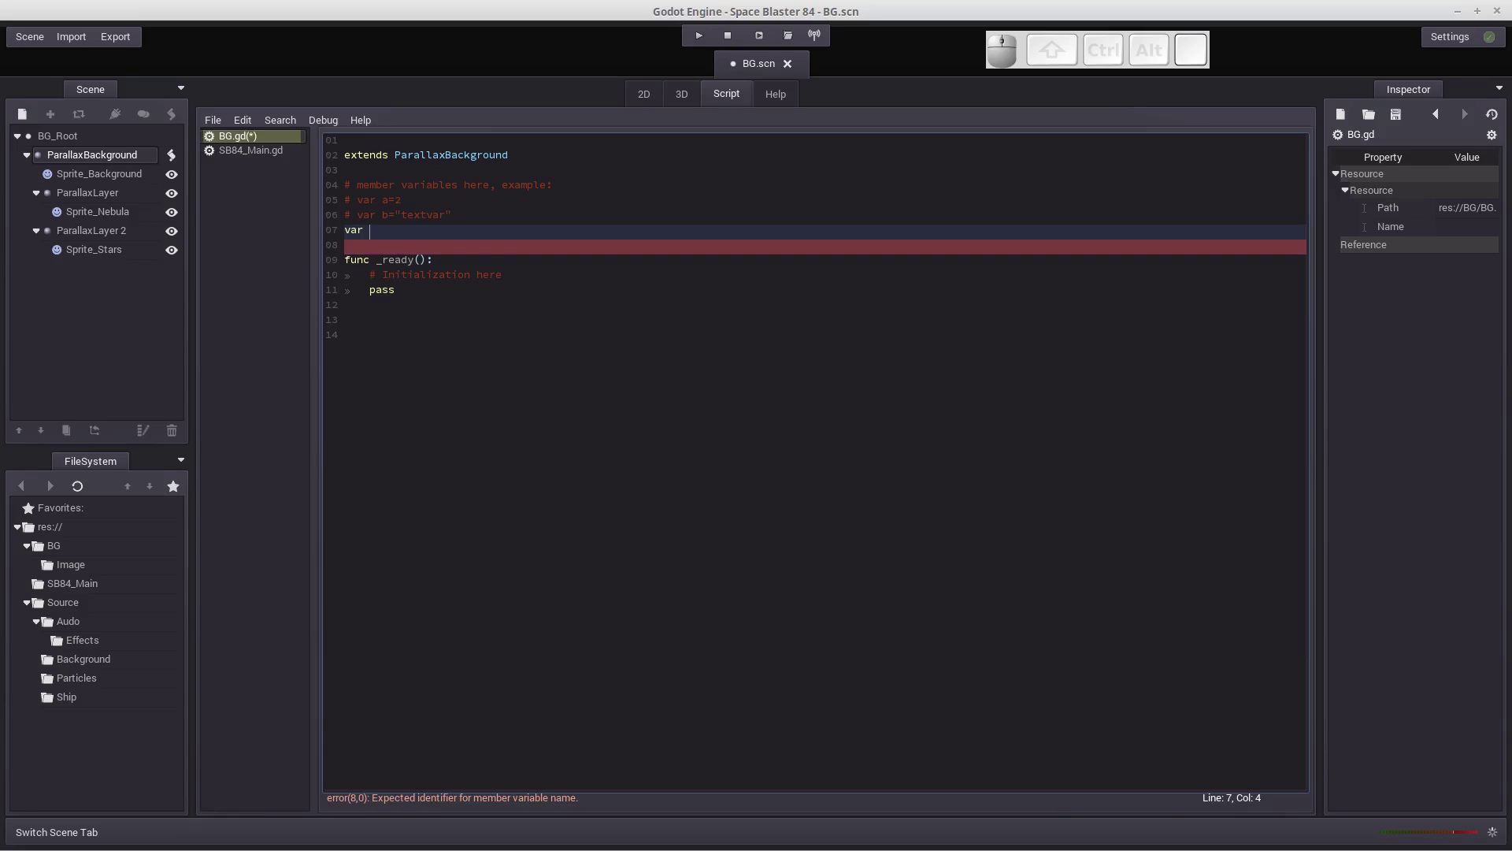
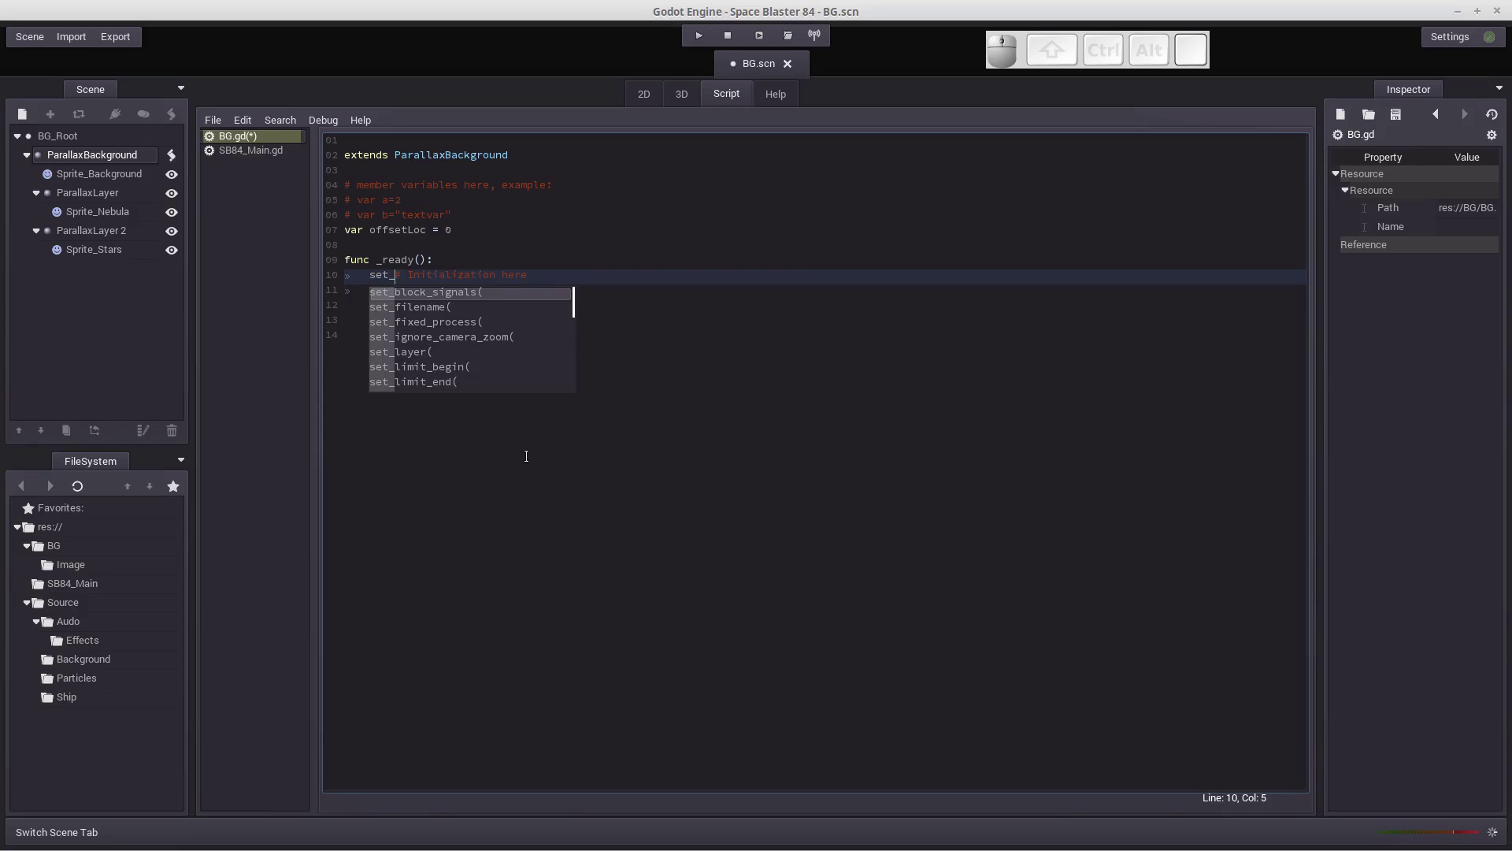
{"action": "key", "text": "p"}
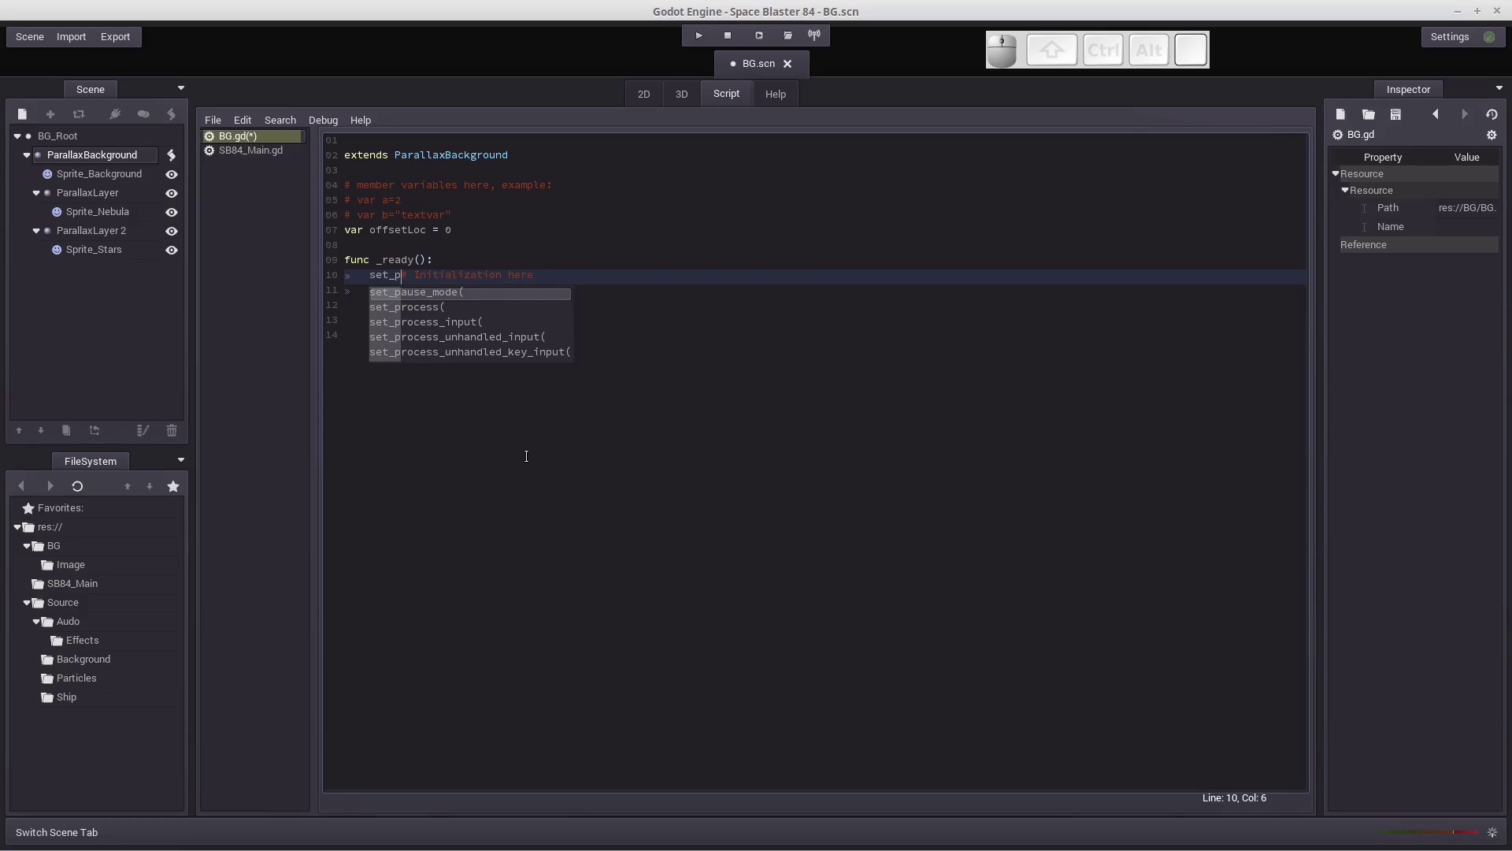
{"action": "key", "text": "Down"}
{"action": "key", "text": "Tab"}
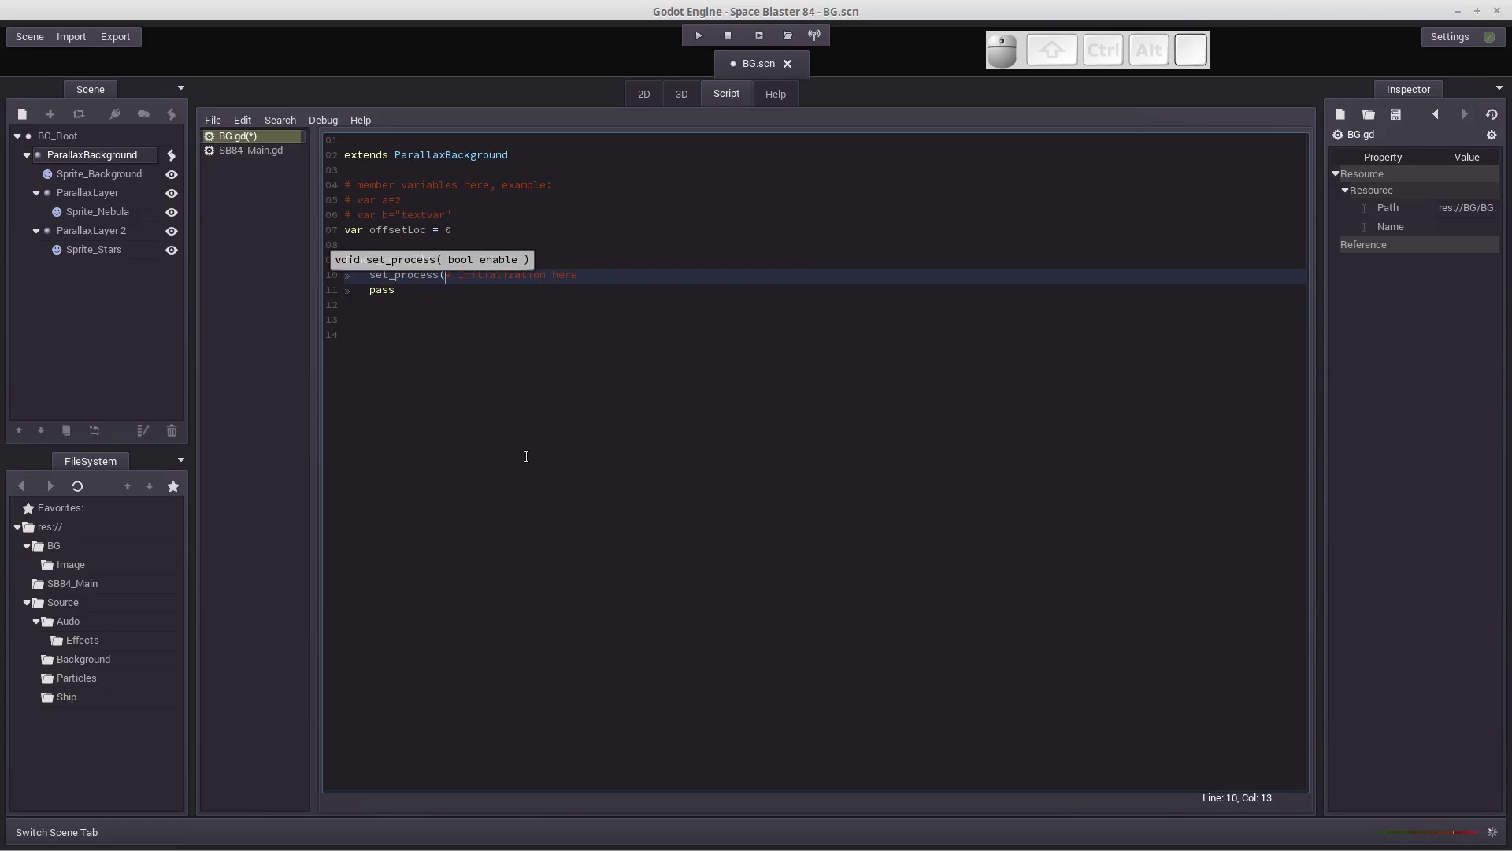
{"action": "key", "text": "t"}
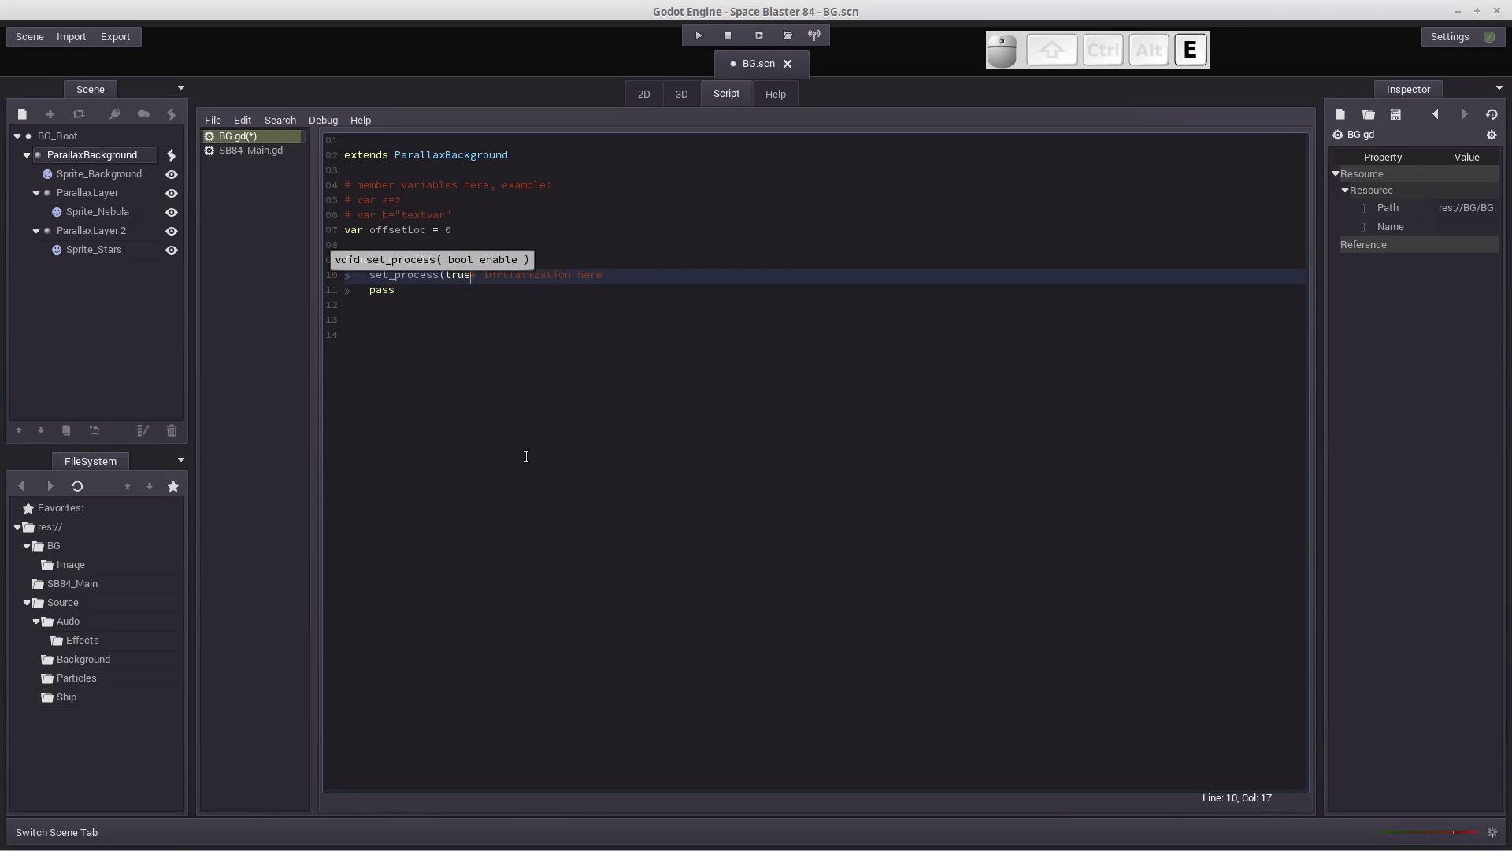
{"action": "key", "text": "shift+0"}
{"action": "key", "text": "Return"}
{"action": "key", "text": "Delete"}
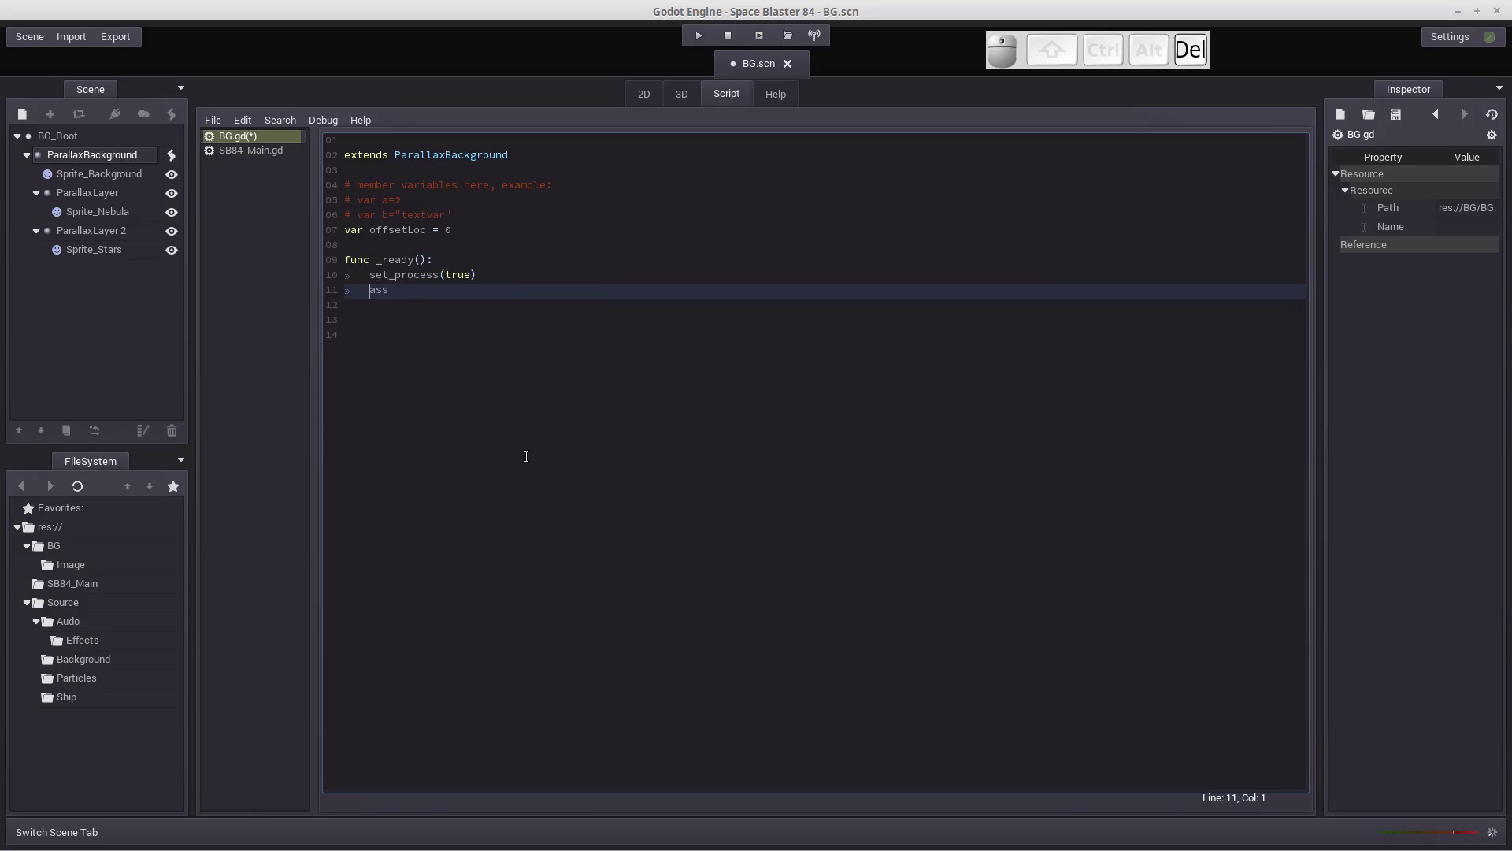
{"action": "key", "text": "Return"}
Add a _process(delta) function below _ready() and begin its body.
{"action": "key", "text": "BackSpace"}
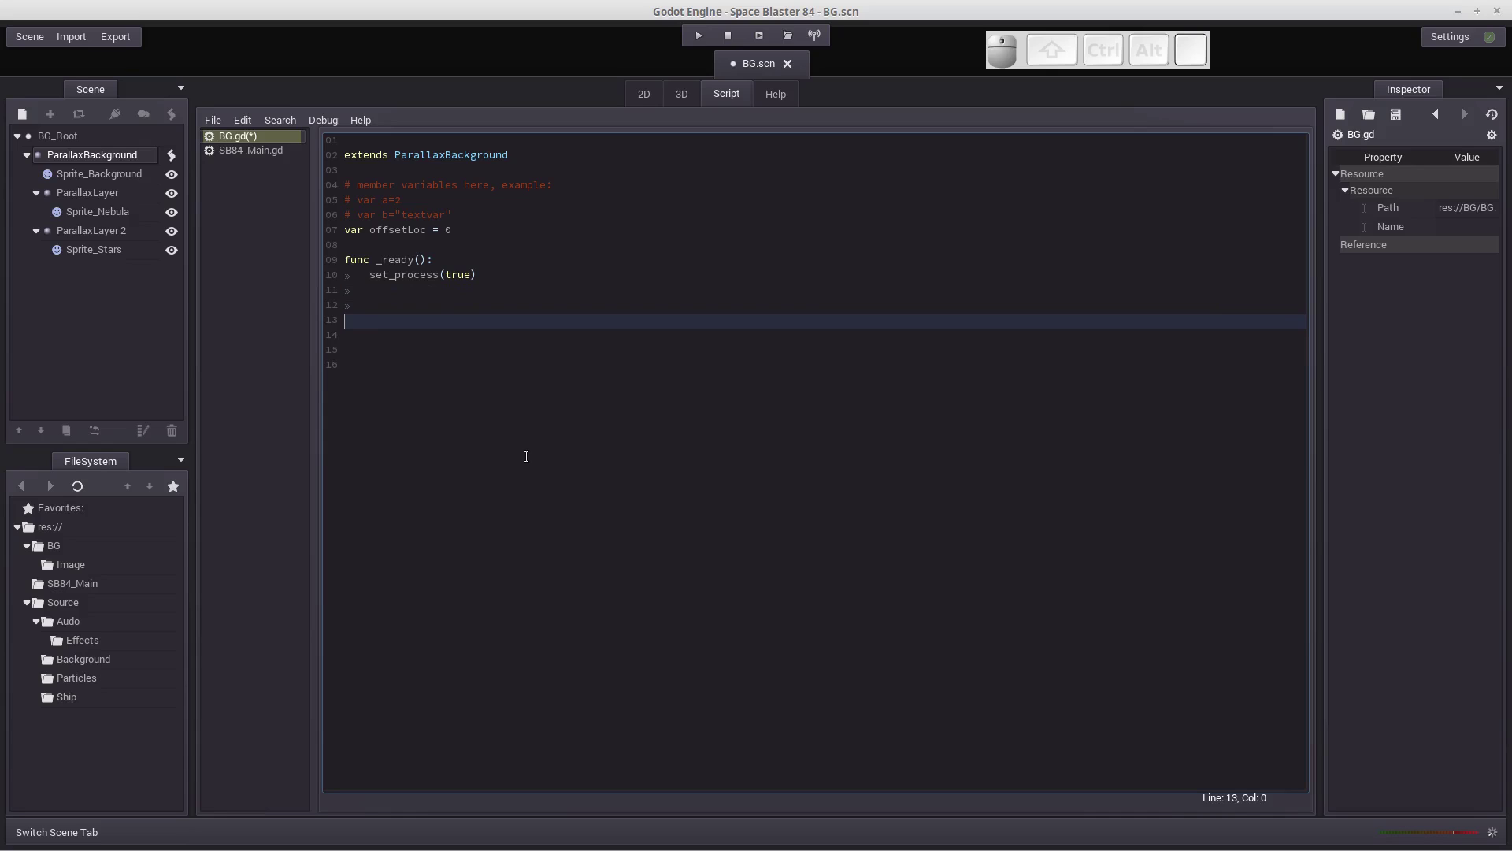
{"action": "key", "text": "f"}
{"action": "key", "text": "u"}
{"action": "key", "text": "space"}
{"action": "key", "text": "shift+-"}
{"action": "key", "text": "Tab"}
{"action": "key", "text": "Return"}
{"action": "key", "text": "Tab"}
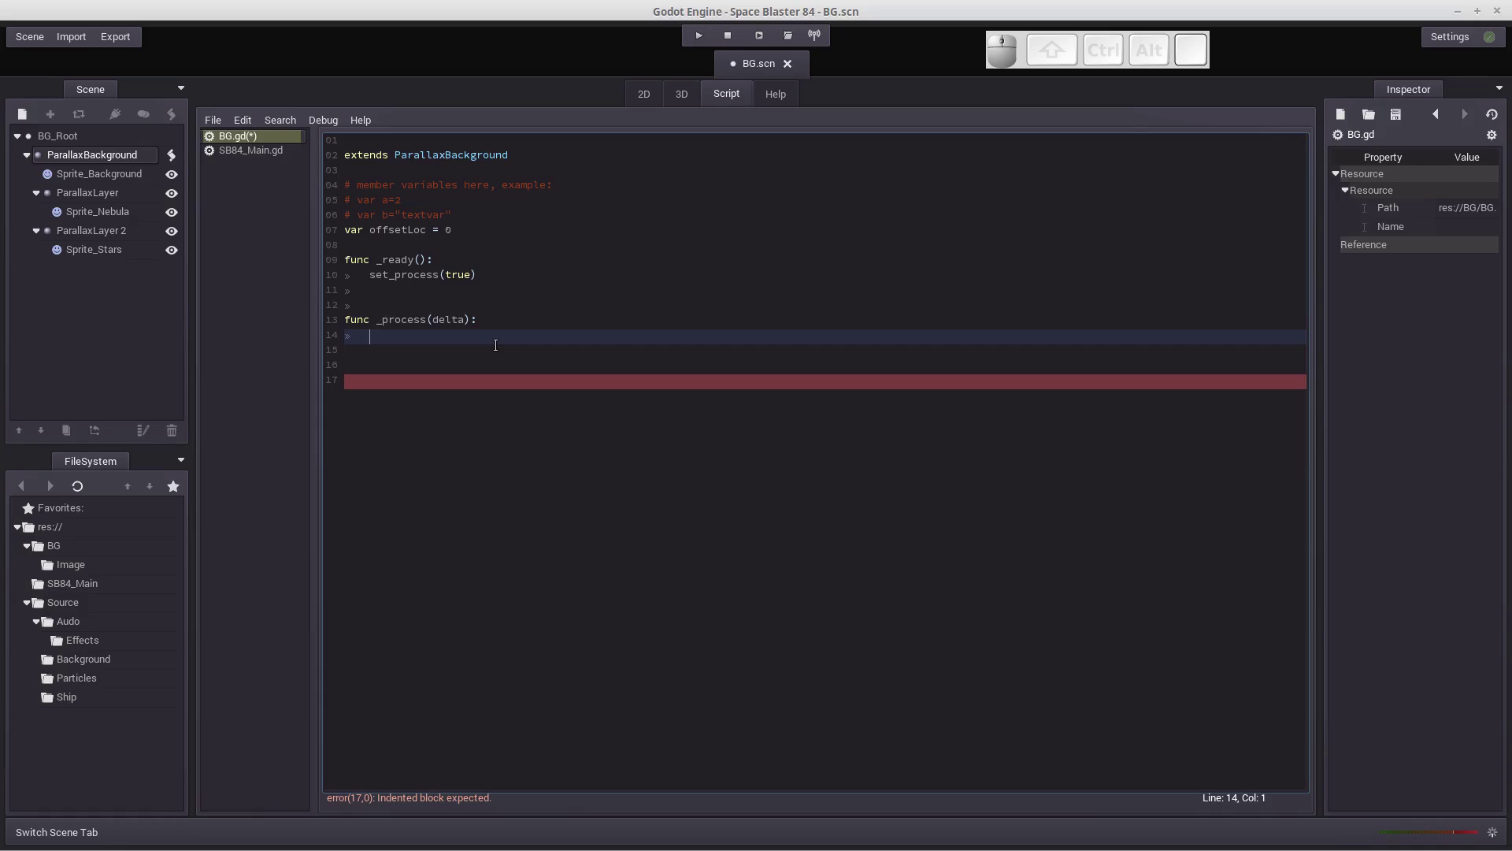
Write offsetLoc = offsetLoc + 150 * delta inside _process.
{"action": "key", "text": "o"}
{"action": "key", "text": "Tab"}
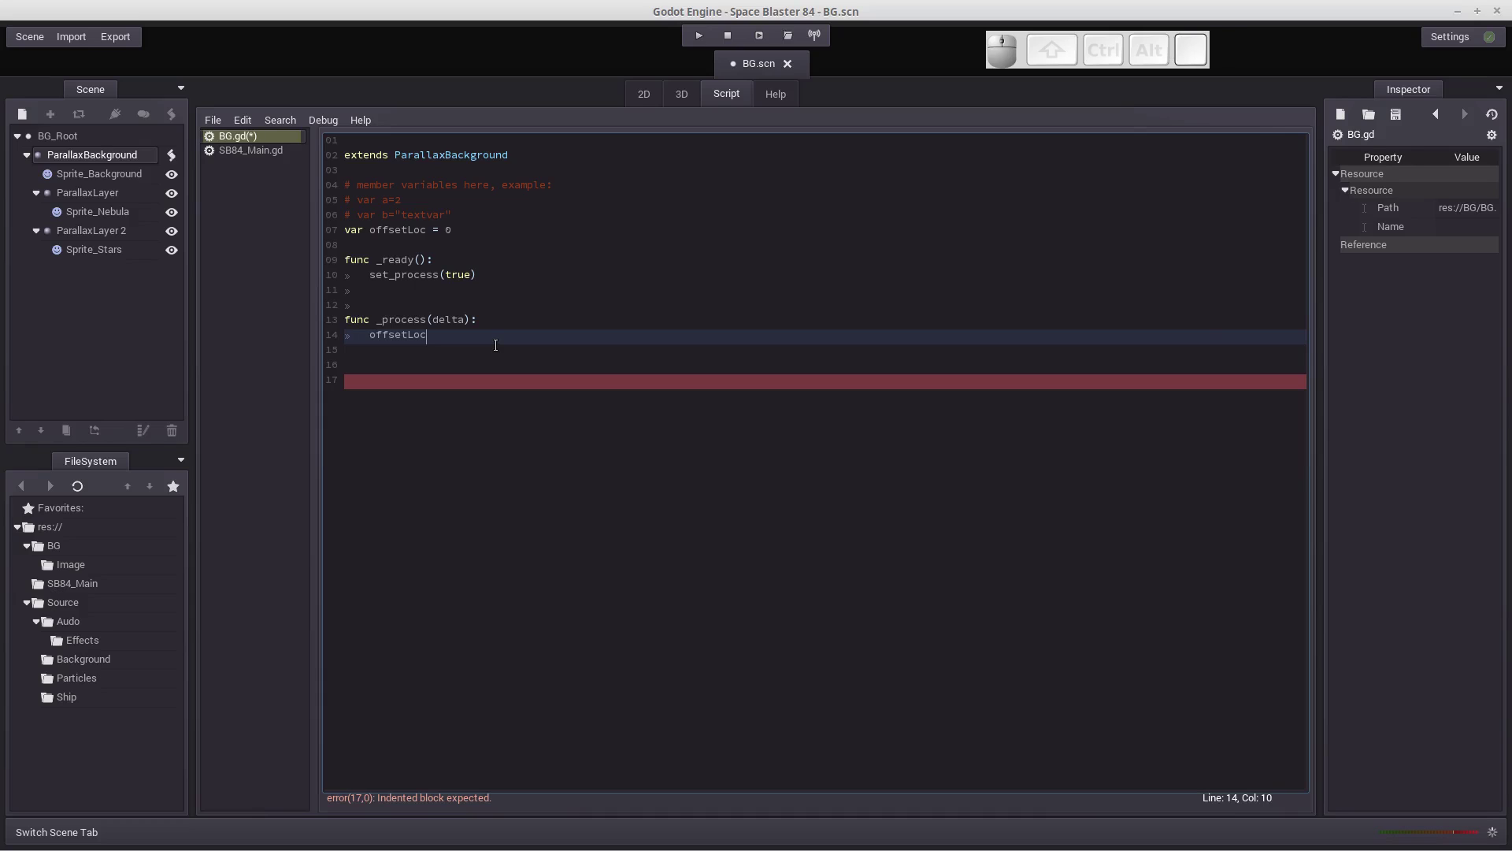
{"action": "key", "text": "space"}
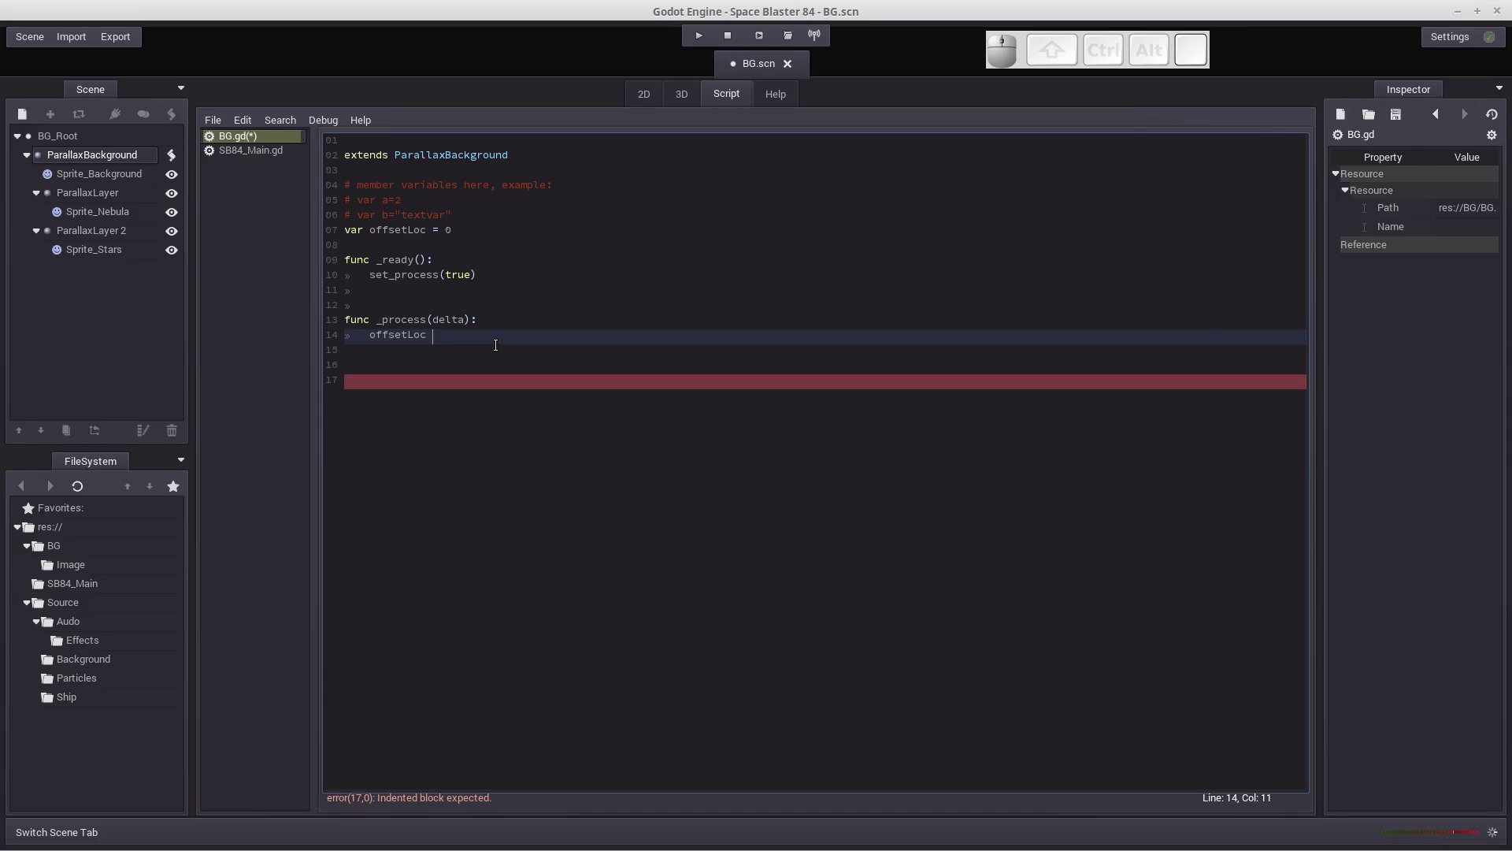
{"action": "key", "text": "="}
{"action": "key", "text": "space"}
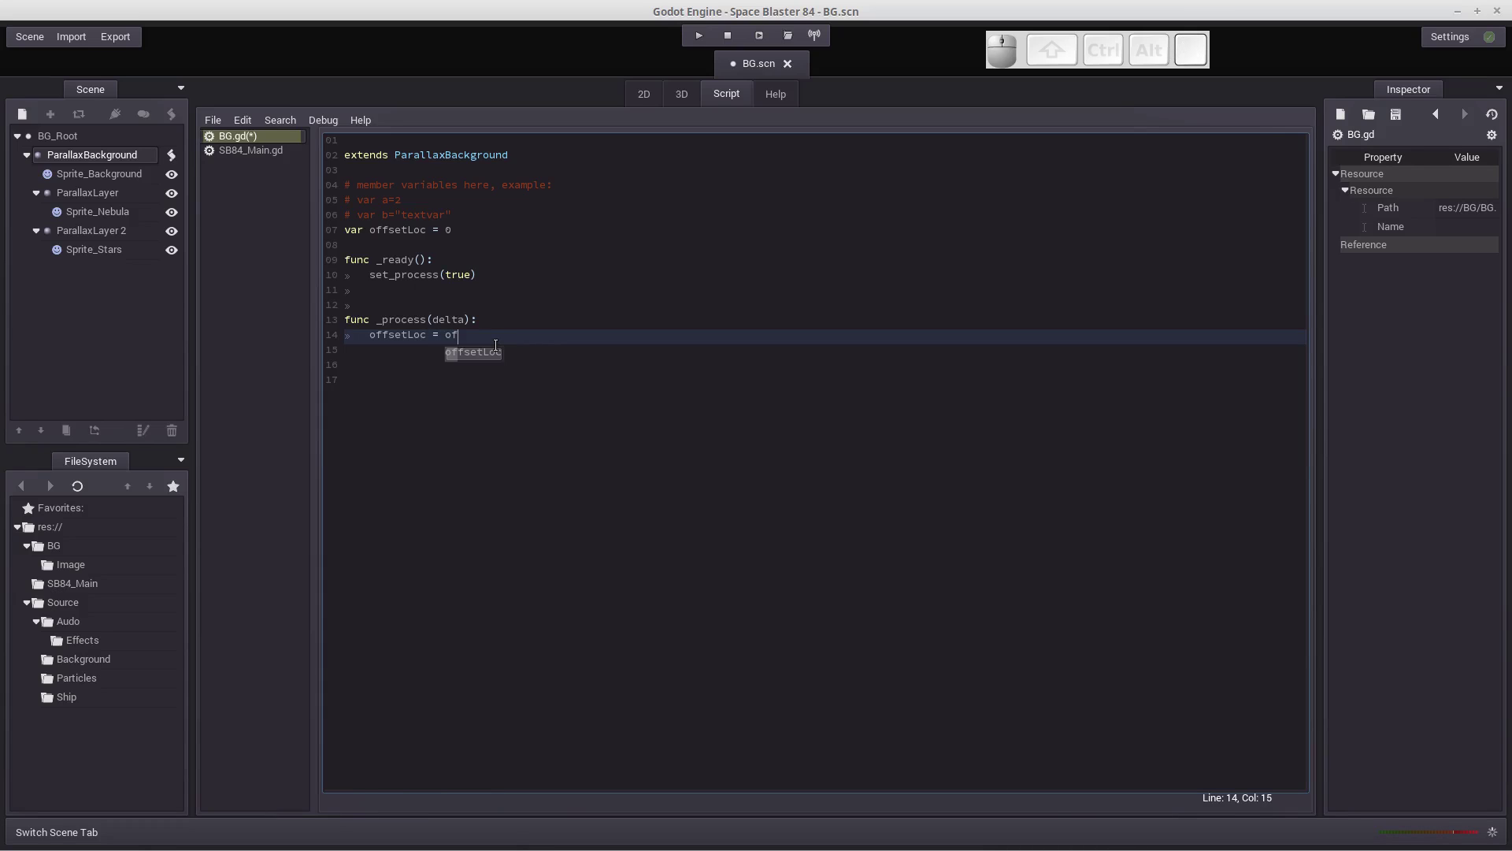
{"action": "key", "text": "Tab"}
{"action": "key", "text": "space"}
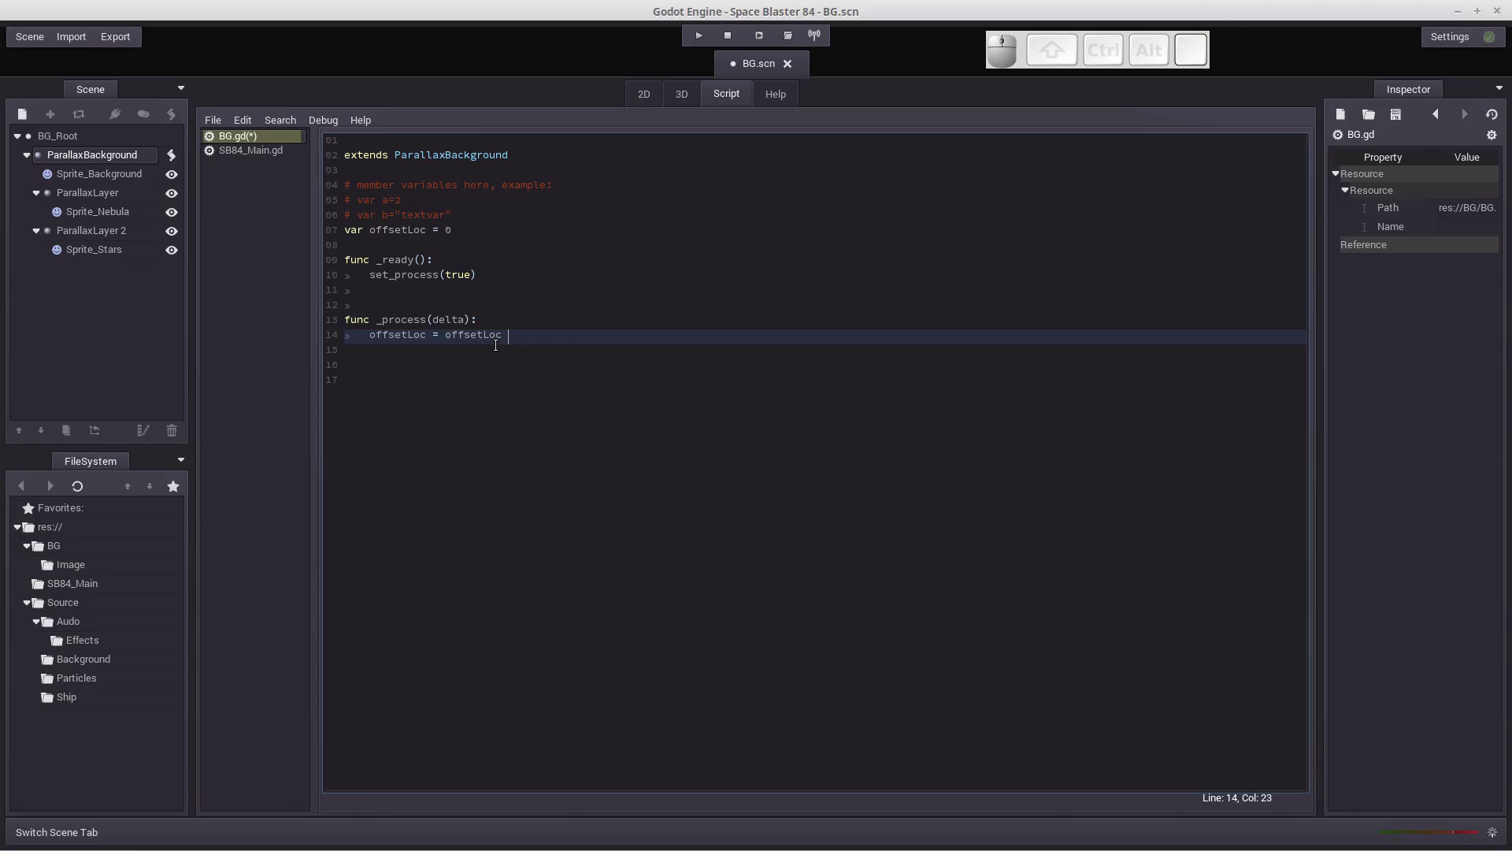
{"action": "key", "text": "shift+="}
{"action": "key", "text": "space"}
{"action": "key", "text": "1"}
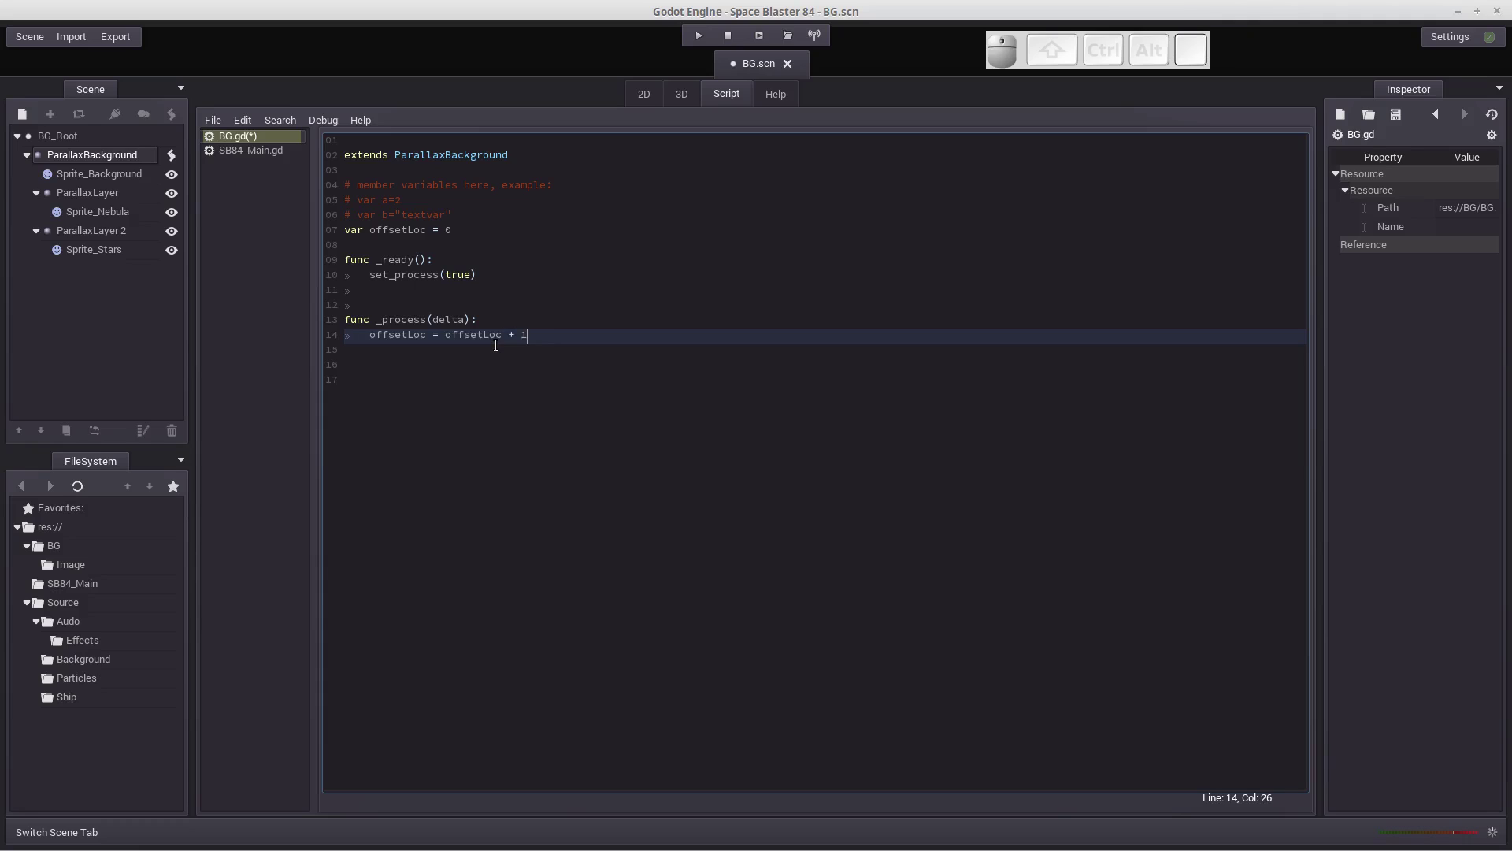
{"action": "key", "text": "space"}
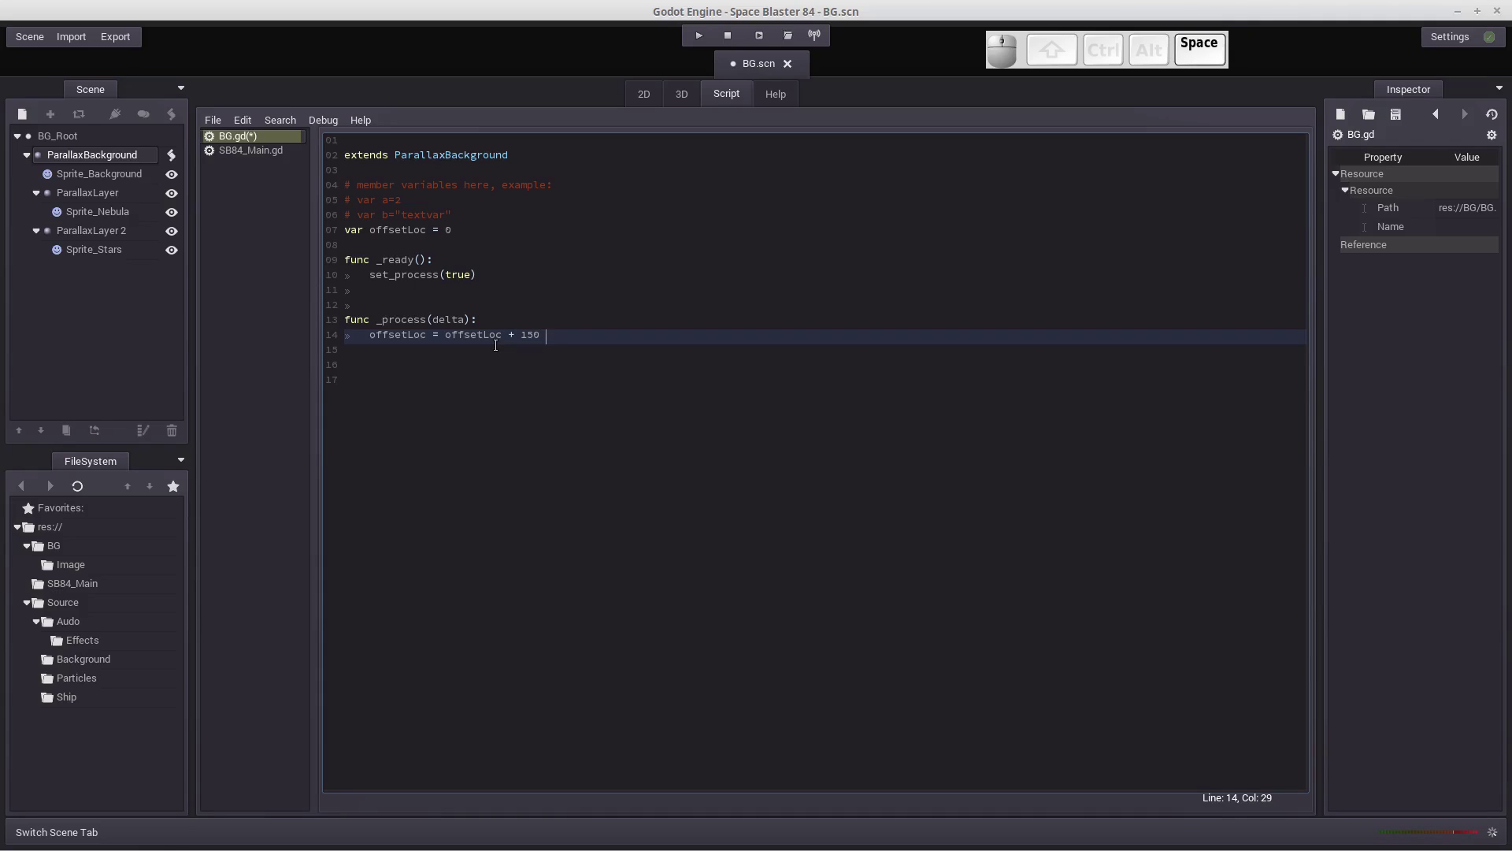
{"action": "key", "text": "shift+8"}
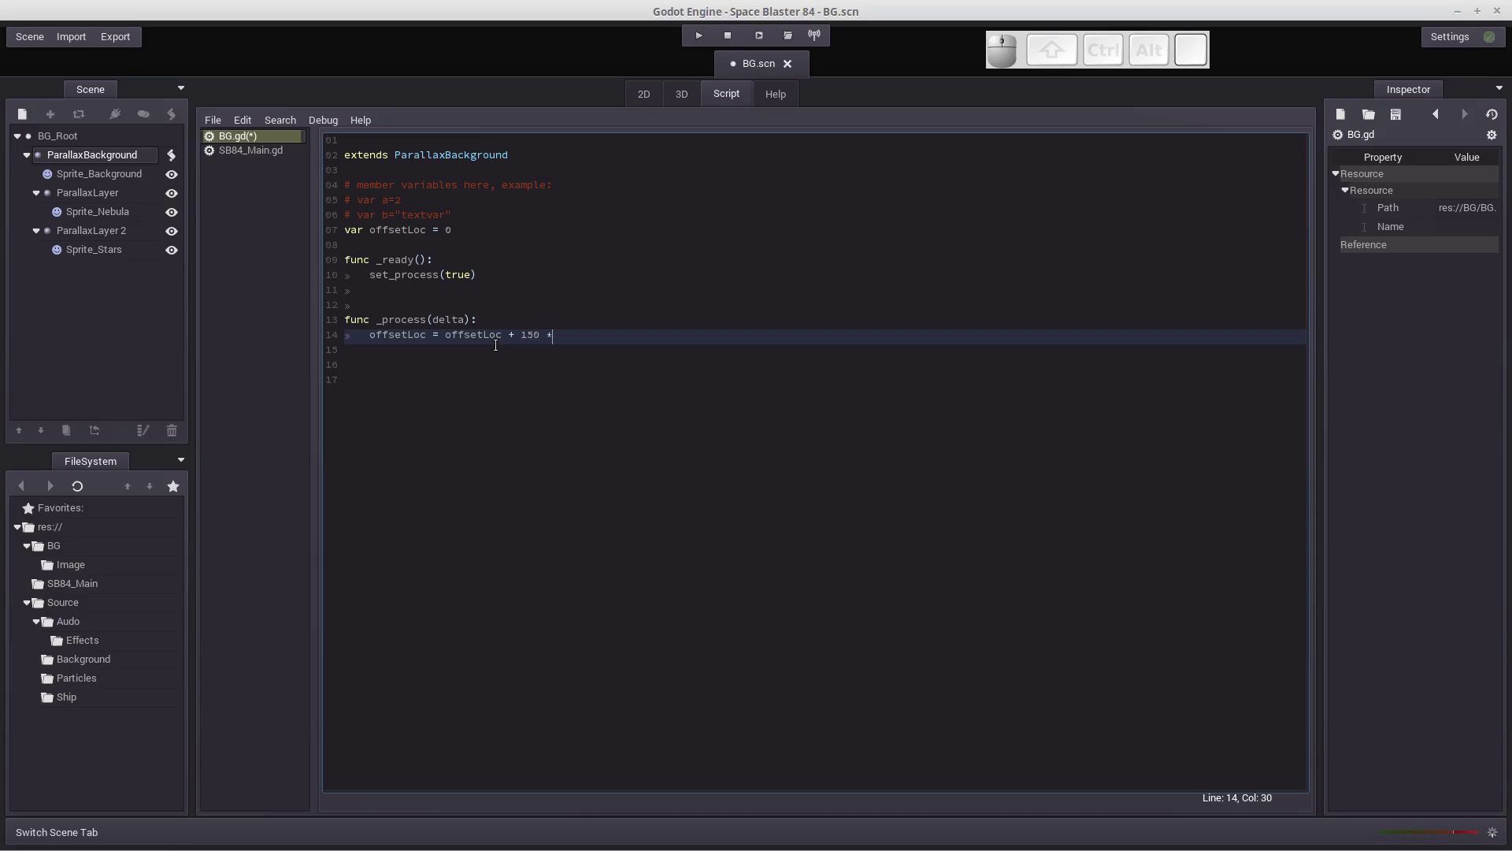
{"action": "key", "text": "space"}
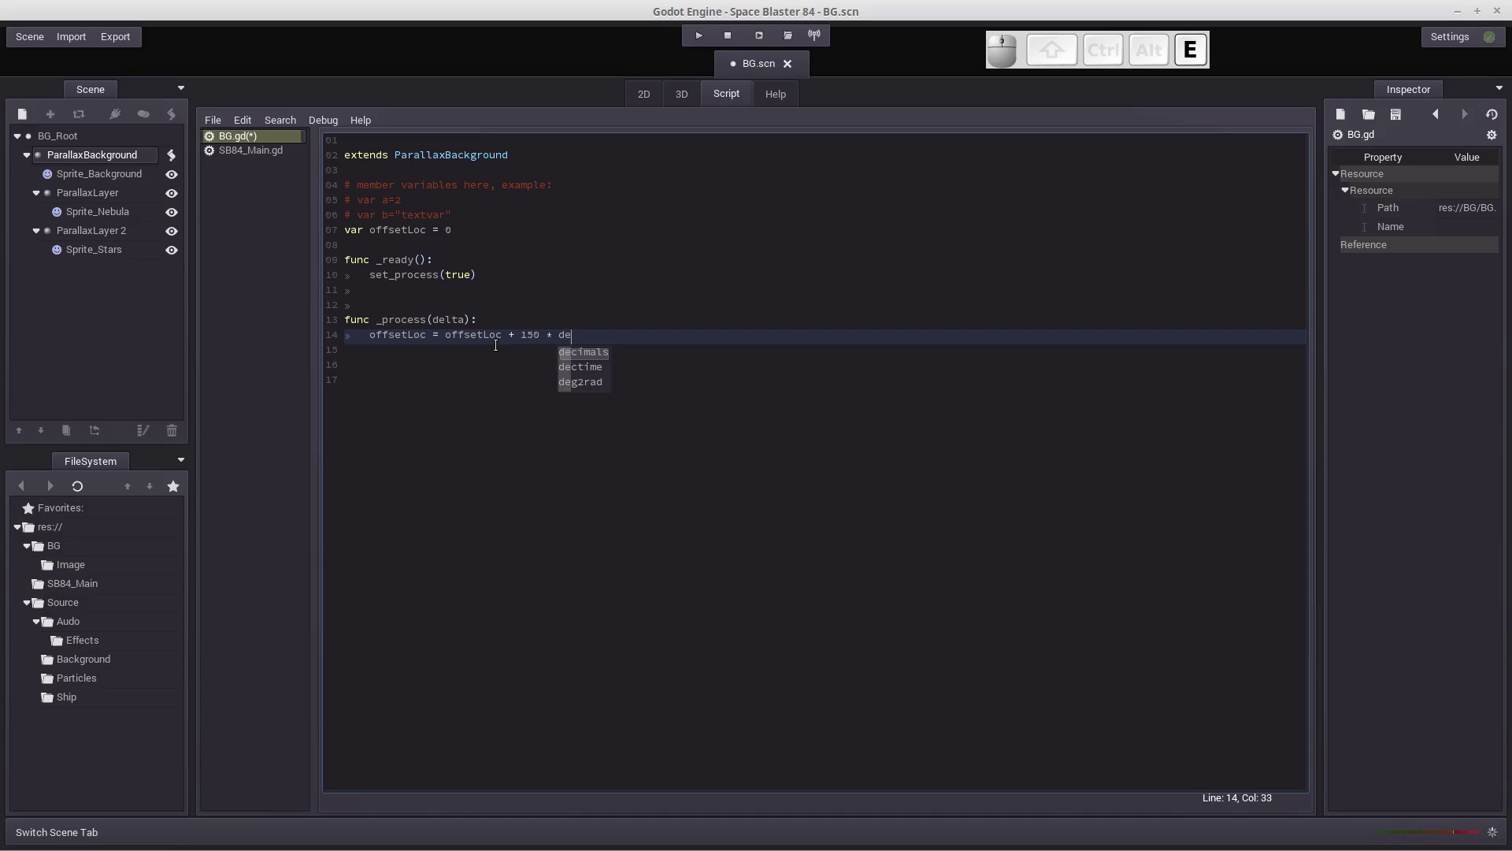
{"action": "key", "text": "l"}
{"action": "key", "text": "Insert"}
{"action": "key", "text": "BackSpace"}
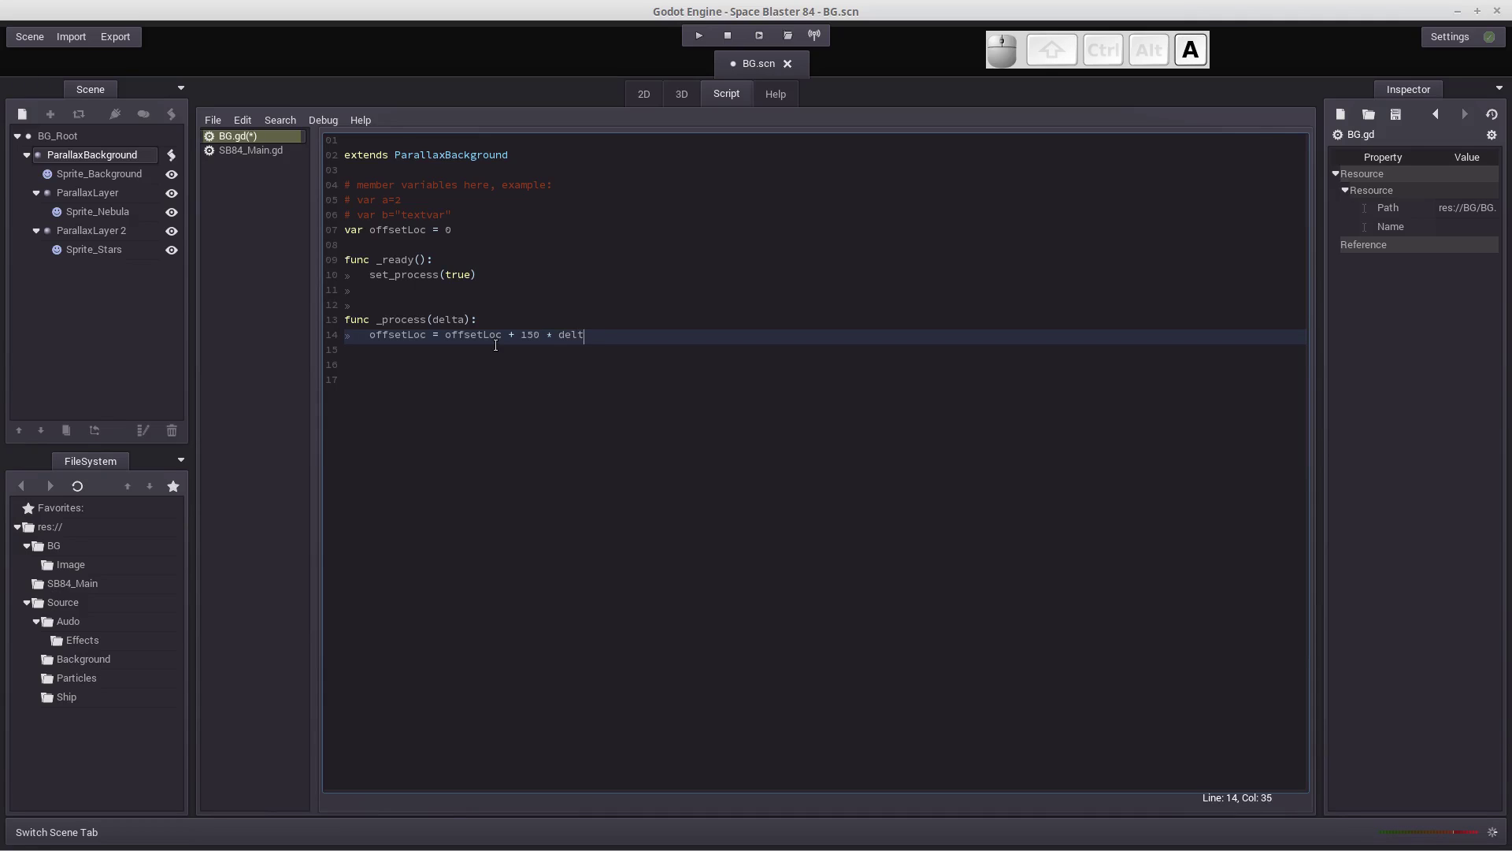
{"action": "key", "text": "Return"}
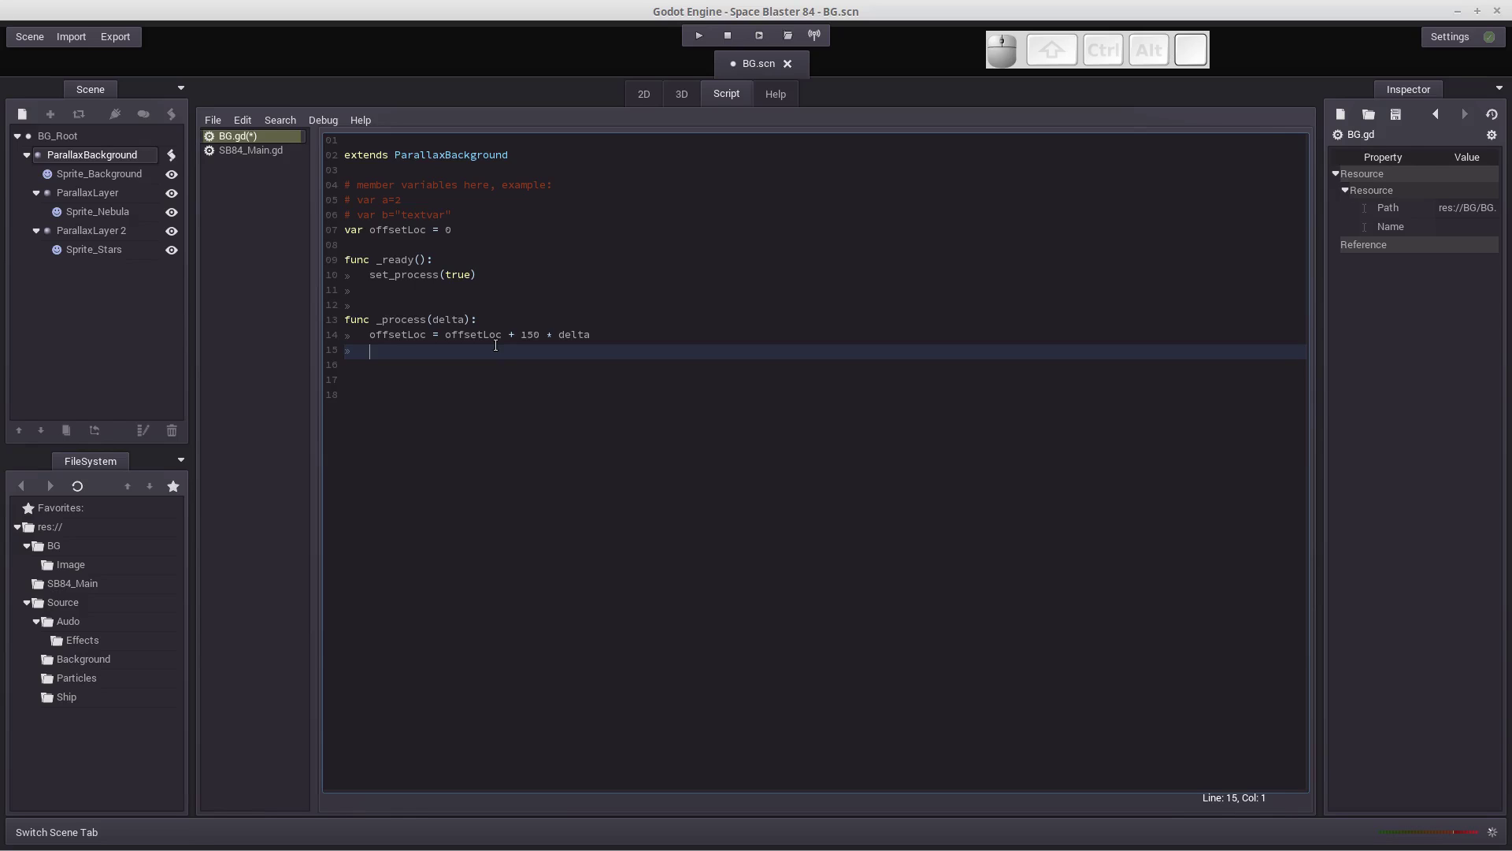
Start line 15 with set_scroll_offset( and a Vector2 argument via autocomplete.
{"action": "key", "text": "shift+-"}
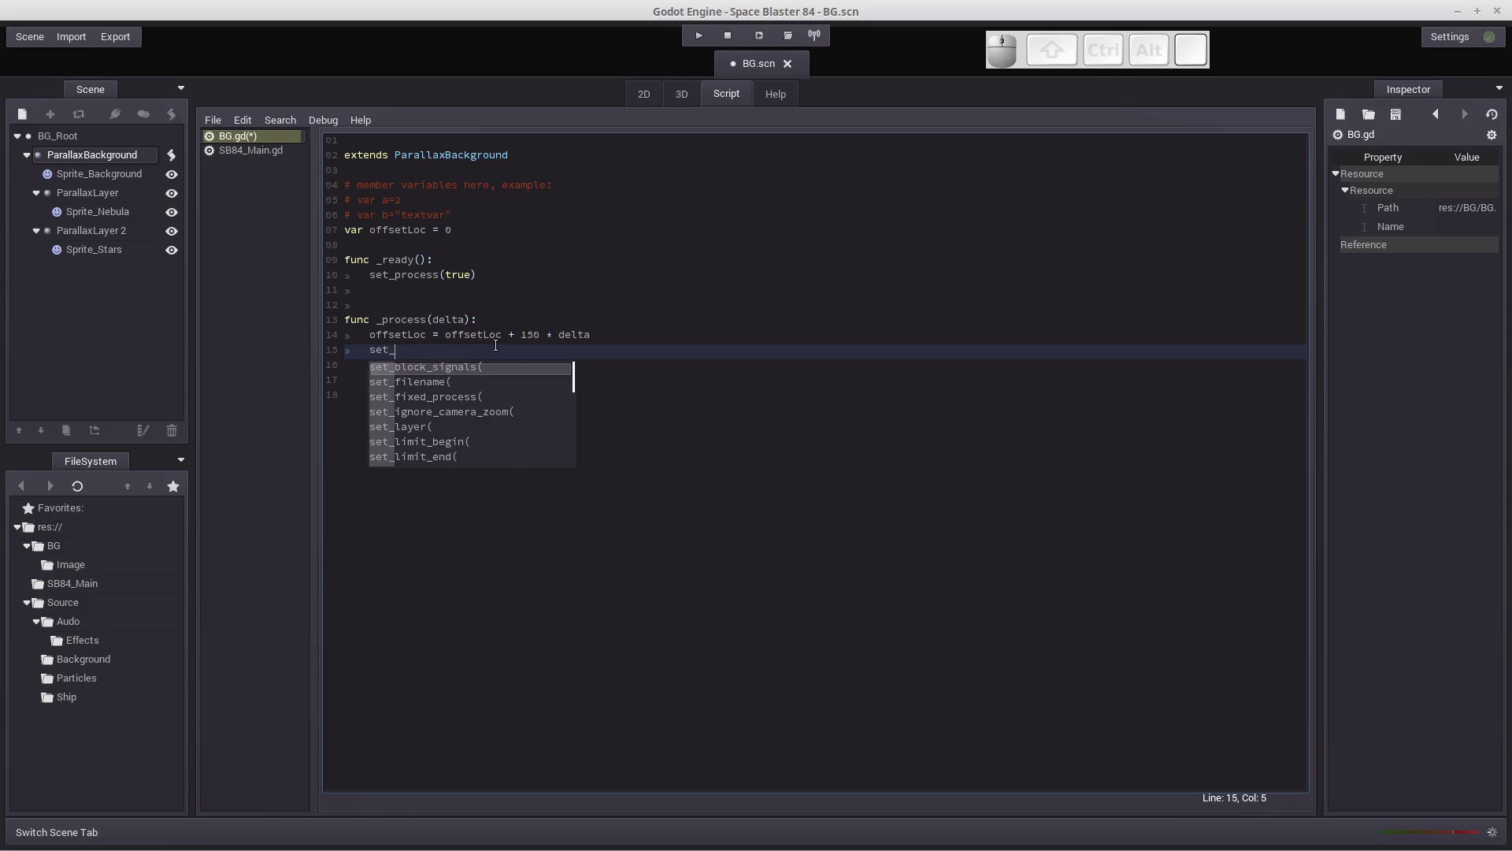
{"action": "key", "text": "s"}
{"action": "key", "text": "c"}
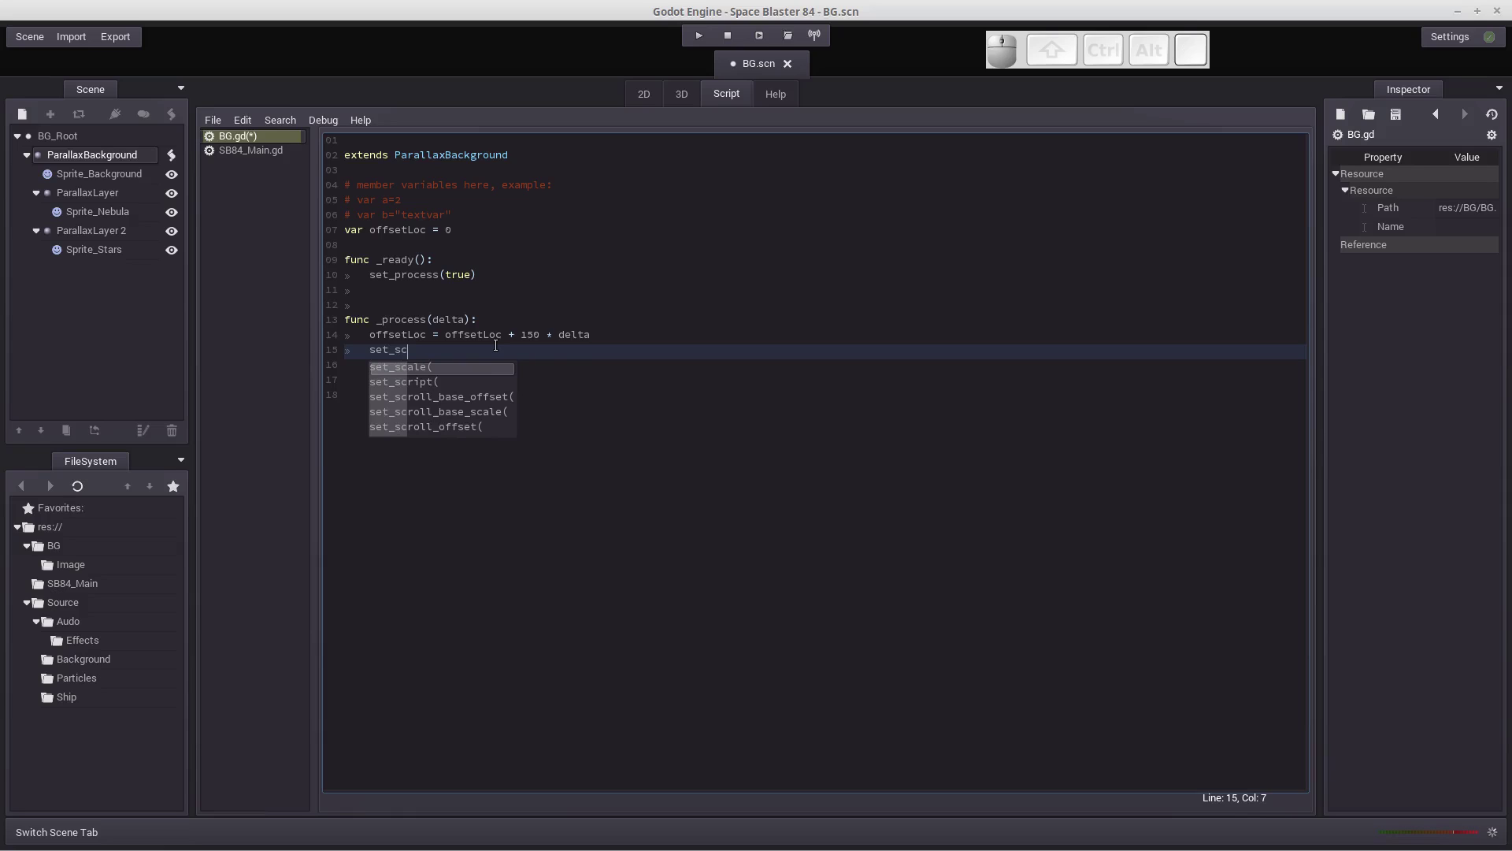
{"action": "key", "text": "Down"}
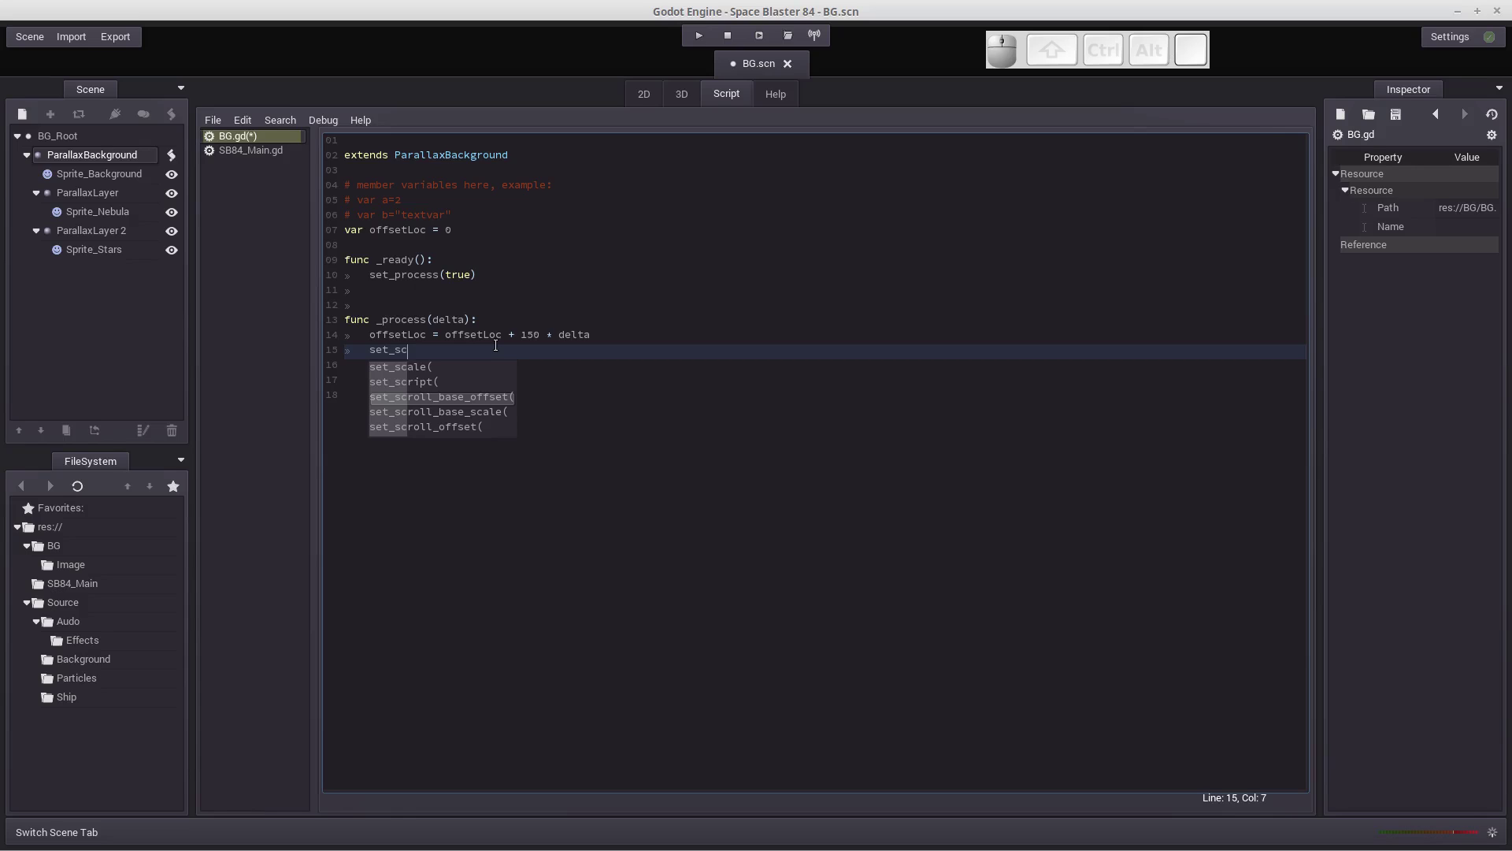
{"action": "key", "text": "Down"}
{"action": "key", "text": "Return"}
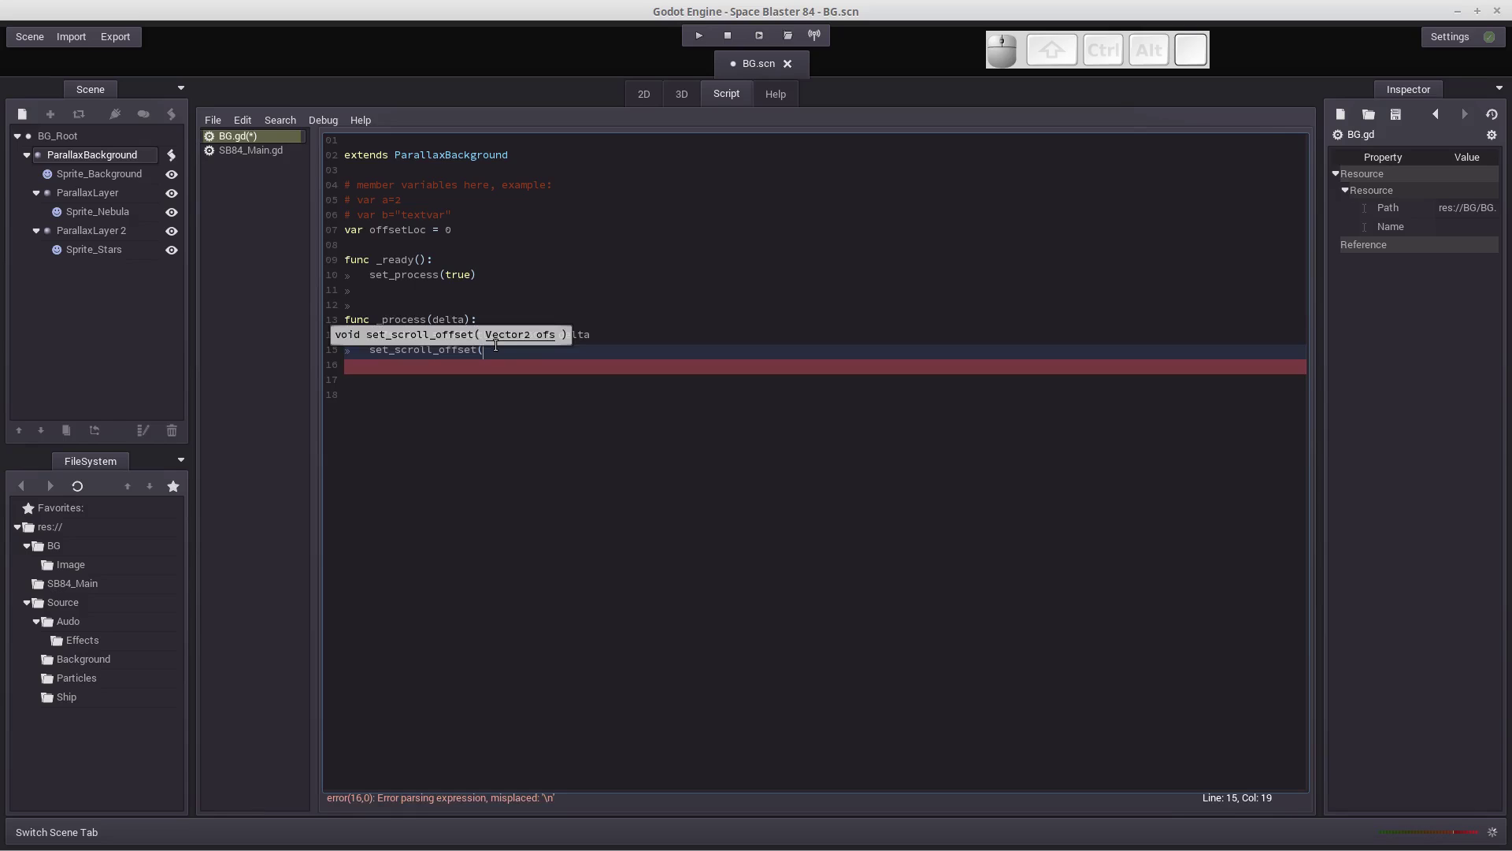
{"action": "key", "text": "shift+v"}
{"action": "key", "text": "BackSpace"}
{"action": "key", "text": "shift+v"}
{"action": "key", "text": "shift+e"}
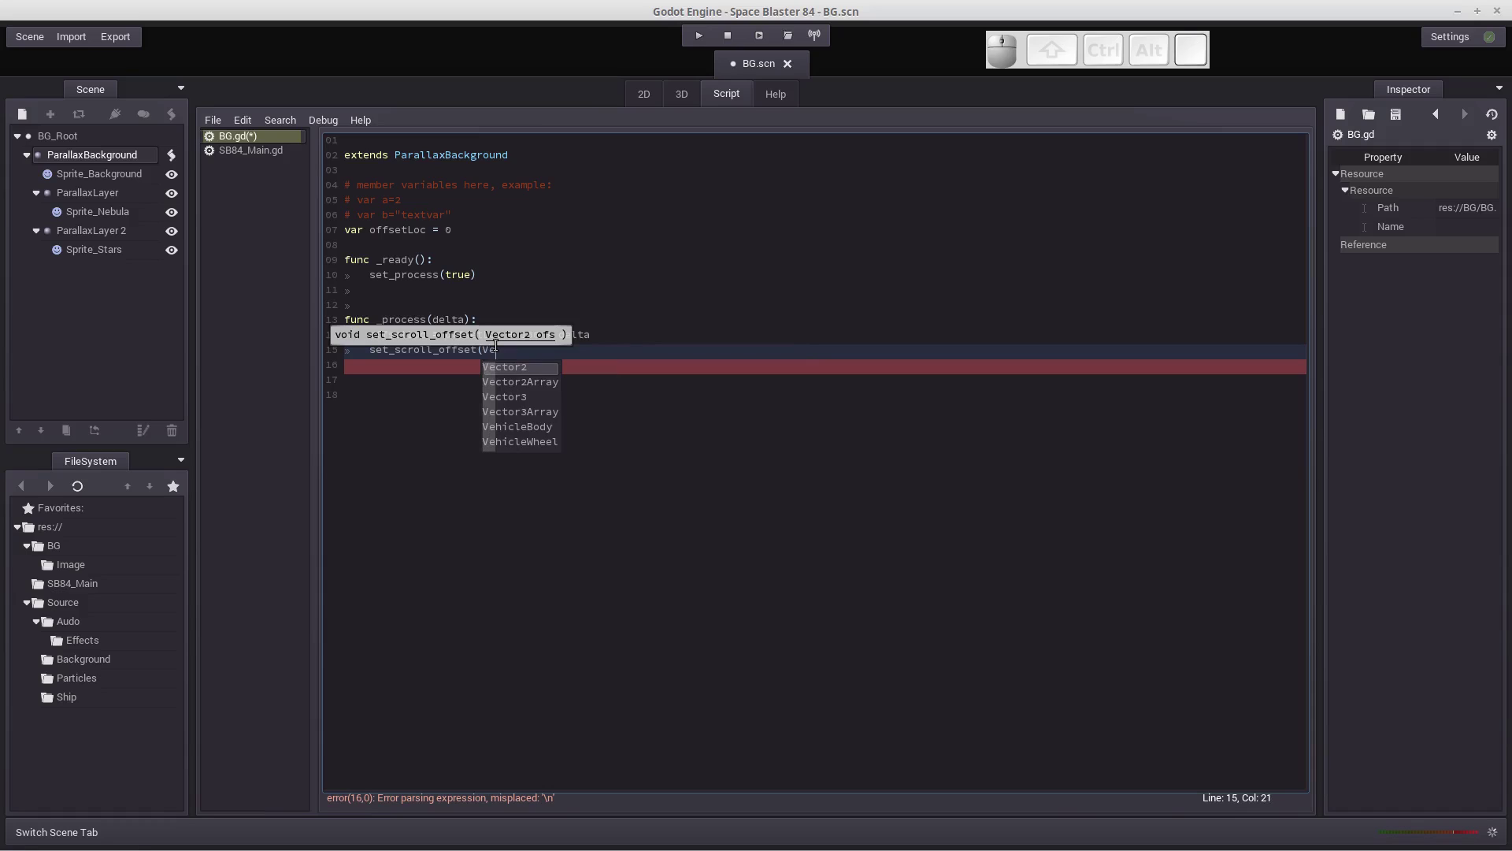
{"action": "key", "text": "Return"}
Fill the argument as Vector2(0,offsetLoc) so the background scrolls vertically to offsetLoc.
{"action": "key", "text": "shift+9"}
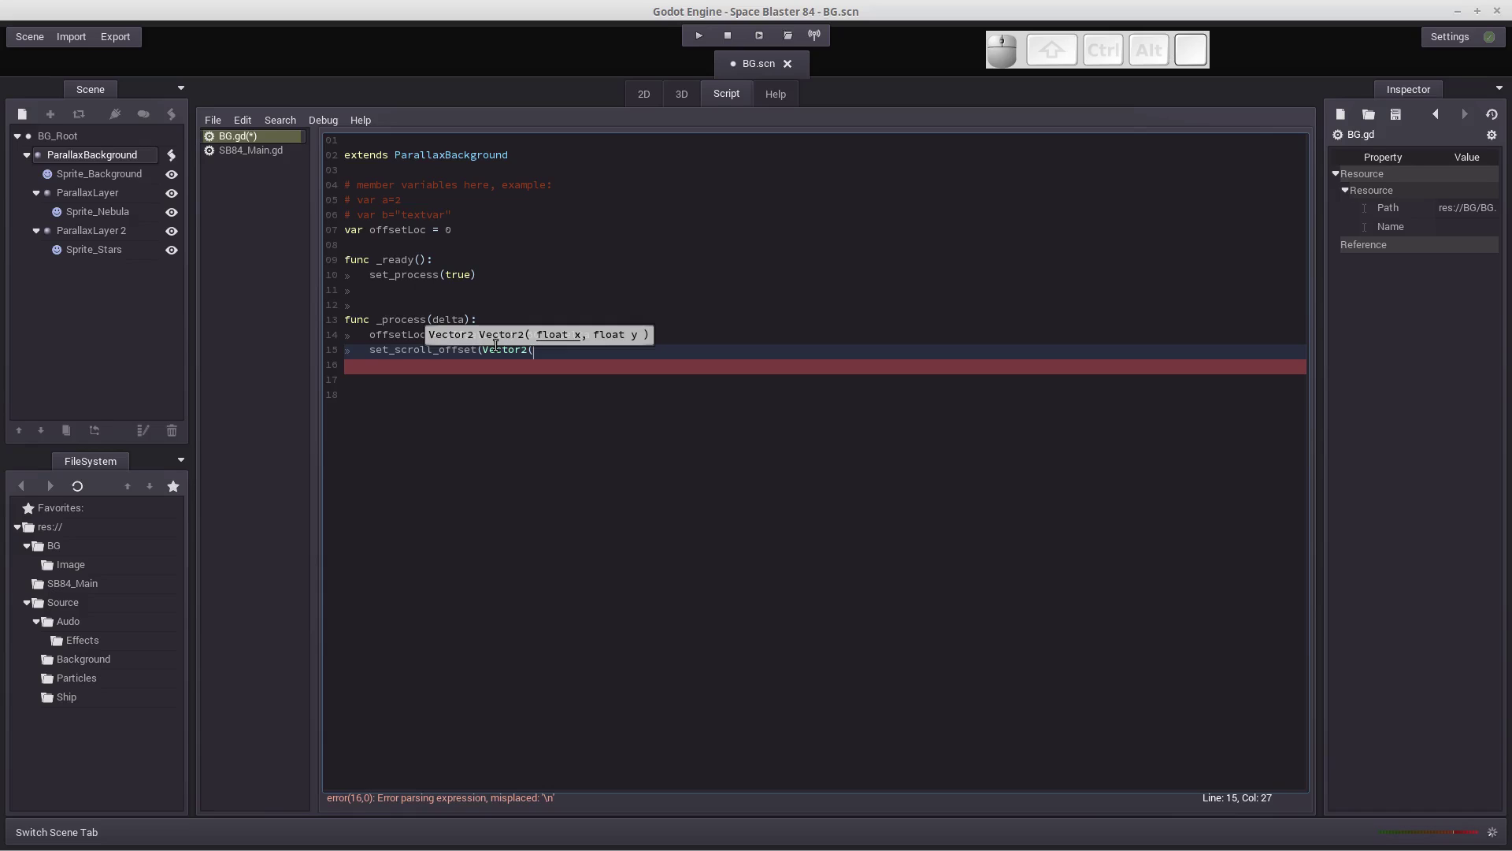
{"action": "key", "text": "0"}
{"action": "key", "text": ","}
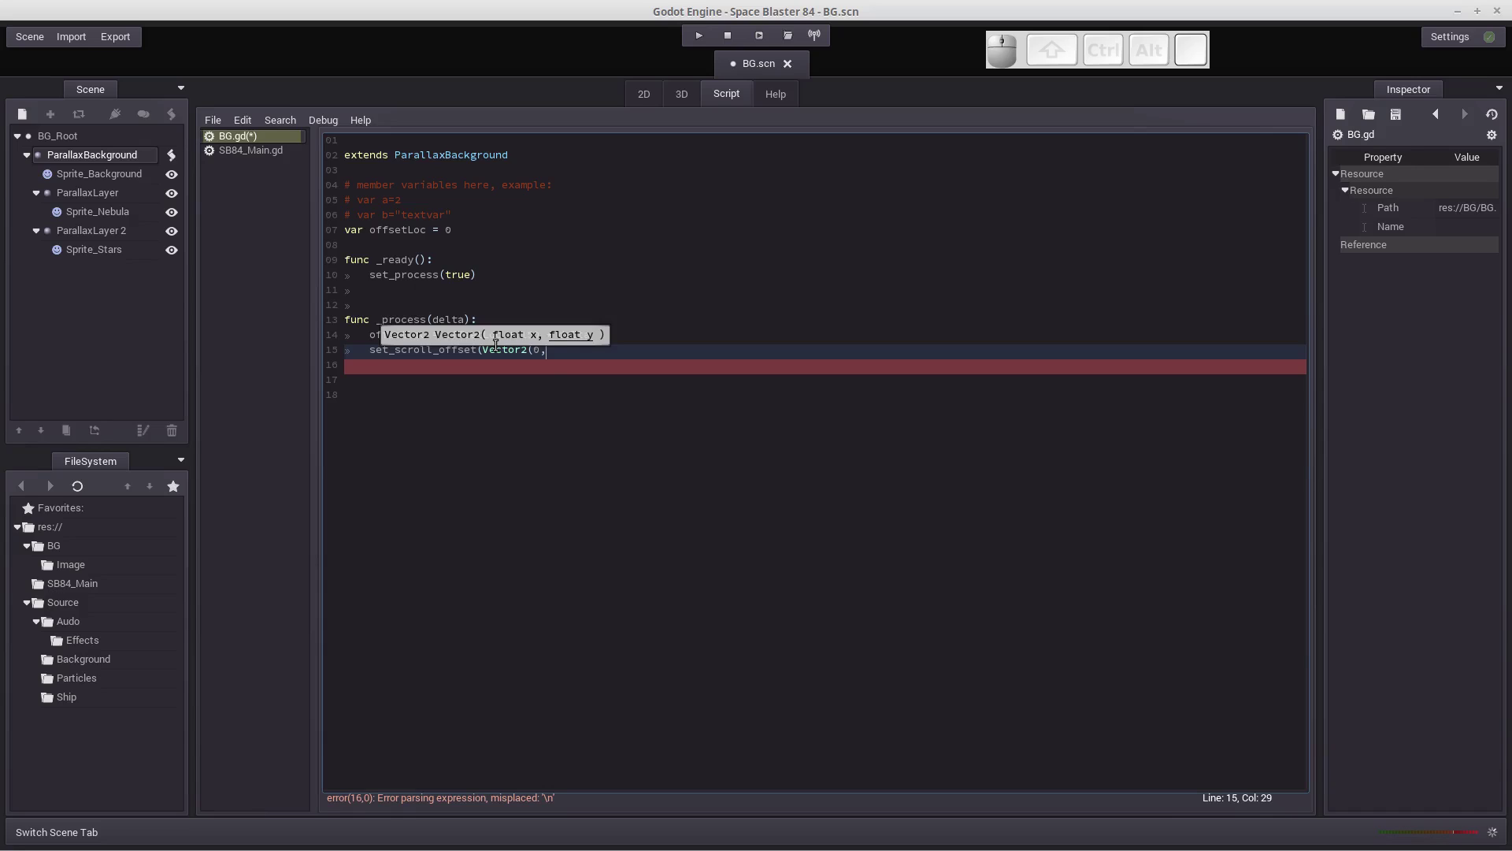
{"action": "key", "text": "Tab"}
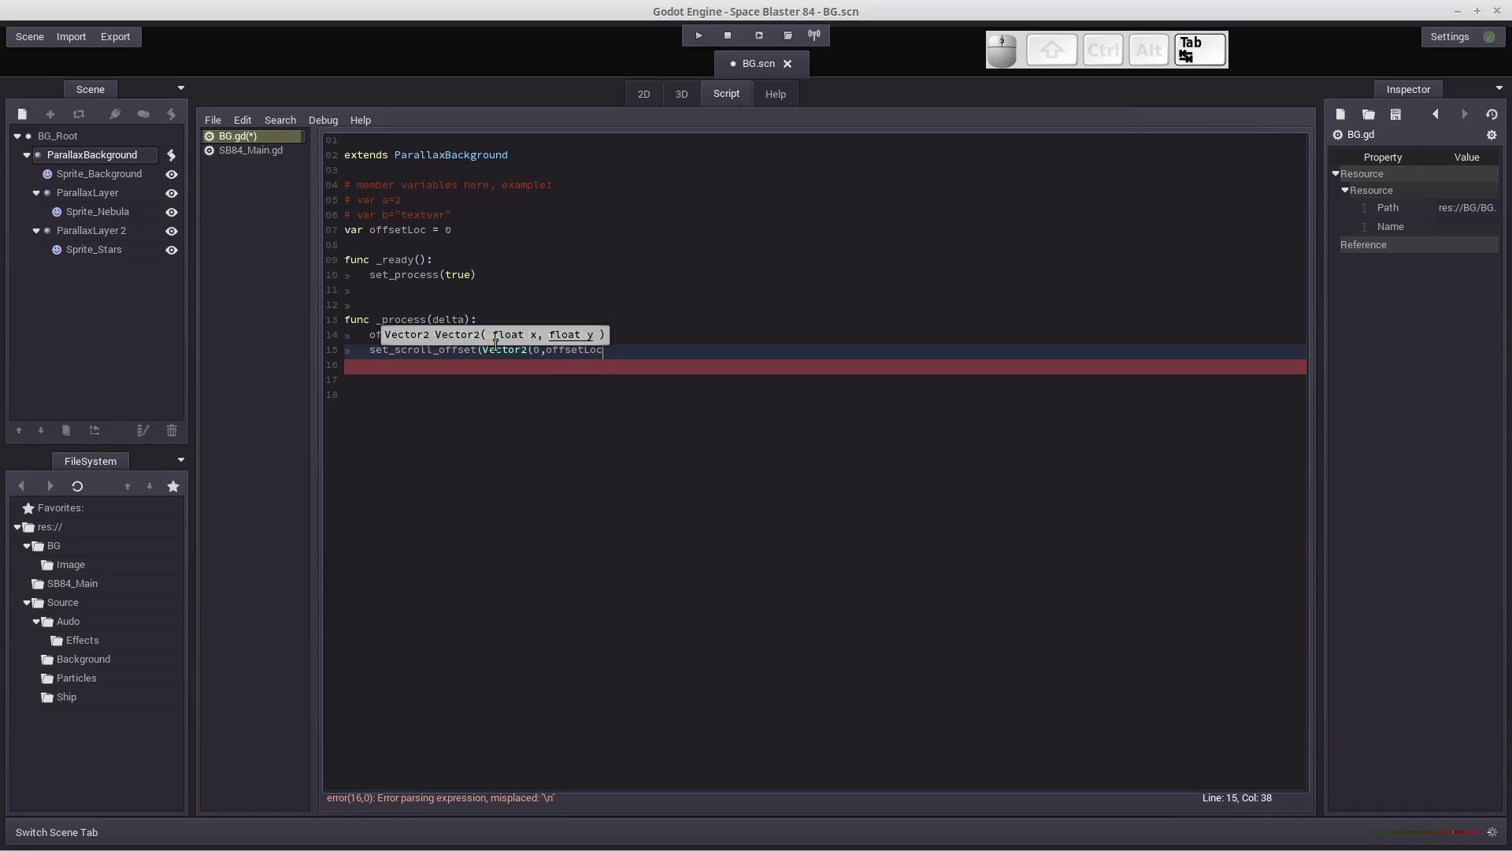
{"action": "key", "text": "shift+0"}
{"action": "key", "text": "Return"}
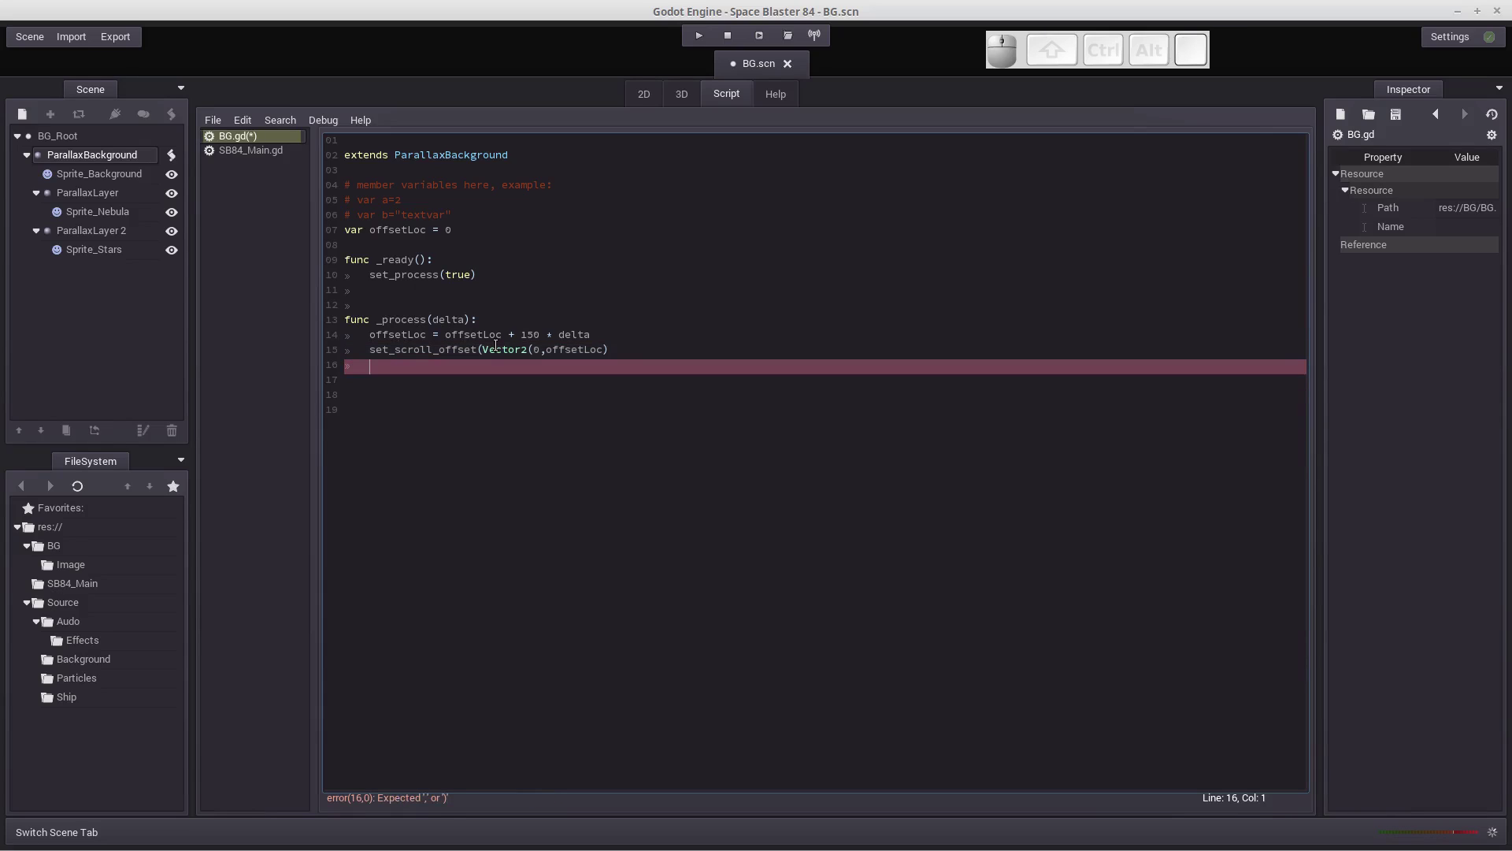
{"action": "key", "text": "BackSpace"}
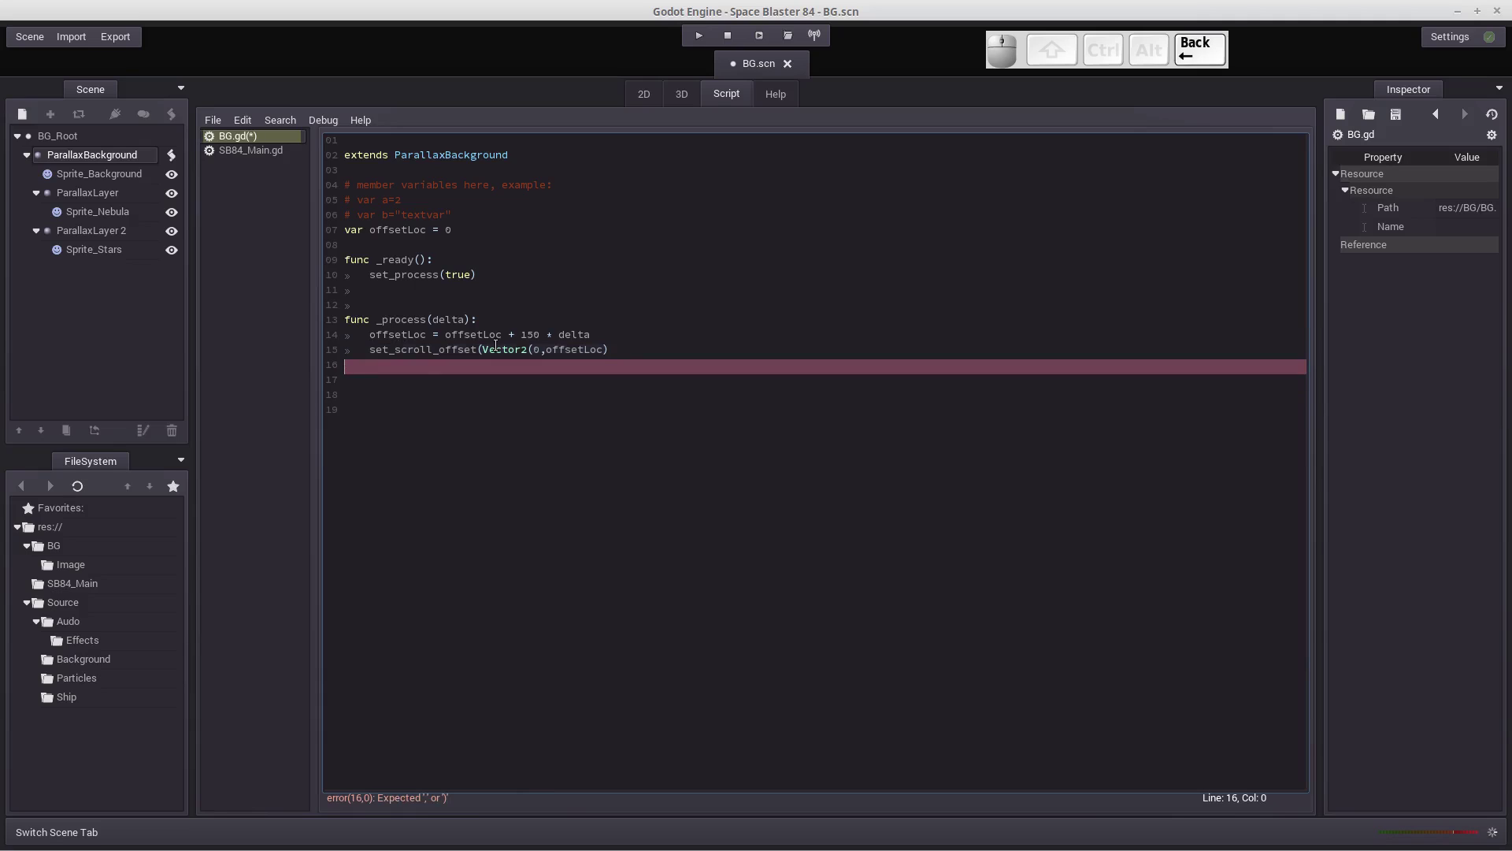
Close the missing parenthesis, test-run the background scene and close the game window.
{"action": "key", "text": "shift+0"}
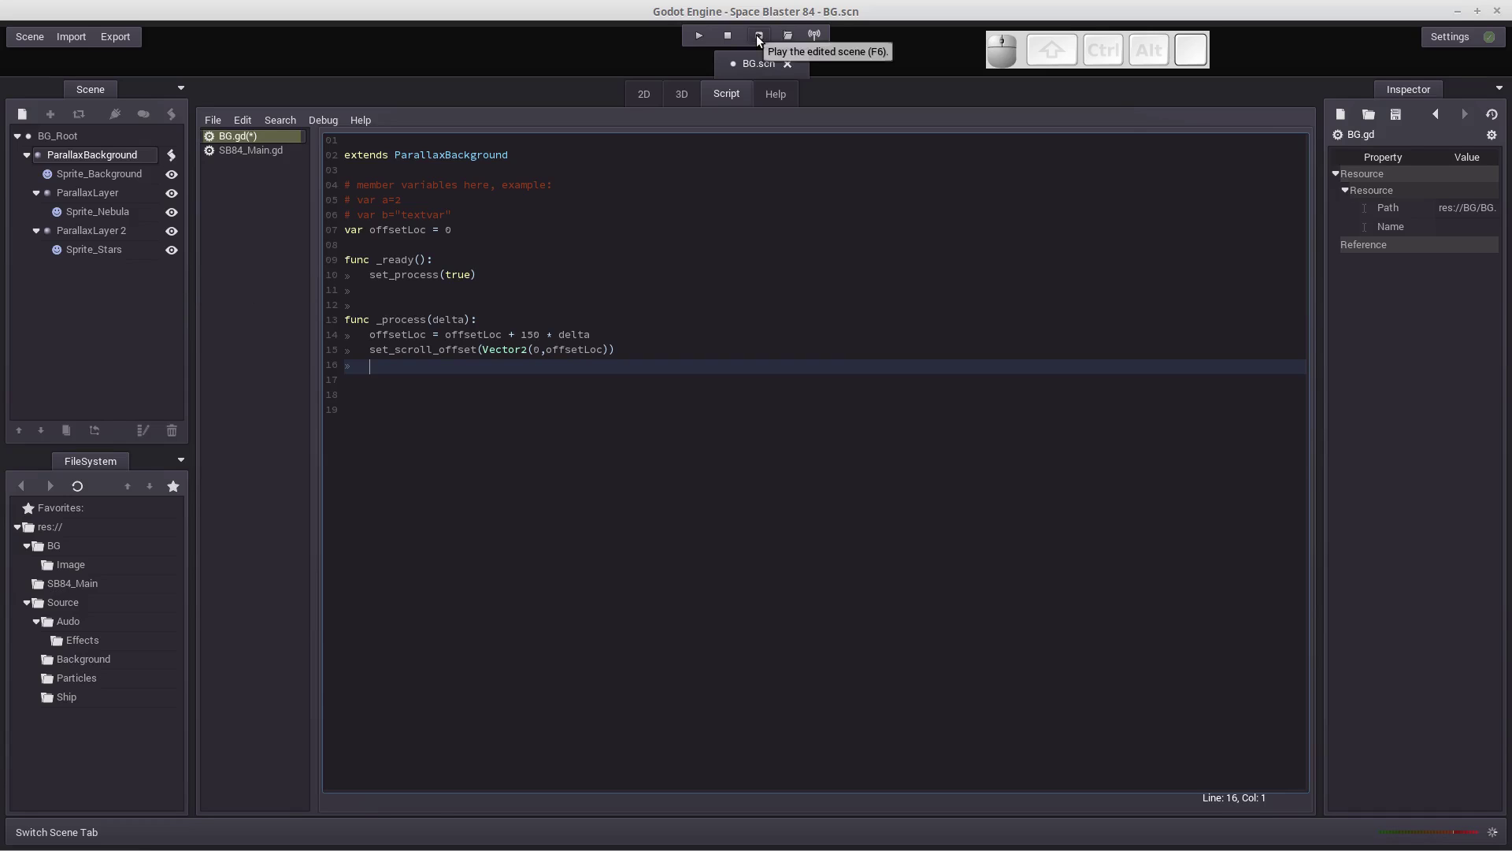
{"action": "left_click", "coordinate": [649, 104]}
{"action": "left_click", "coordinate": [762, 40]}
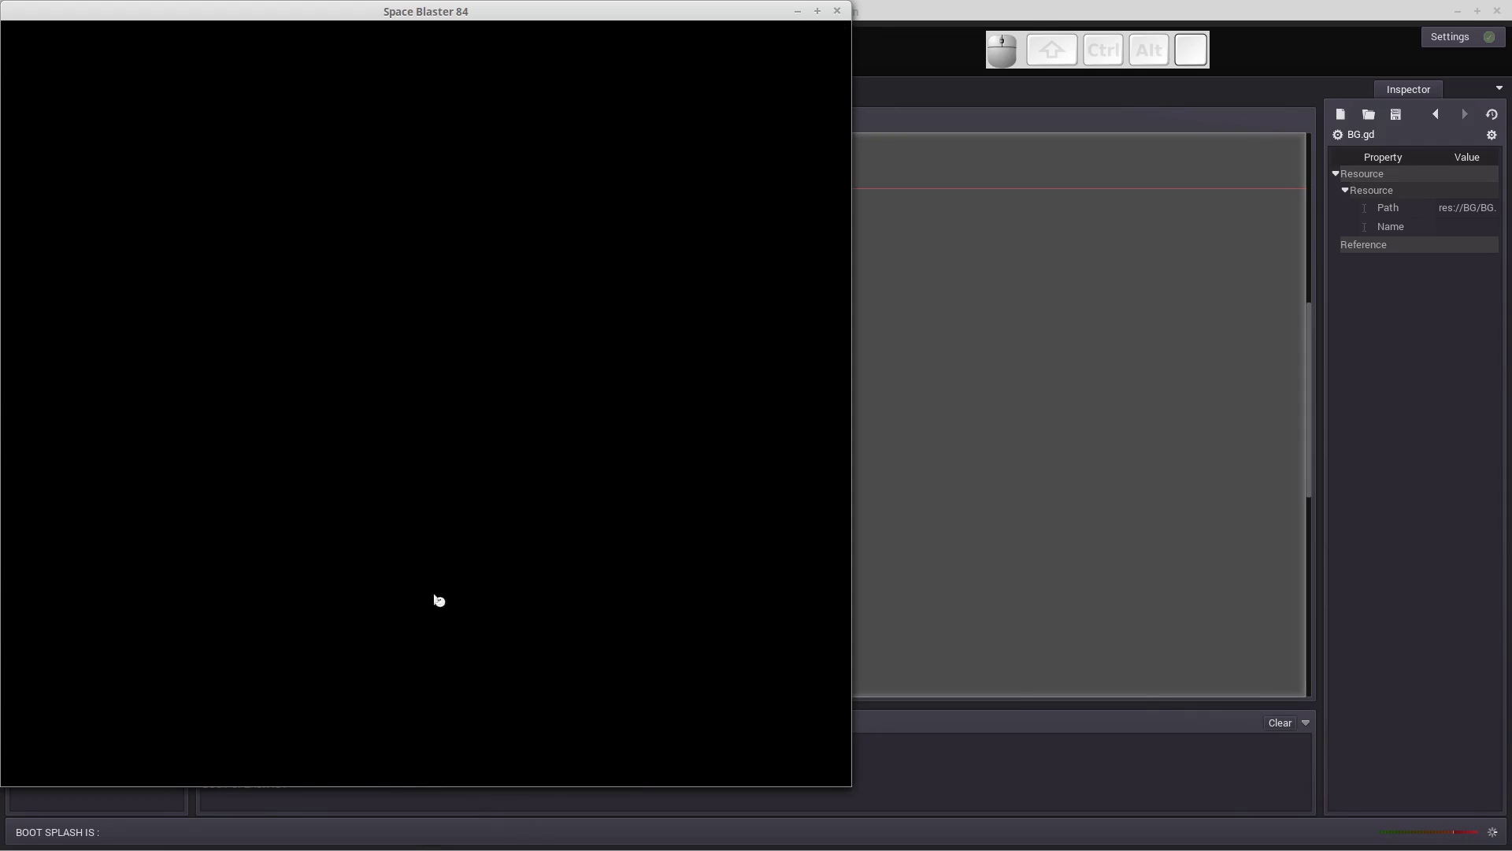
{"action": "left_click", "coordinate": [840, 12]}
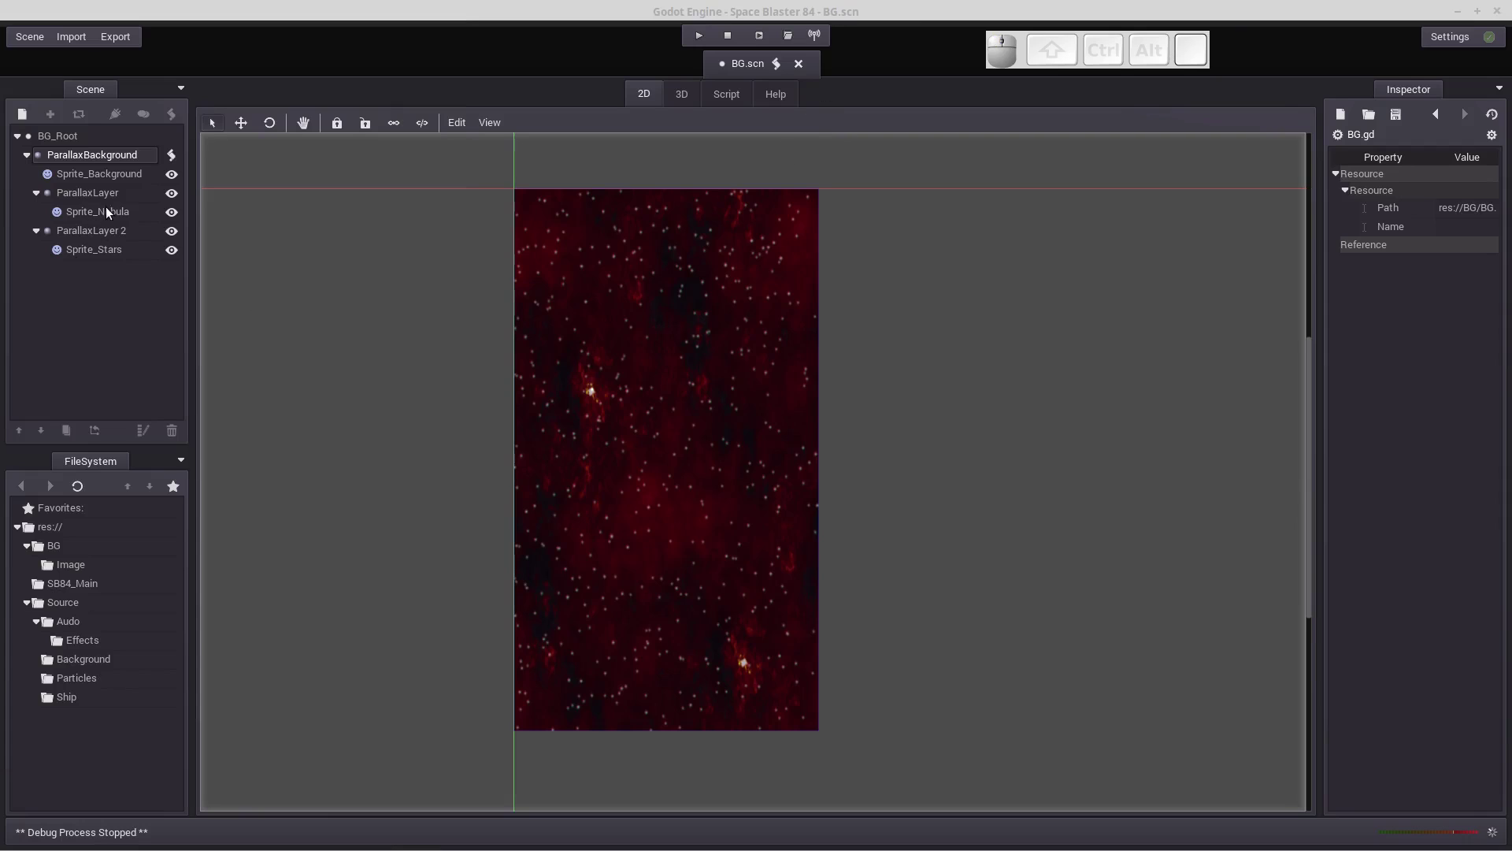
Set the nebula ParallaxLayer's Motion Mirroring y to 1920.
{"action": "left_click", "coordinate": [86, 200]}
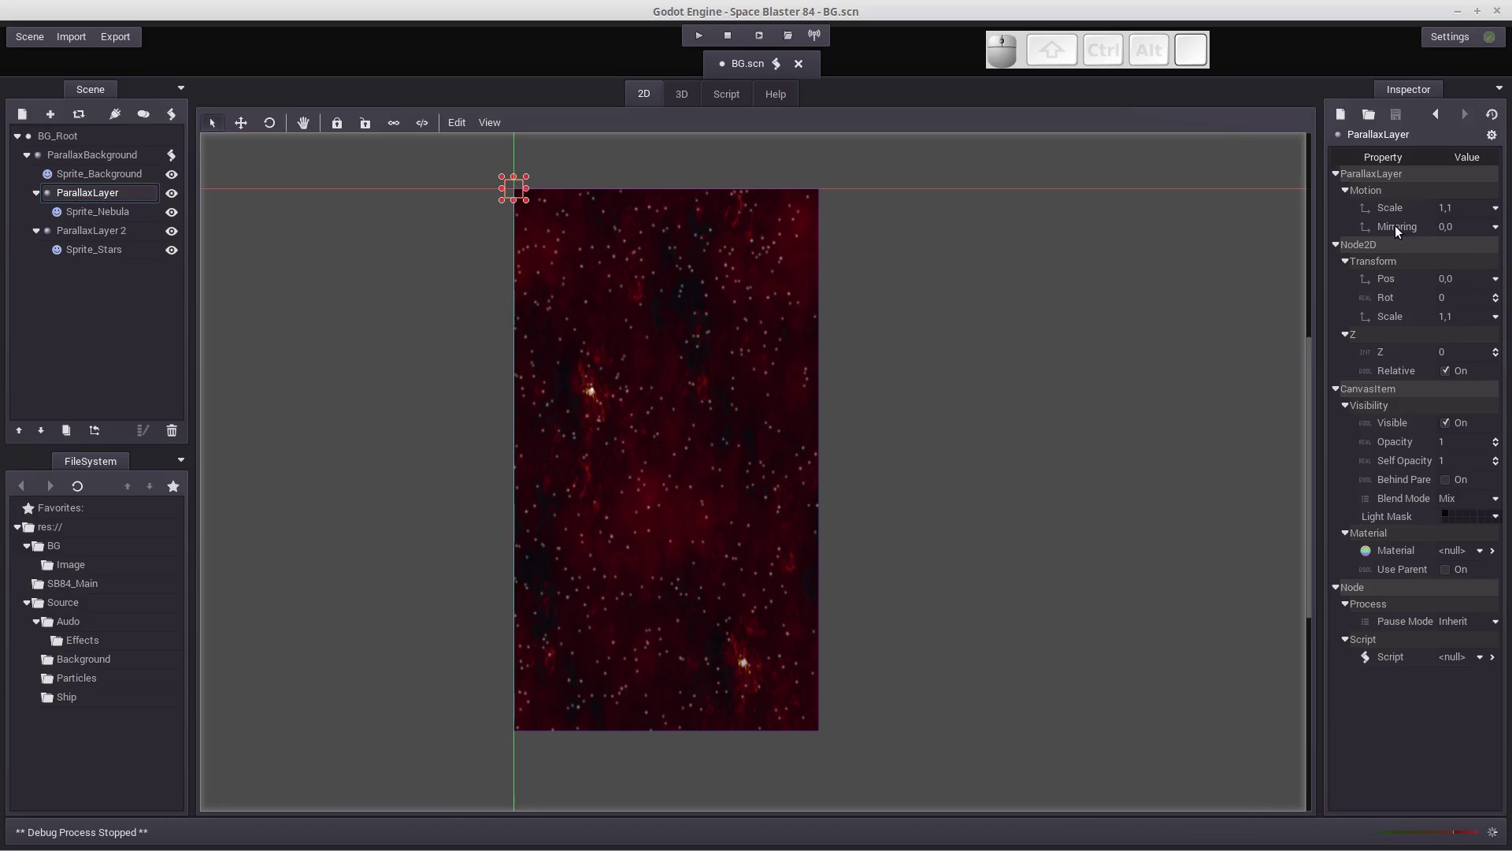
{"action": "left_click", "coordinate": [1459, 232]}
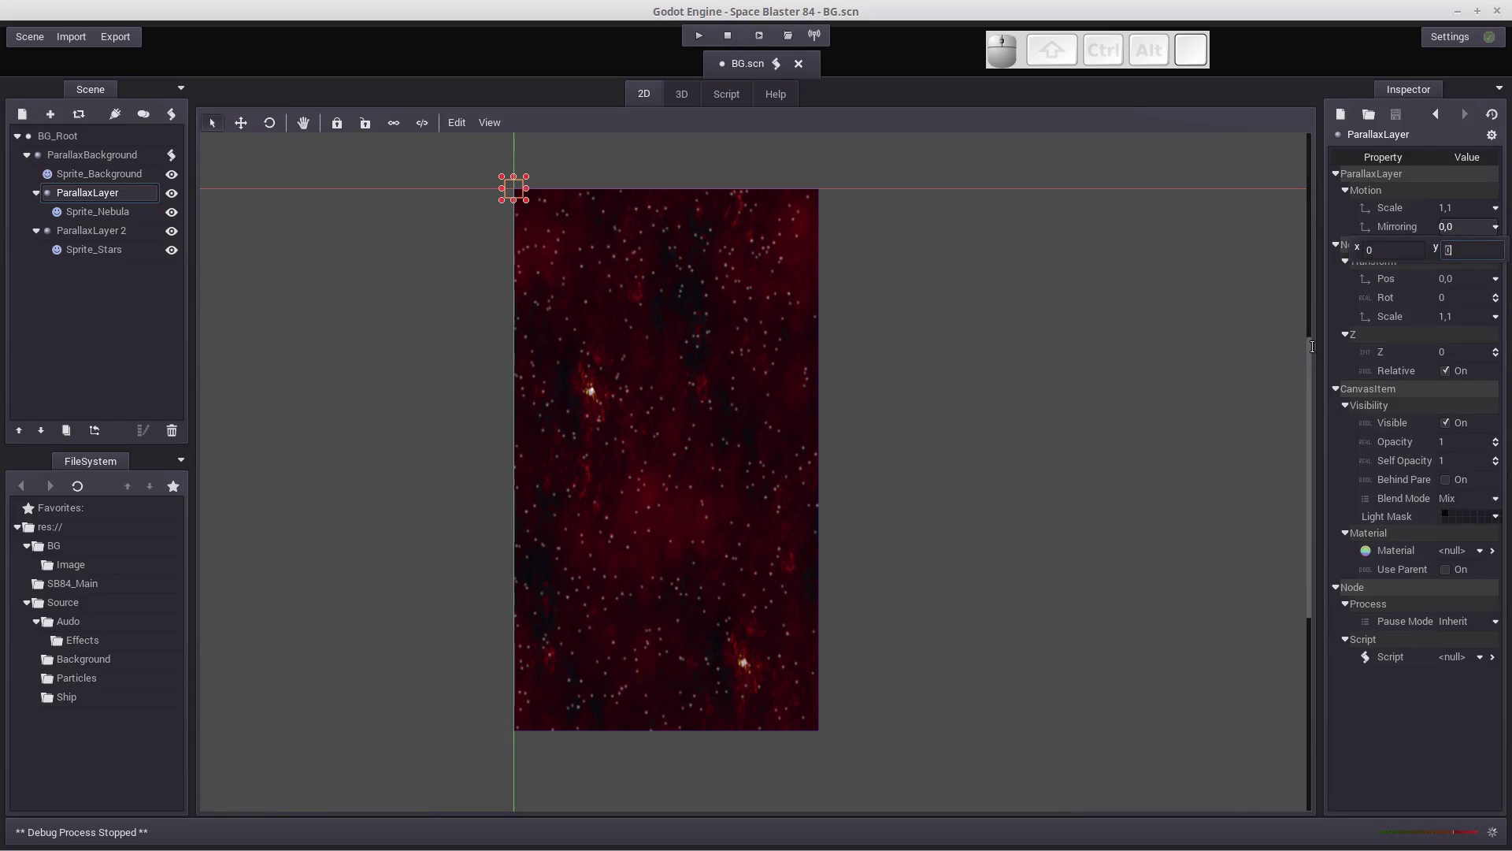
{"action": "key", "text": "KP_1"}
{"action": "key", "text": "KP_9"}
{"action": "key", "text": "KP_2"}
{"action": "key", "text": "KP_0"}
{"action": "key", "text": "KP_Enter"}
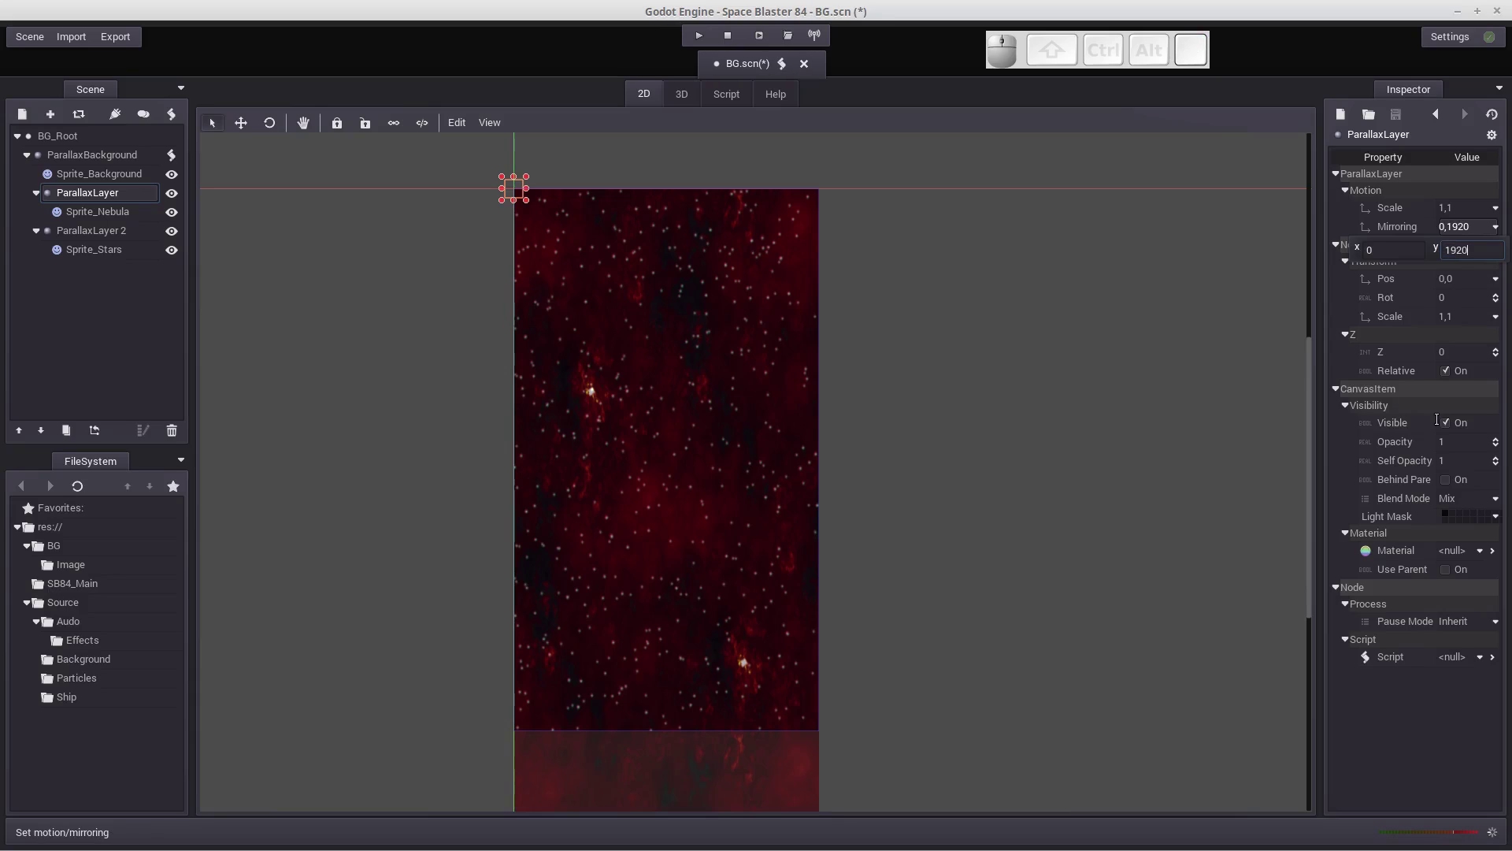
Run the scene to check that the nebula now repeats as it scrolls.
{"action": "scroll", "scroll_direction": "down", "scroll_amount": 3}
{"action": "scroll", "scroll_direction": "up", "scroll_amount": 3}
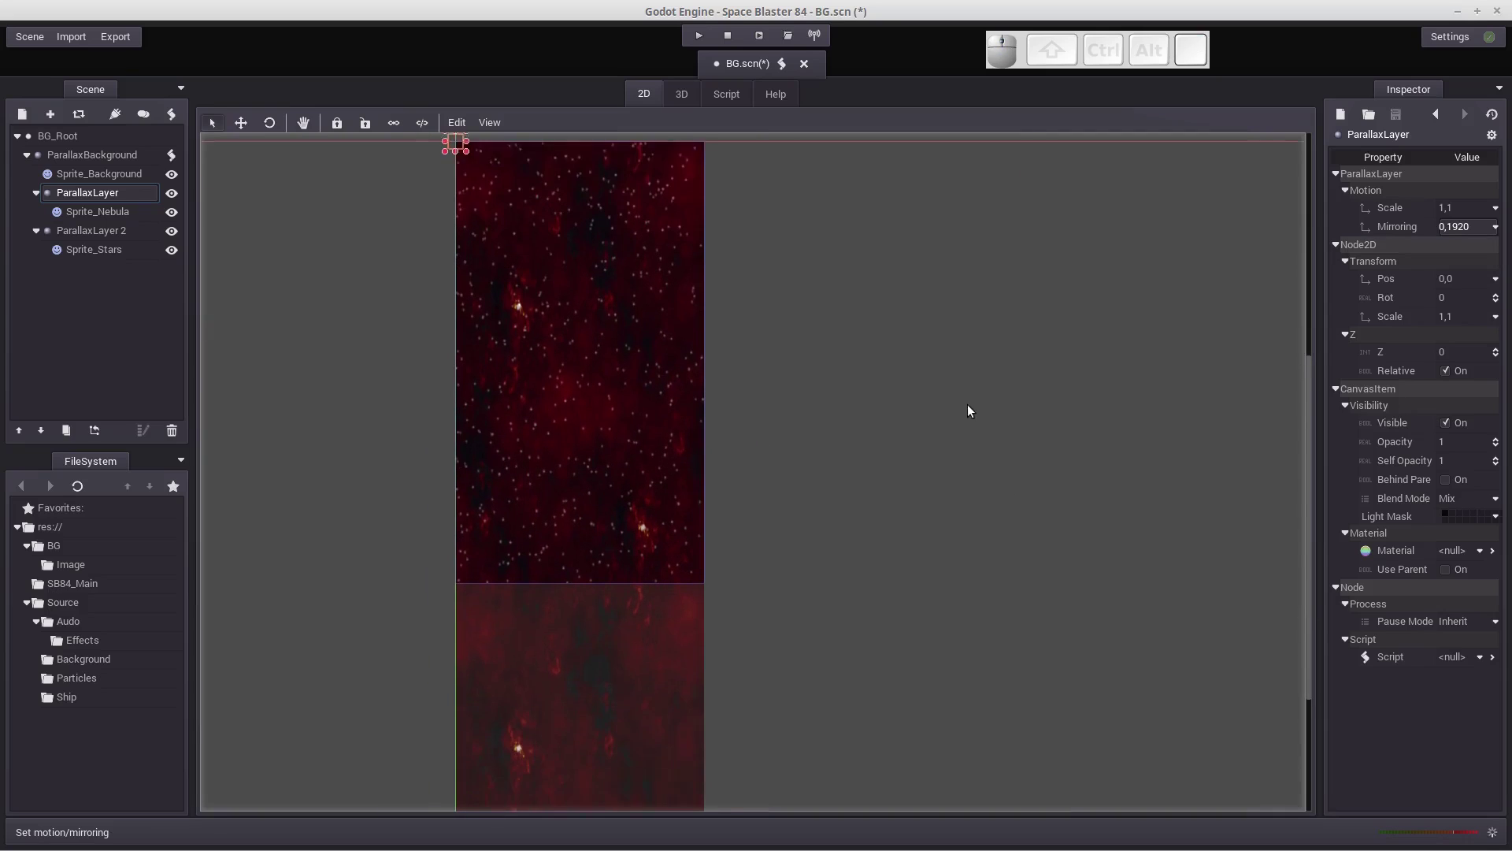
{"action": "scroll", "scroll_direction": "down", "scroll_amount": 3}
{"action": "scroll", "scroll_direction": "down", "scroll_amount": 3}
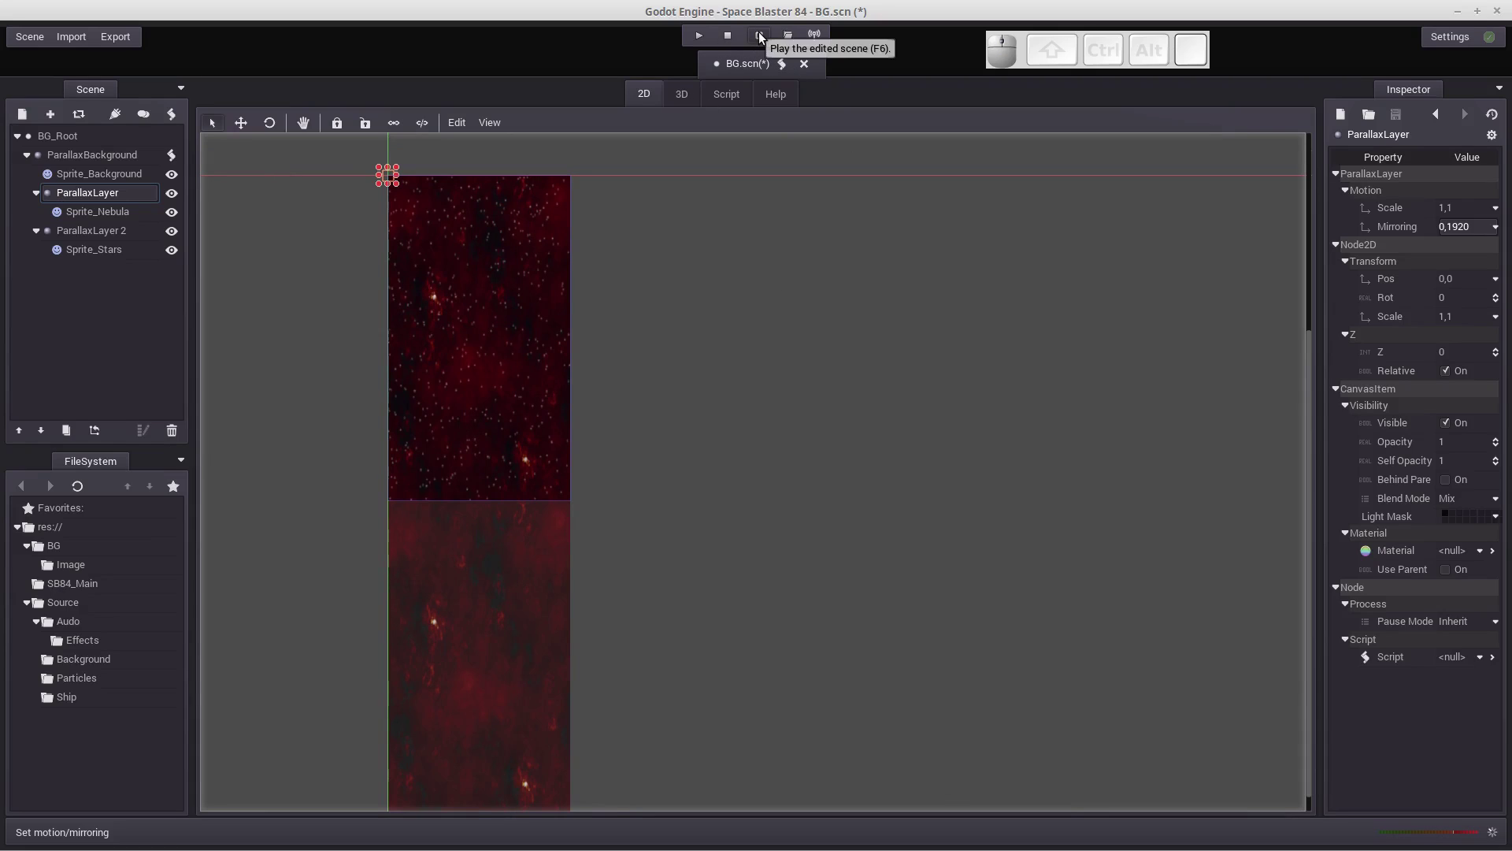
{"action": "left_click", "coordinate": [762, 36]}
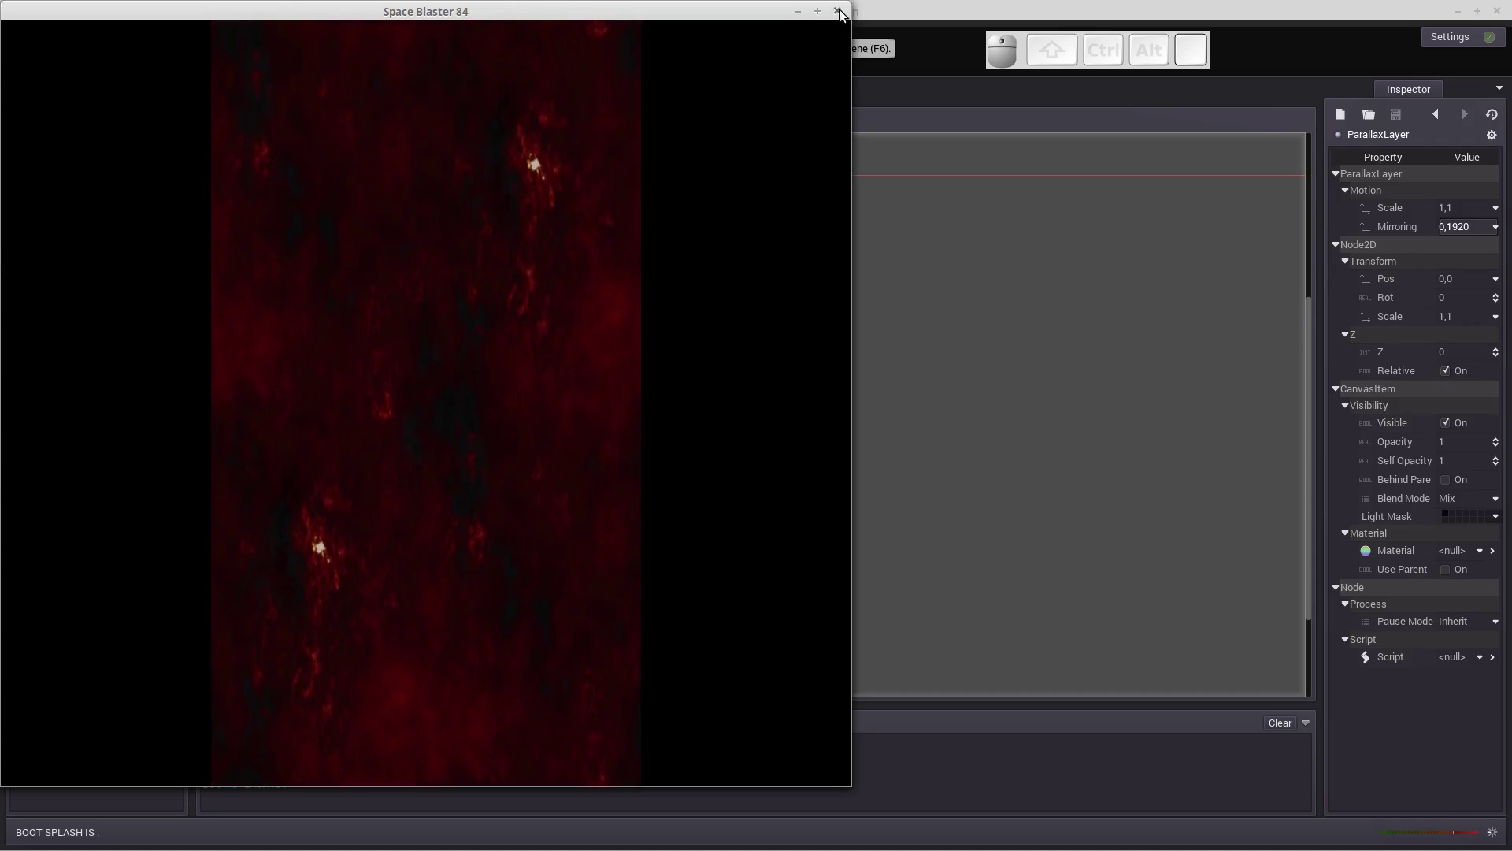
Set ParallaxLayer 2 (stars) Mirroring y to 1920, test-run it and close the window.
{"action": "left_click", "coordinate": [844, 13]}
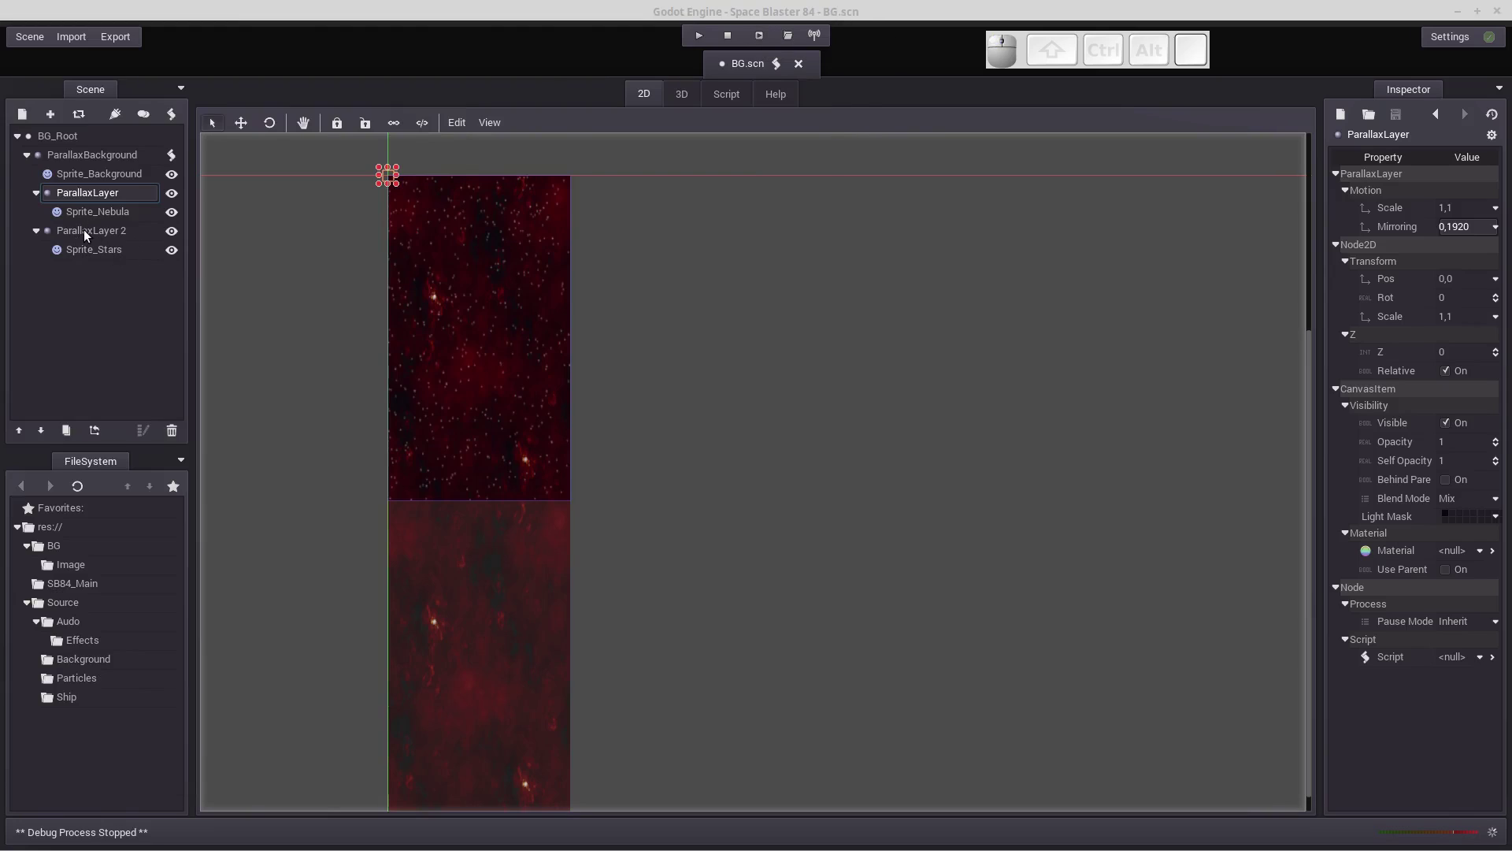
{"action": "left_click", "coordinate": [87, 234]}
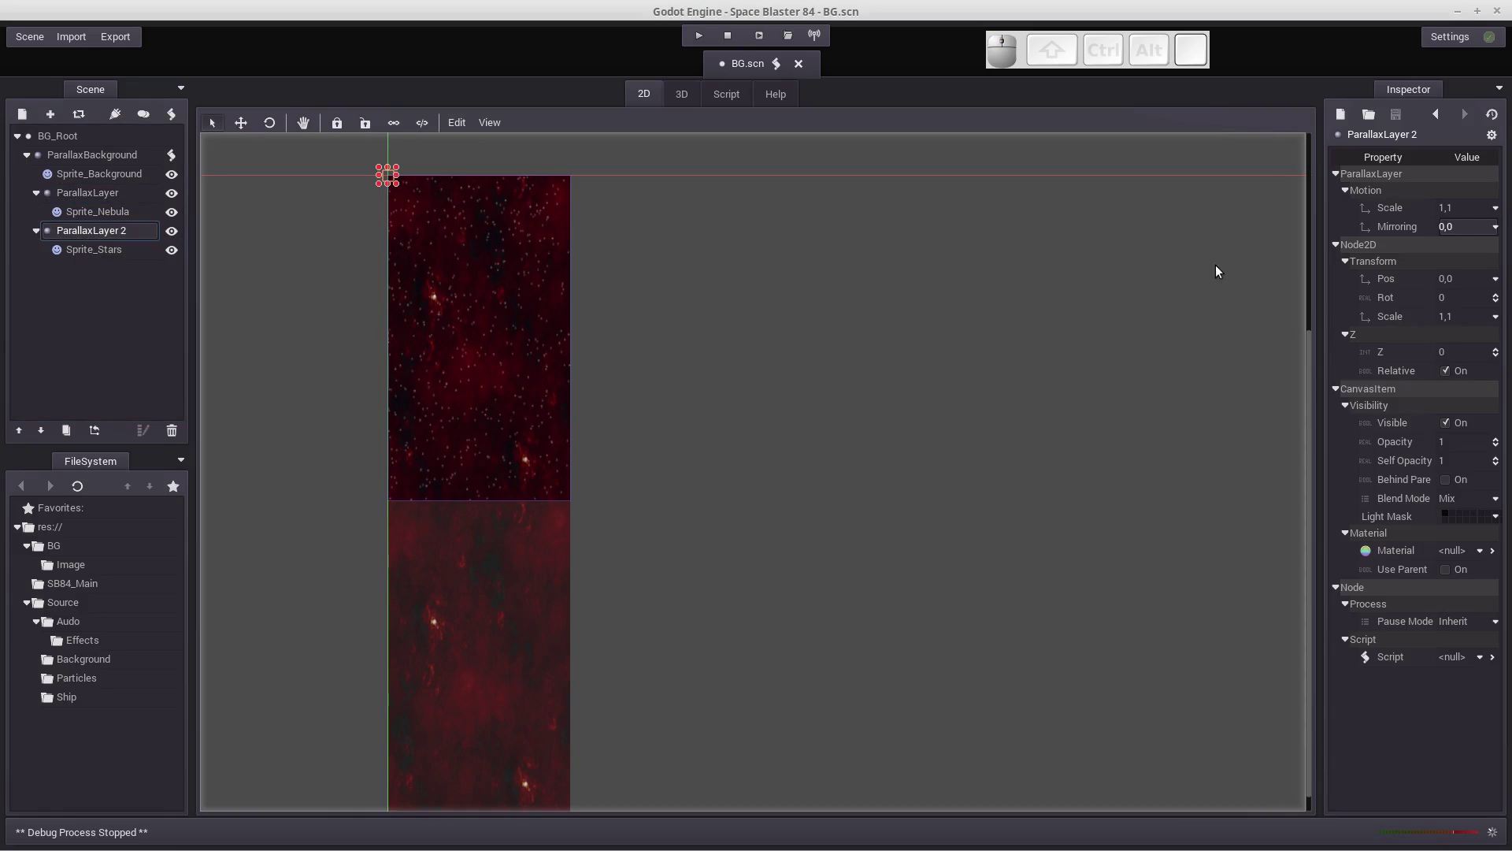
{"action": "left_click", "coordinate": [1465, 235]}
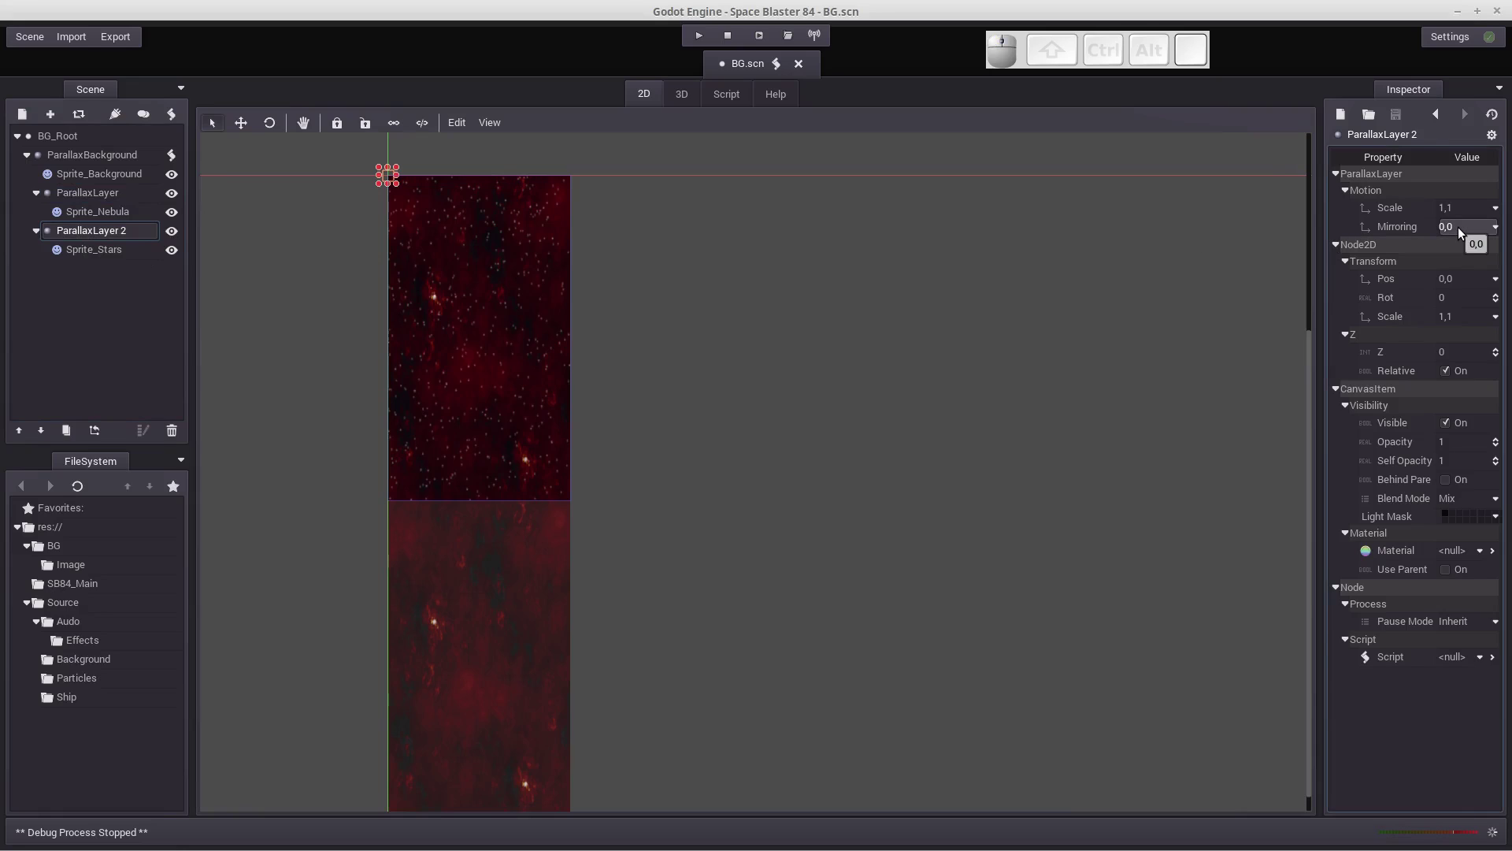
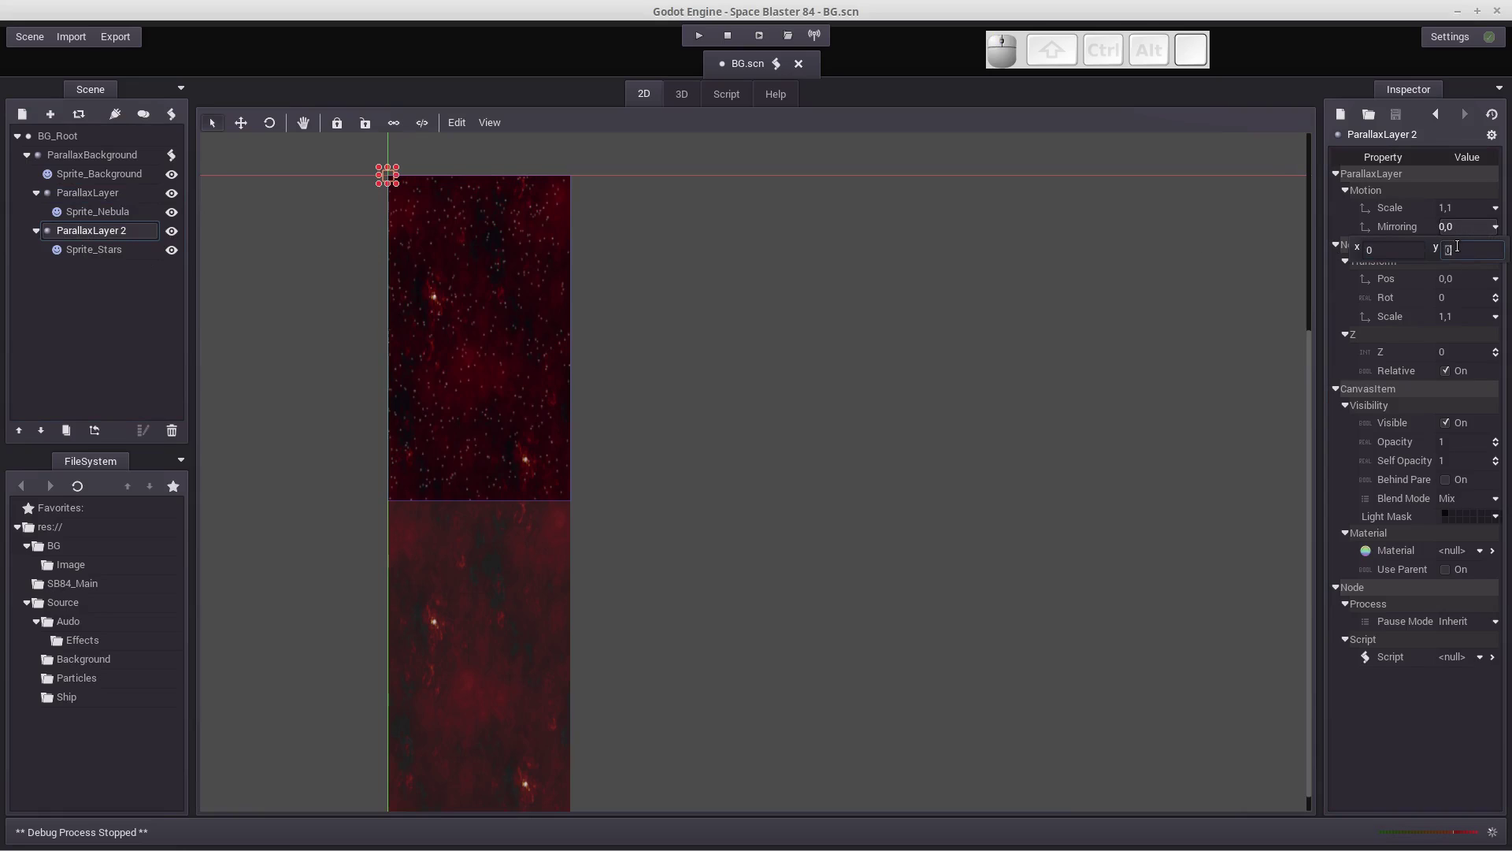
{"action": "key", "text": "KP_1"}
{"action": "key", "text": "KP_9"}
{"action": "key", "text": "KP_2"}
{"action": "key", "text": "KP_0"}
{"action": "key", "text": "Return"}
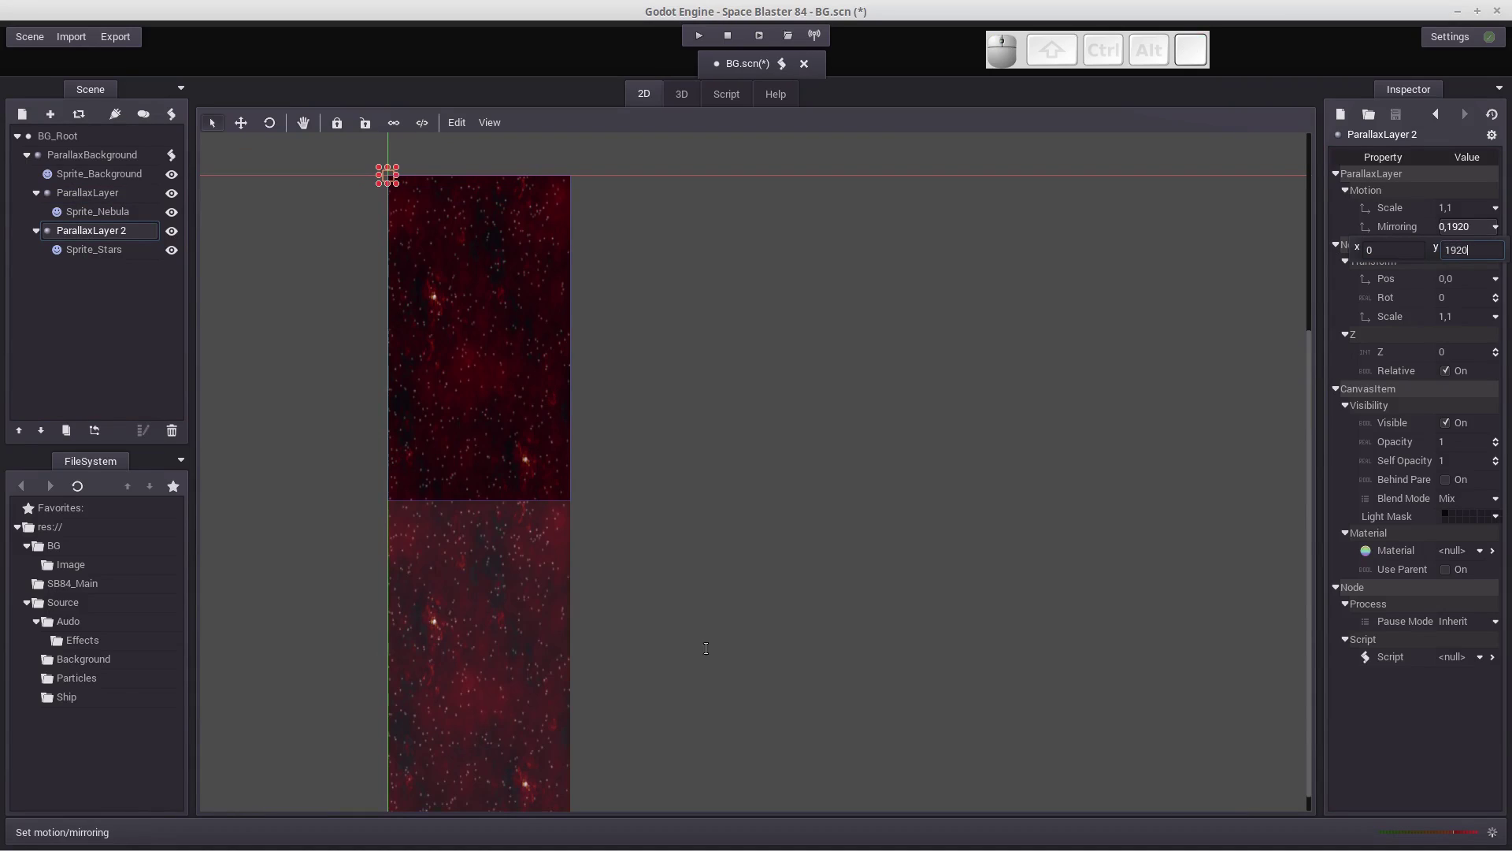
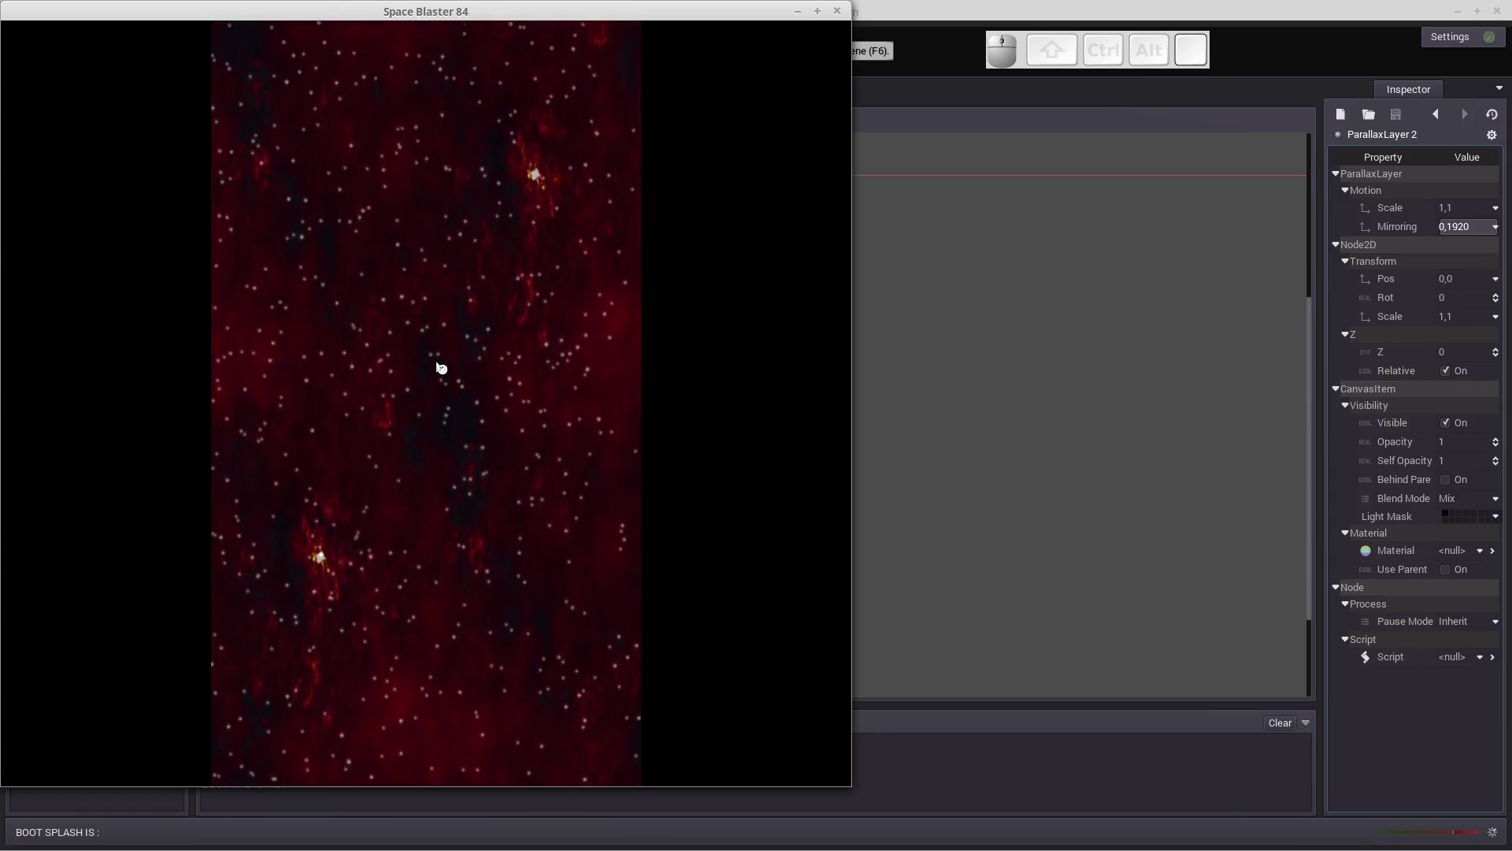
{"action": "left_click", "coordinate": [842, 17]}
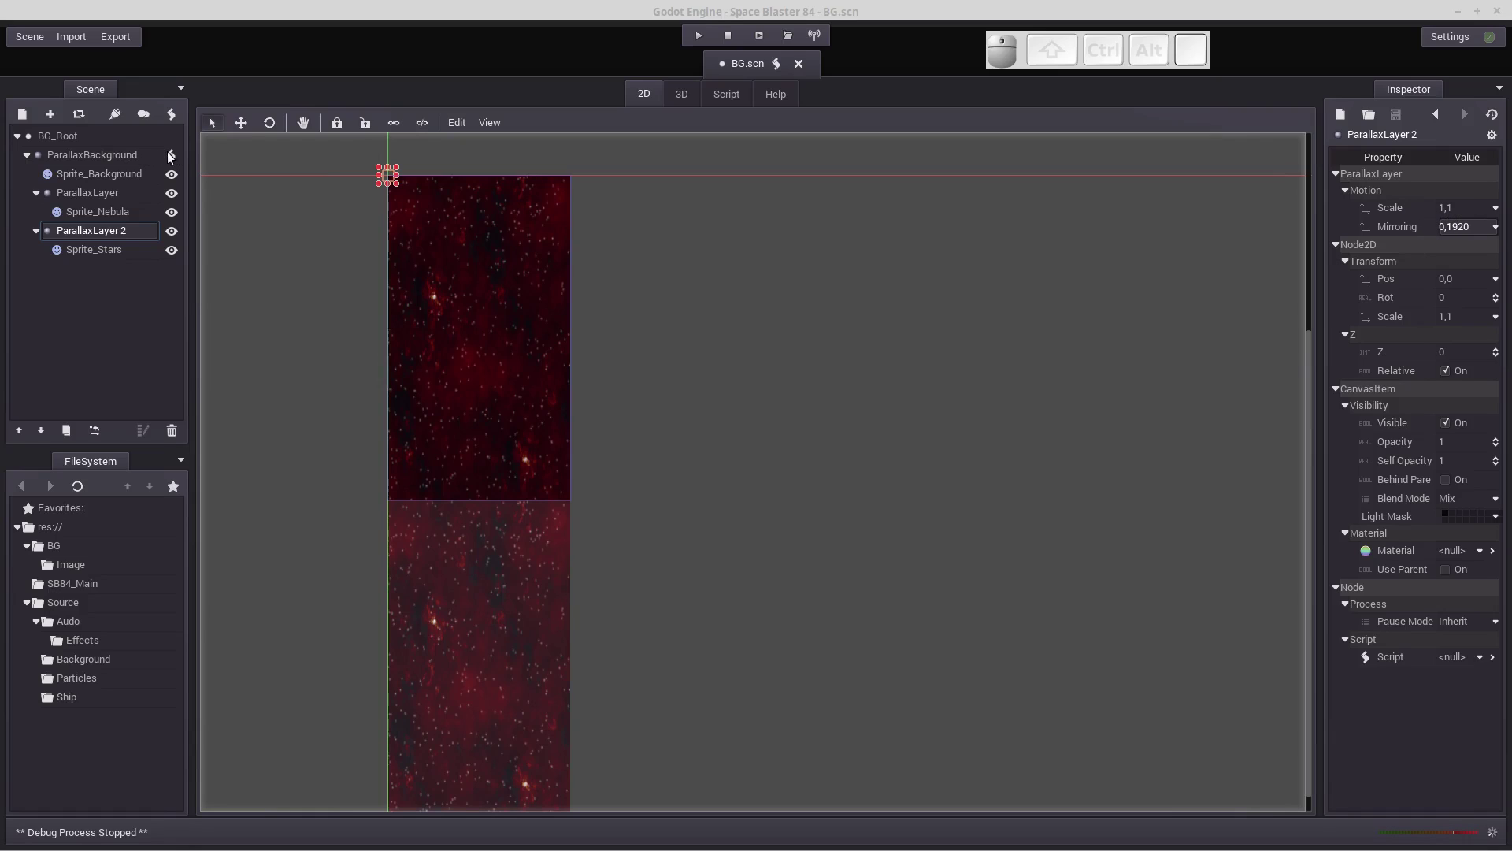
Set ParallaxLayer 2's vertical motion scale to 1.3 so the stars scroll faster.
{"action": "left_click", "coordinate": [741, 97]}
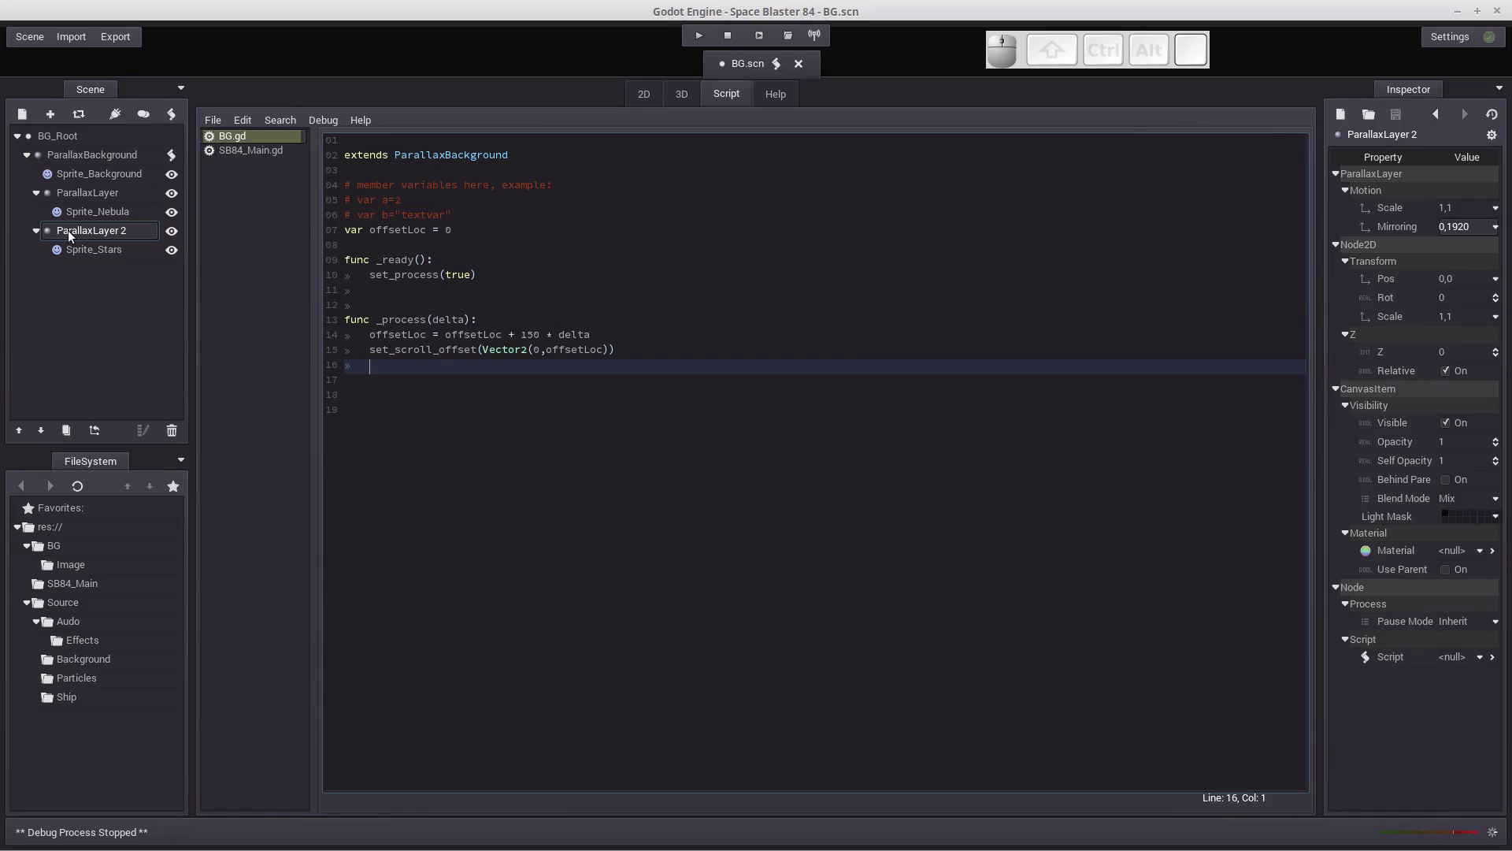
{"action": "left_click", "coordinate": [86, 255]}
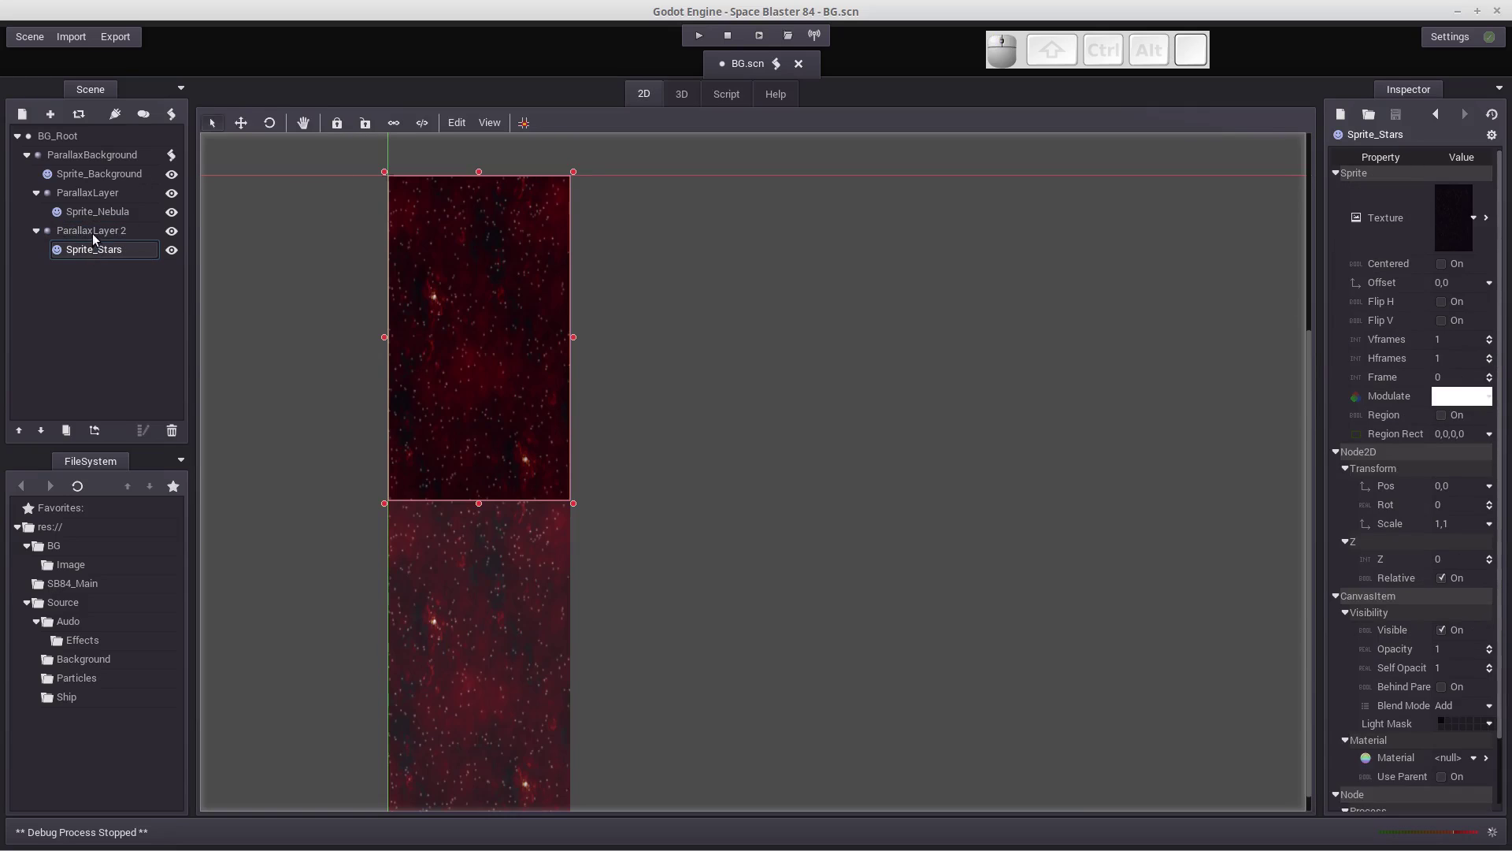
{"action": "left_click", "coordinate": [100, 239]}
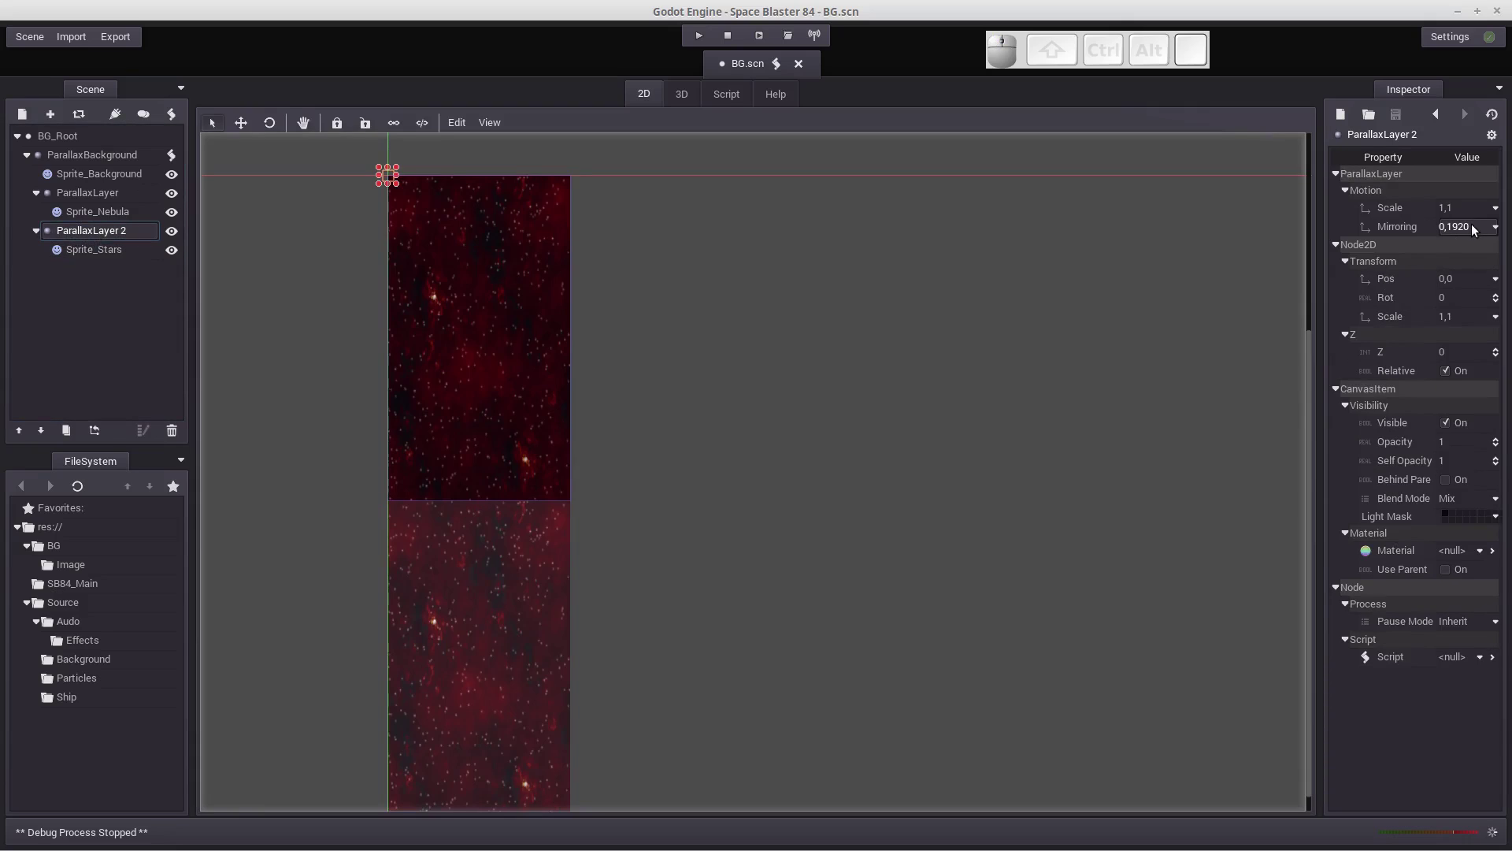
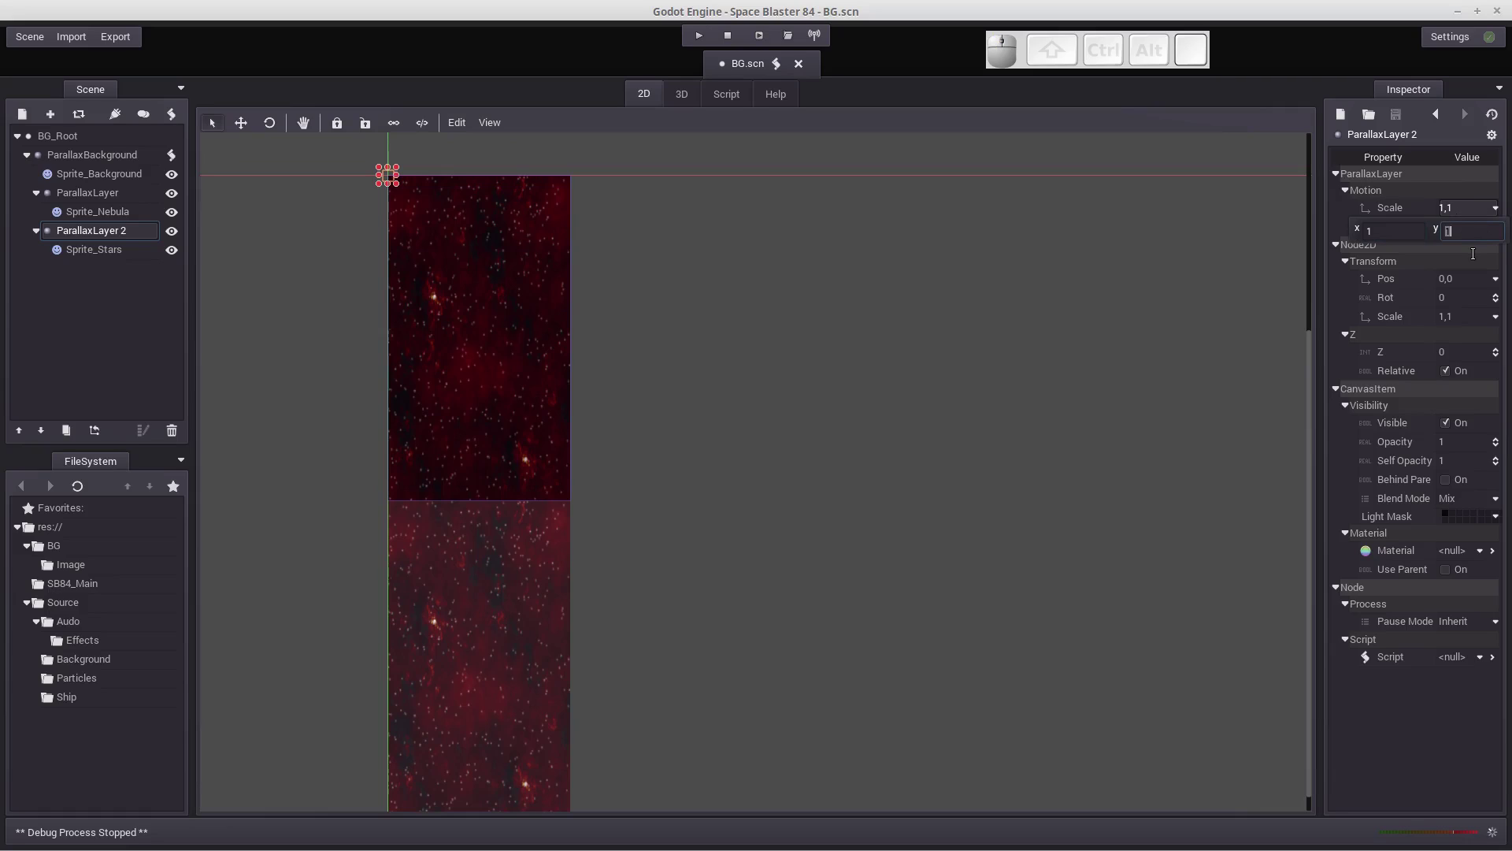
{"action": "key", "text": "1"}
{"action": "key", "text": "."}
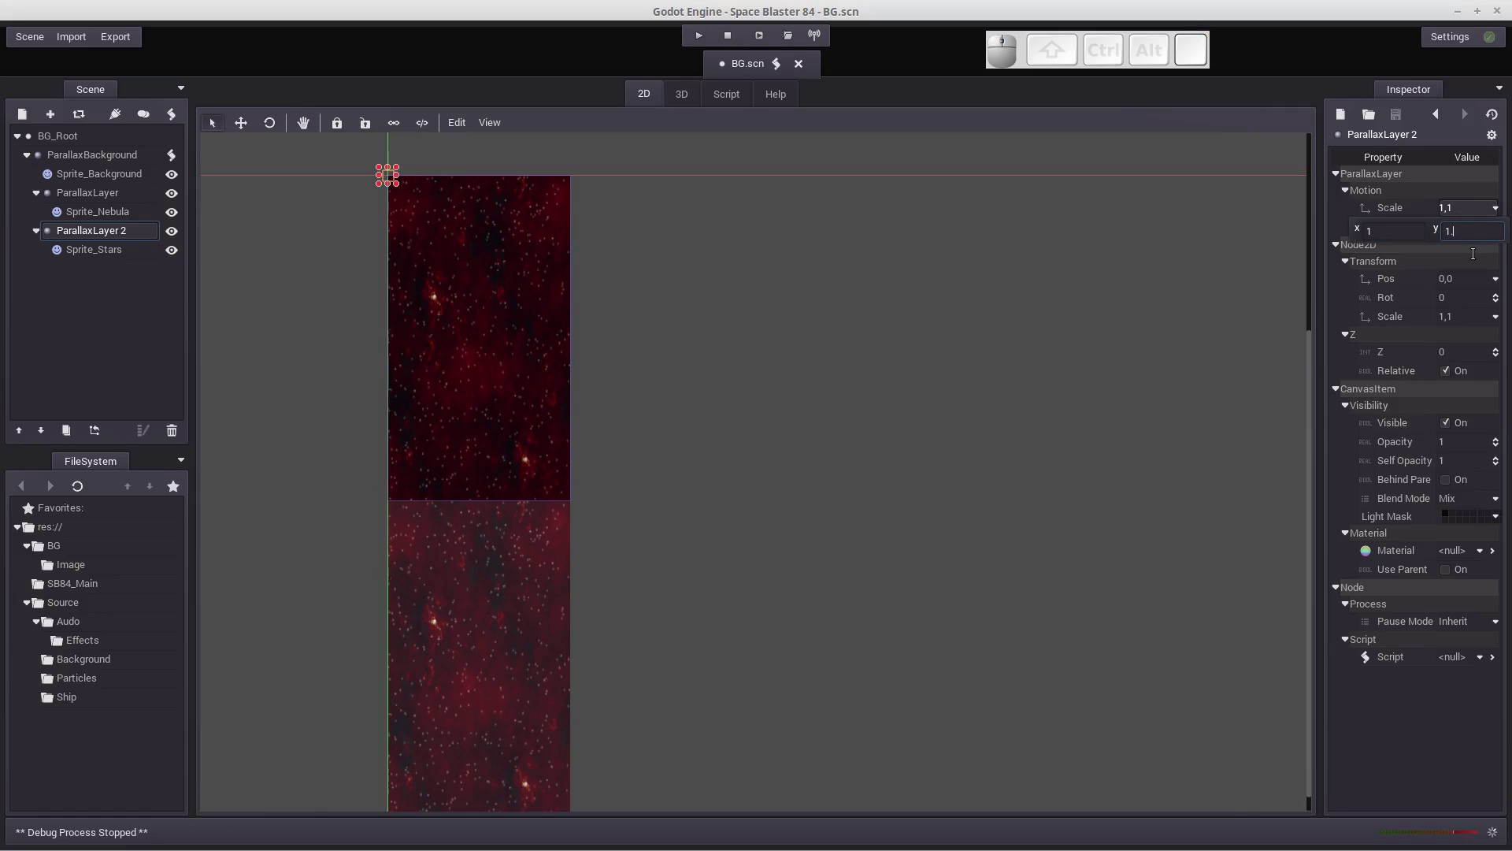
{"action": "key", "text": "3"}
{"action": "key", "text": "Return"}
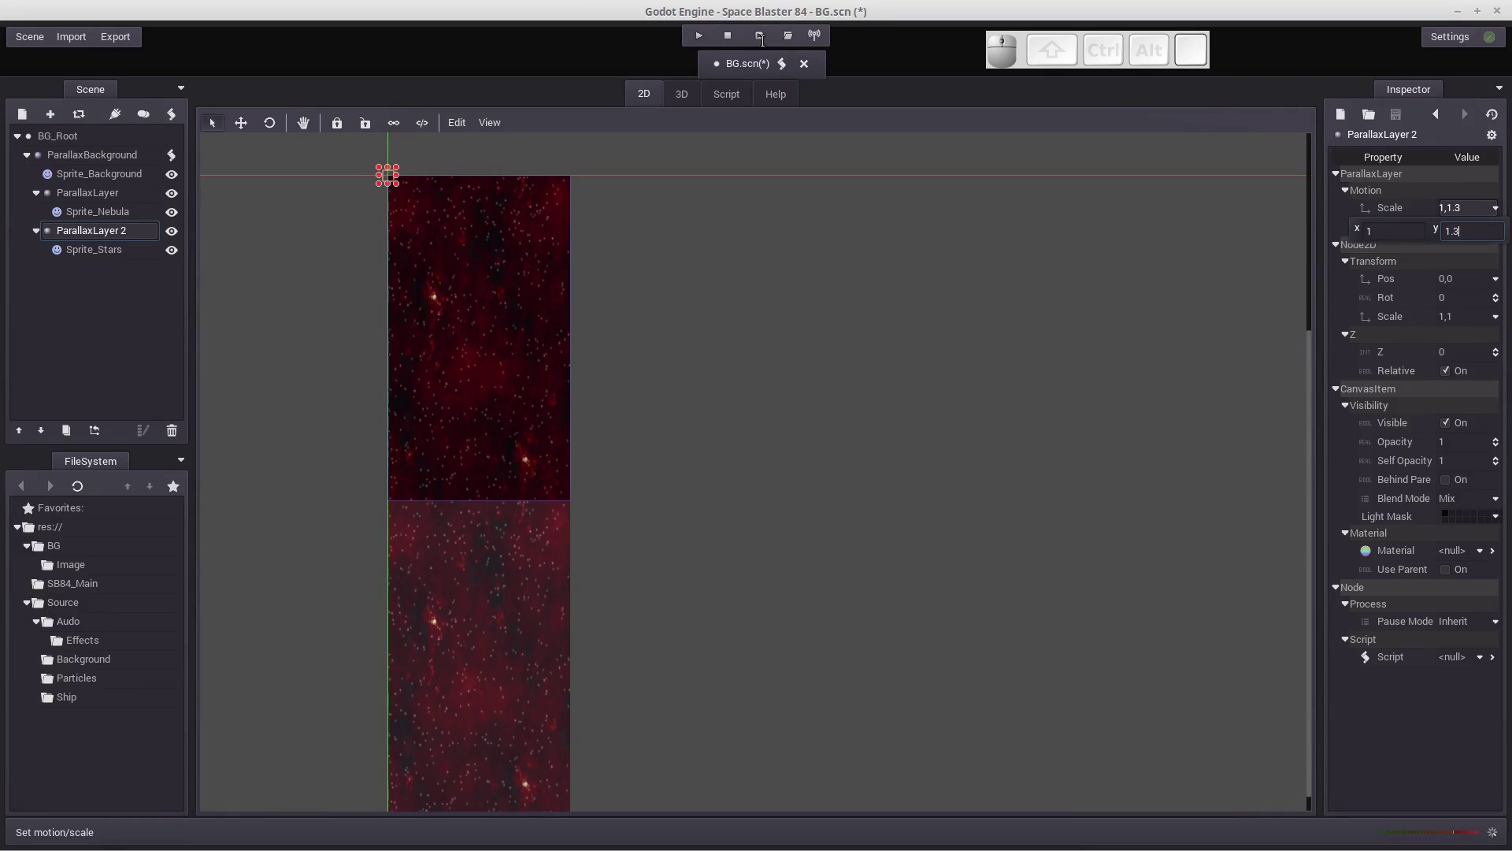
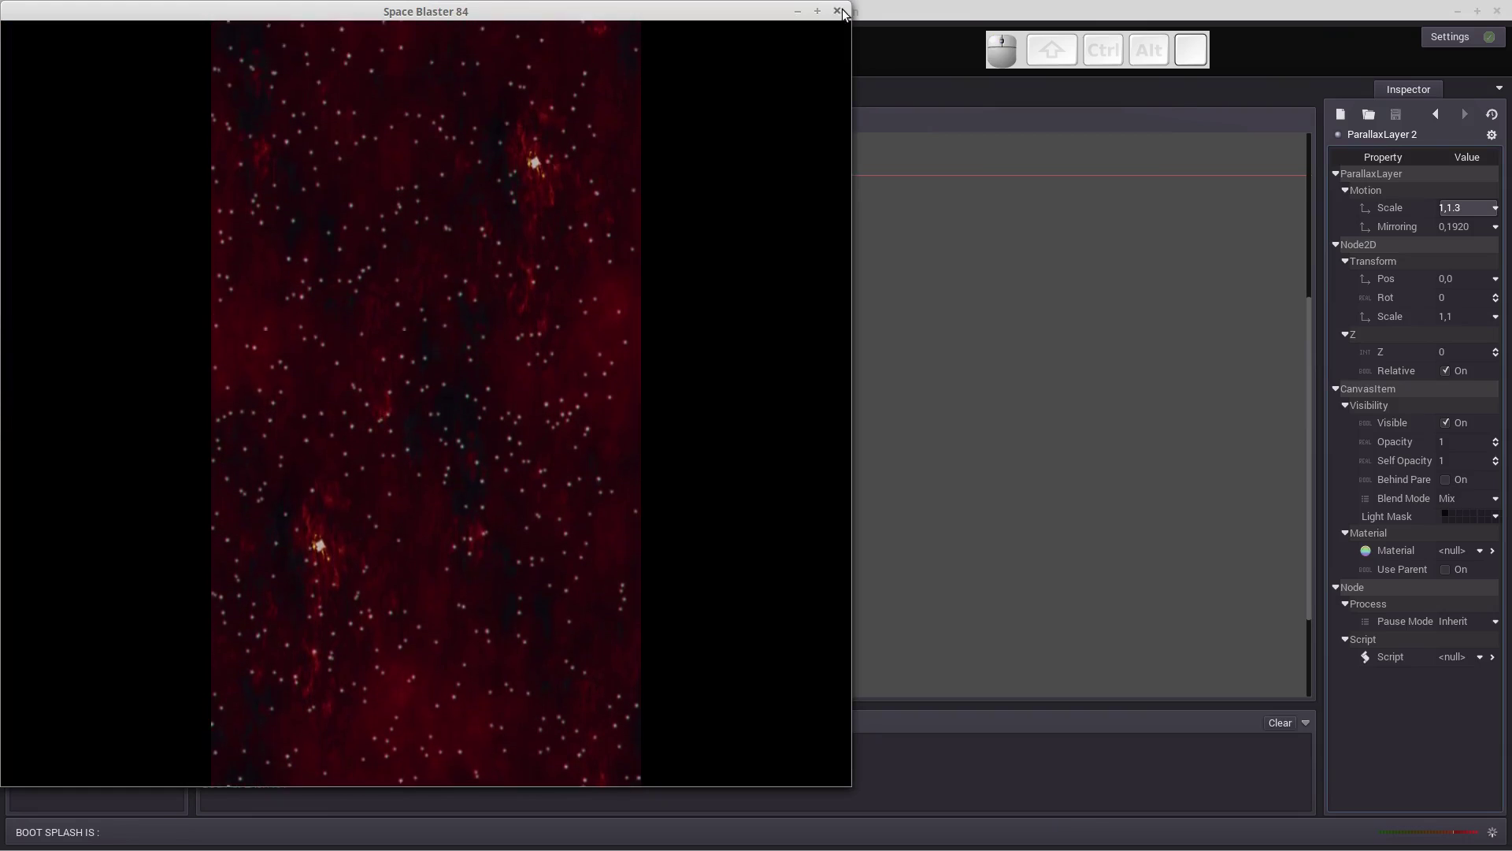
Test-run the scrolling, settle the star layer's vertical scale at 1.1 and close the previews.
{"action": "left_click", "coordinate": [841, 16]}
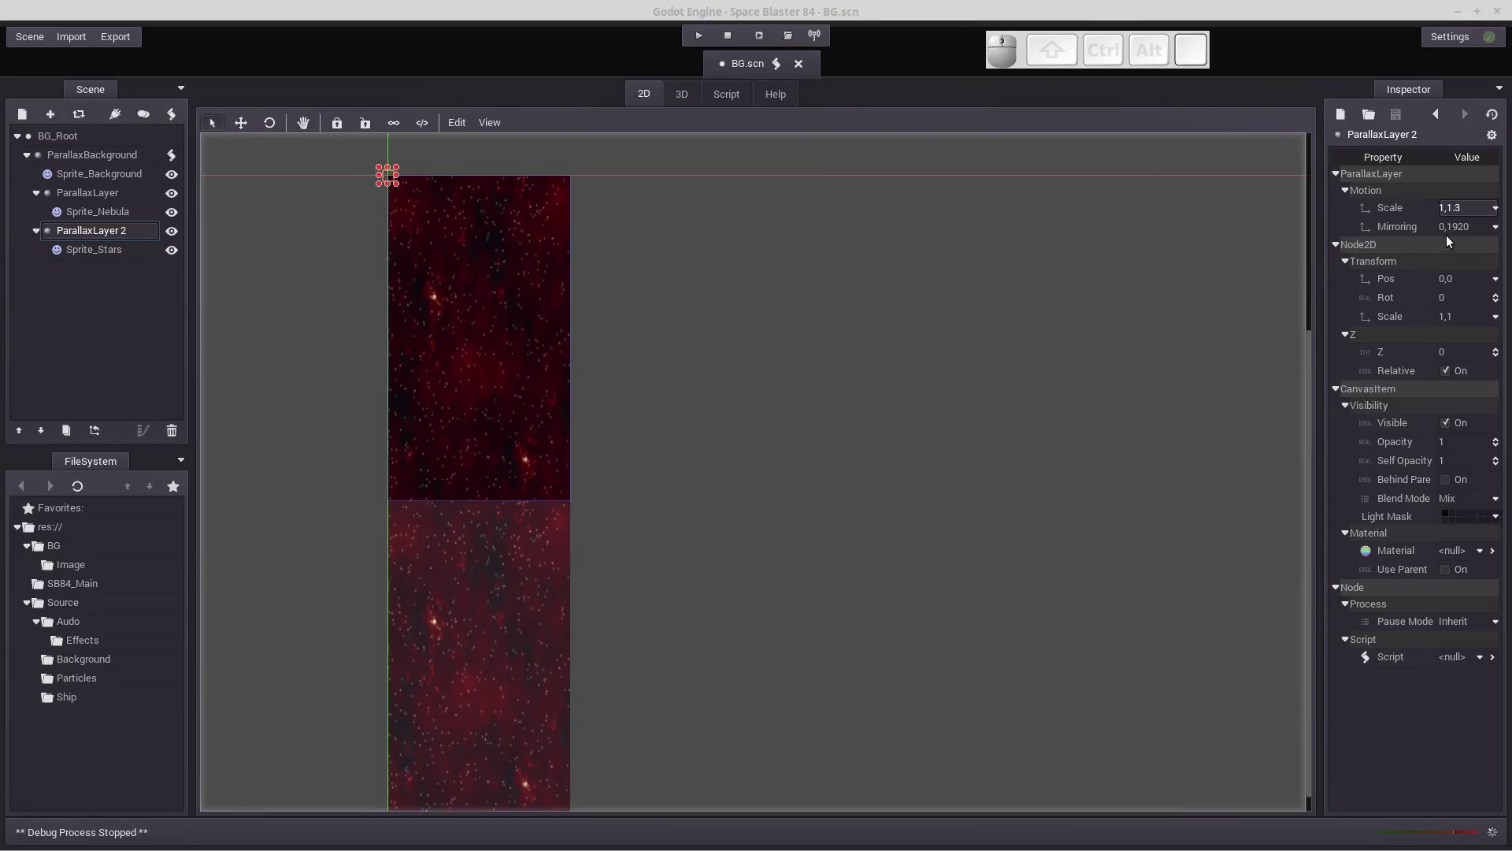
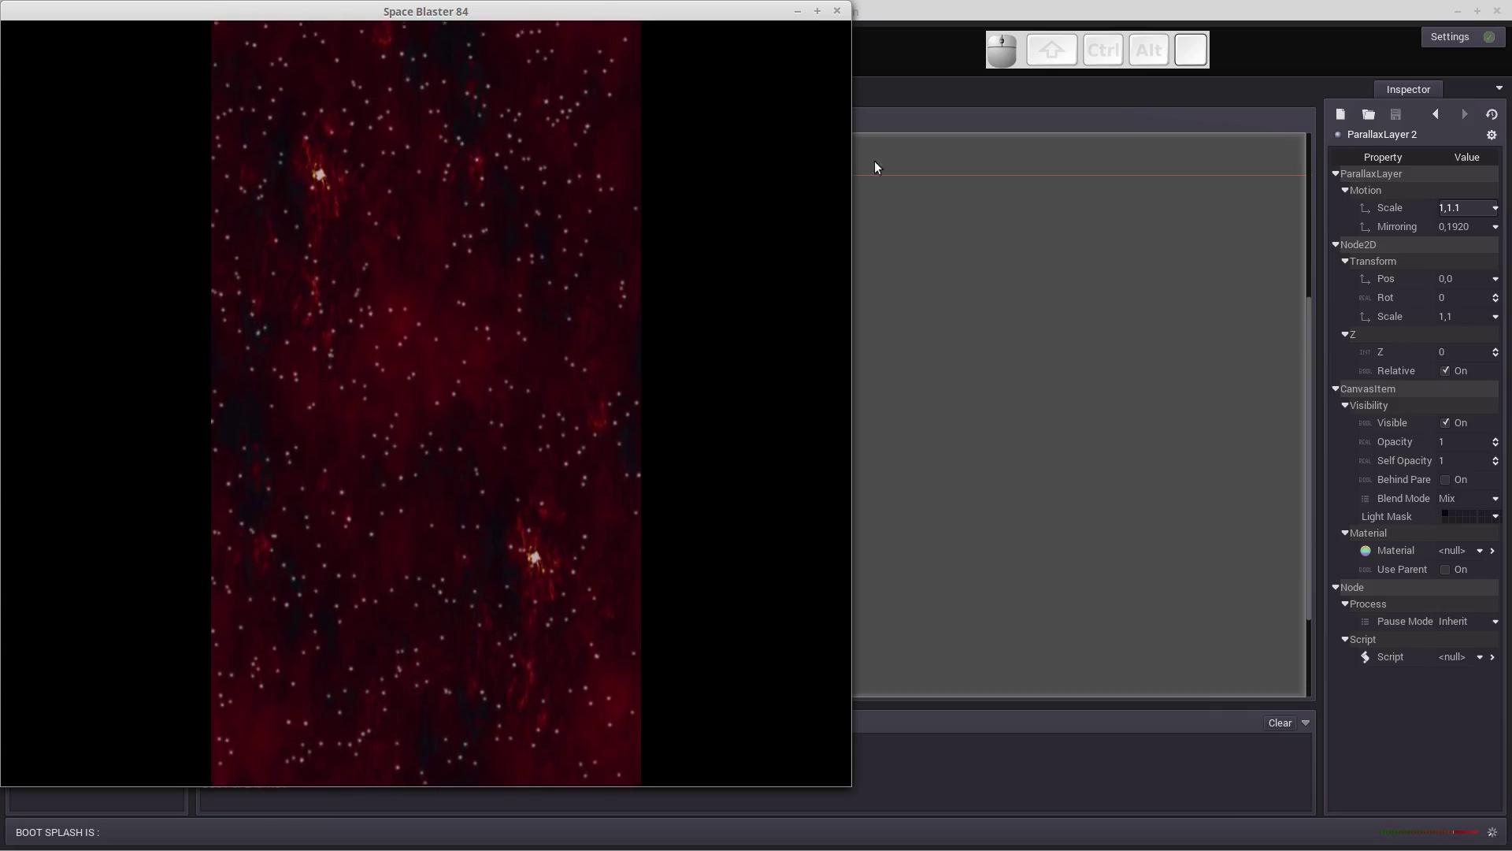
{"action": "left_click", "coordinate": [844, 15]}
{"action": "left_click", "coordinate": [24, 39]}
{"action": "left_click", "coordinate": [48, 118]}
Open SB84_Main.scn from the res://SB84_Main folder via Scene > Open Scene.
{"action": "left_click", "coordinate": [36, 42]}
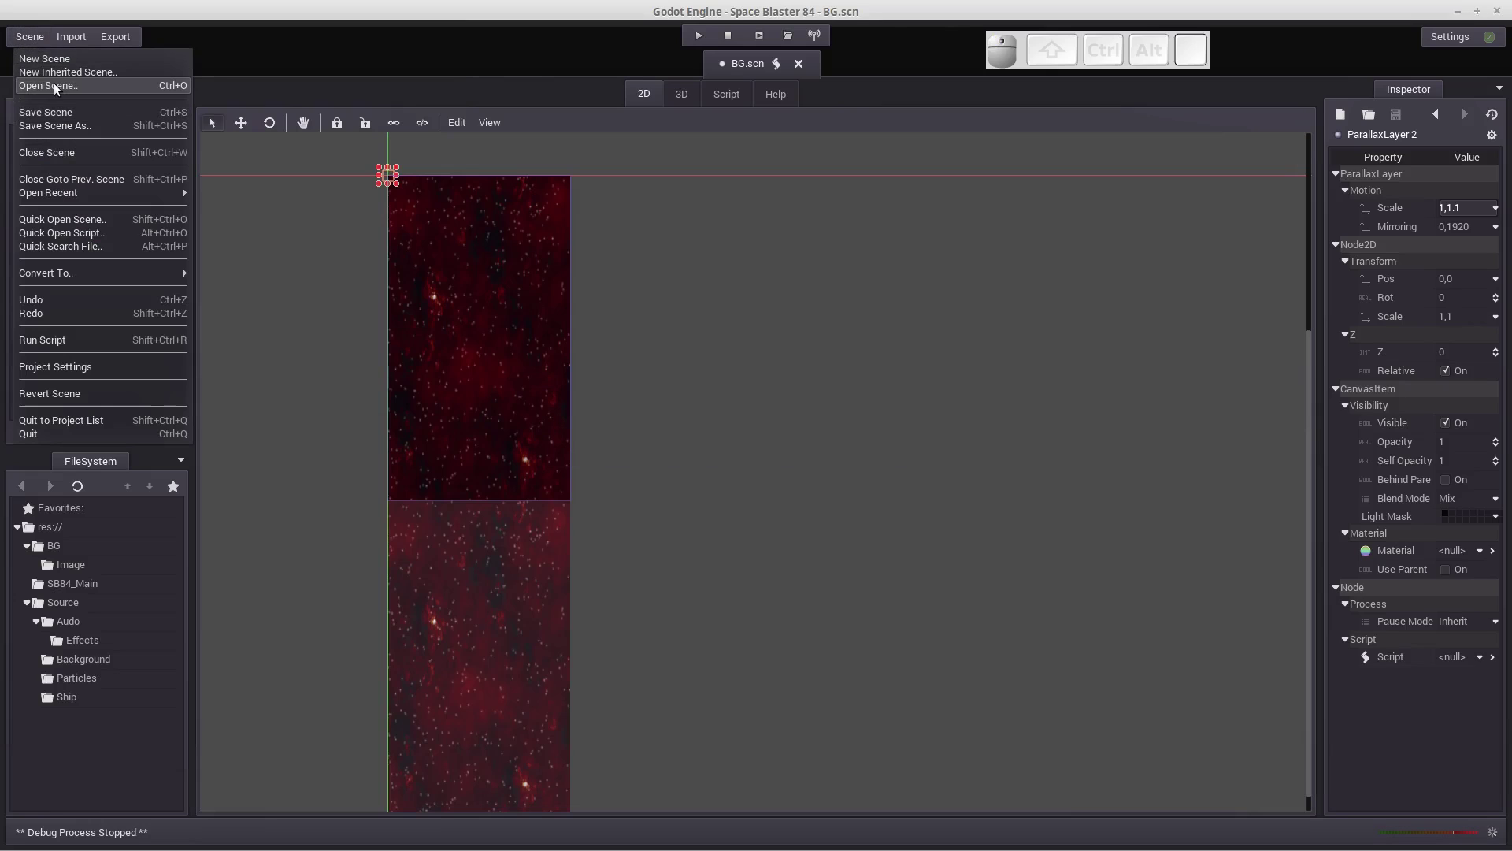
{"action": "left_click", "coordinate": [61, 92]}
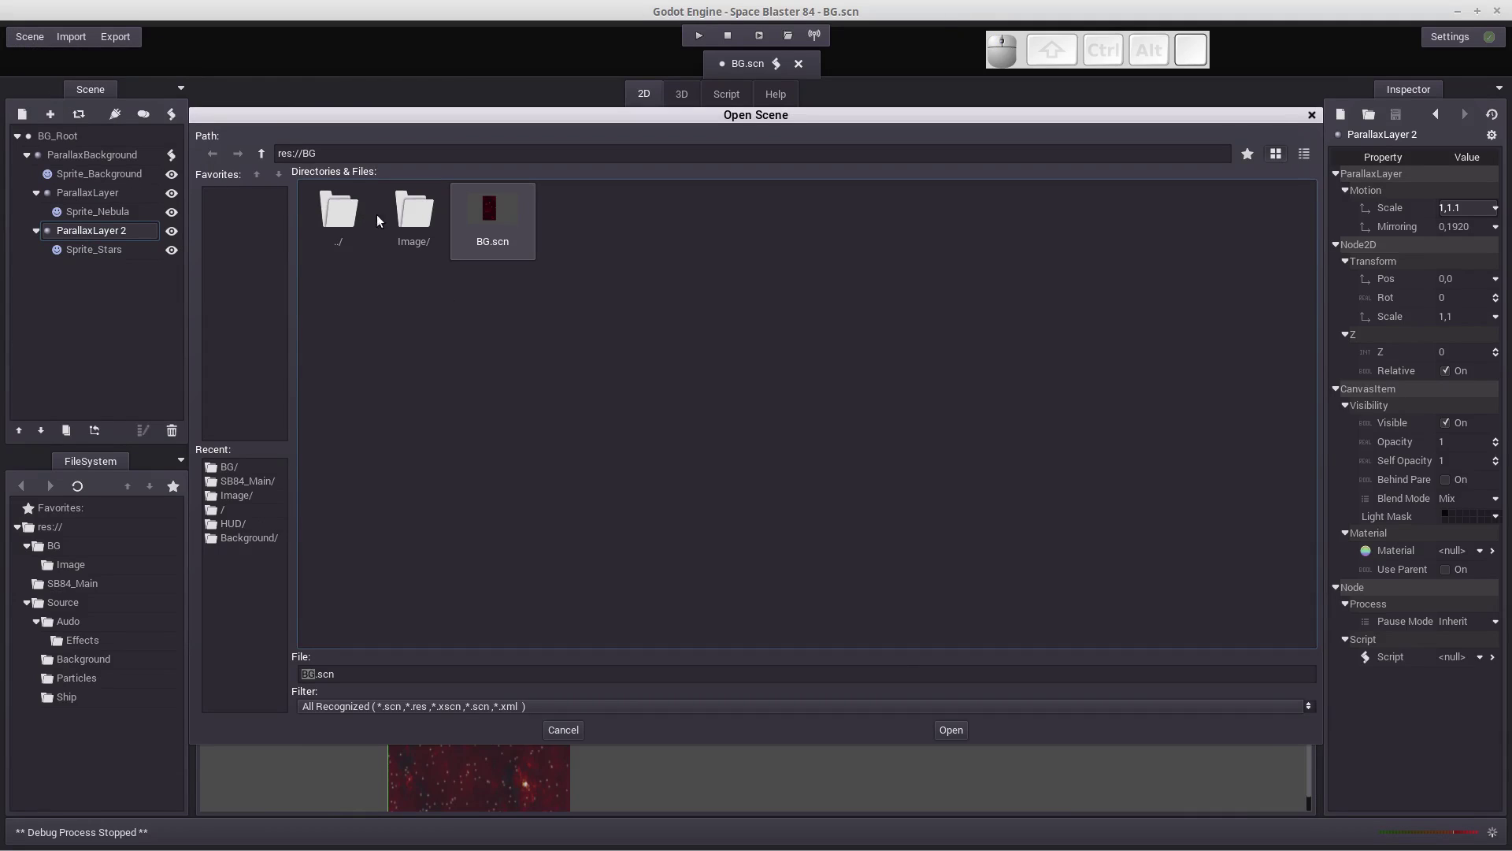
{"action": "left_click", "coordinate": [347, 215]}
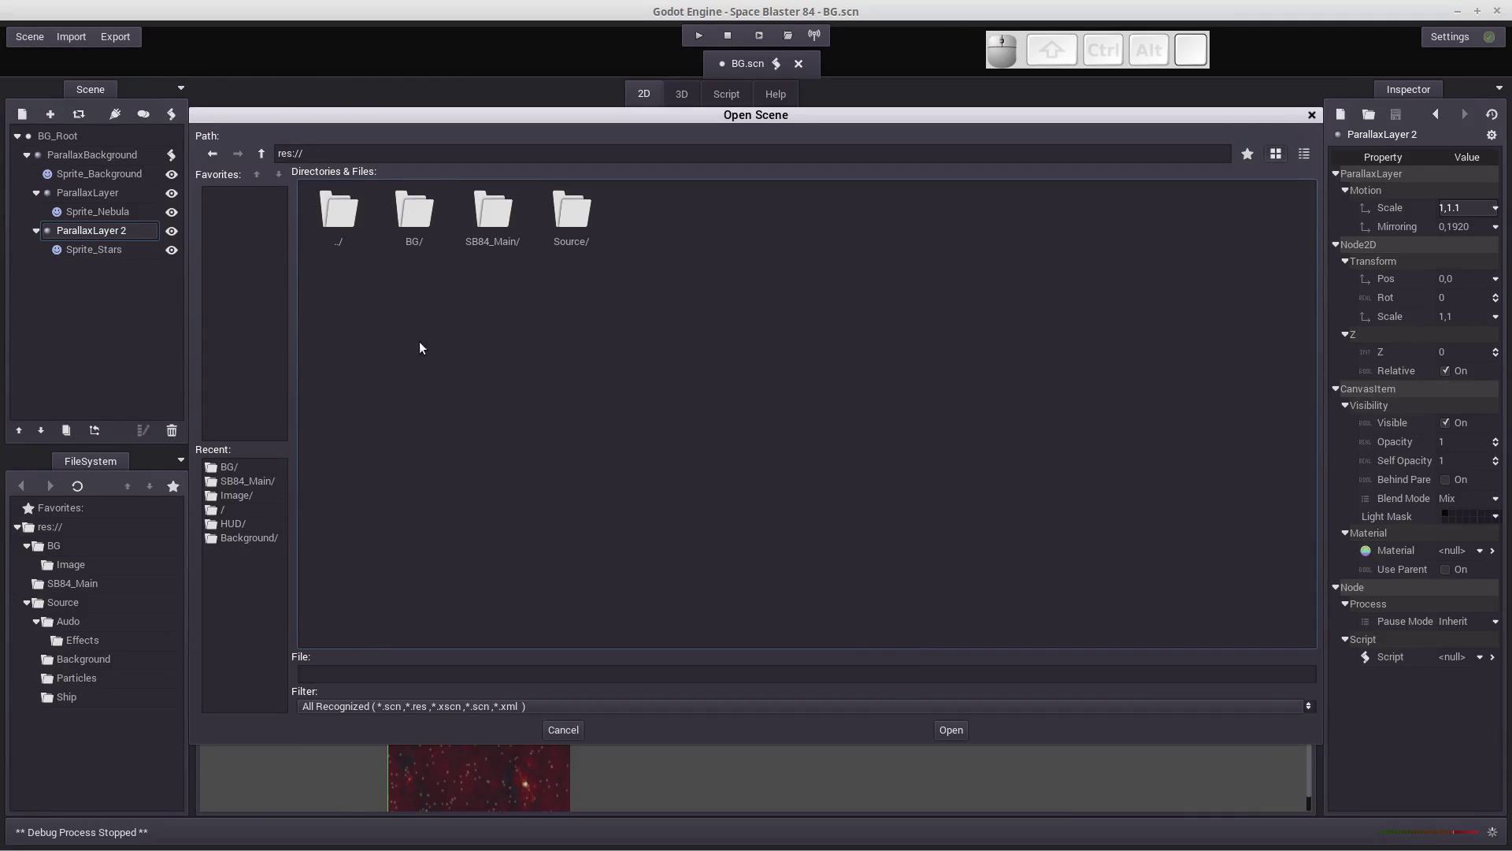
{"action": "left_click", "coordinate": [466, 342]}
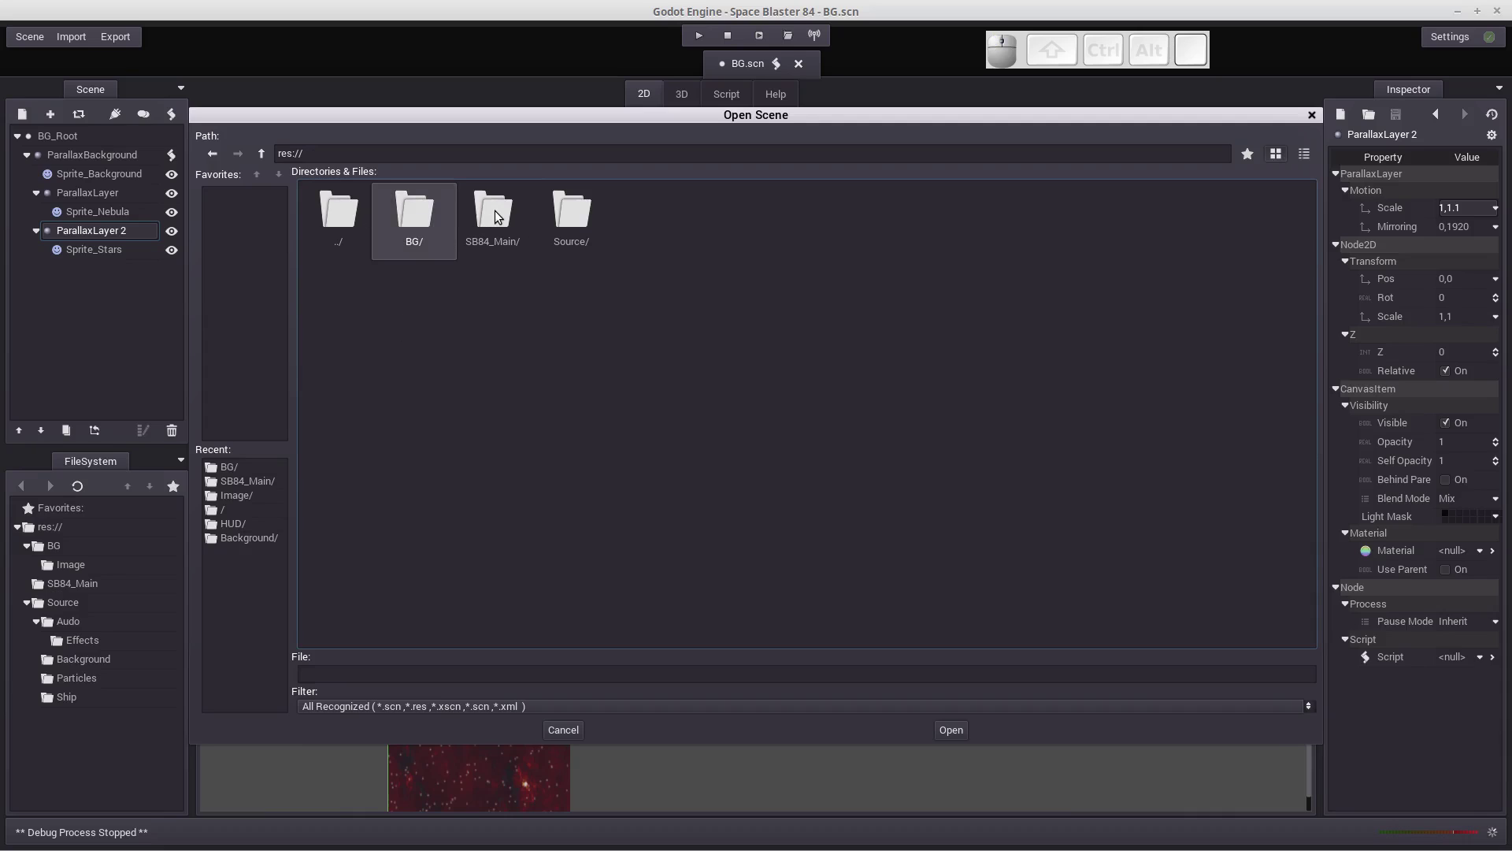
{"action": "left_click", "coordinate": [502, 216]}
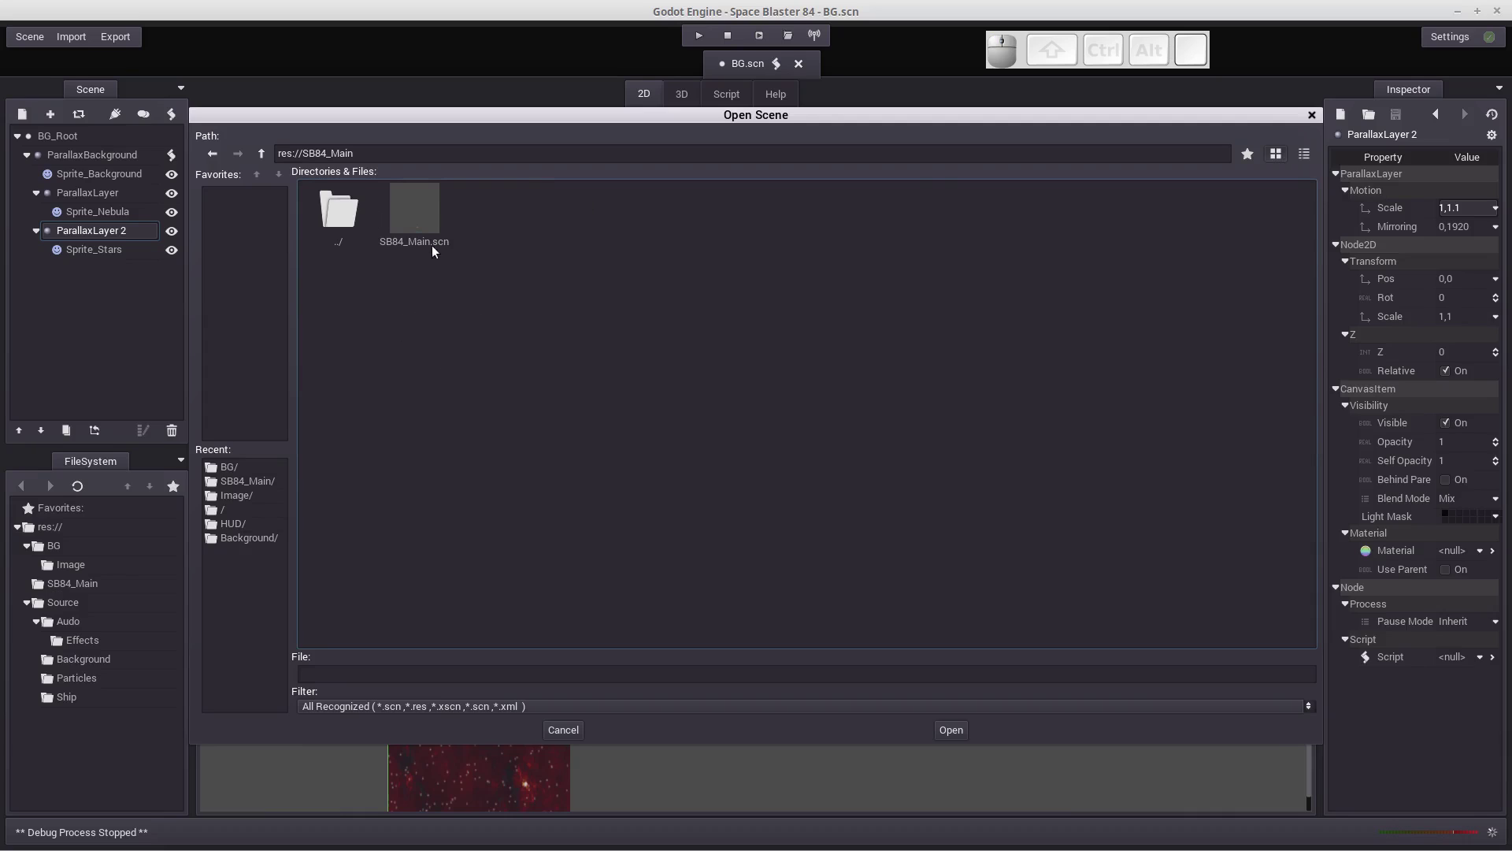
{"action": "left_click", "coordinate": [427, 216]}
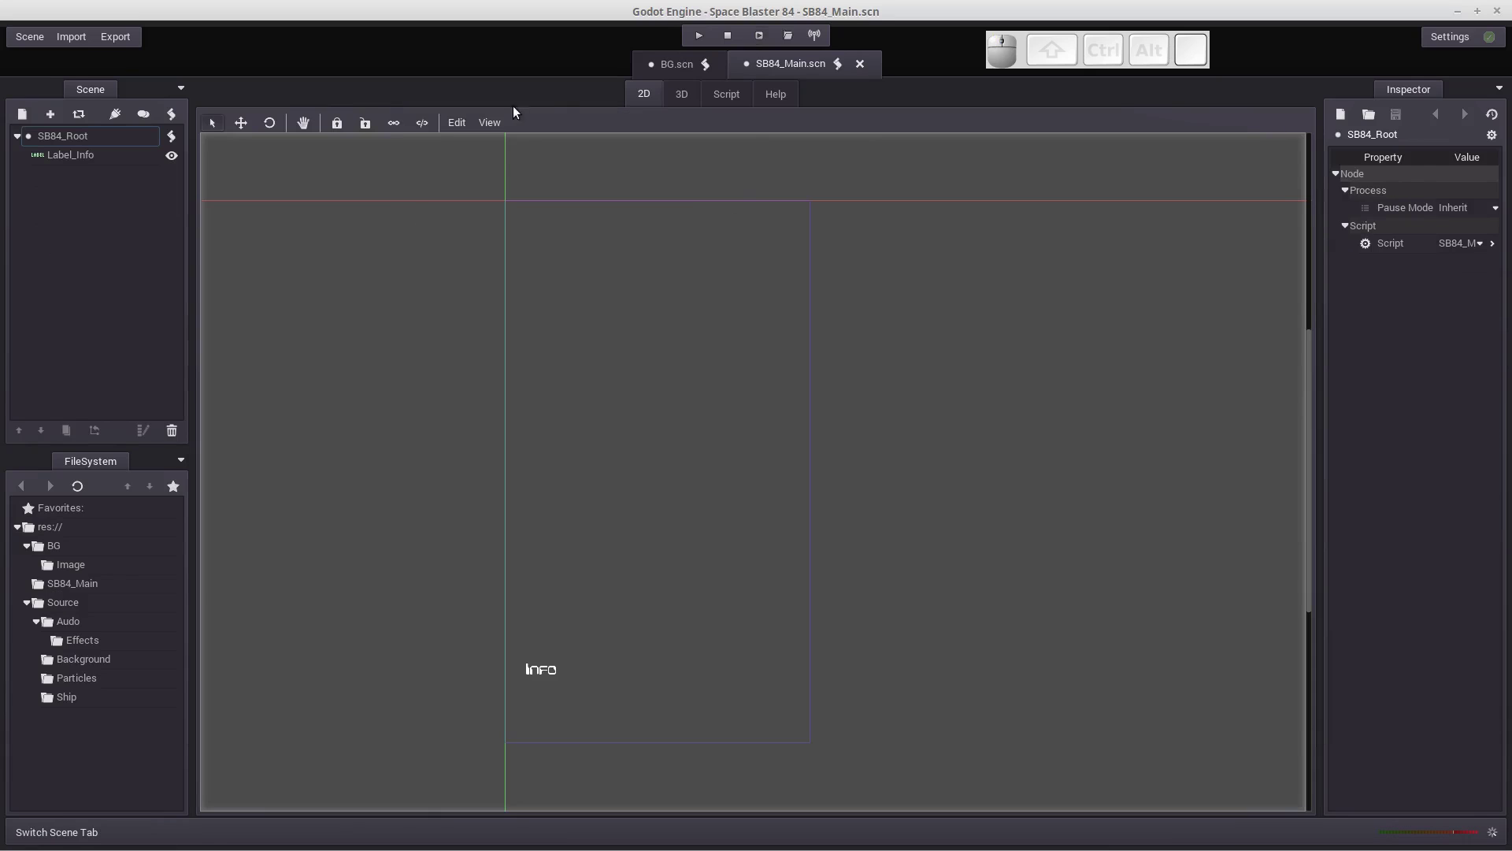
Run the main scene to preview its Info label and close the game window.
{"action": "left_click", "coordinate": [768, 36]}
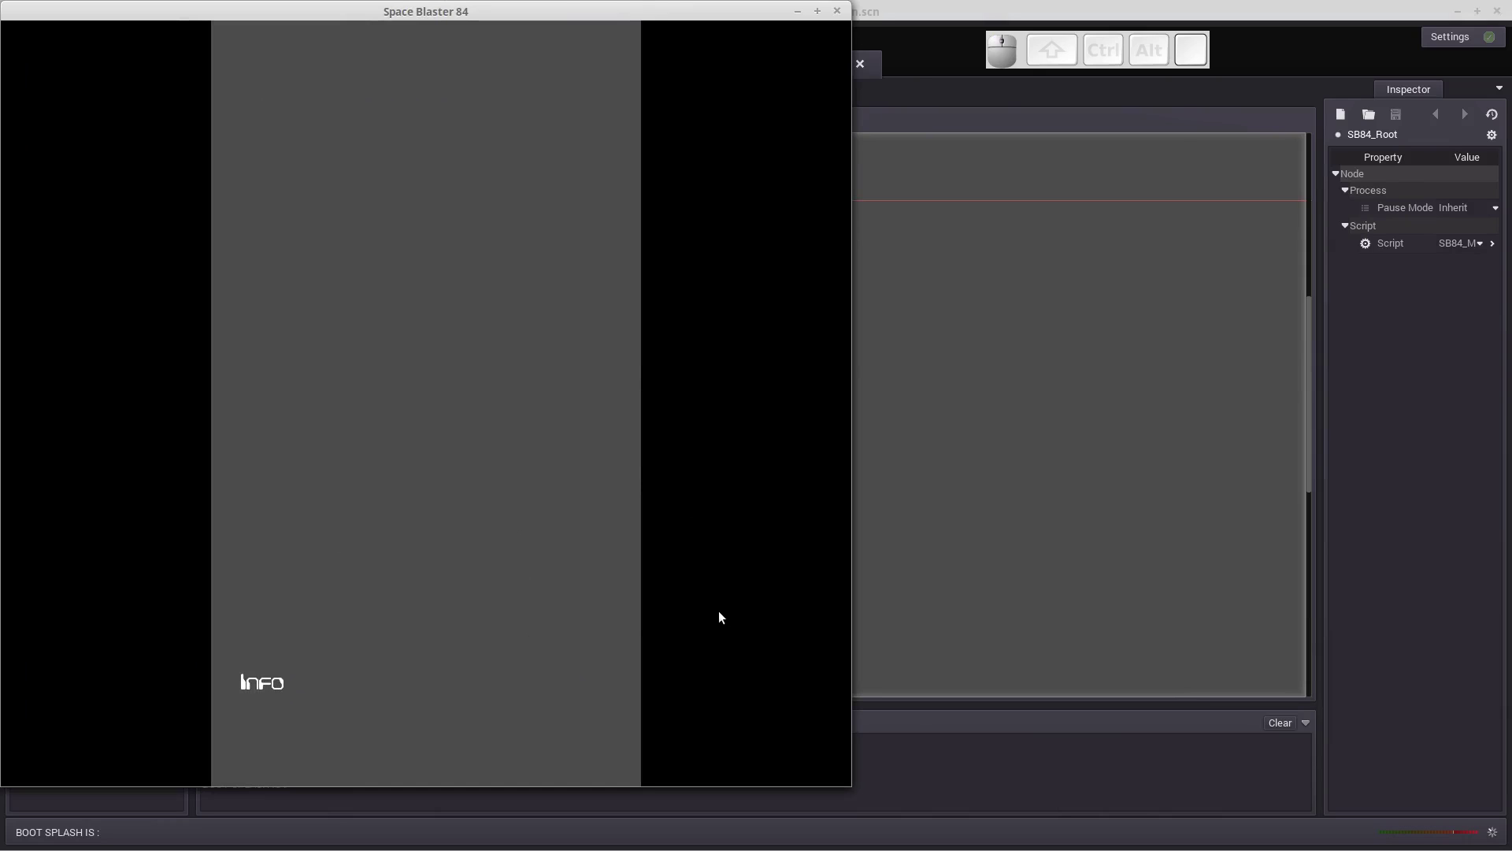
{"action": "key", "text": "Return"}
{"action": "key", "text": "Escape"}
{"action": "left_click", "coordinate": [843, 13]}
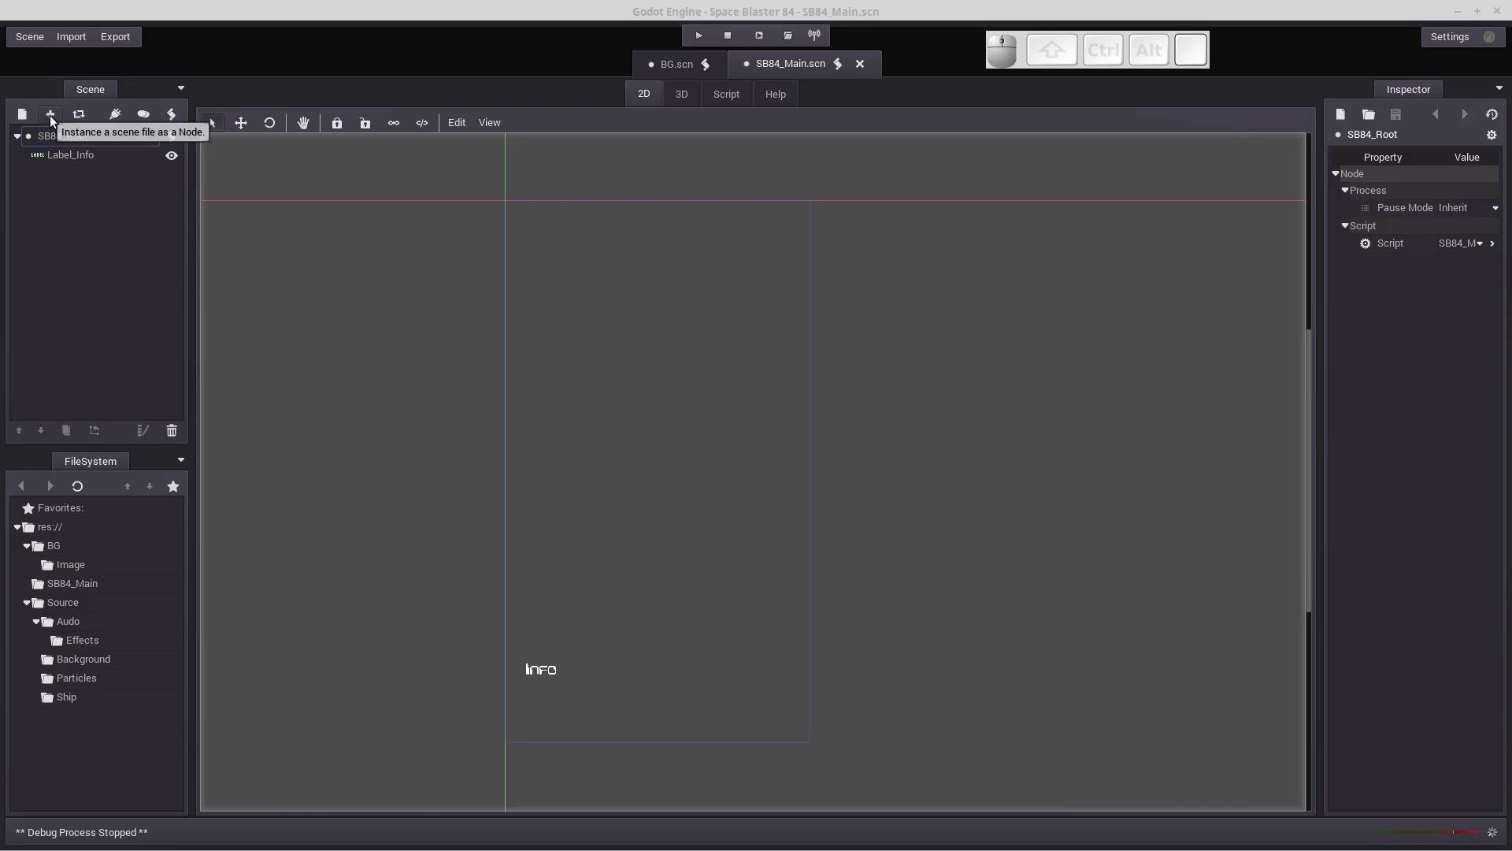
Instance res://BG/BG.scn into the SB84_Main scene as the background.
{"action": "left_click", "coordinate": [52, 118]}
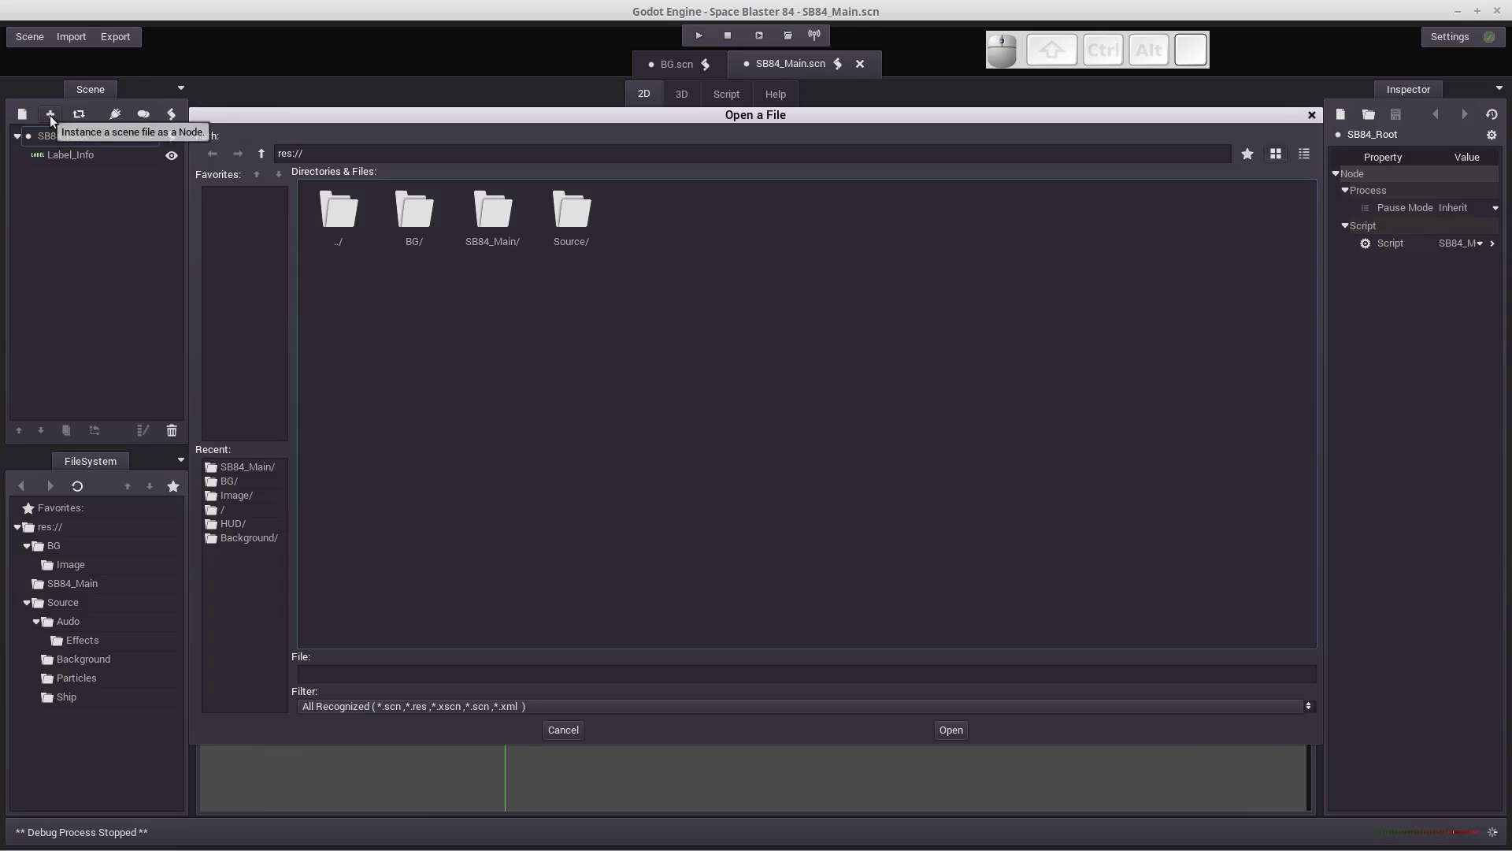
{"action": "left_click", "coordinate": [422, 219]}
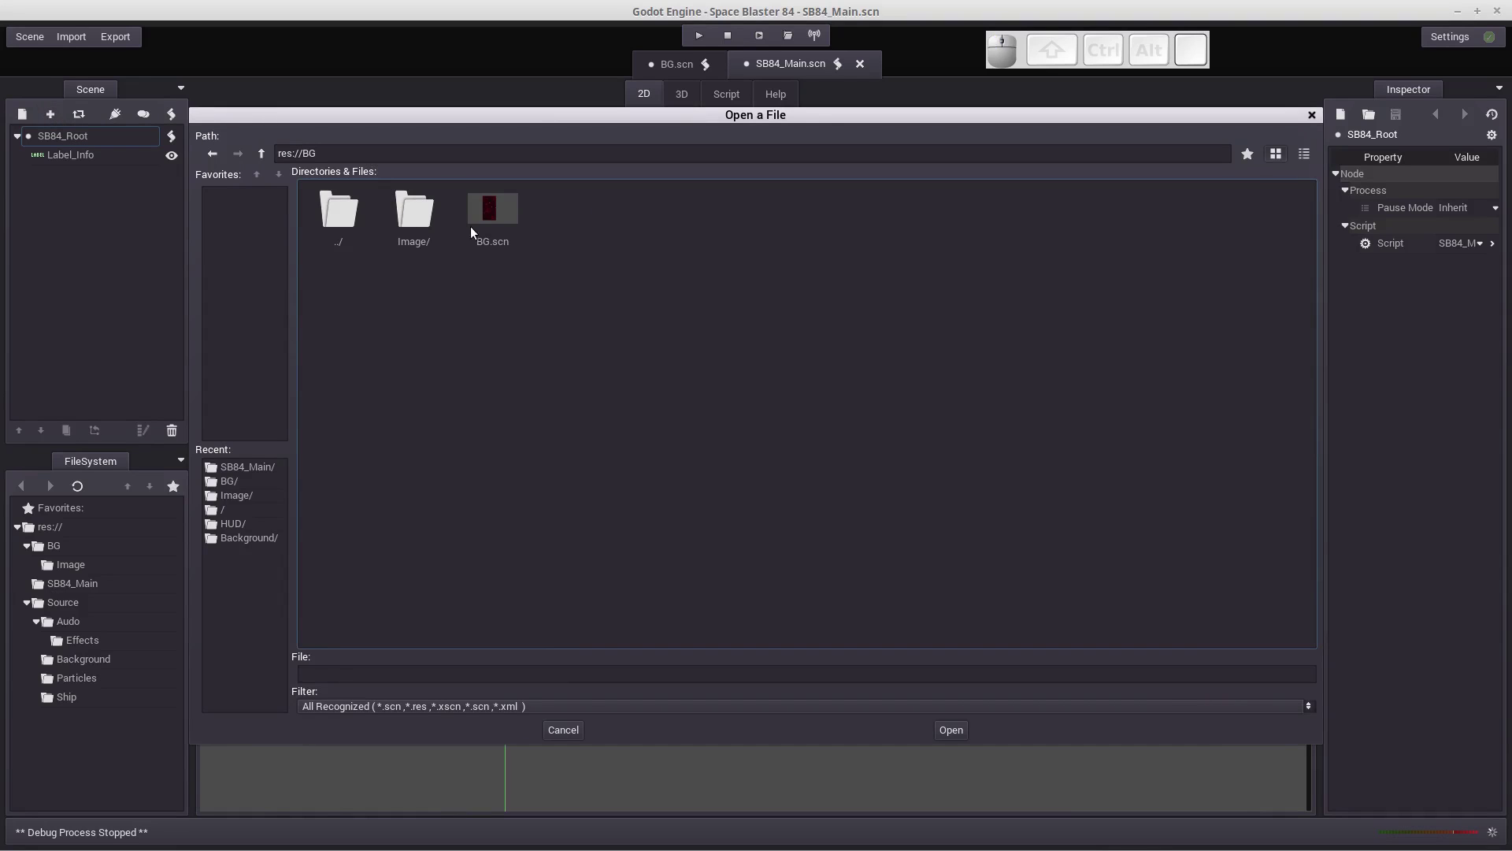
{"action": "left_click", "coordinate": [493, 213]}
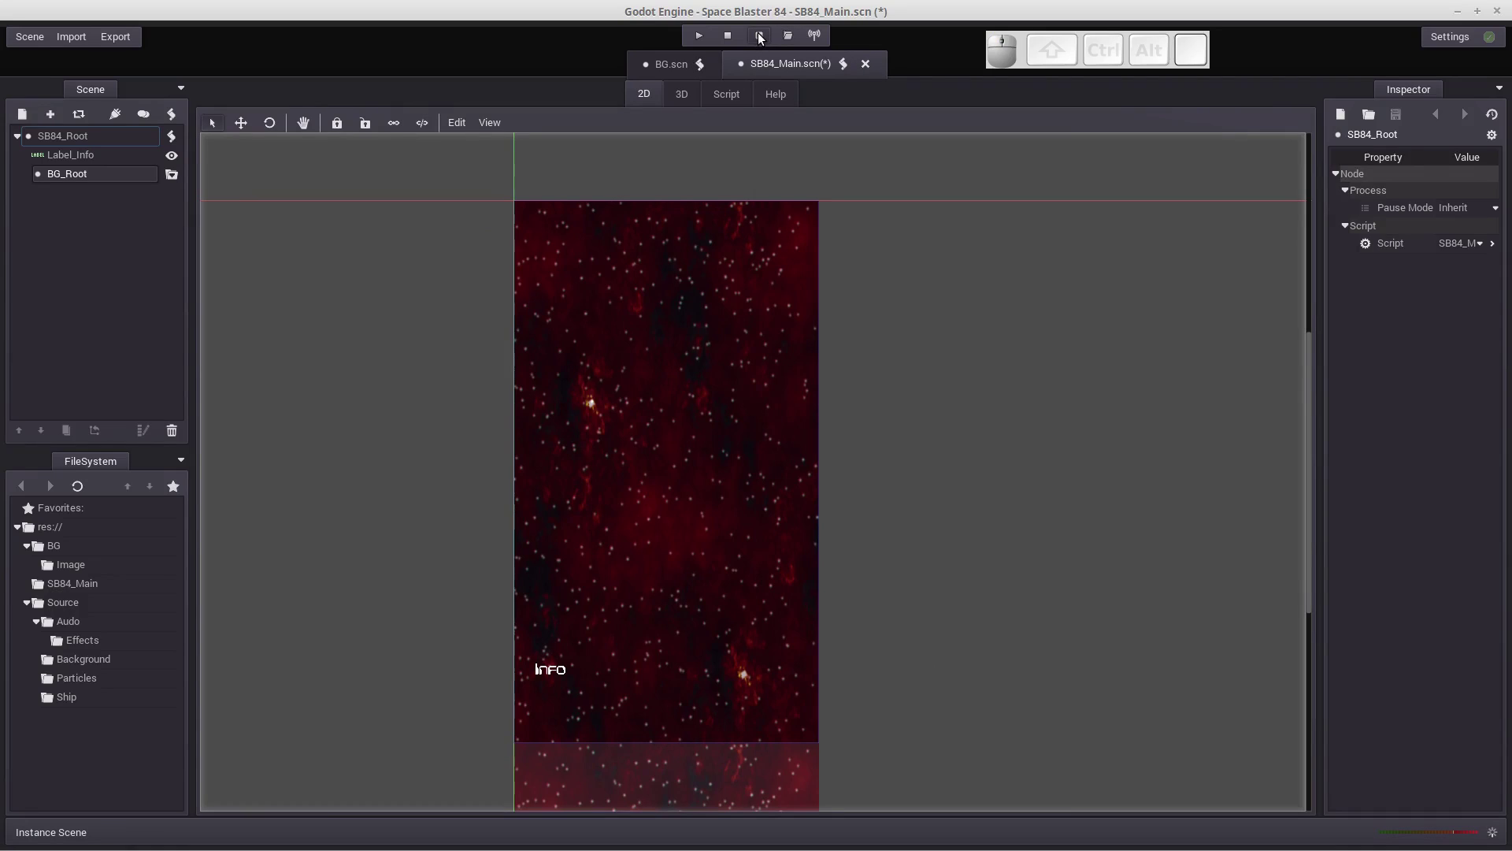
Run the scene and cycle the game state from Info to Running to Game Over.
{"action": "left_click", "coordinate": [762, 37]}
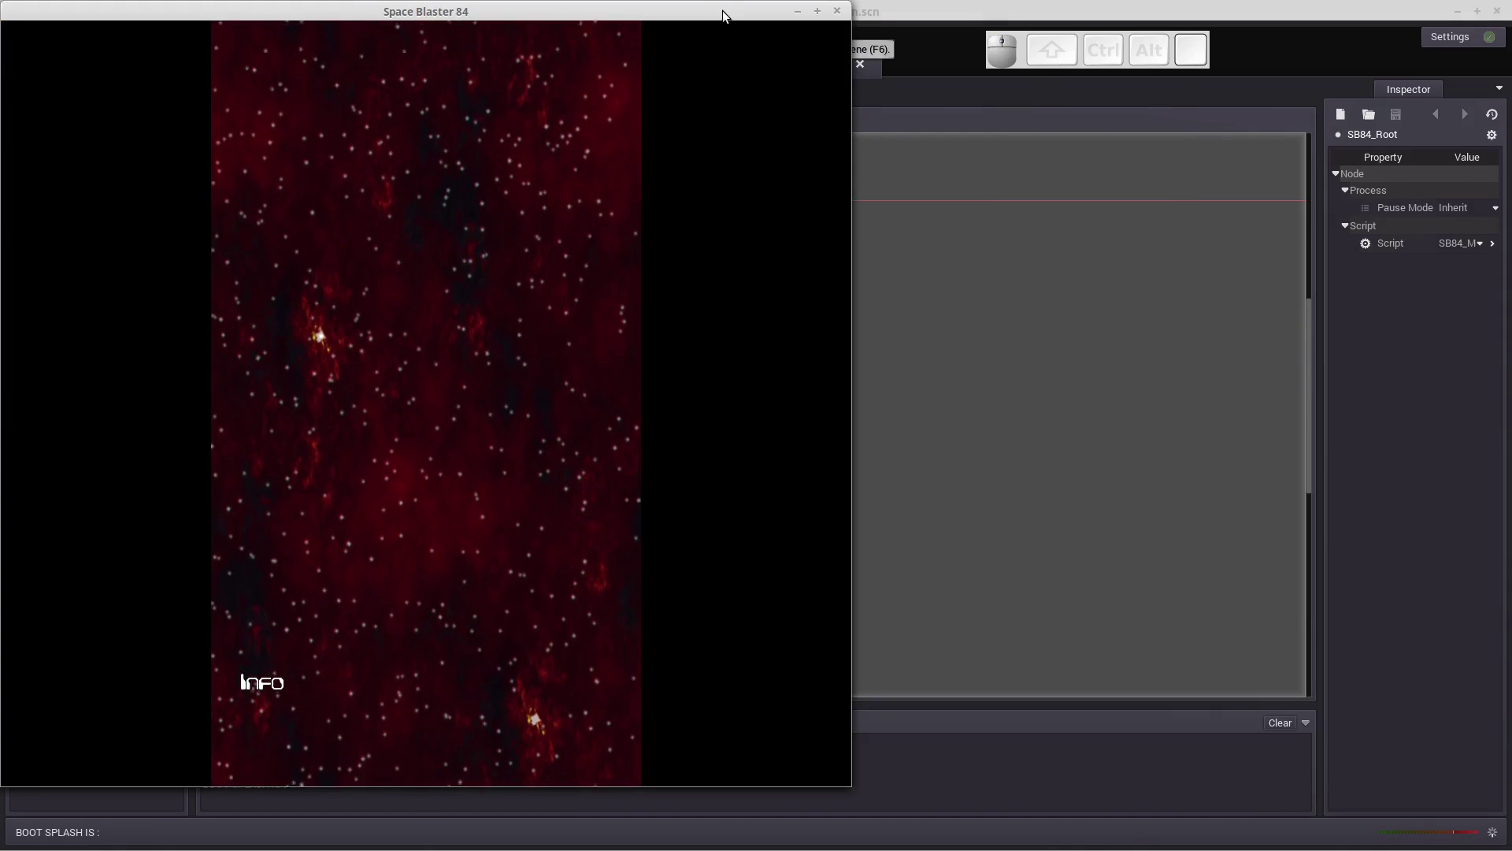
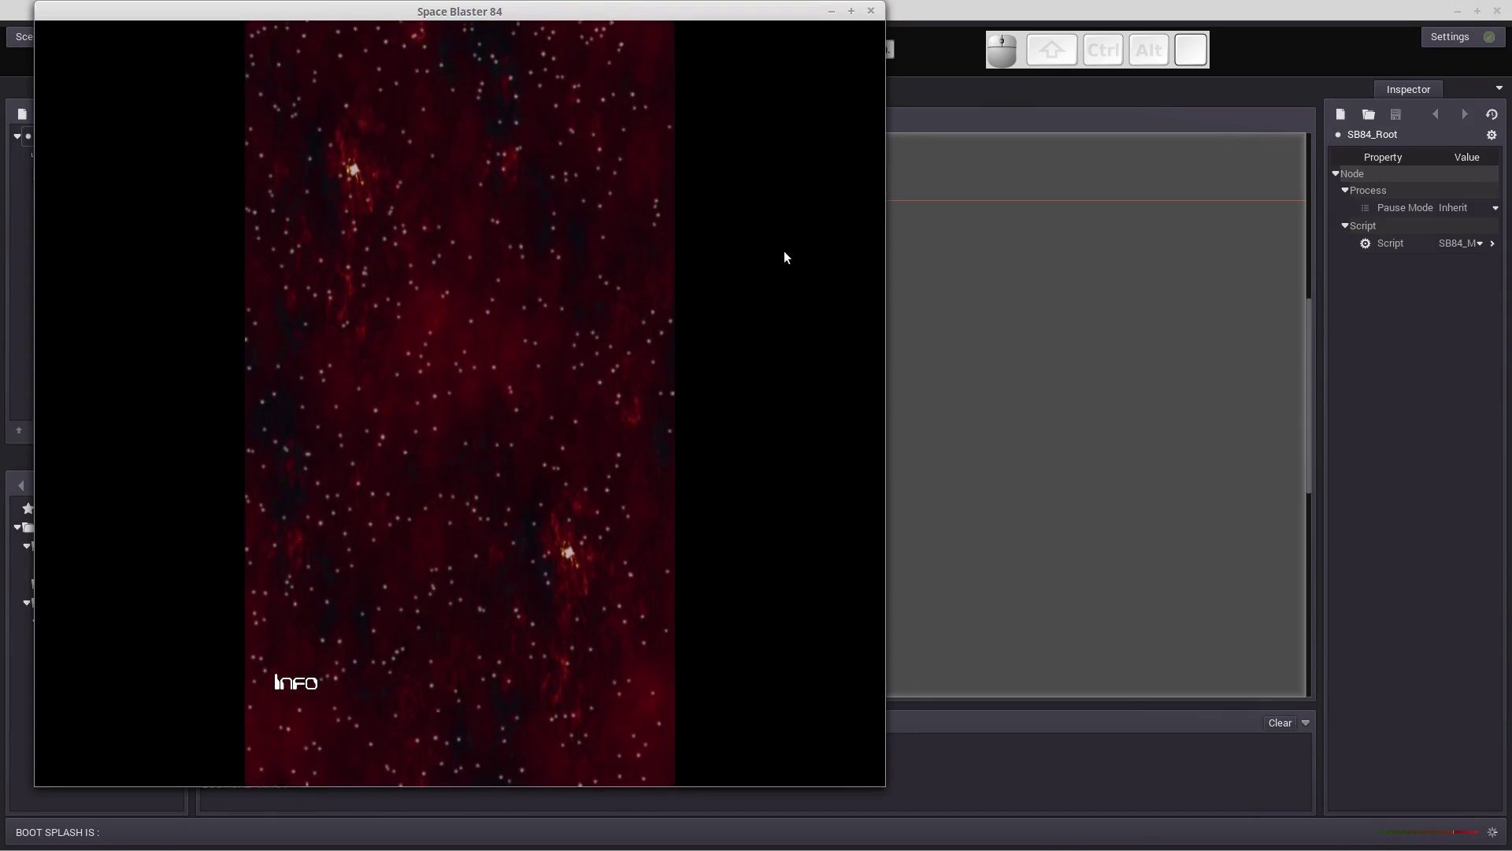
{"action": "key", "text": "Return"}
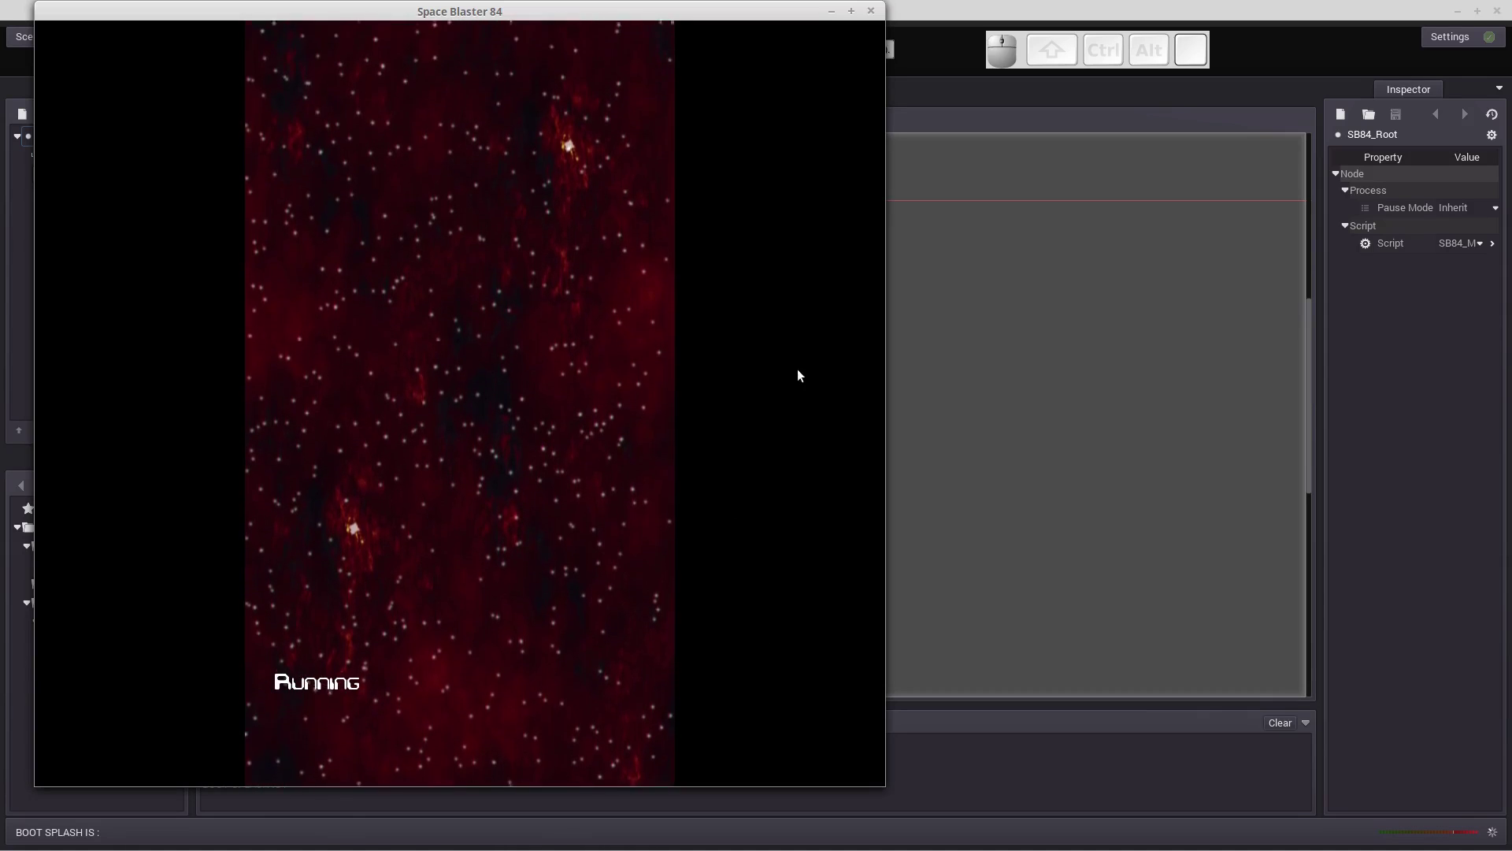
{"action": "key", "text": "Escape"}
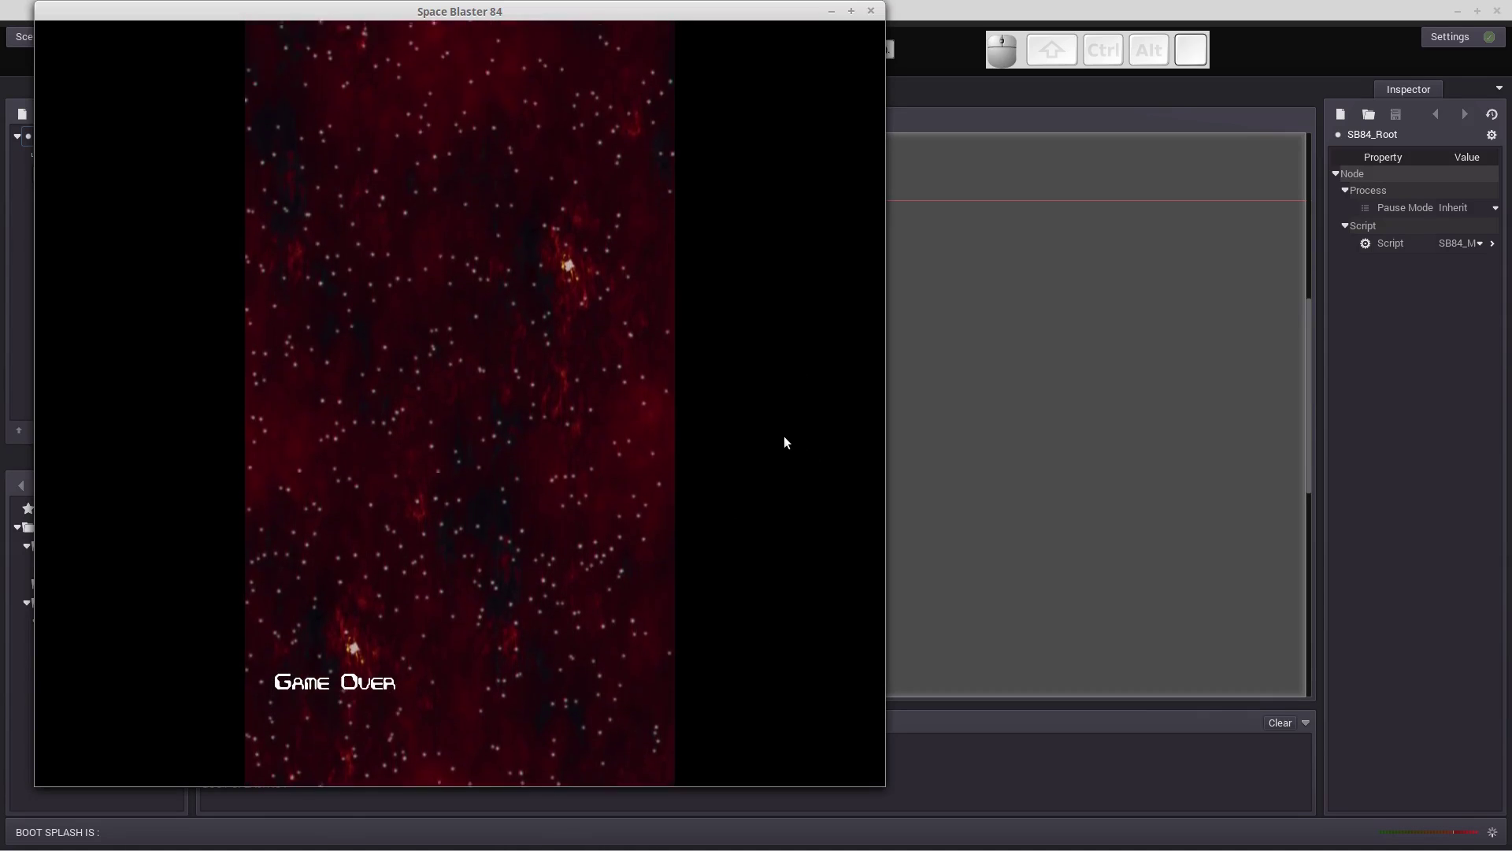